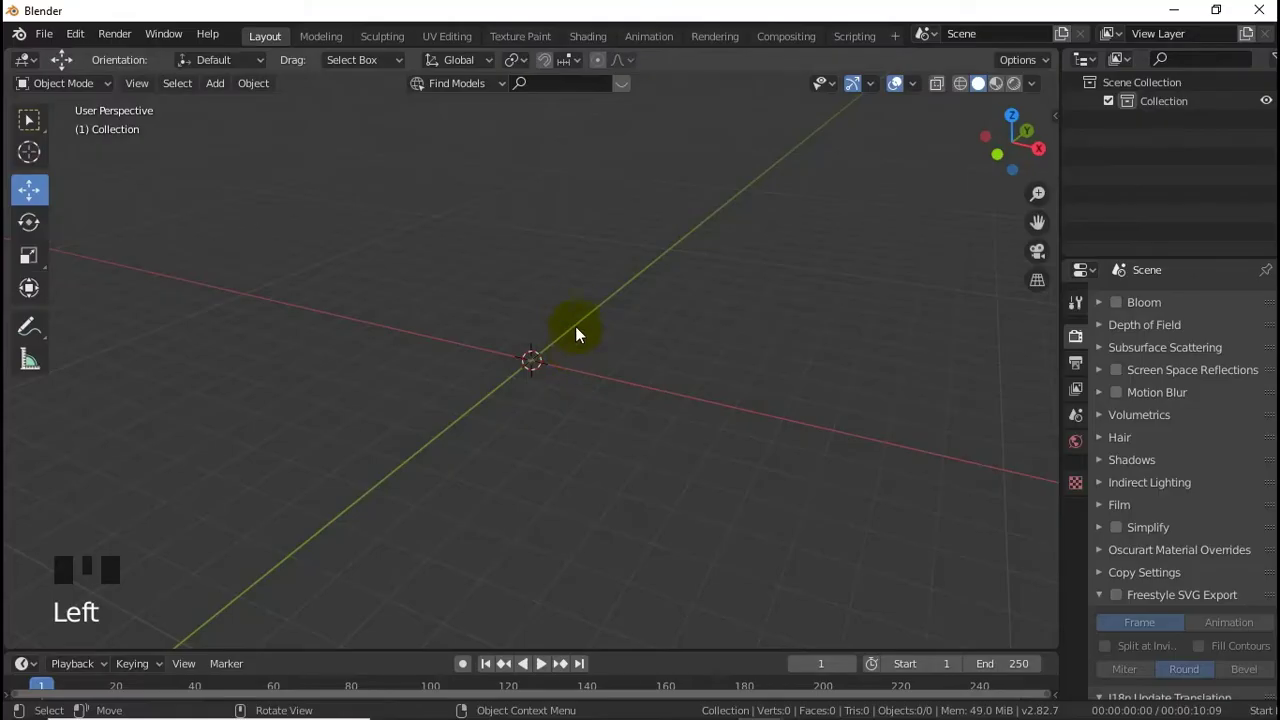
Step: Add a cube via the Shift+A mesh menu, view it from the top, duplicate it and move the copy left along X
{"action": "key", "text": "shift+a"}
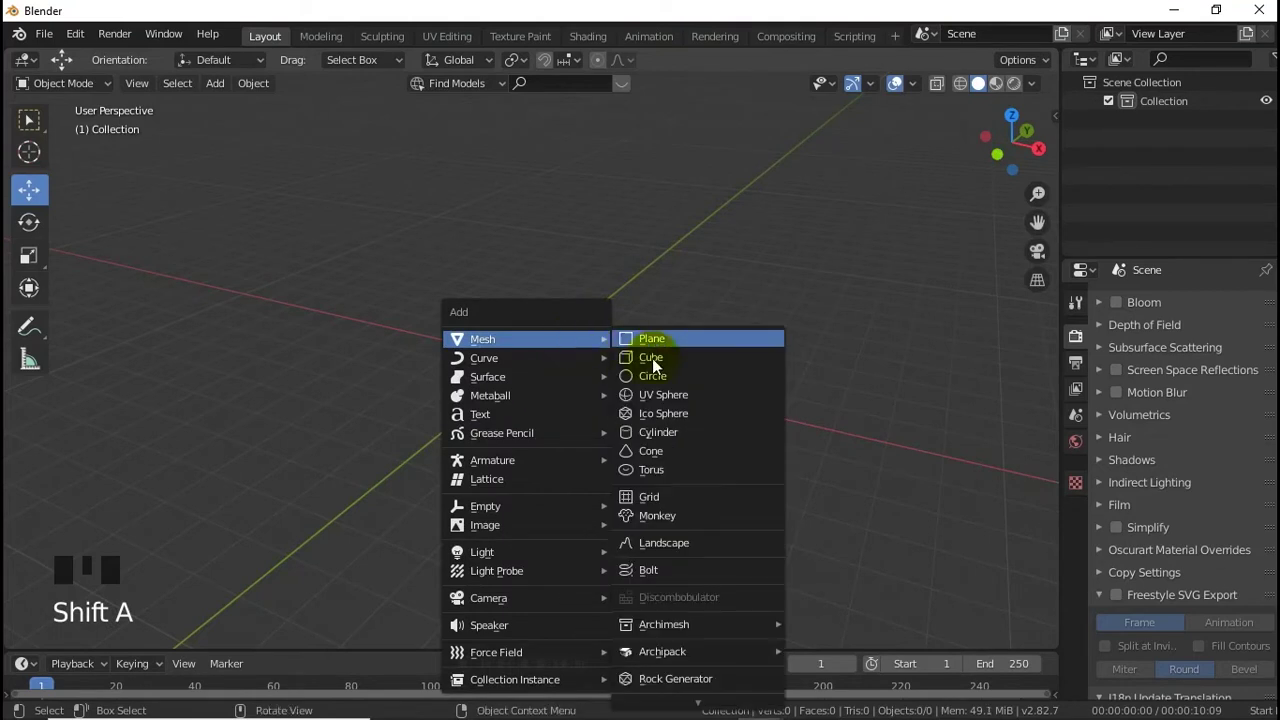
{"action": "key", "text": "KP_7"}
{"action": "scroll", "scroll_direction": "up", "scroll_amount": 3}
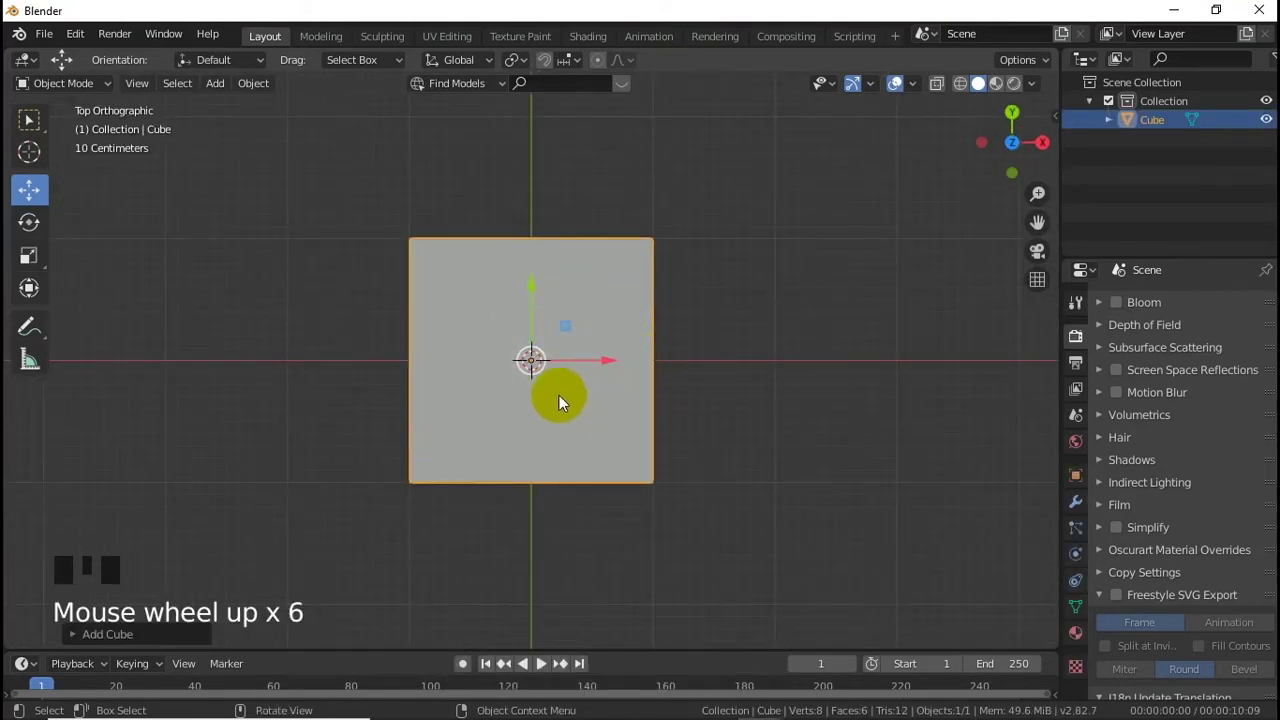
{"action": "key", "text": "shift+a"}
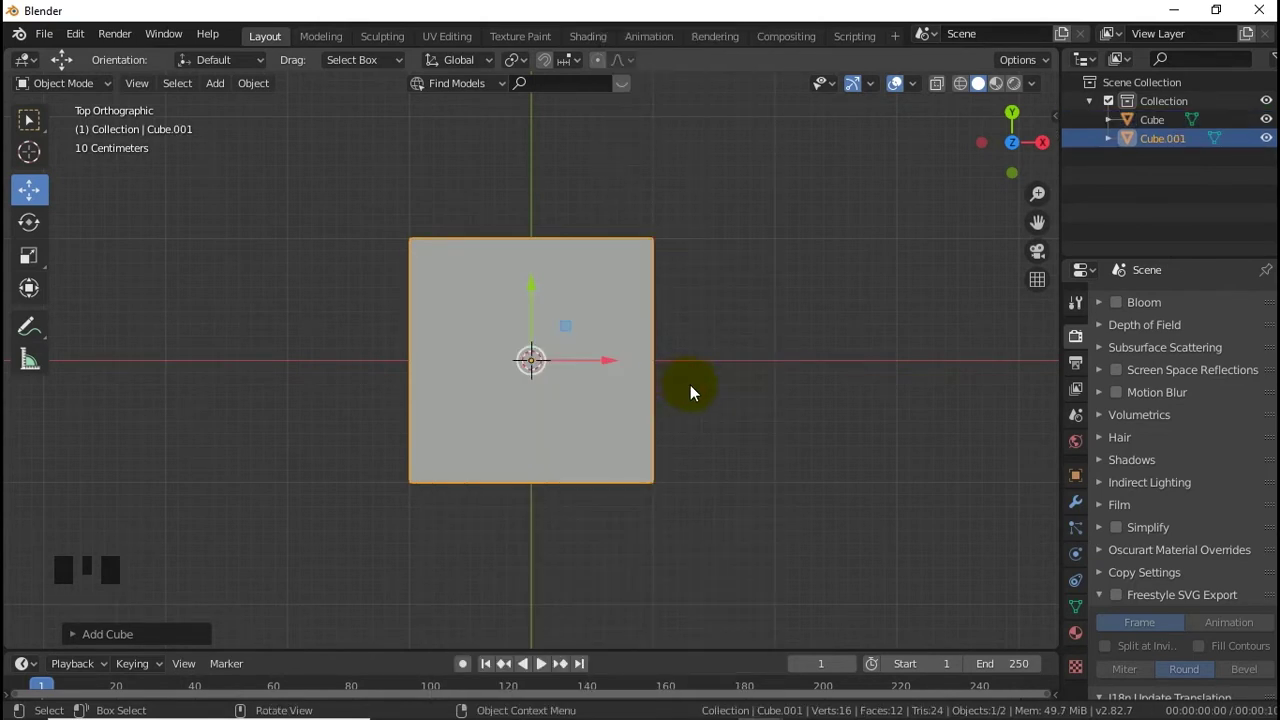
{"action": "left_click", "coordinate": [601, 362]}
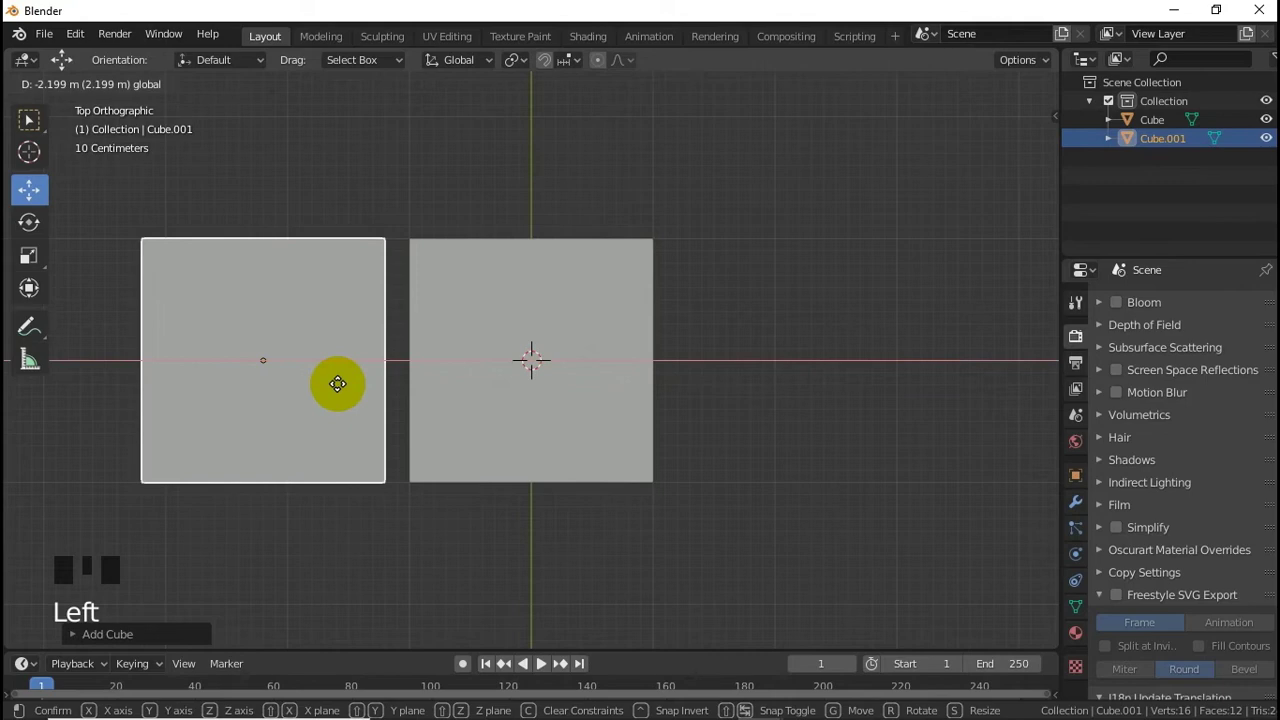
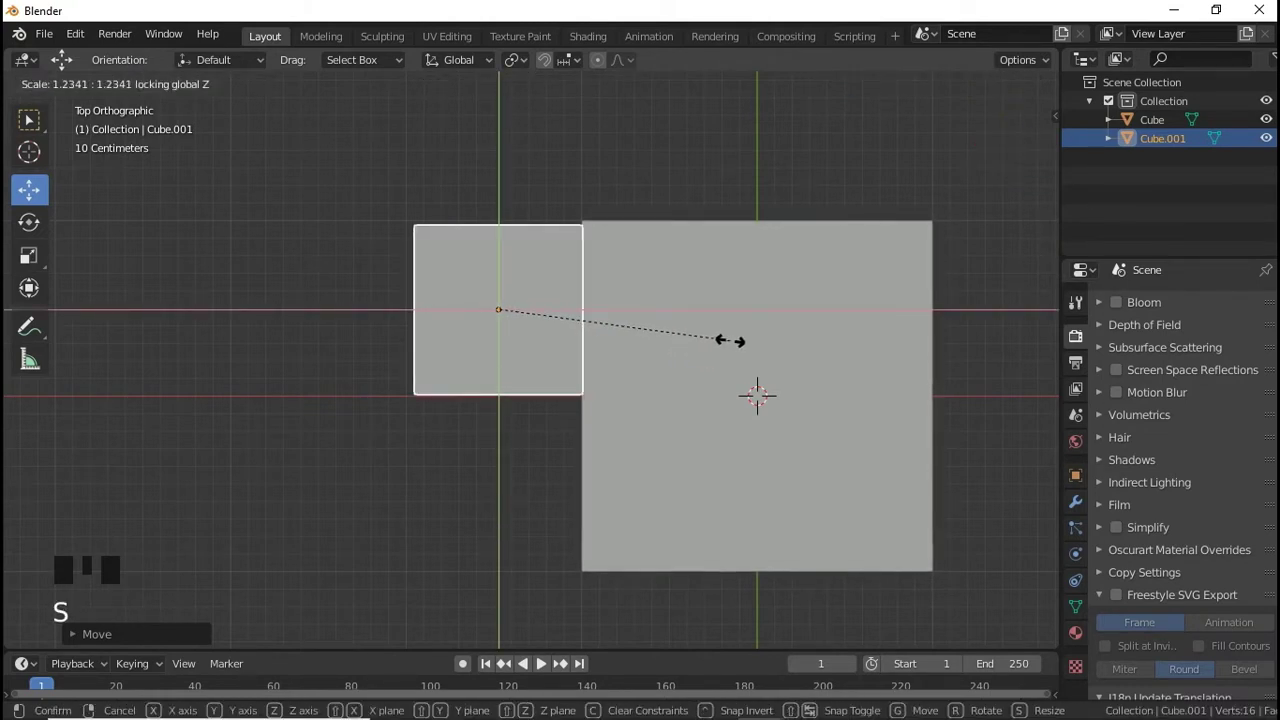
Step: Scale up the original cube and shift the small copy along X onto its upper-left corner
{"action": "left_click", "coordinate": [572, 313]}
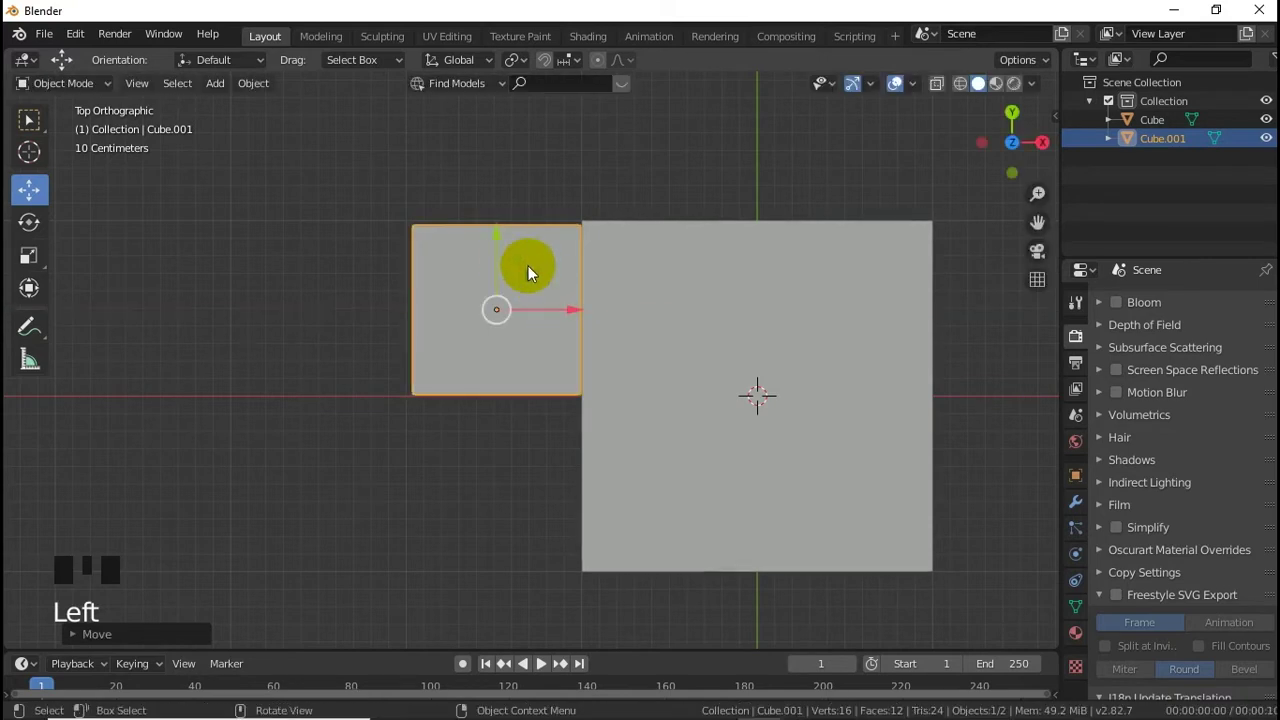
{"action": "left_click", "coordinate": [579, 303]}
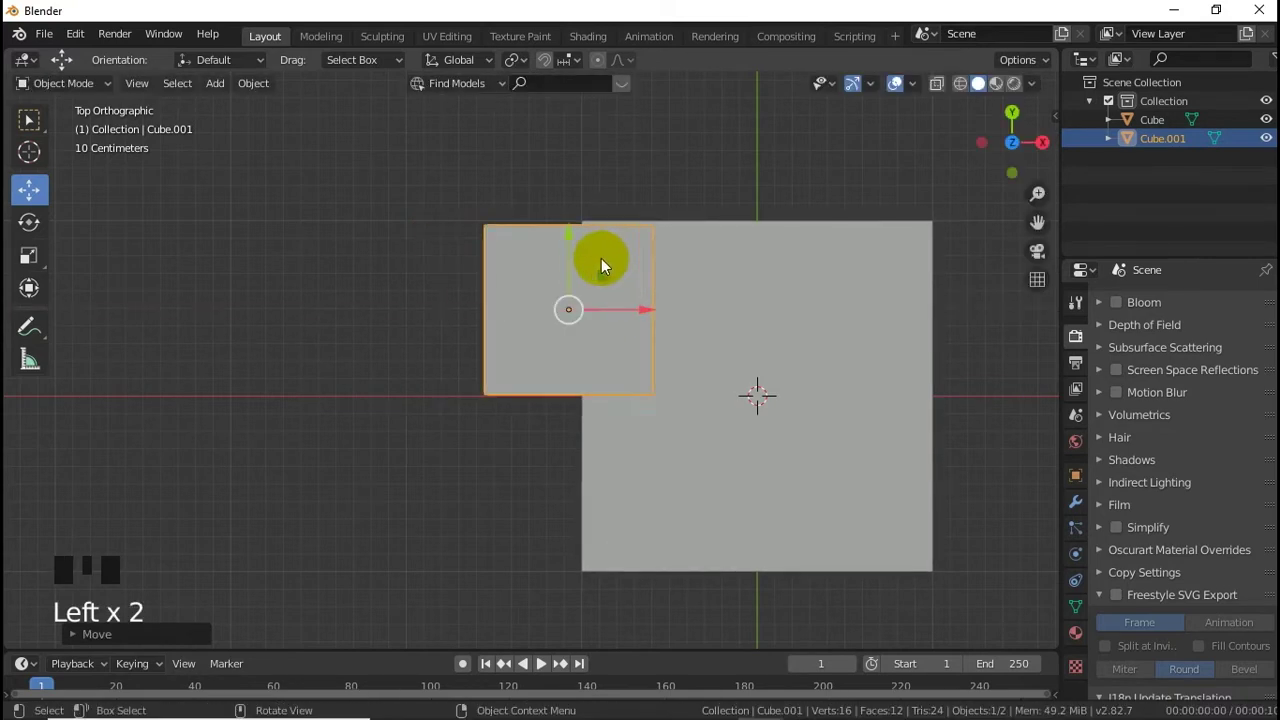
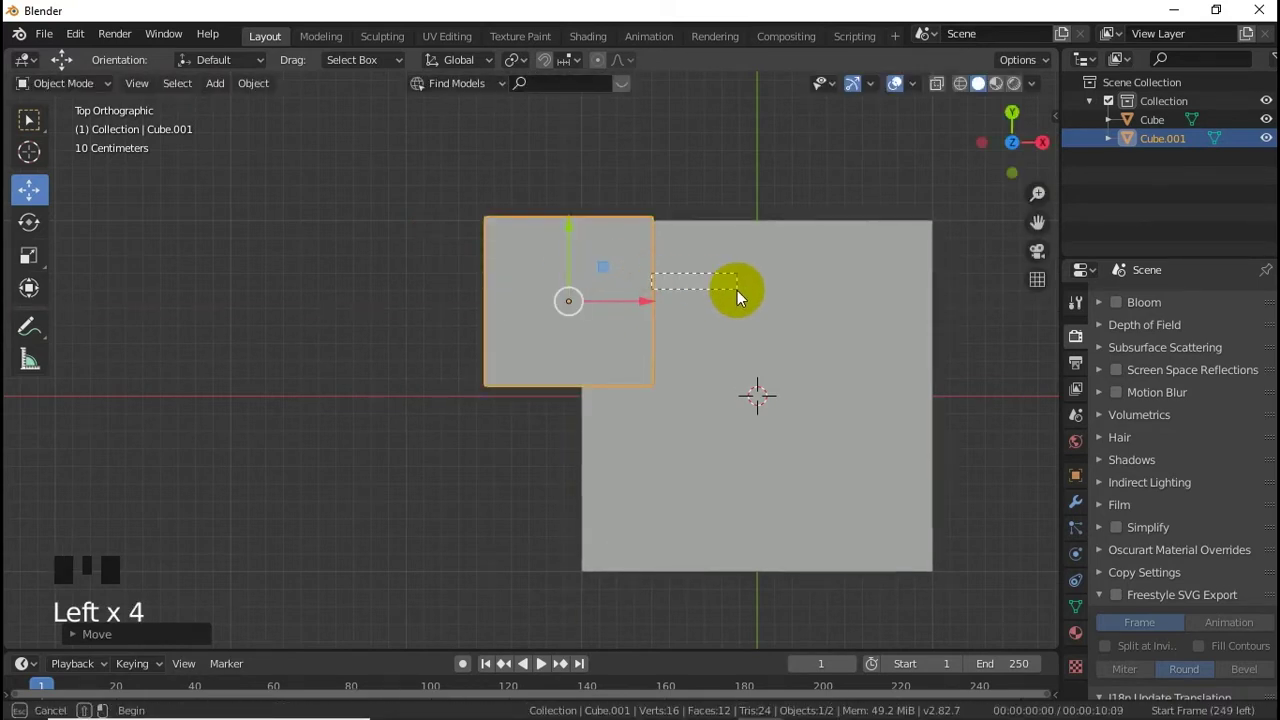
{"action": "left_click", "coordinate": [625, 302]}
{"action": "left_click", "coordinate": [558, 307]}
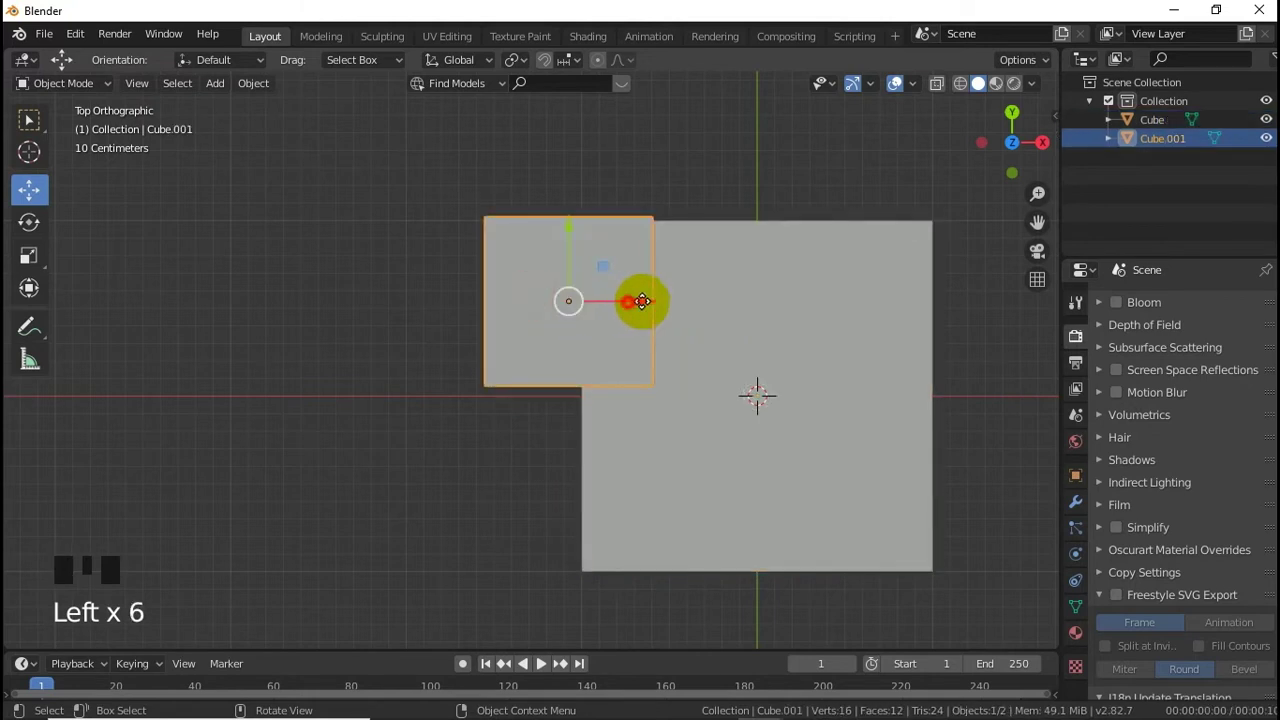
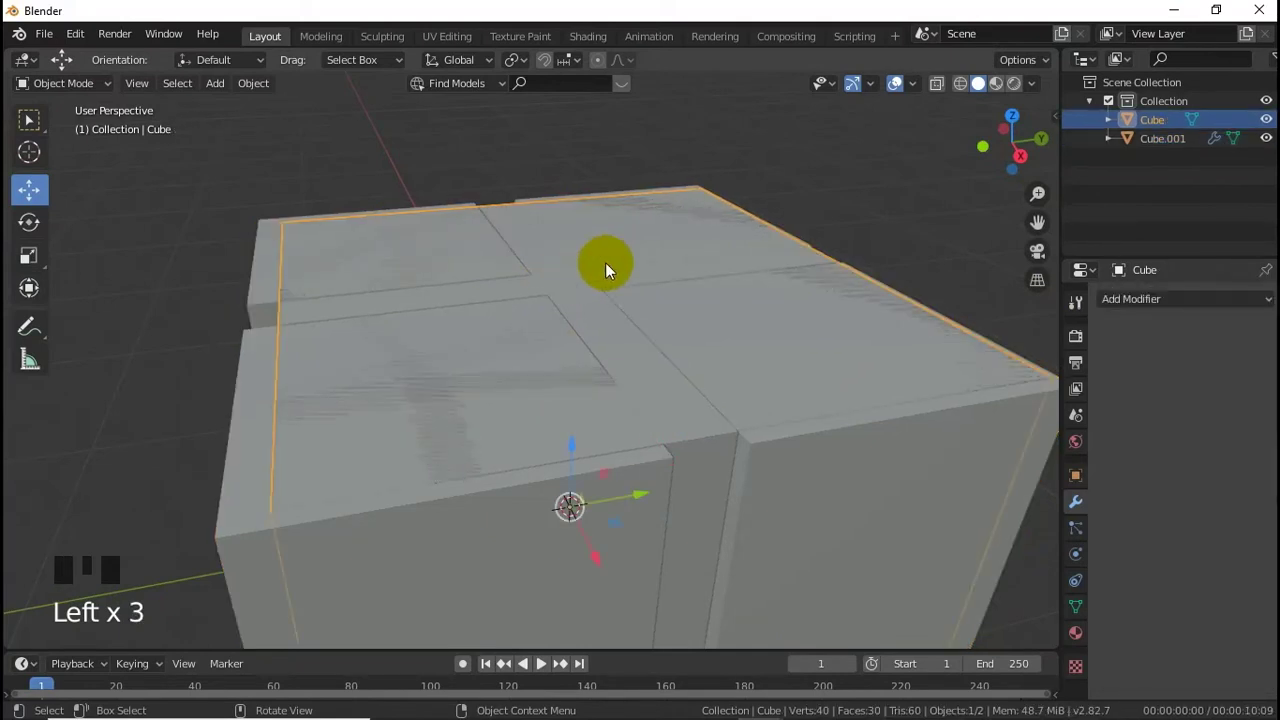
Step: Boolean-subtract Cube.001 from the large cube, apply it and move the blocks aside from the cross
{"action": "key", "text": "s"}
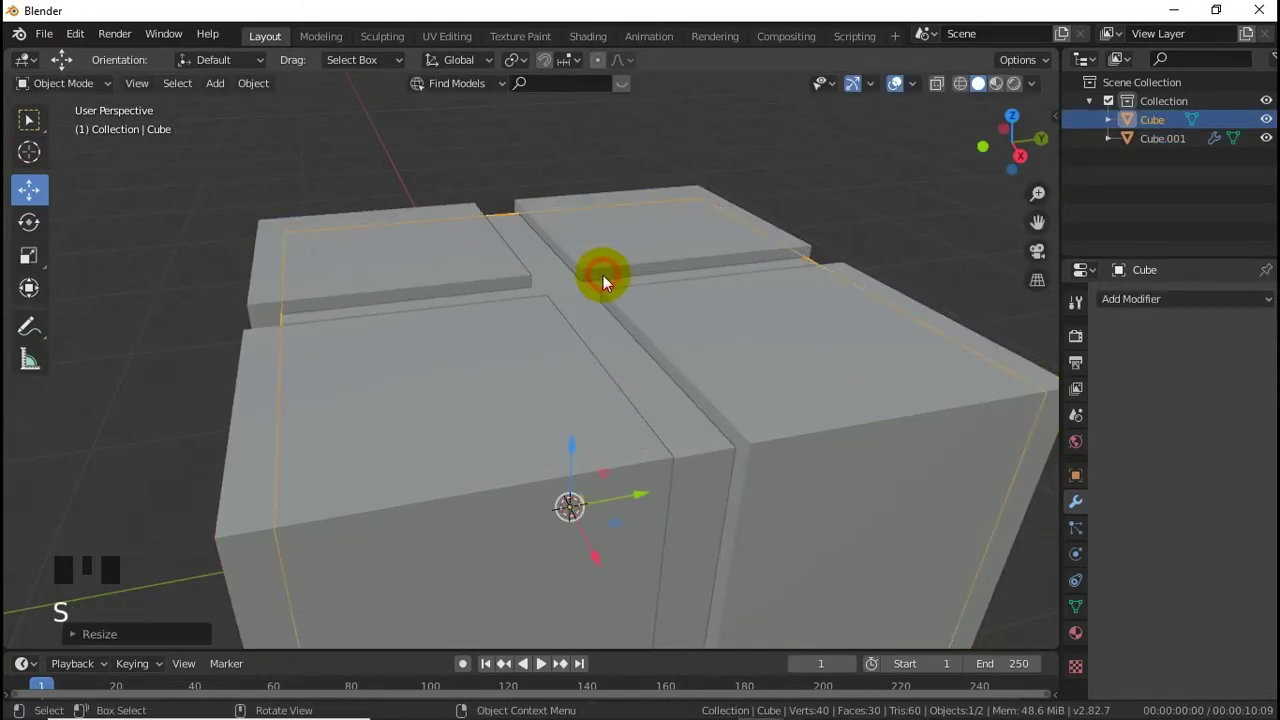
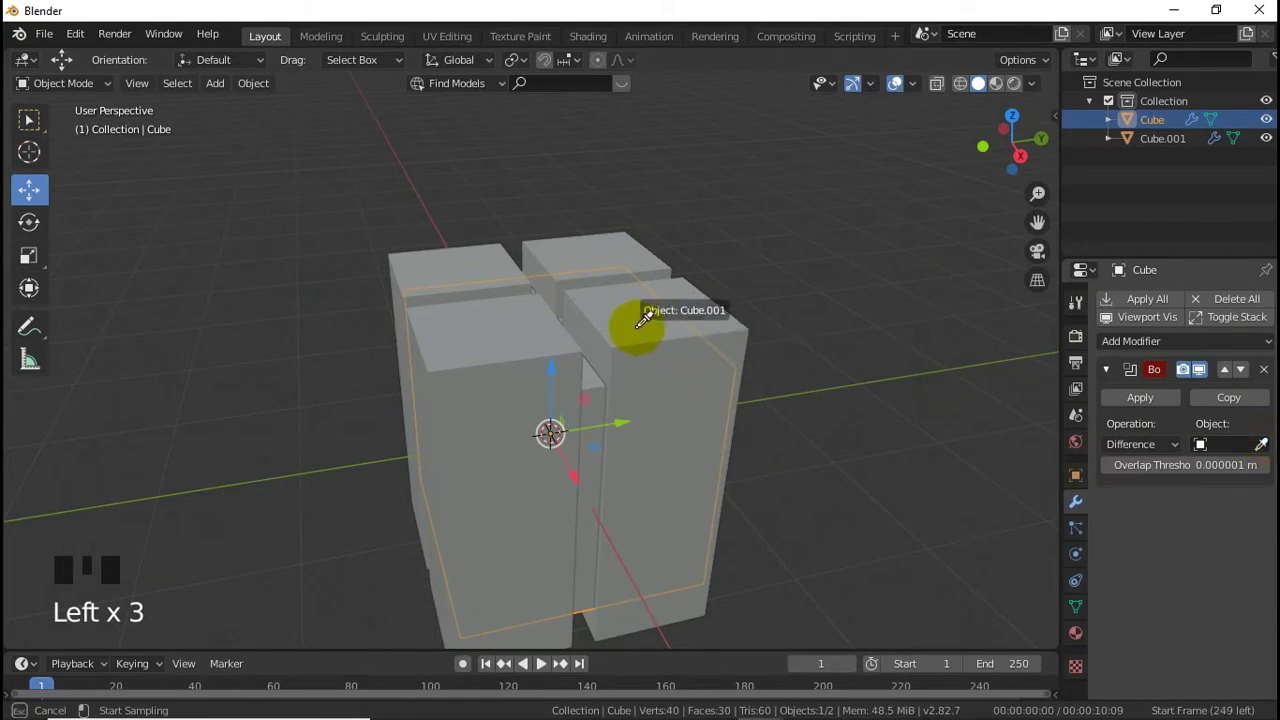
{"action": "left_click", "coordinate": [1115, 398]}
{"action": "left_click", "coordinate": [666, 316]}
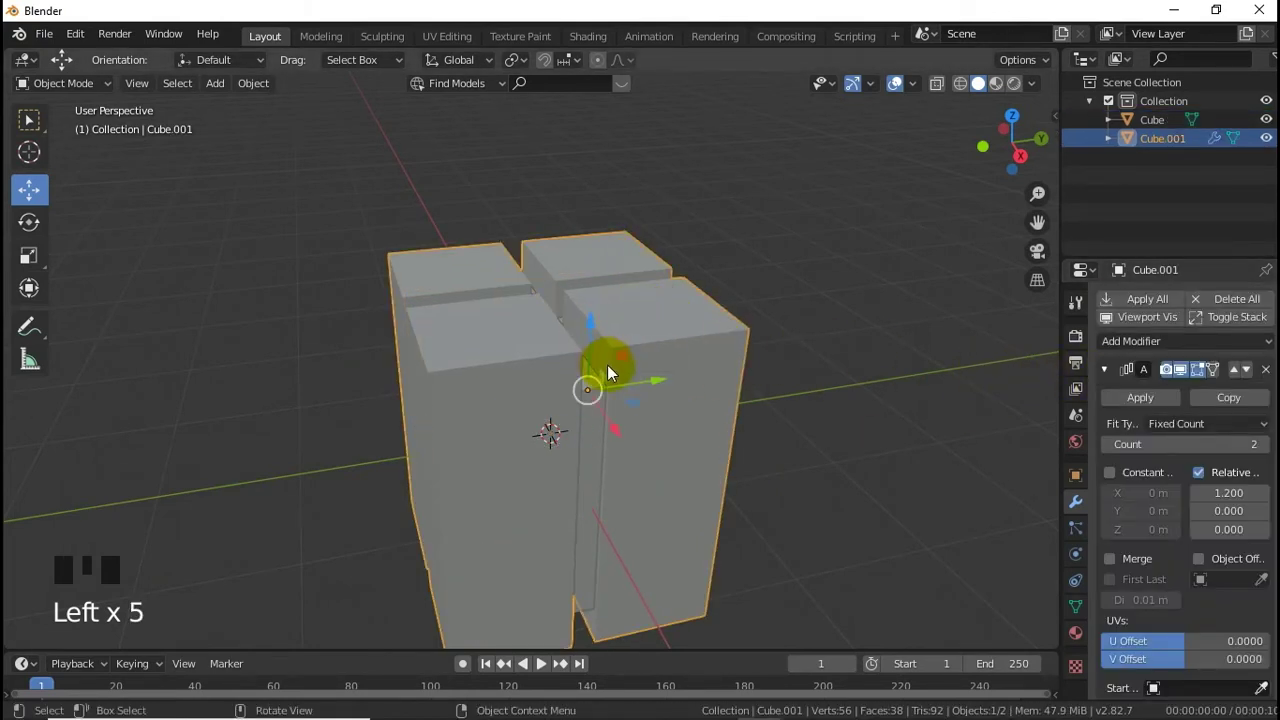
{"action": "left_click", "coordinate": [655, 386]}
{"action": "left_click", "coordinate": [572, 412]}
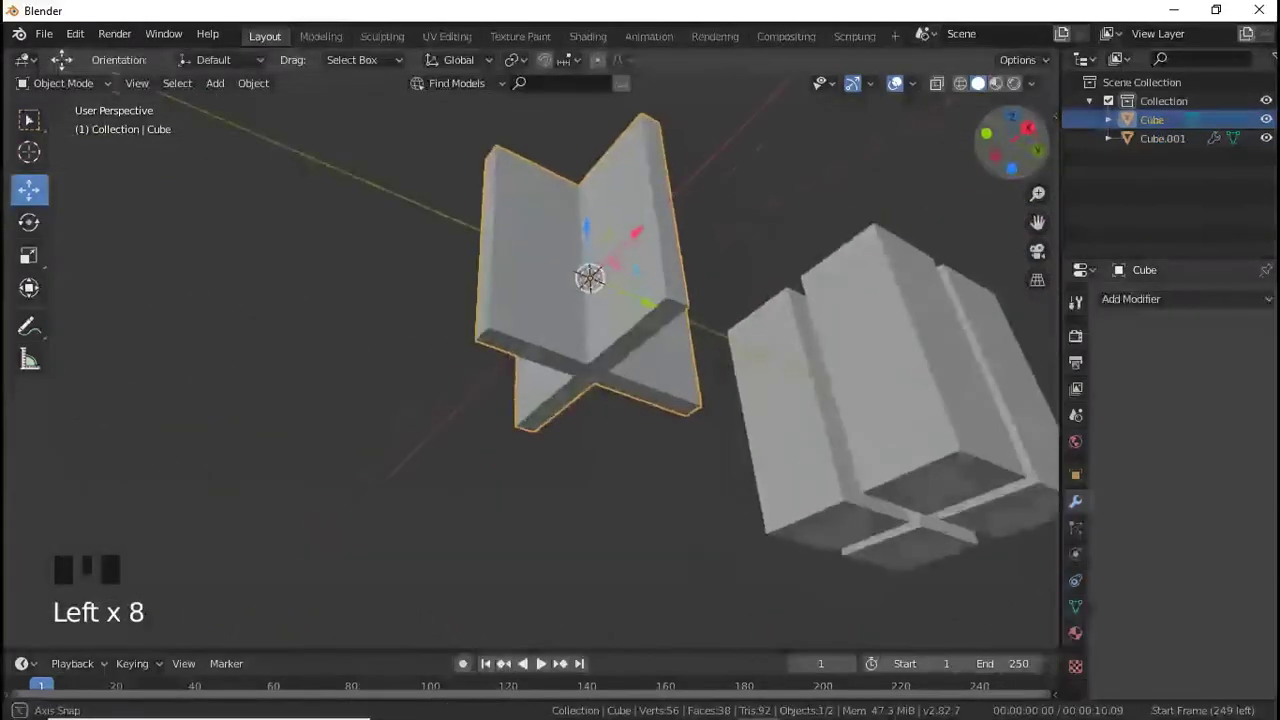
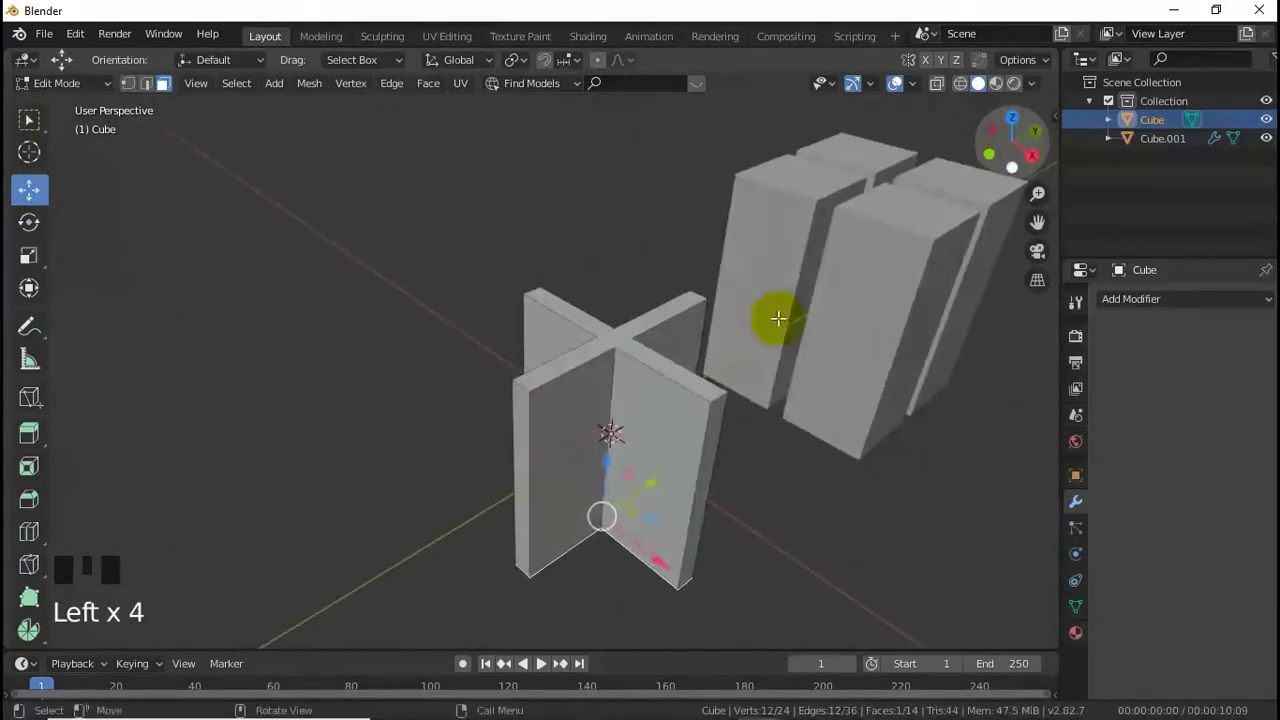
Step: Lower the cross's top faces and bevel its top edges with 10 segments, returning to object mode
{"action": "left_click", "coordinate": [615, 469]}
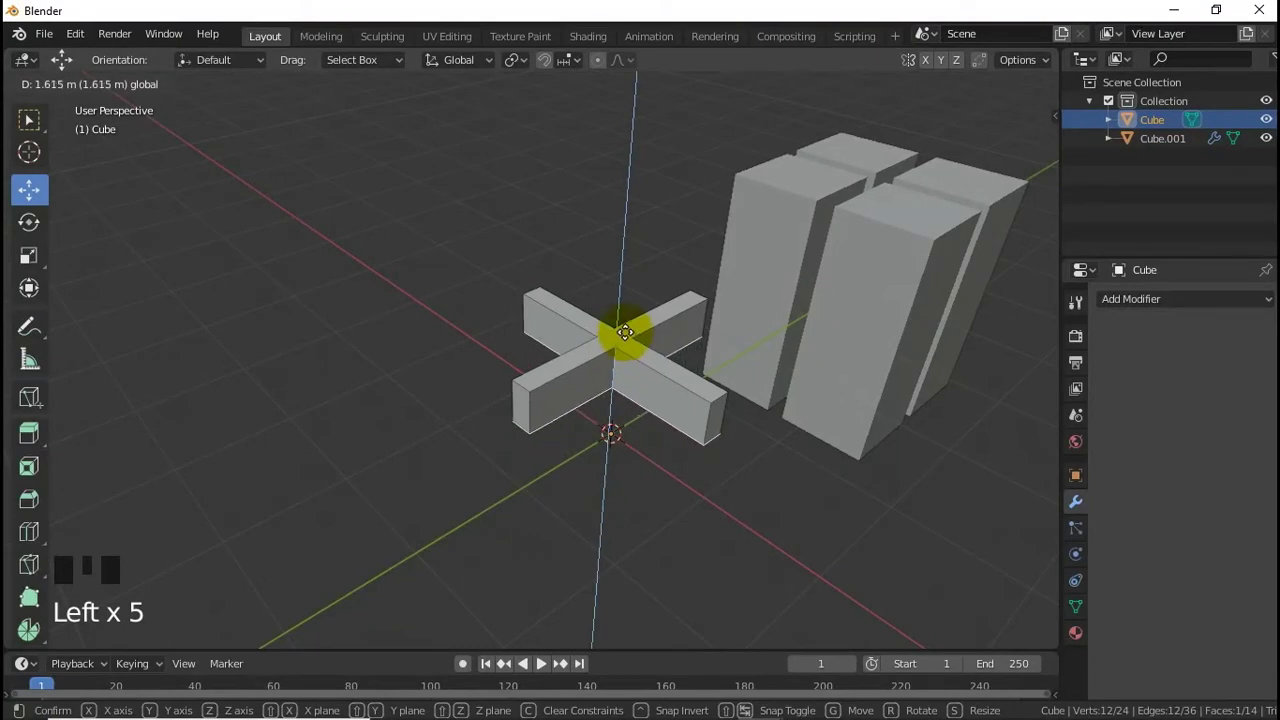
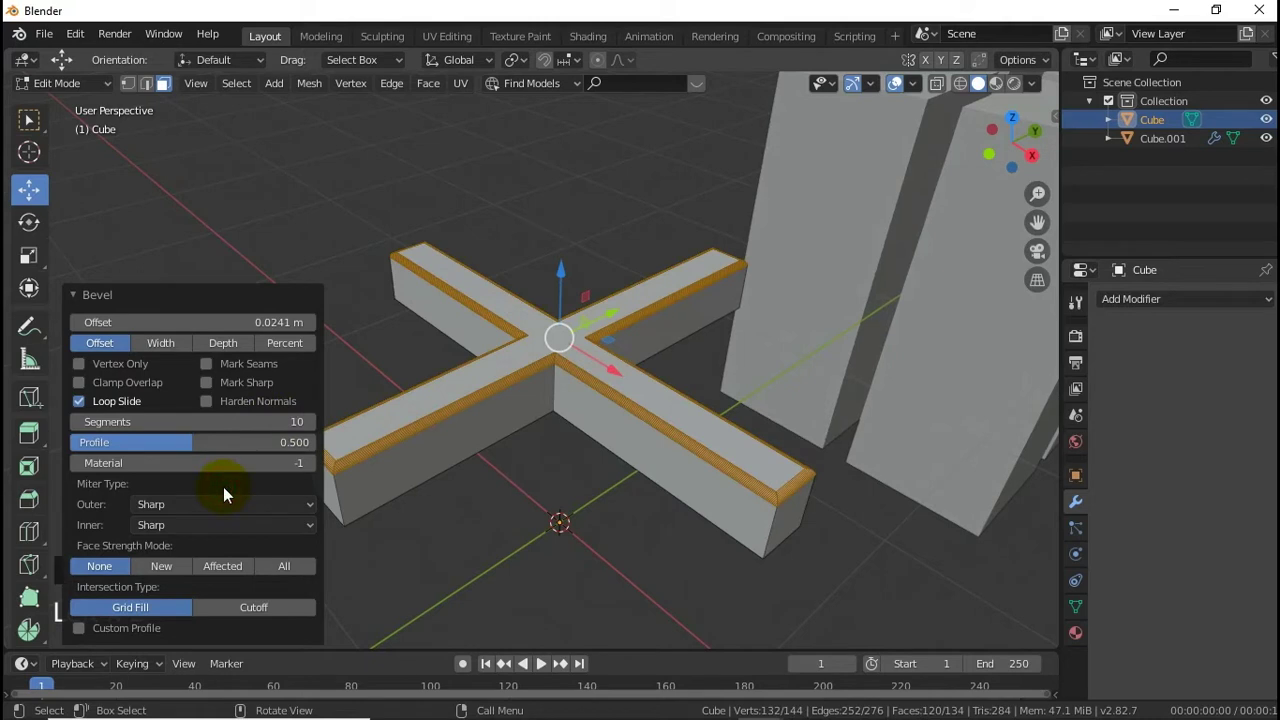
{"action": "key", "text": "Tab"}
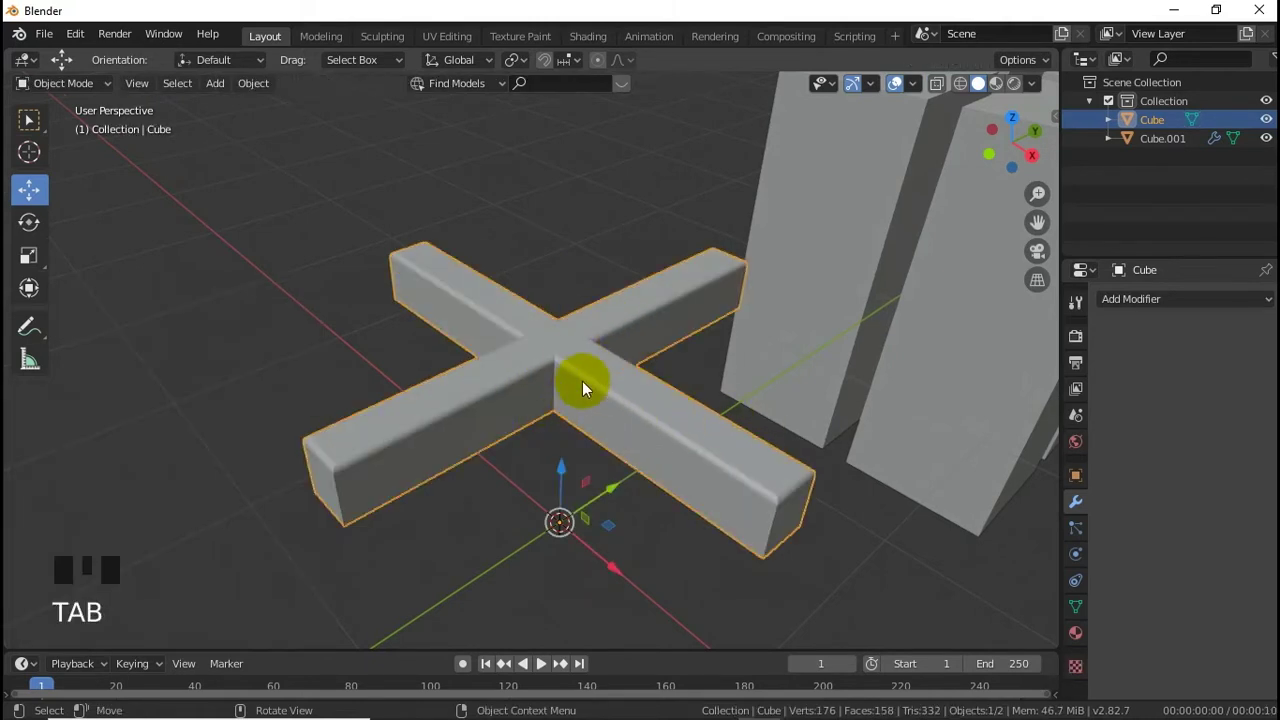
Step: Create a material named 'plus' on the cross and switch to a top orthographic view of the scene
{"action": "left_click", "coordinate": [1071, 640]}
{"action": "left_click_drag", "start_coordinate": [1147, 381], "coordinate": [1118, 506]}
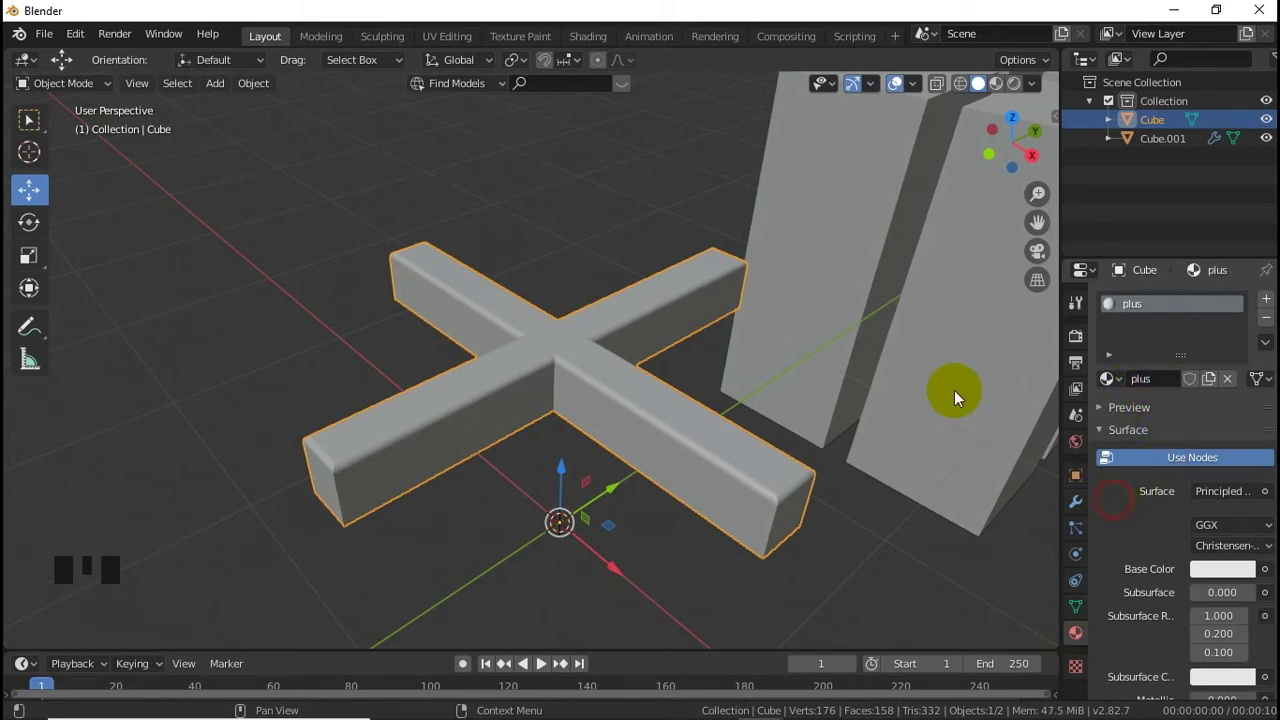
{"action": "left_click", "coordinate": [816, 289]}
{"action": "scroll", "scroll_direction": "down", "scroll_amount": 3}
{"action": "key", "text": "KP_7"}
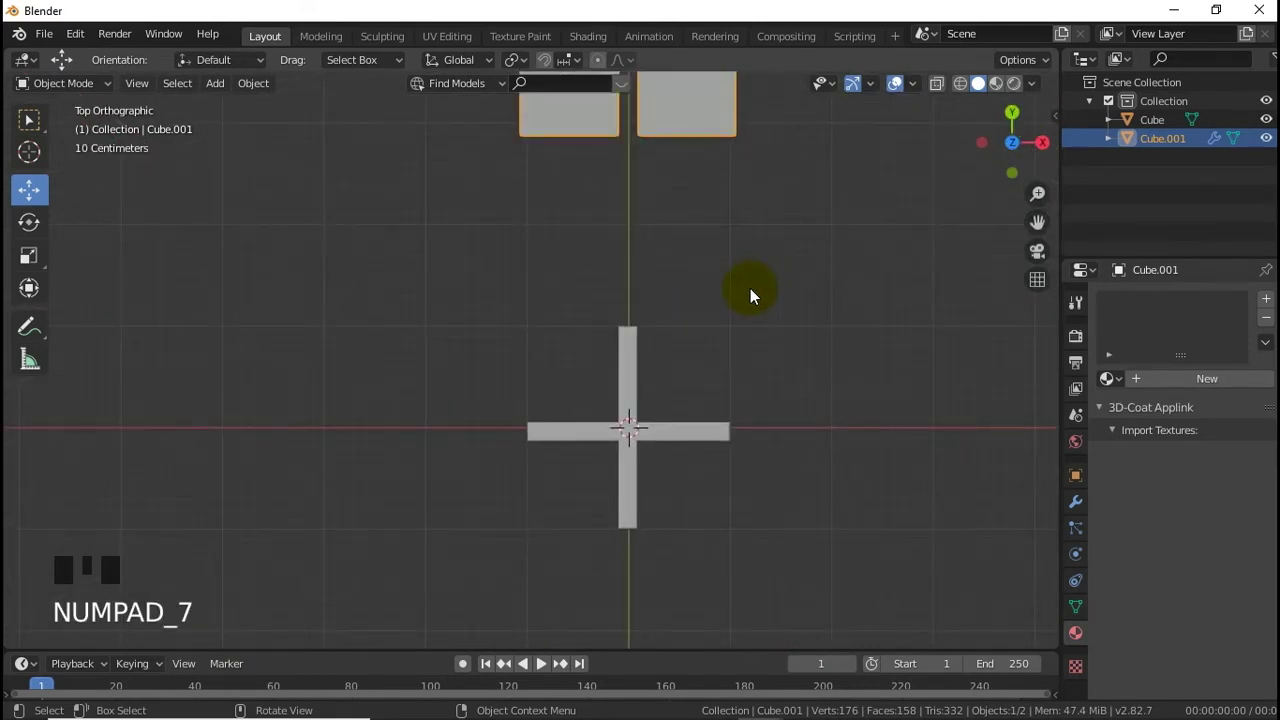
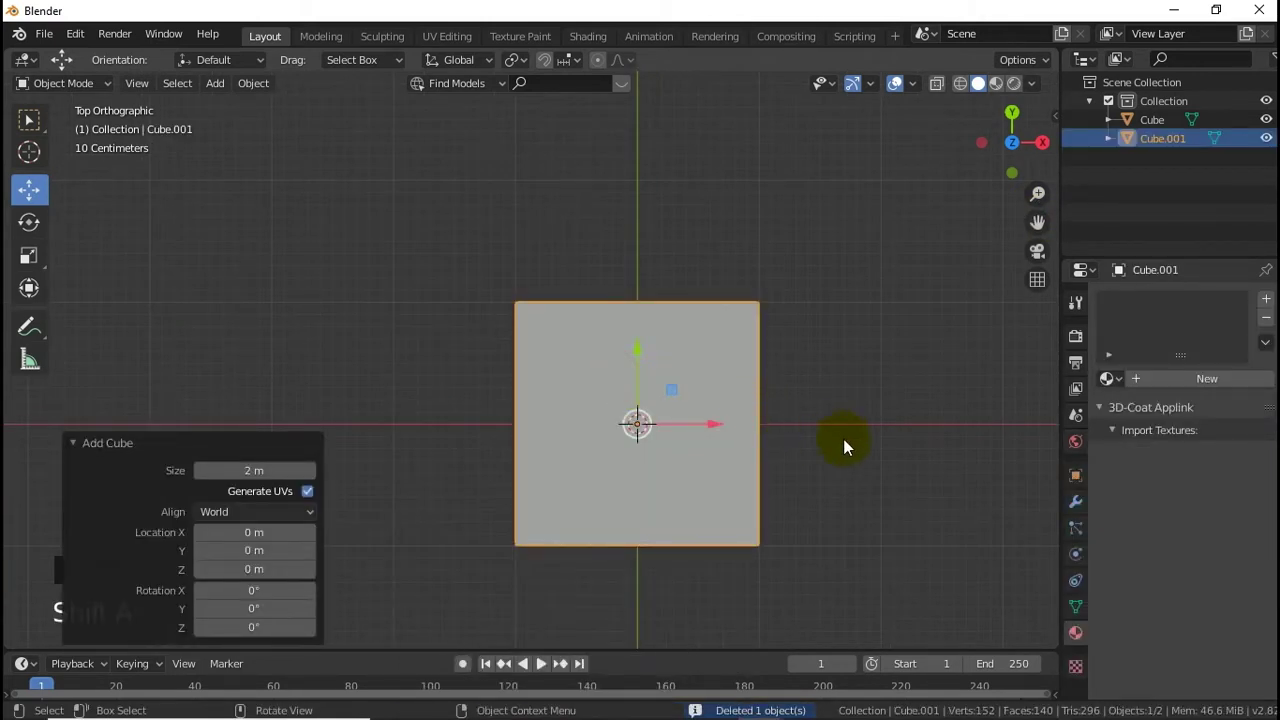
Step: Edit the new cube from the front view and box-select its bottom vertices to flatten it into a bar
{"action": "key", "text": "Tab"}
{"action": "left_click", "coordinate": [648, 424]}
{"action": "left_click", "coordinate": [938, 87]}
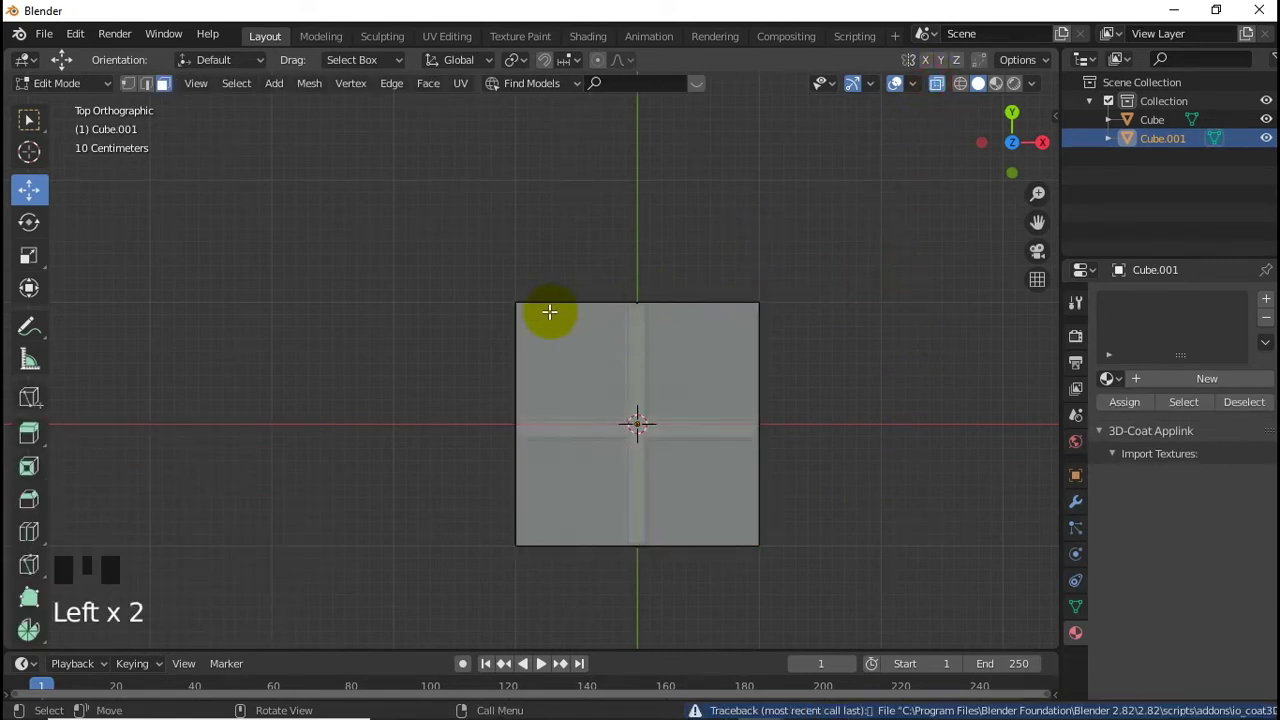
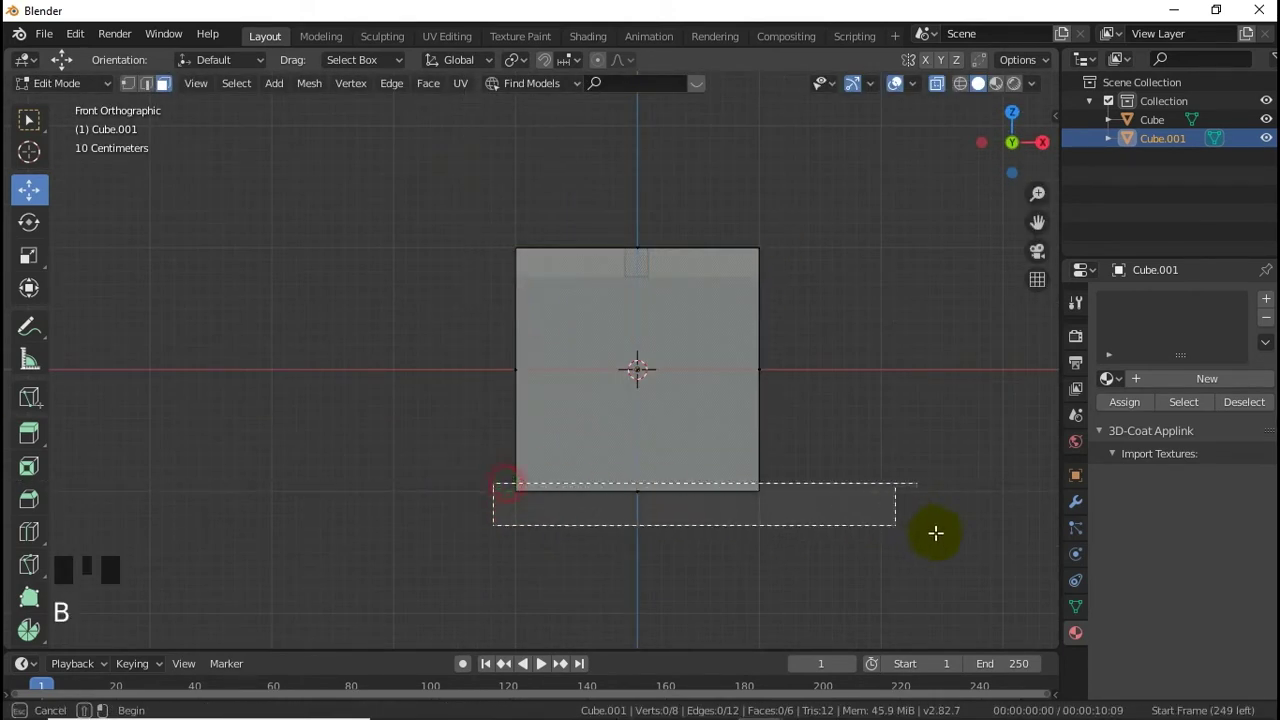
{"action": "left_click", "coordinate": [644, 427]}
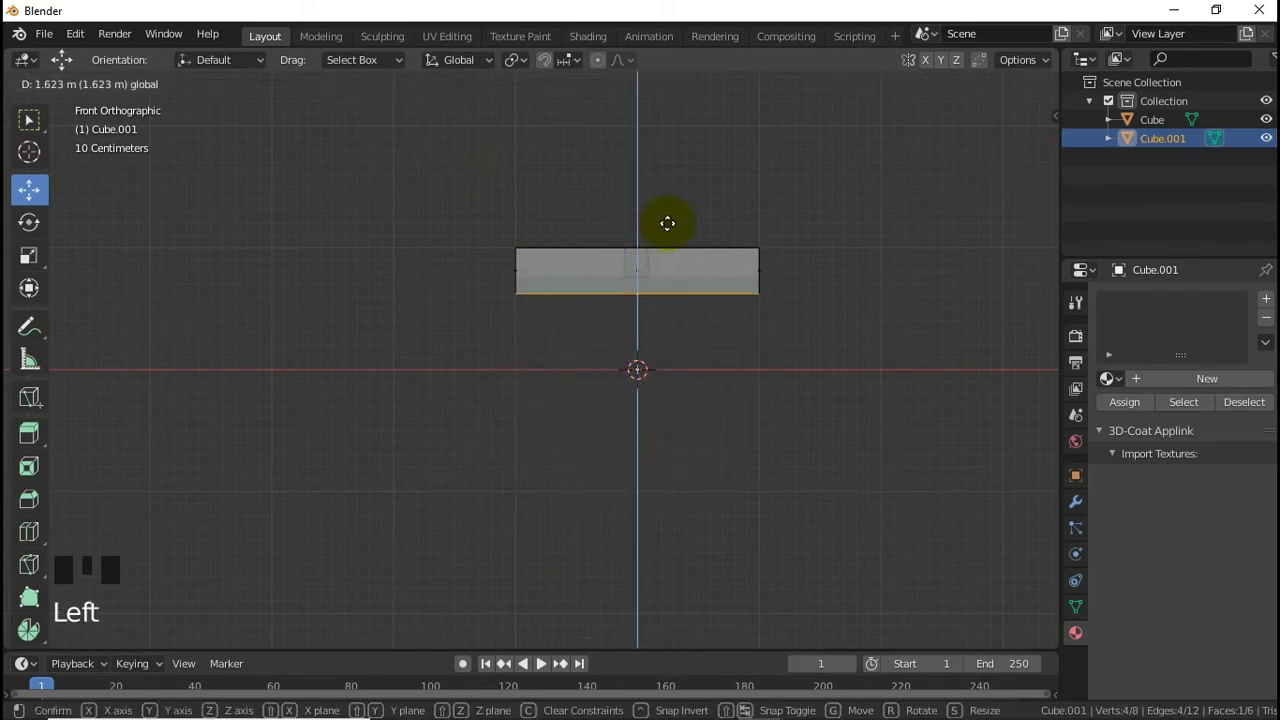
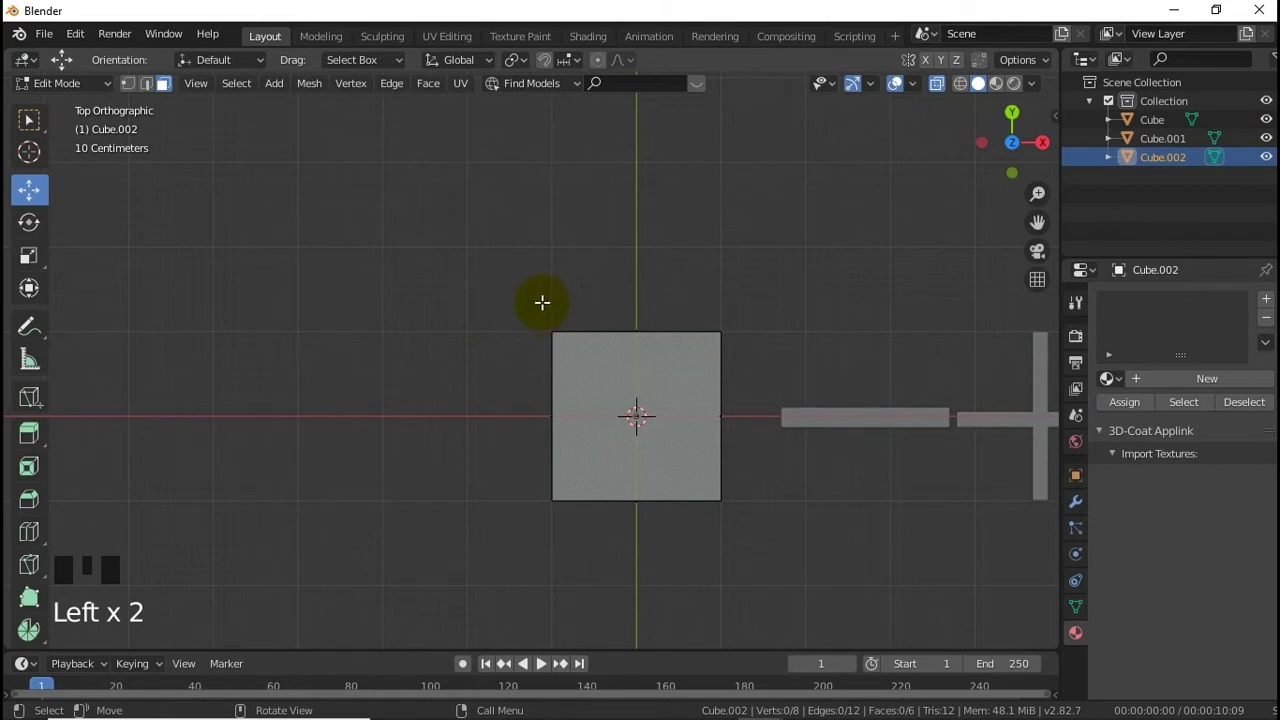
Step: Box-select the cube's left-side vertices to extend it left along X into a wide panel
{"action": "key", "text": "b"}
{"action": "left_click", "coordinate": [558, 415]}
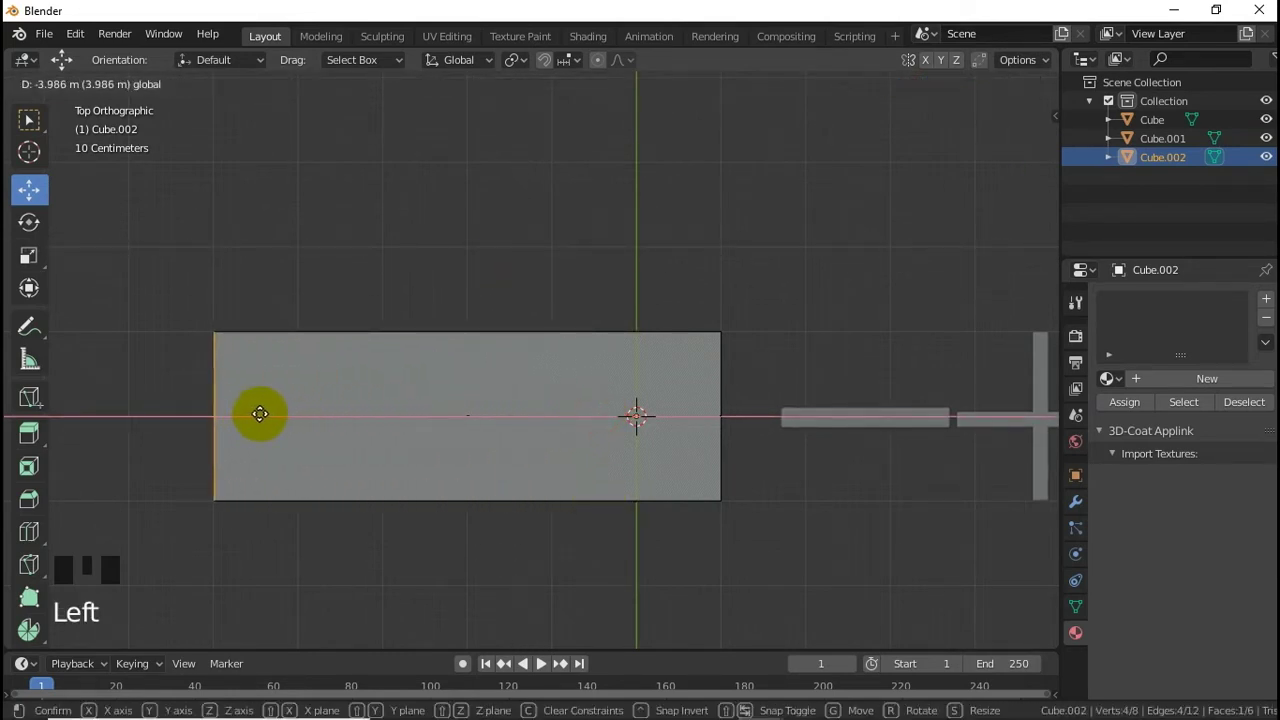
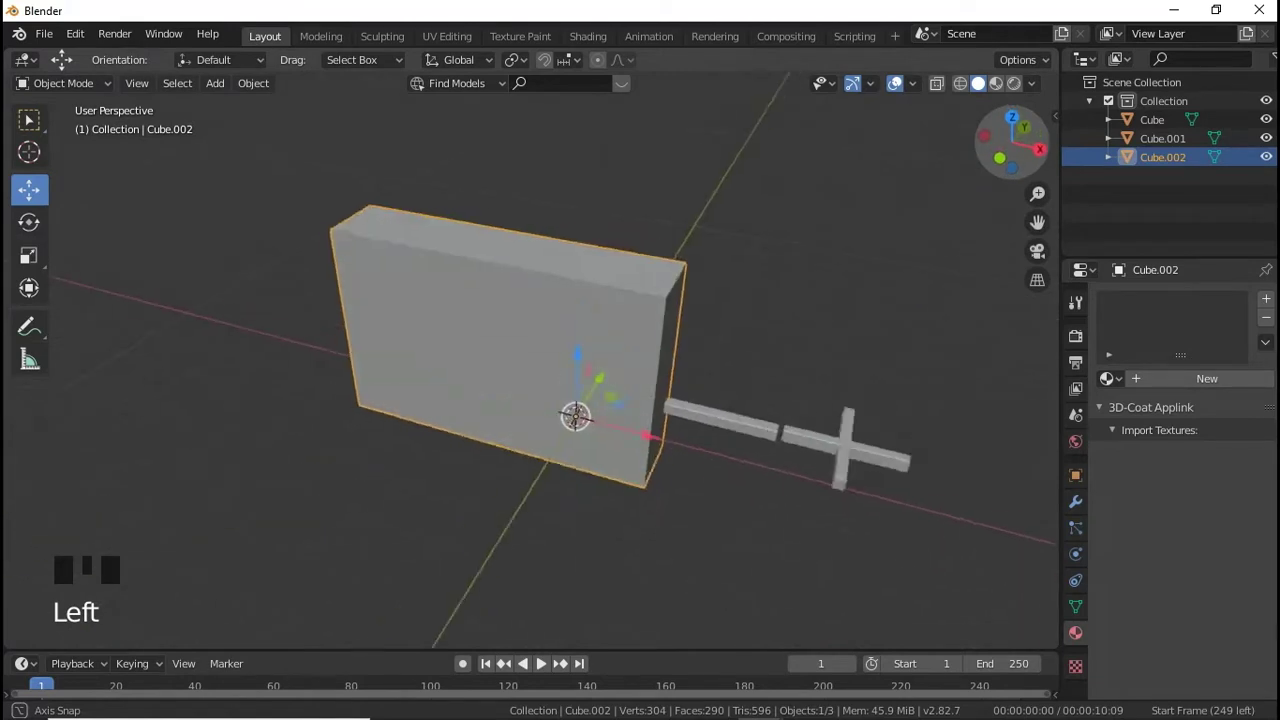
Step: Hide the other objects in the outliner and isolate the wide panel, orbiting to inspect it
{"action": "left_click", "coordinate": [770, 395]}
{"action": "left_click", "coordinate": [895, 412]}
{"action": "left_click", "coordinate": [1272, 127]}
{"action": "left_click", "coordinate": [1266, 144]}
{"action": "left_click", "coordinate": [545, 312]}
{"action": "scroll", "scroll_direction": "up", "scroll_amount": 3}
{"action": "key", "text": "alt+g"}
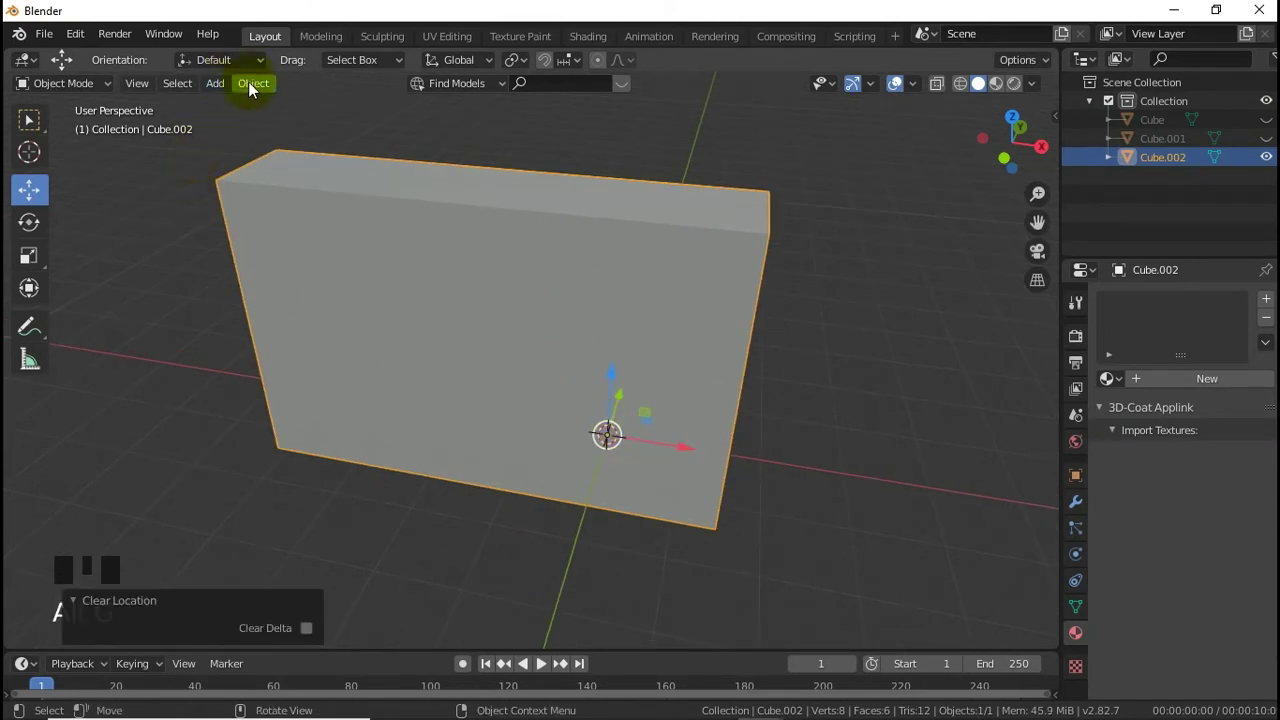
{"action": "left_click_drag", "start_coordinate": [255, 96], "coordinate": [636, 328]}
{"action": "key", "text": "alt+g"}
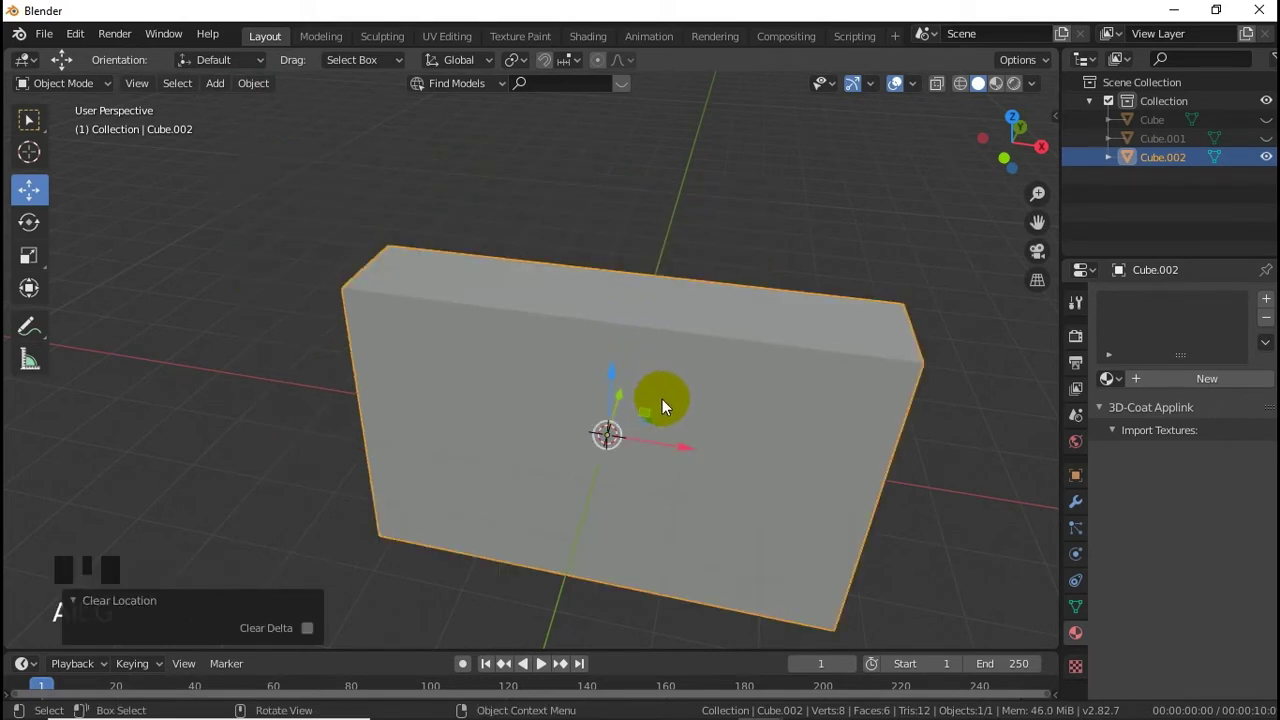
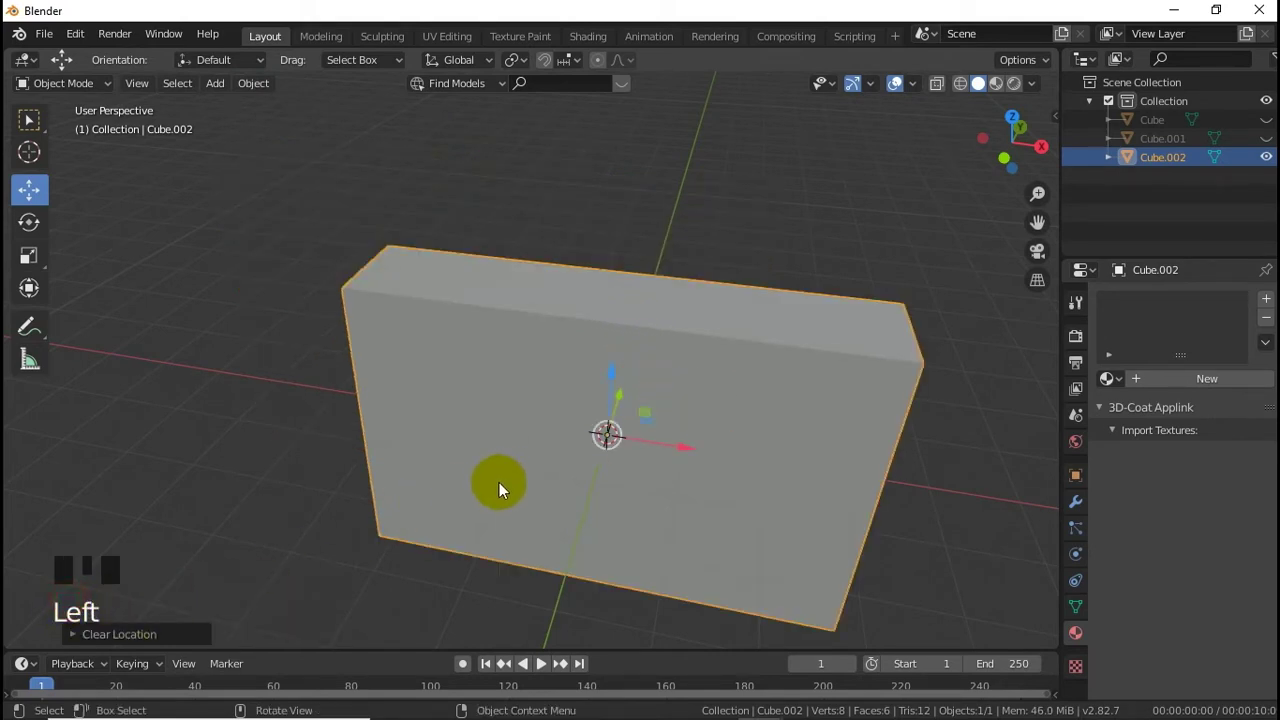
Step: Move the panel block upward along Z from the front view and confirm its new height
{"action": "key", "text": "KP_1"}
{"action": "left_click", "coordinate": [621, 295]}
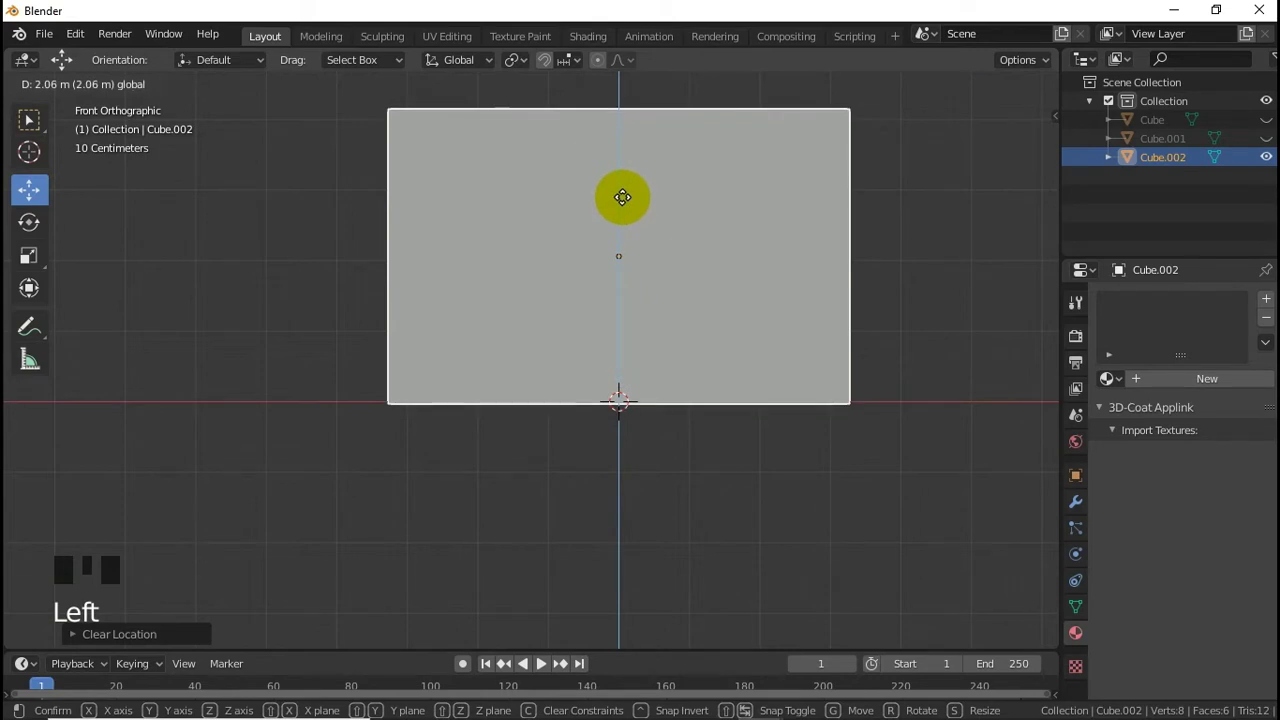
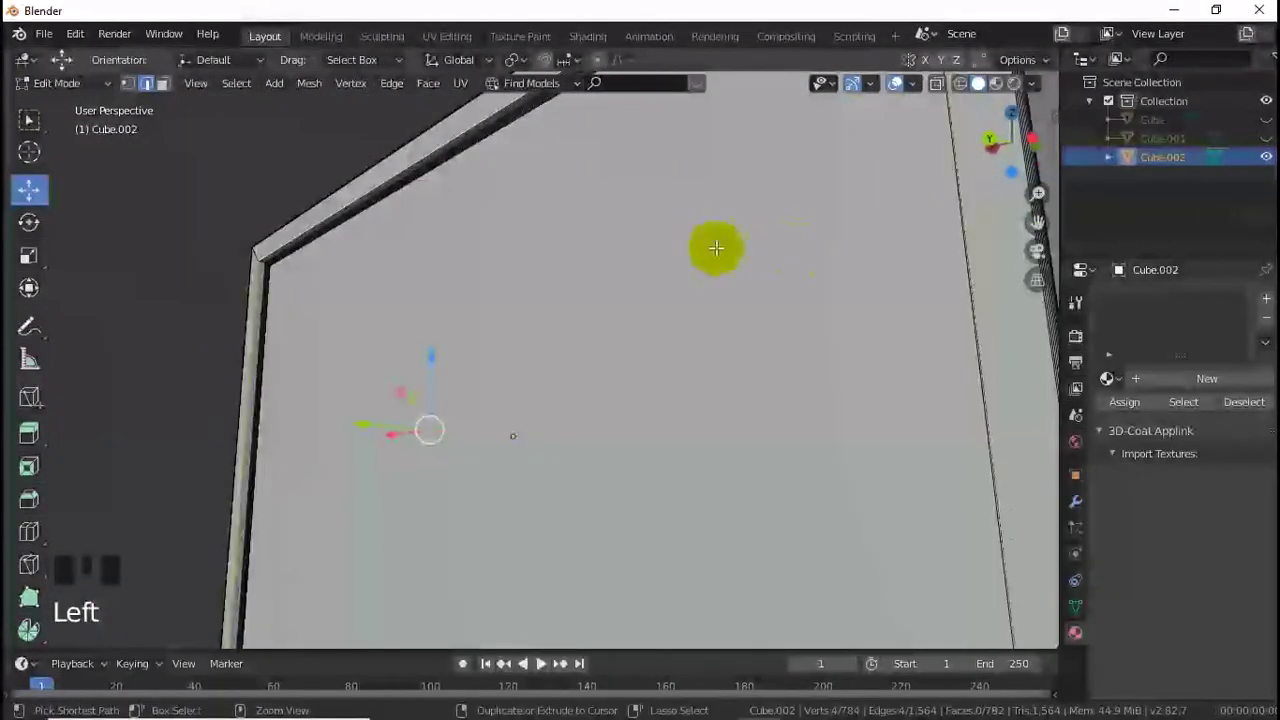
Step: Bevel the rim's outer and inner recess edge loops with 10 segments, then return to a top view
{"action": "key", "text": "ctrl+b"}
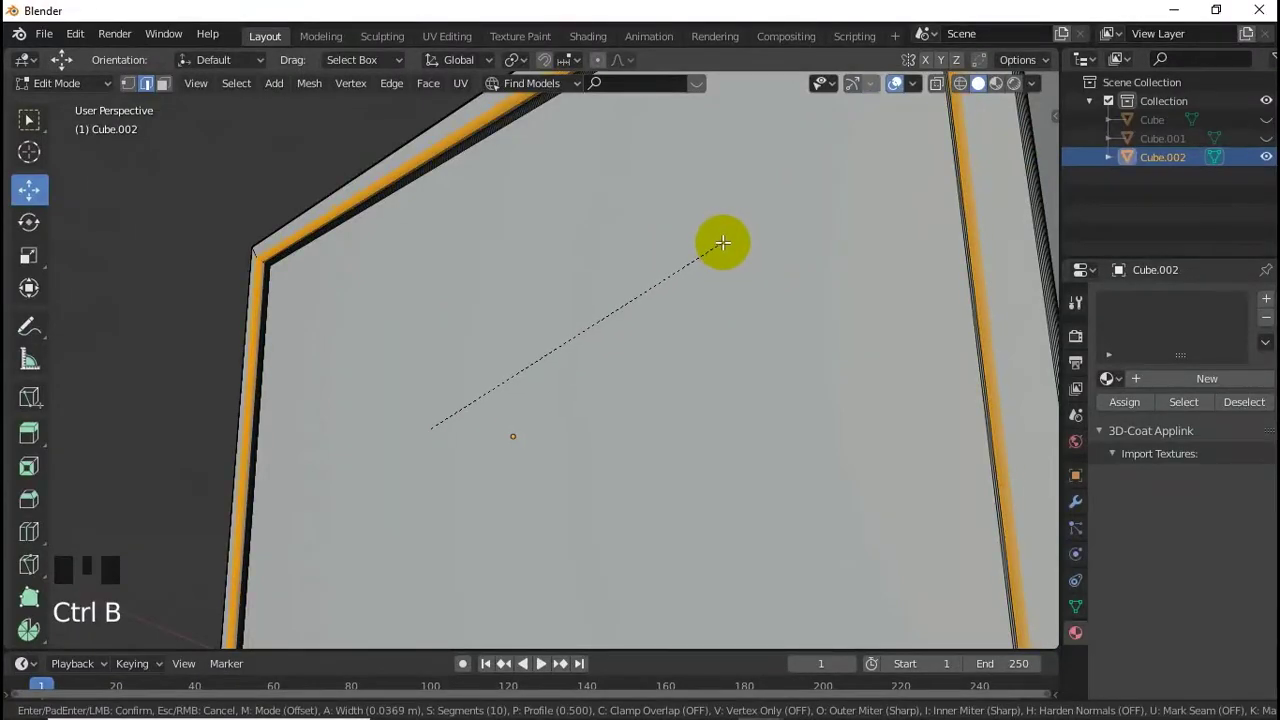
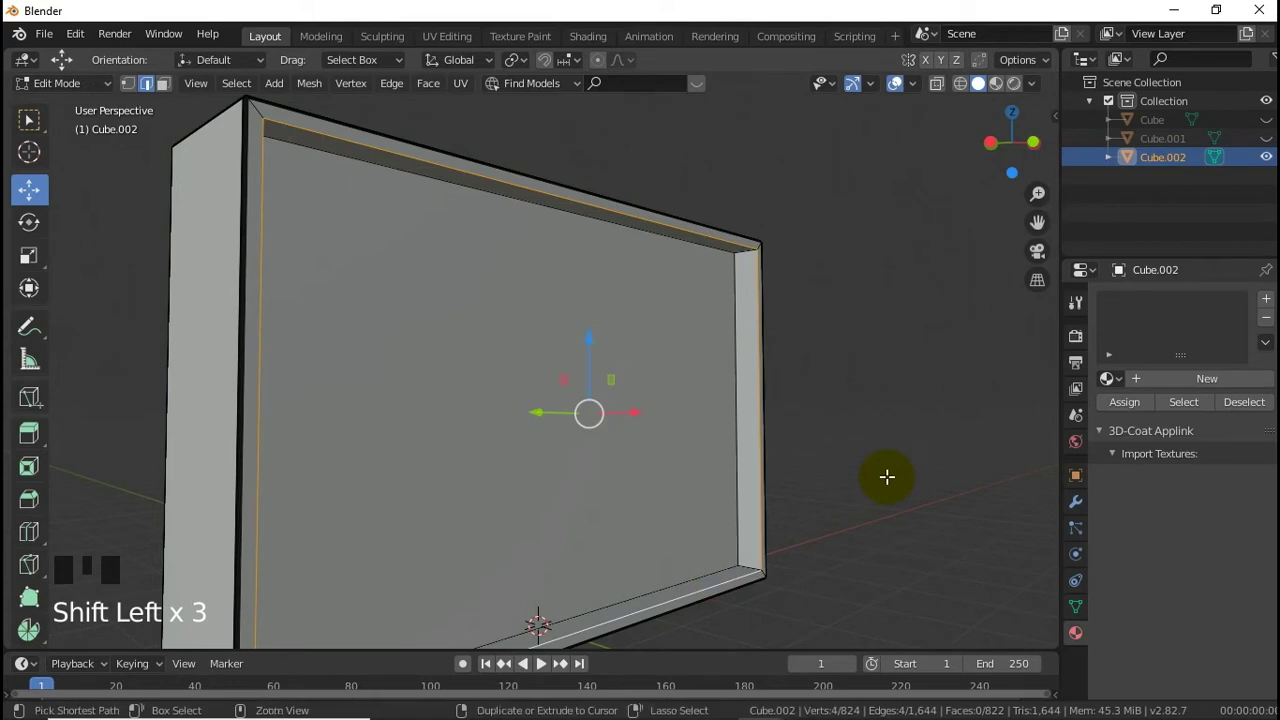
{"action": "key", "text": "ctrl+b"}
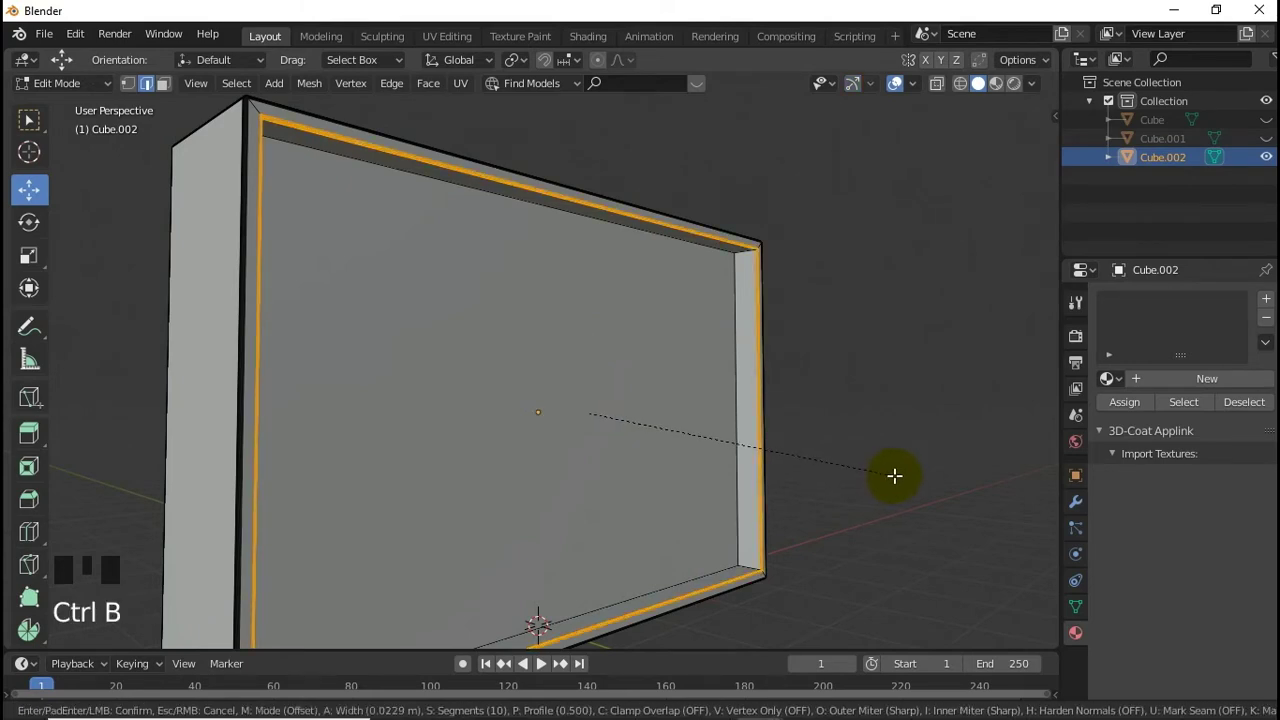
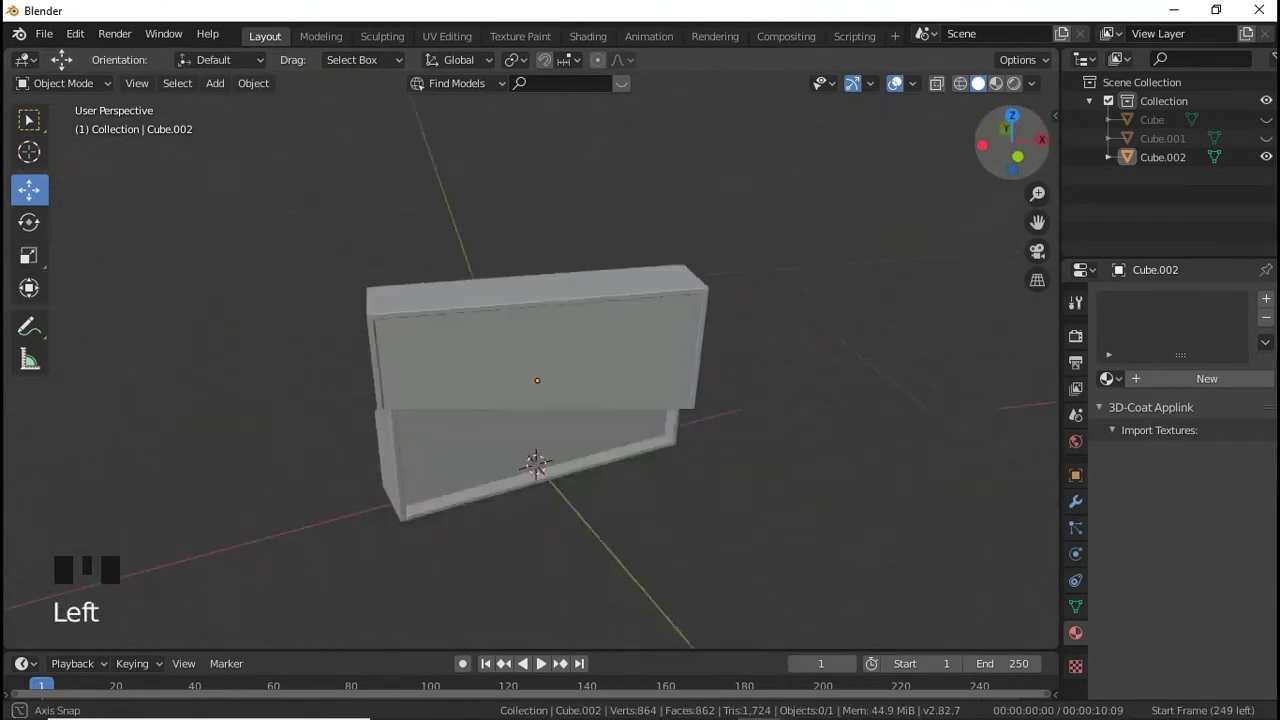
{"action": "key", "text": "KP_7"}
{"action": "scroll", "scroll_direction": "up", "scroll_amount": 3}
Step: Duplicate Cube.002 along Y and raise its top strip faces vertically into a row of ridges
{"action": "left_click", "coordinate": [533, 348]}
{"action": "key", "text": "shift+d"}
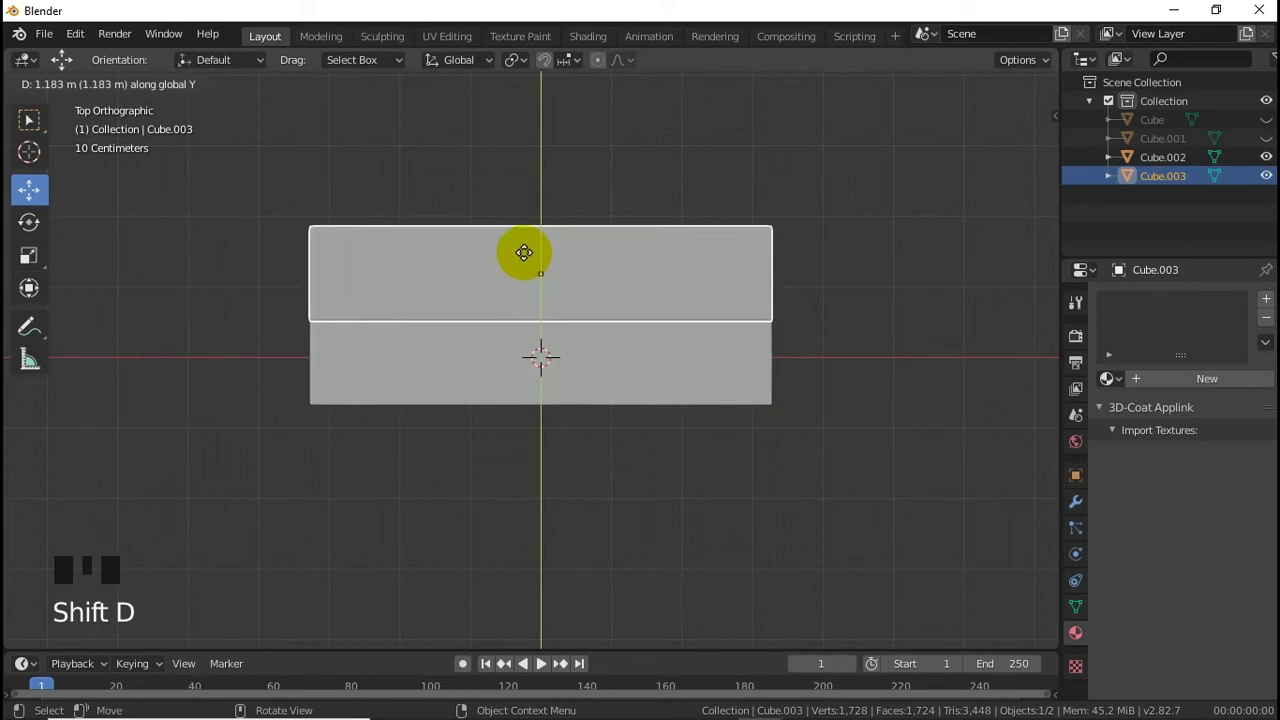
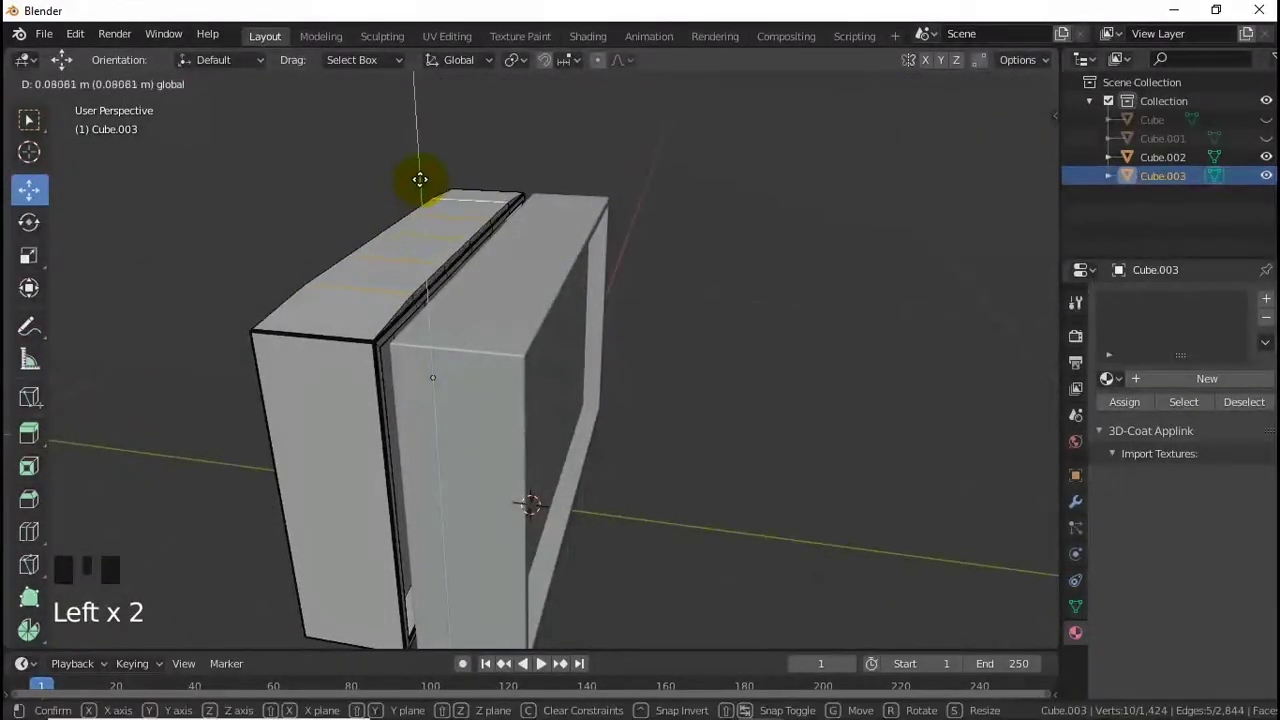
{"action": "key", "text": "ctrl+z"}
{"action": "key", "text": "e"}
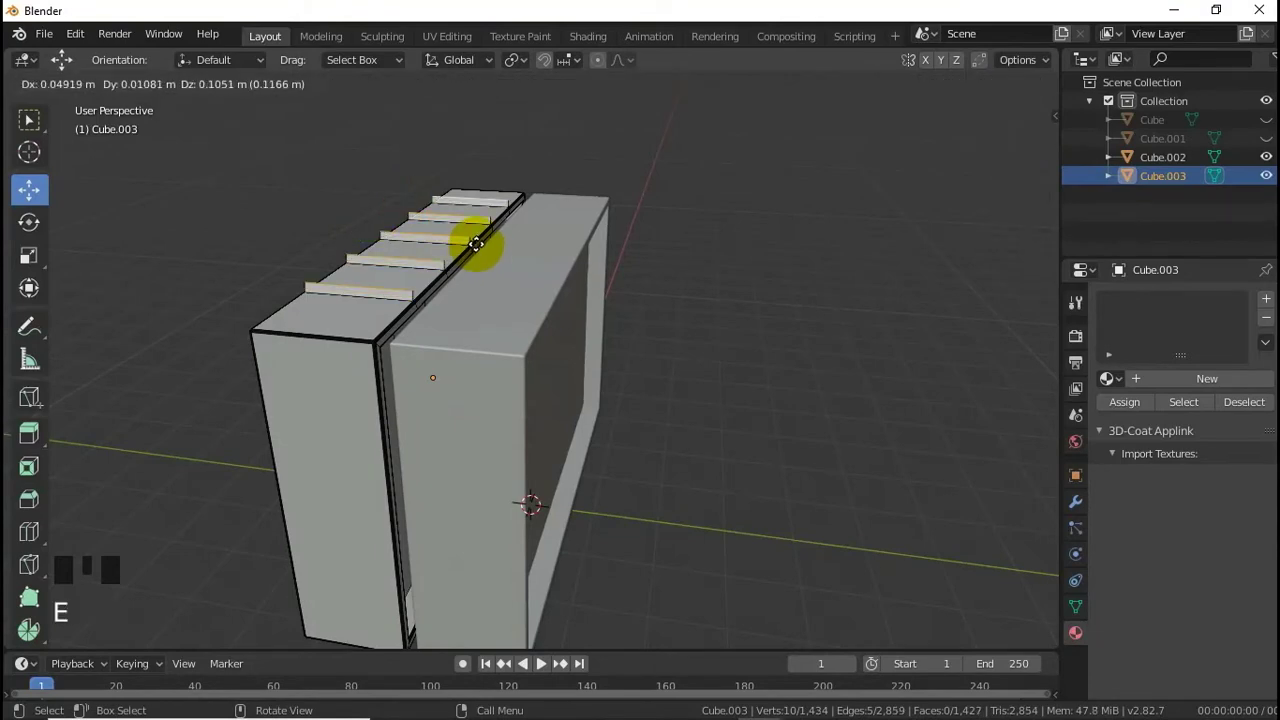
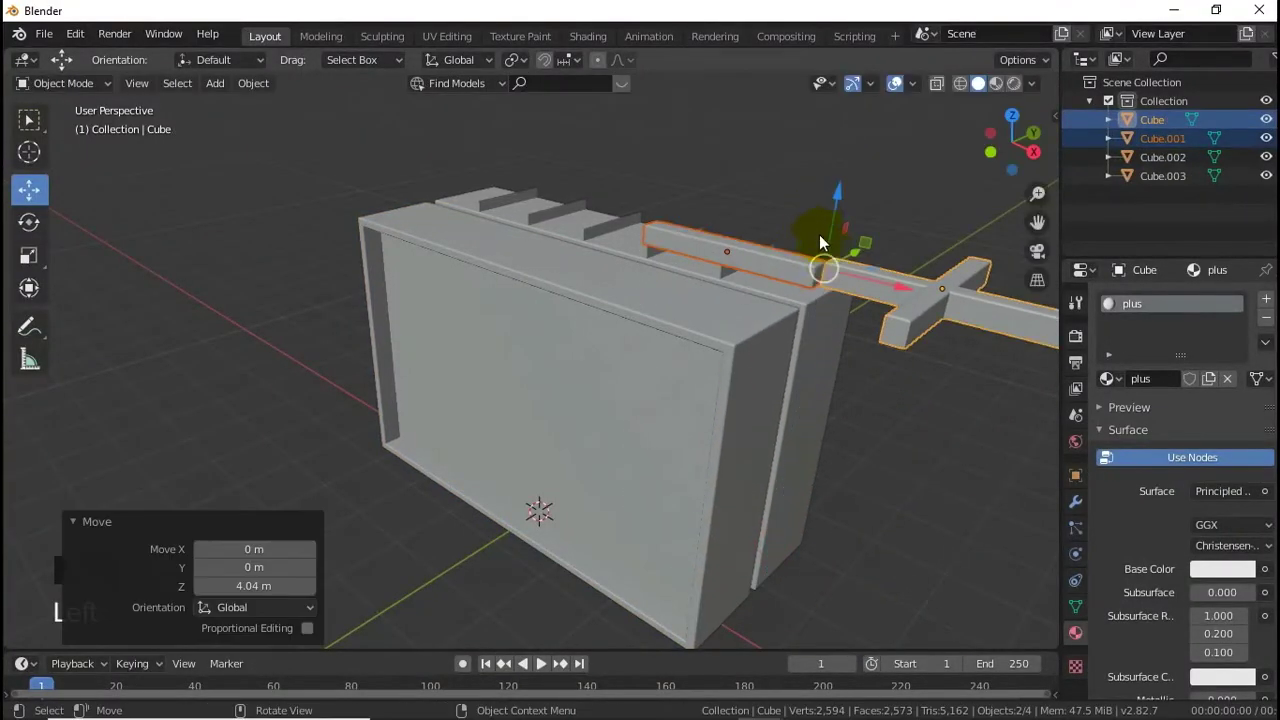
Step: Move the plus and minus shapes over the panel and scale the plus symbol down
{"action": "left_click", "coordinate": [807, 311]}
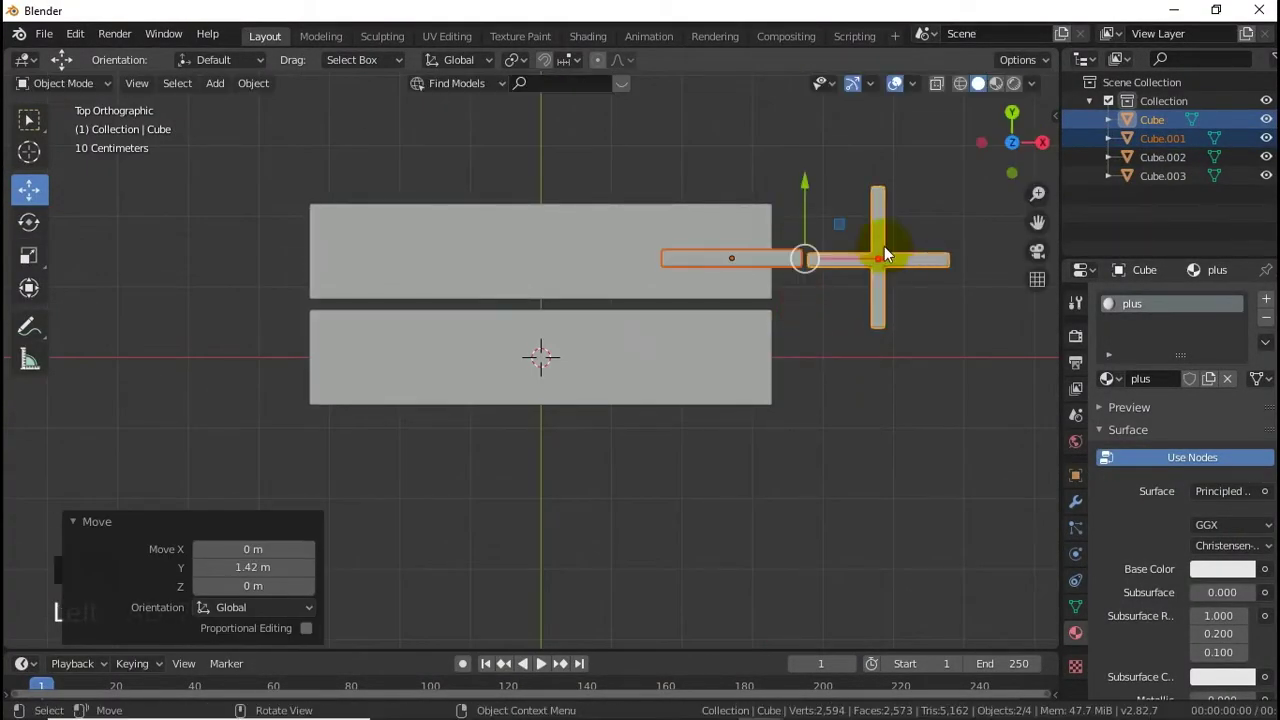
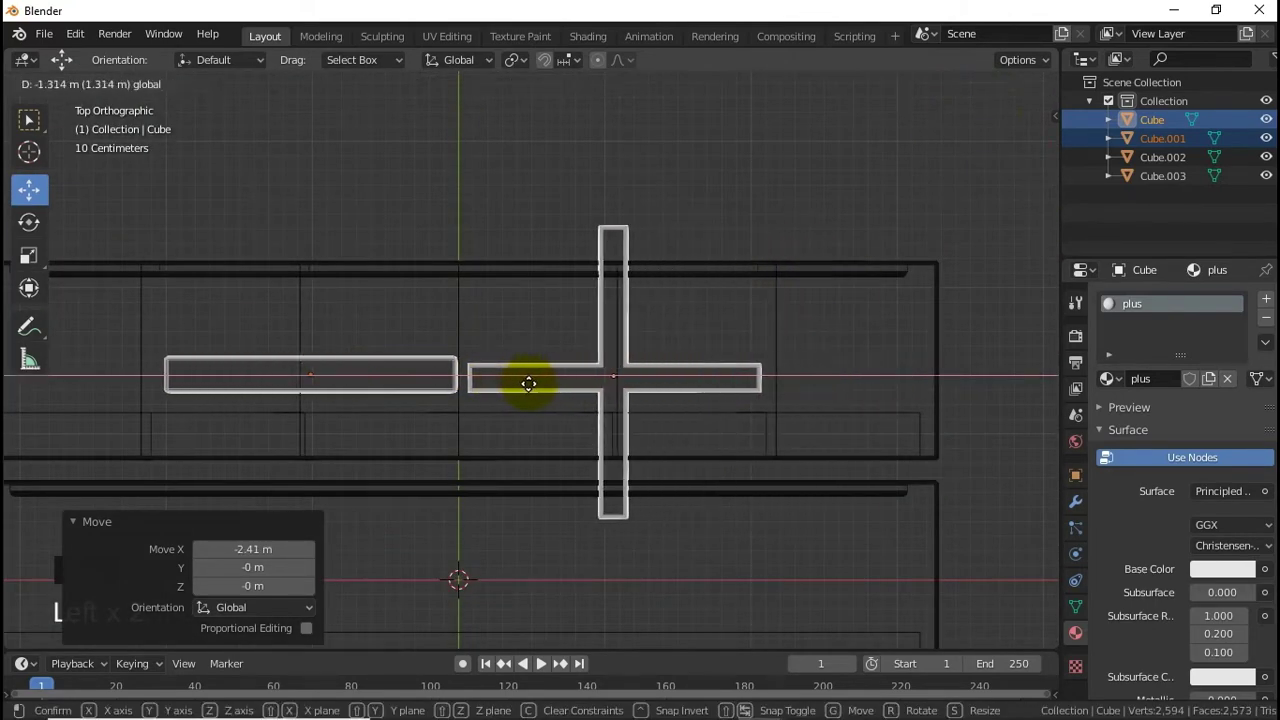
{"action": "left_click", "coordinate": [605, 341]}
{"action": "key", "text": "s"}
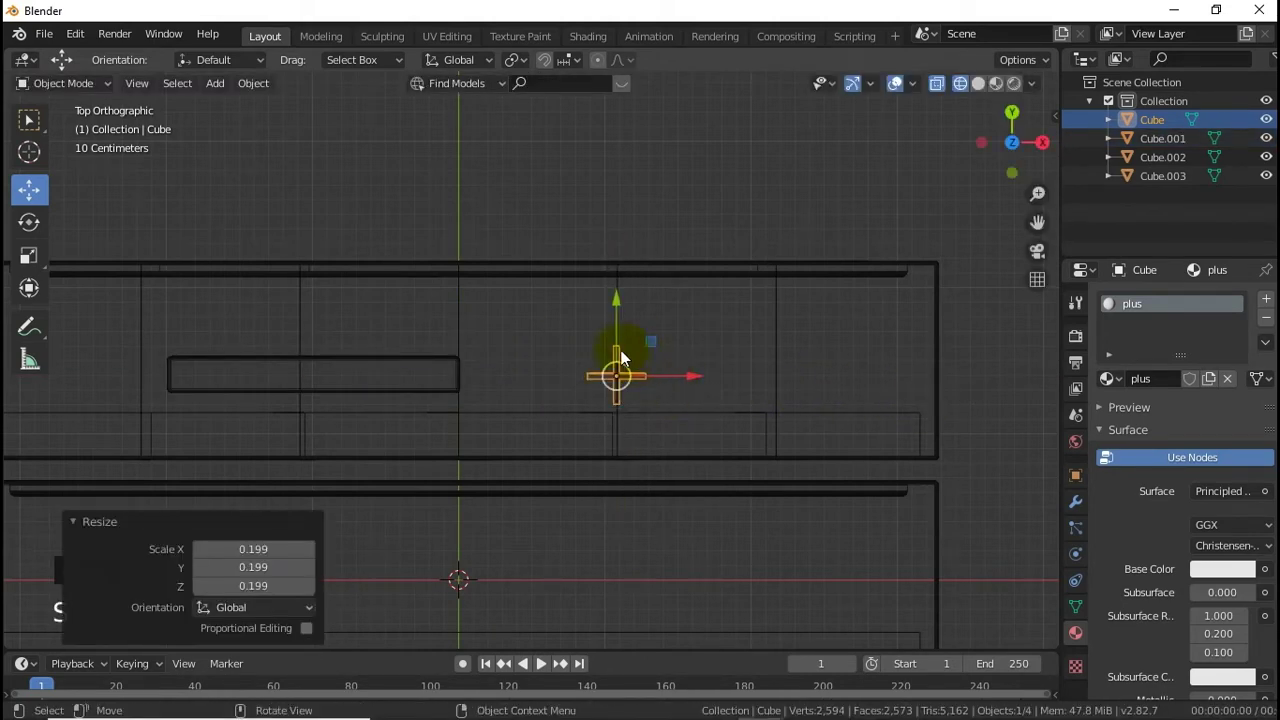
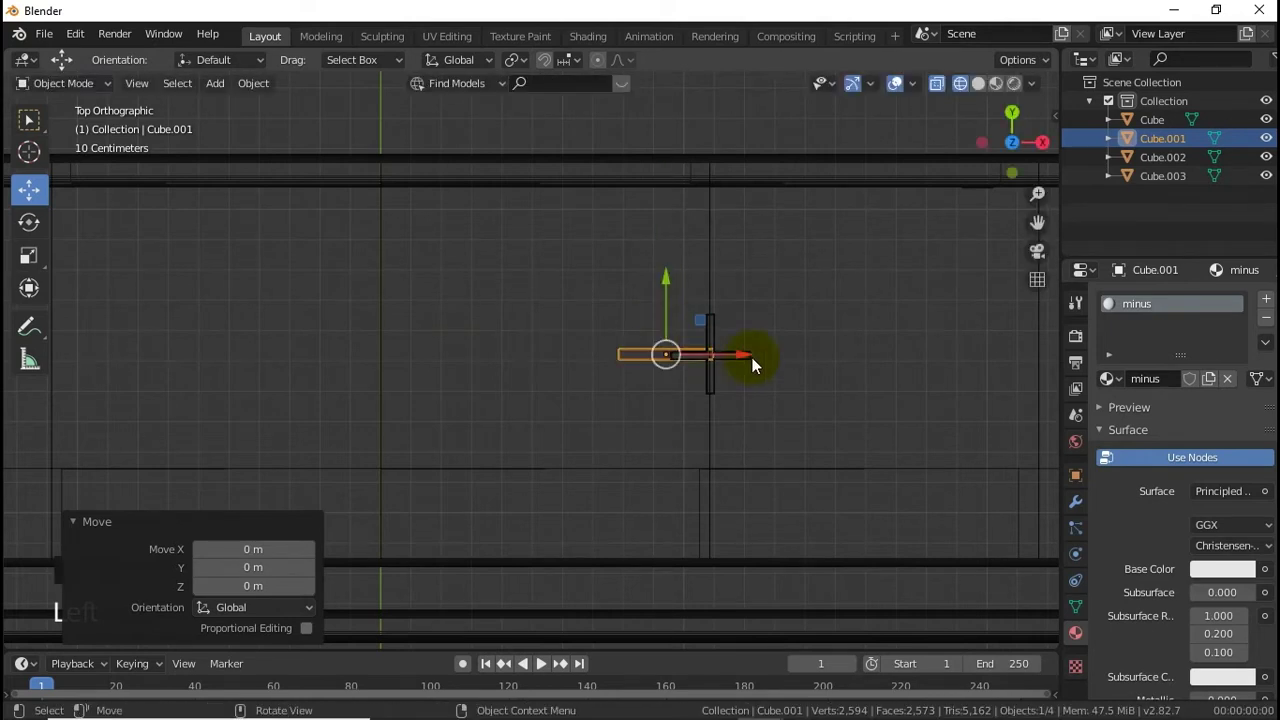
Step: Reposition the minus bar beside the plus, then undo to return the symbols to their previous spot
{"action": "left_click", "coordinate": [725, 353]}
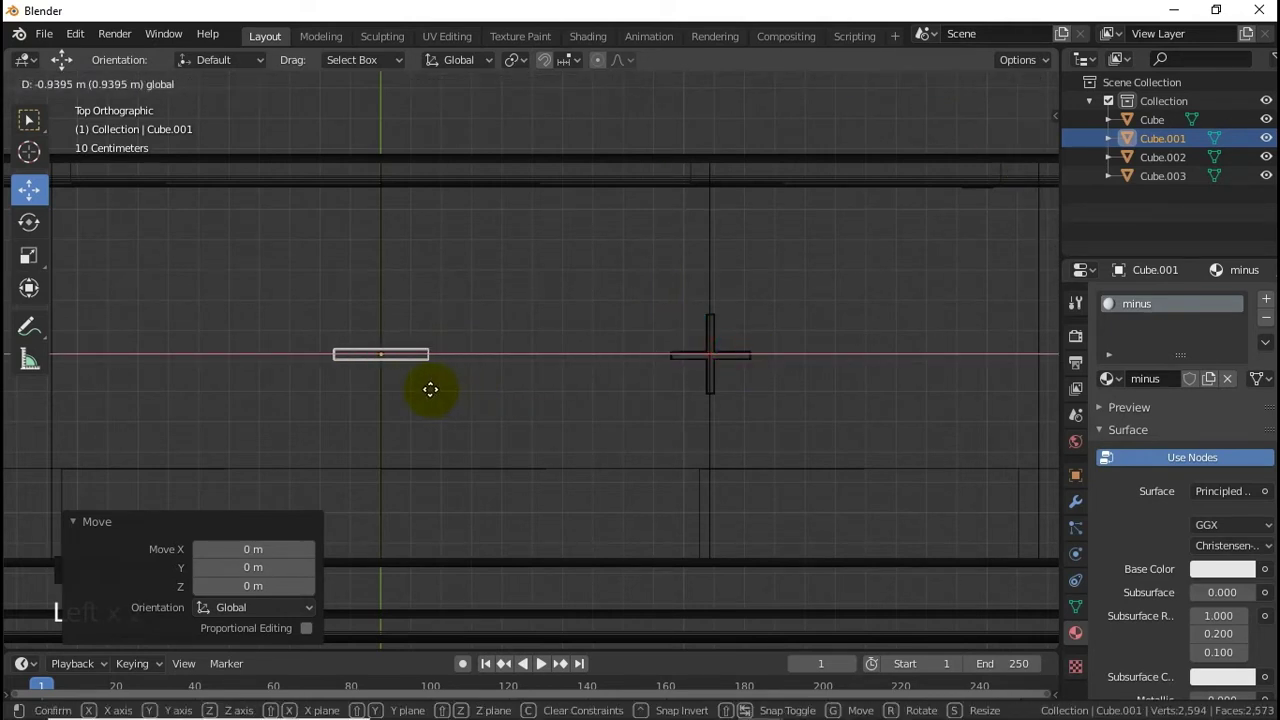
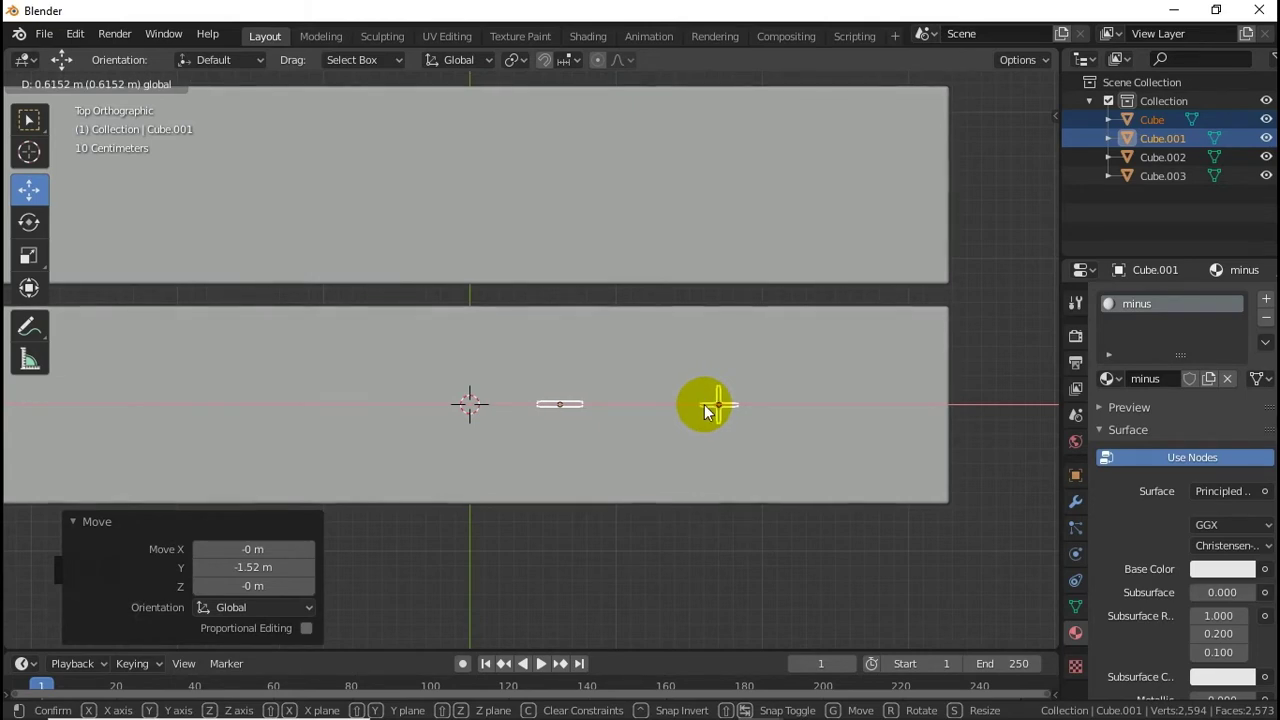
{"action": "key", "text": "ctrl+z"}
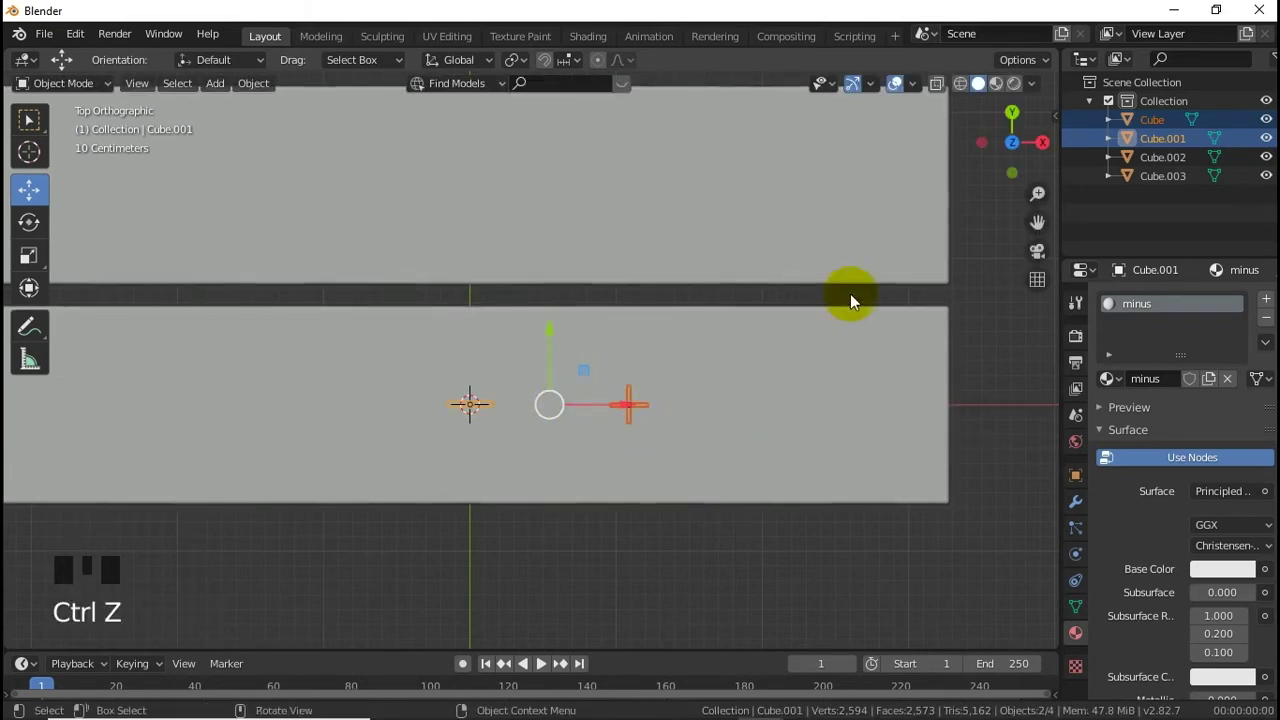
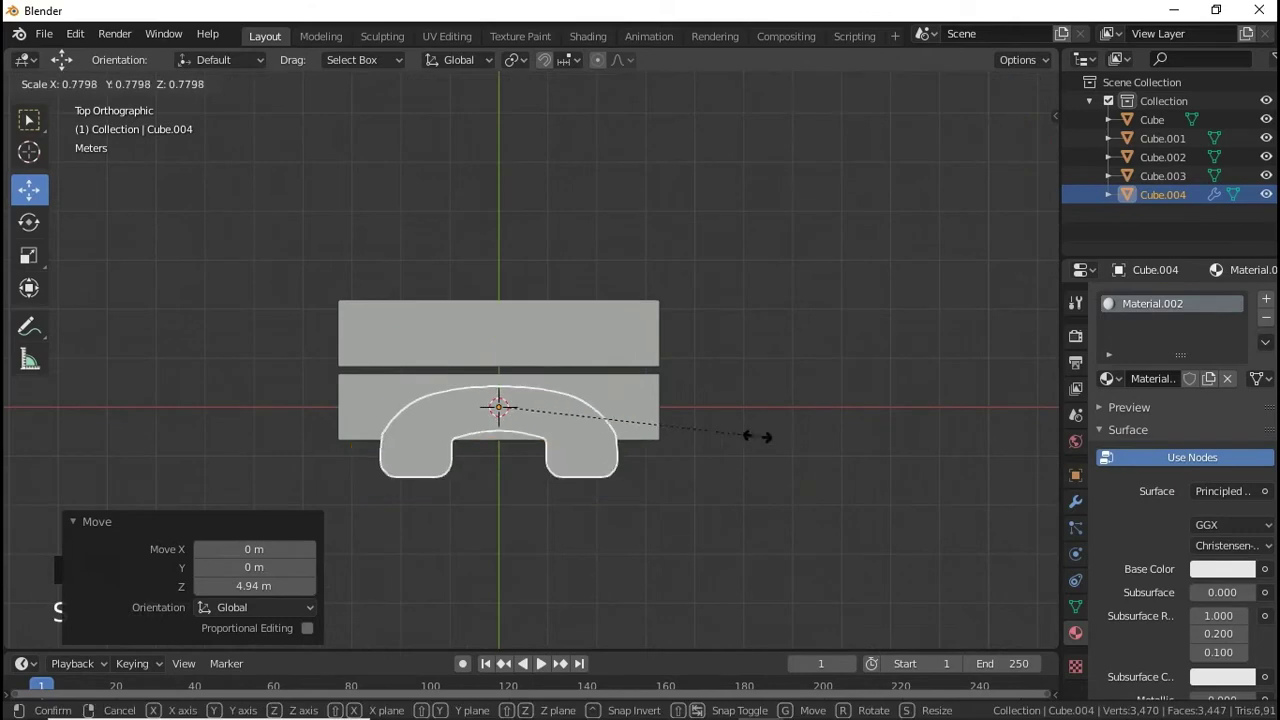
Step: Confirm the smaller size of the appended handset-shaped icon over the panels
{"action": "left_click", "coordinate": [962, 93]}
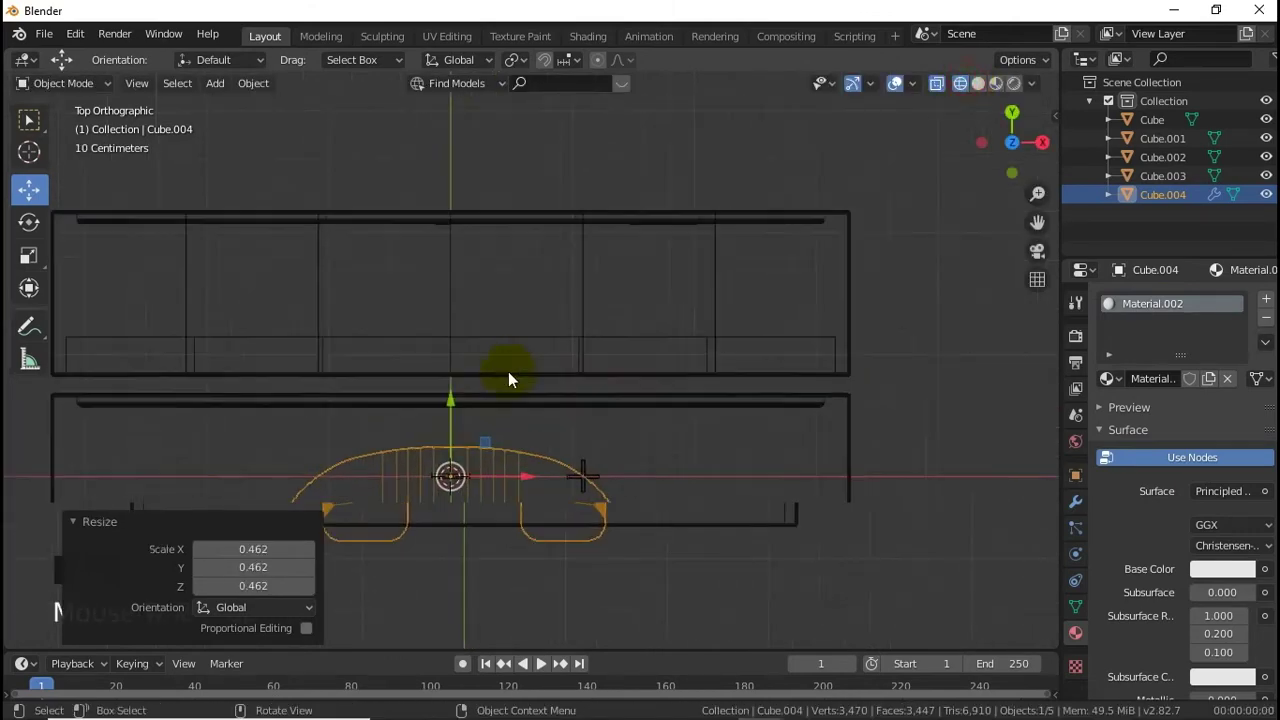
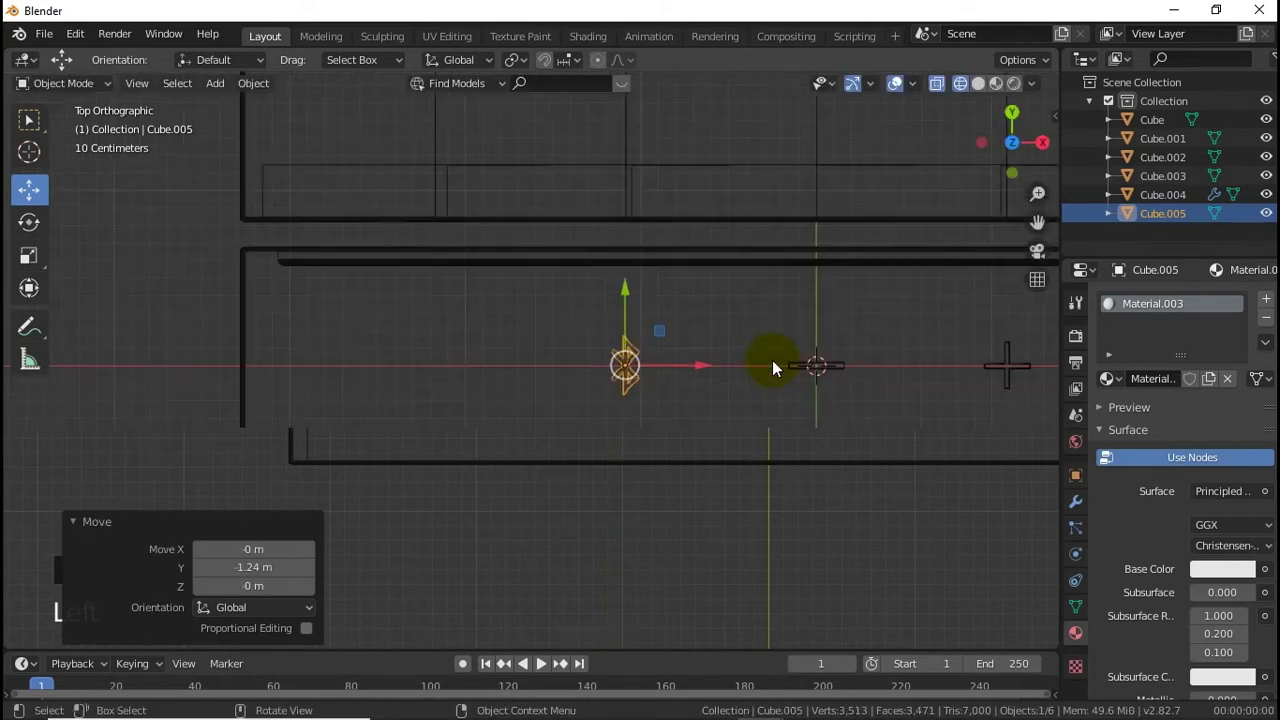
Step: Shrink the Bluetooth symbol and set it in place beside the other icons
{"action": "left_click", "coordinate": [768, 333]}
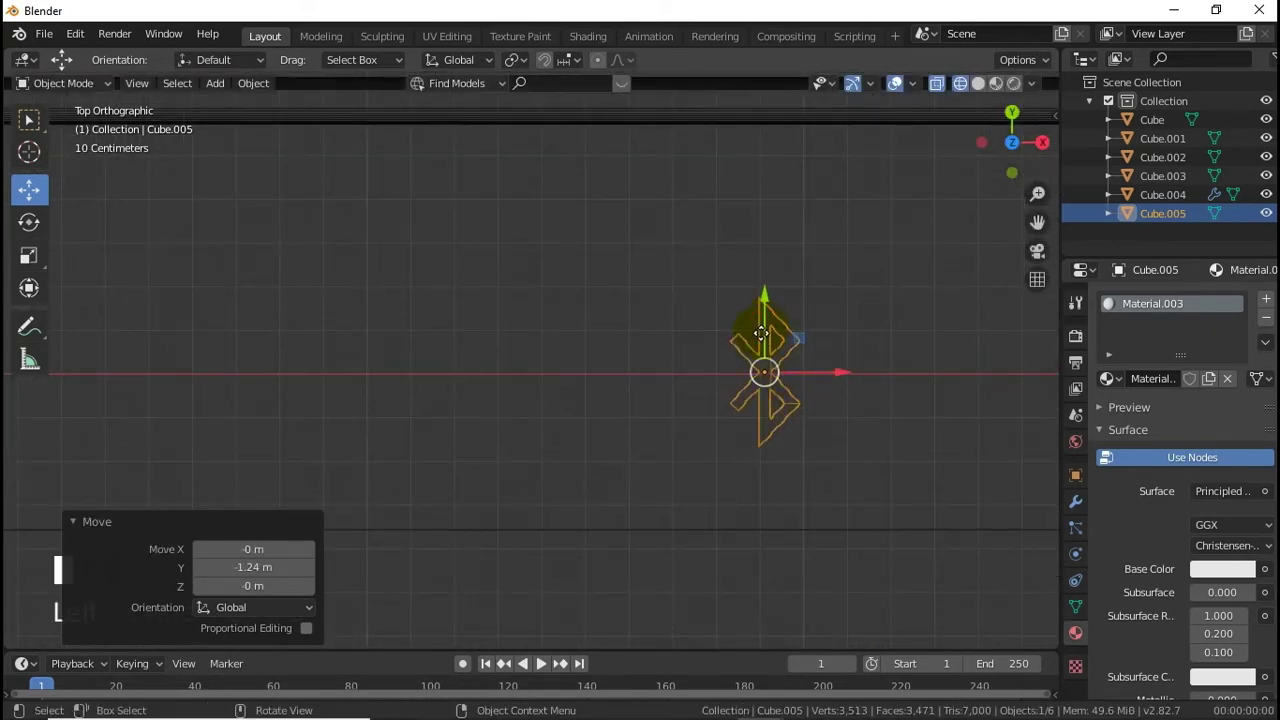
{"action": "key", "text": "ctrl+z"}
{"action": "left_click", "coordinate": [770, 297]}
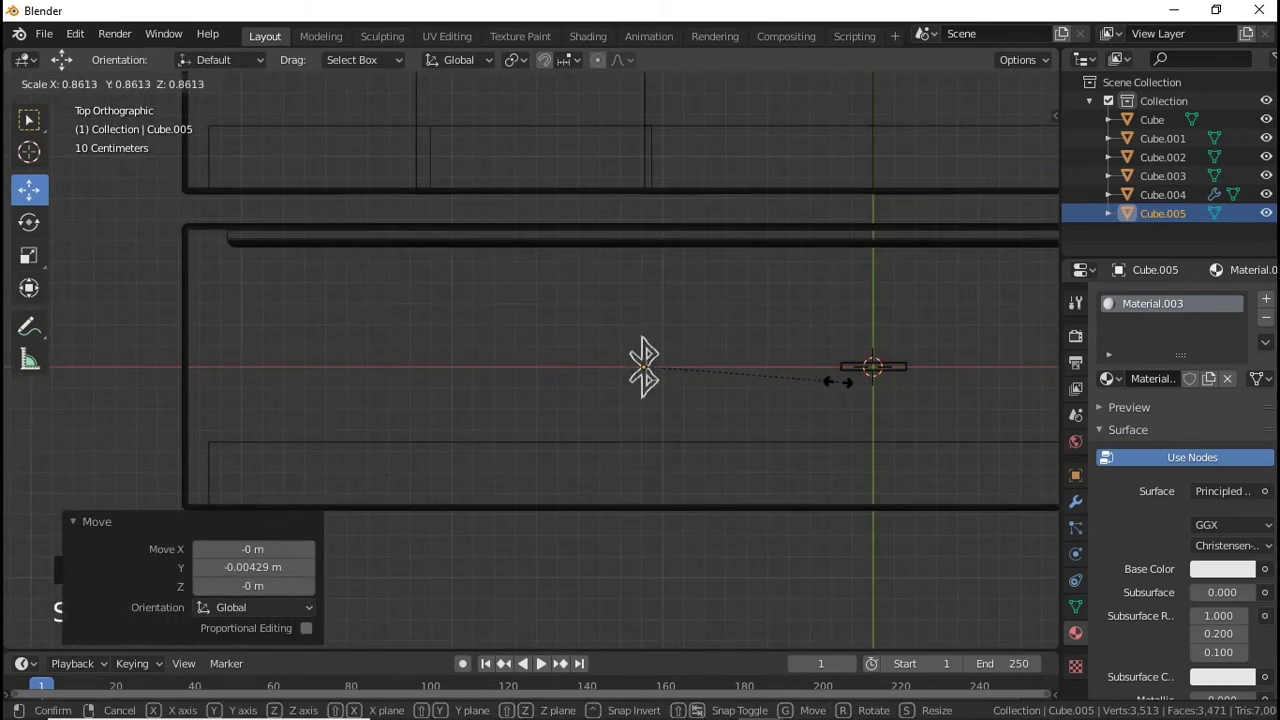
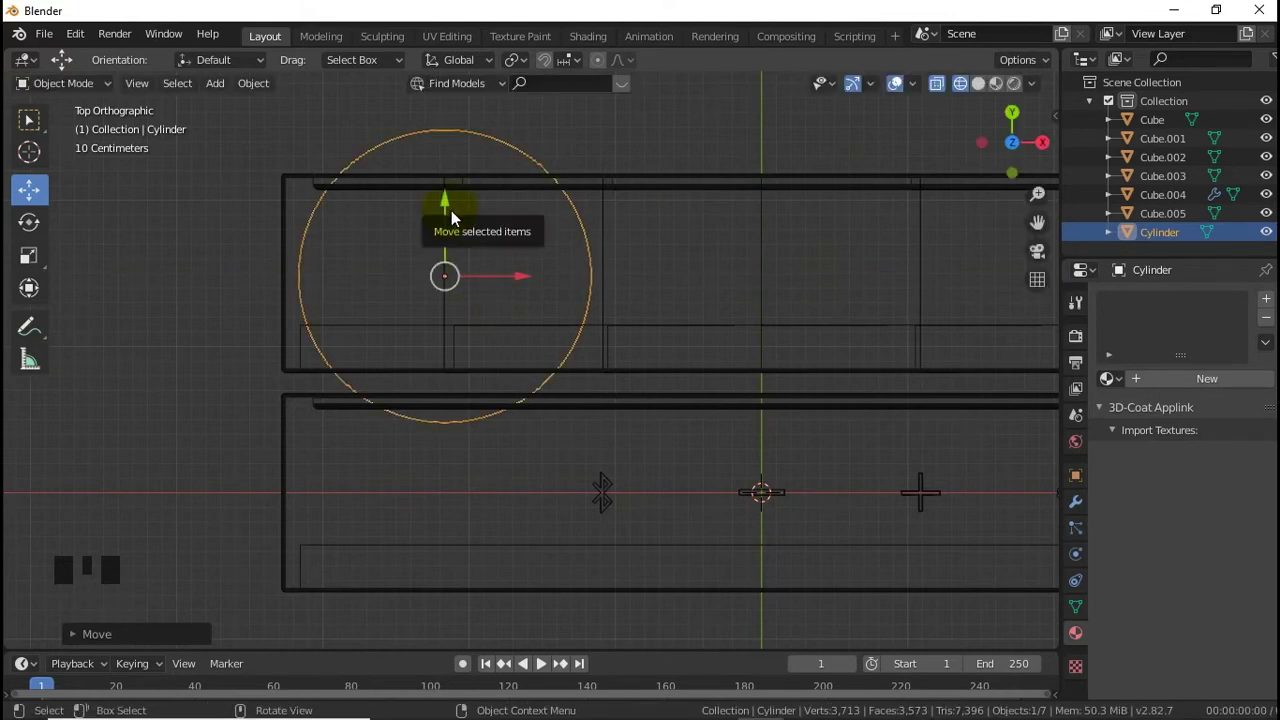
Step: Lower the small cylinder onto the panel's front face, sunk partly into the surface
{"action": "left_click", "coordinate": [451, 219]}
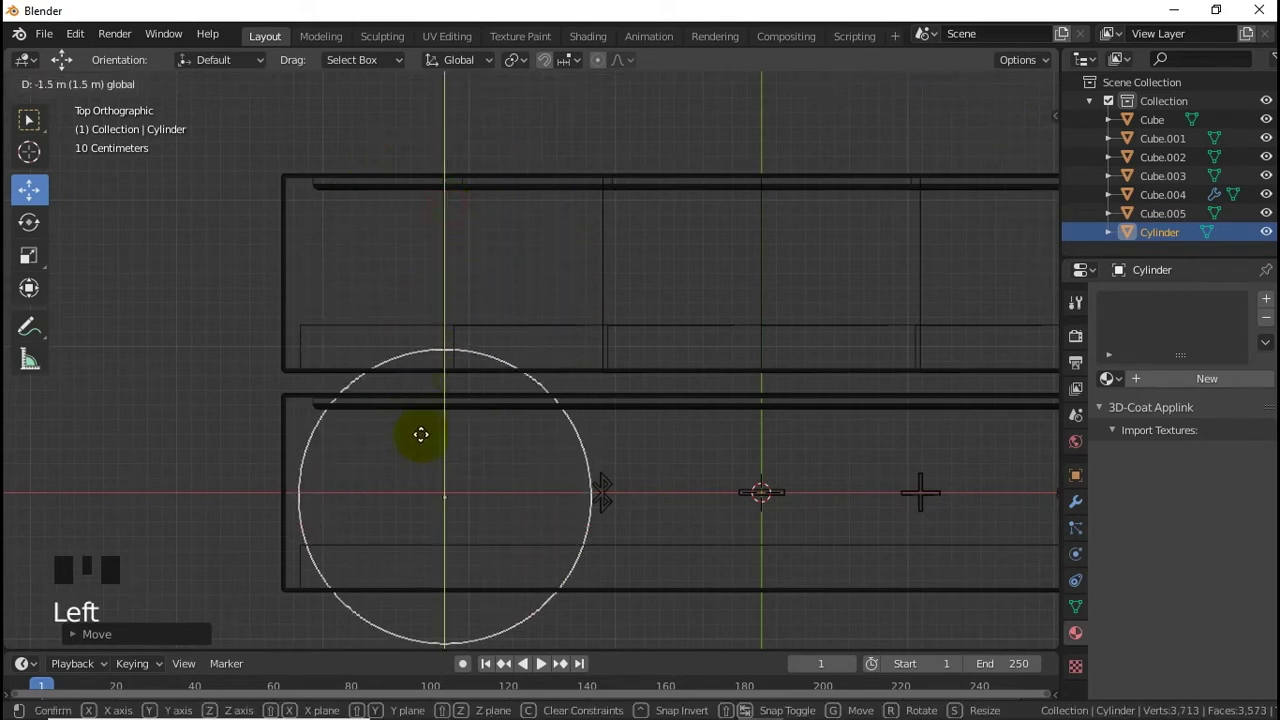
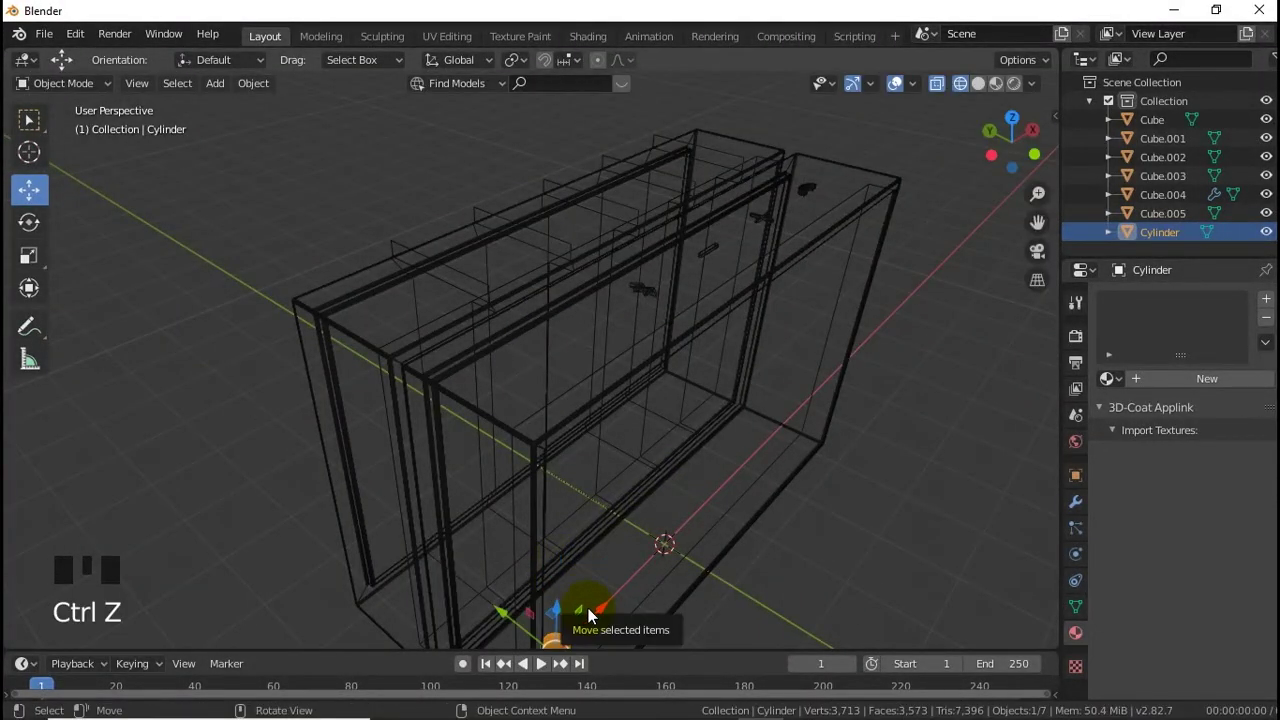
{"action": "key", "text": "g"}
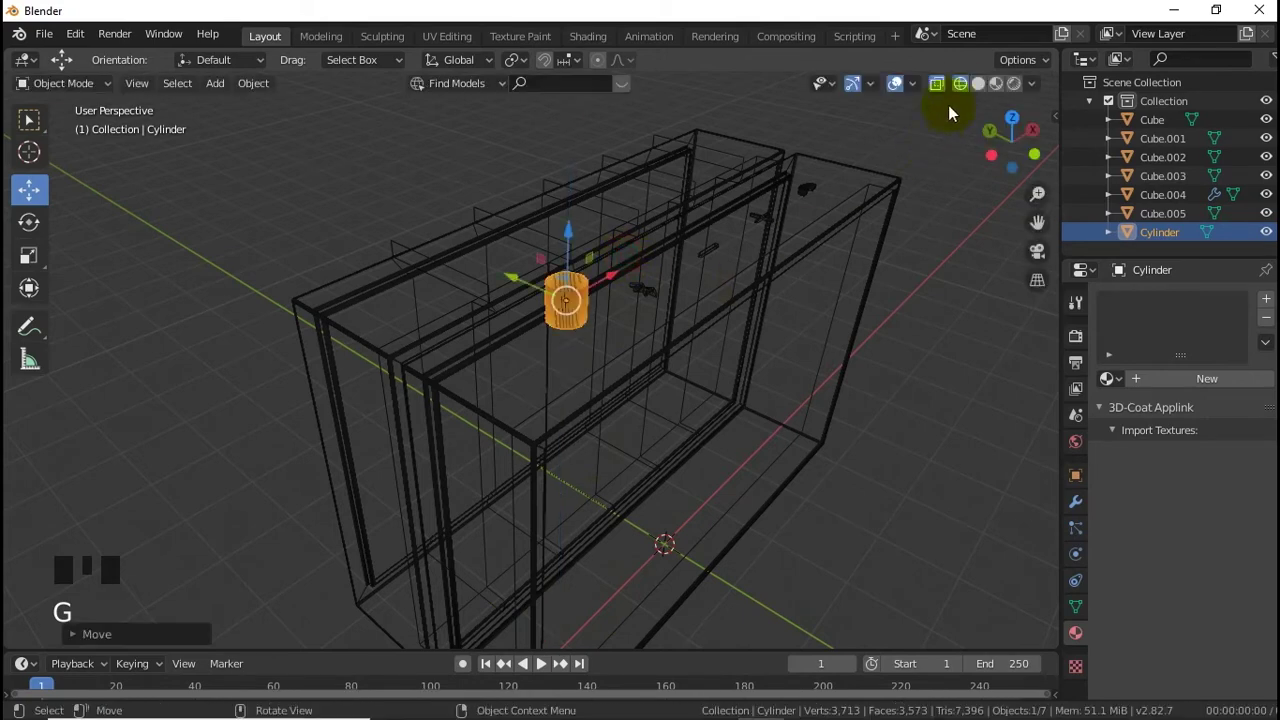
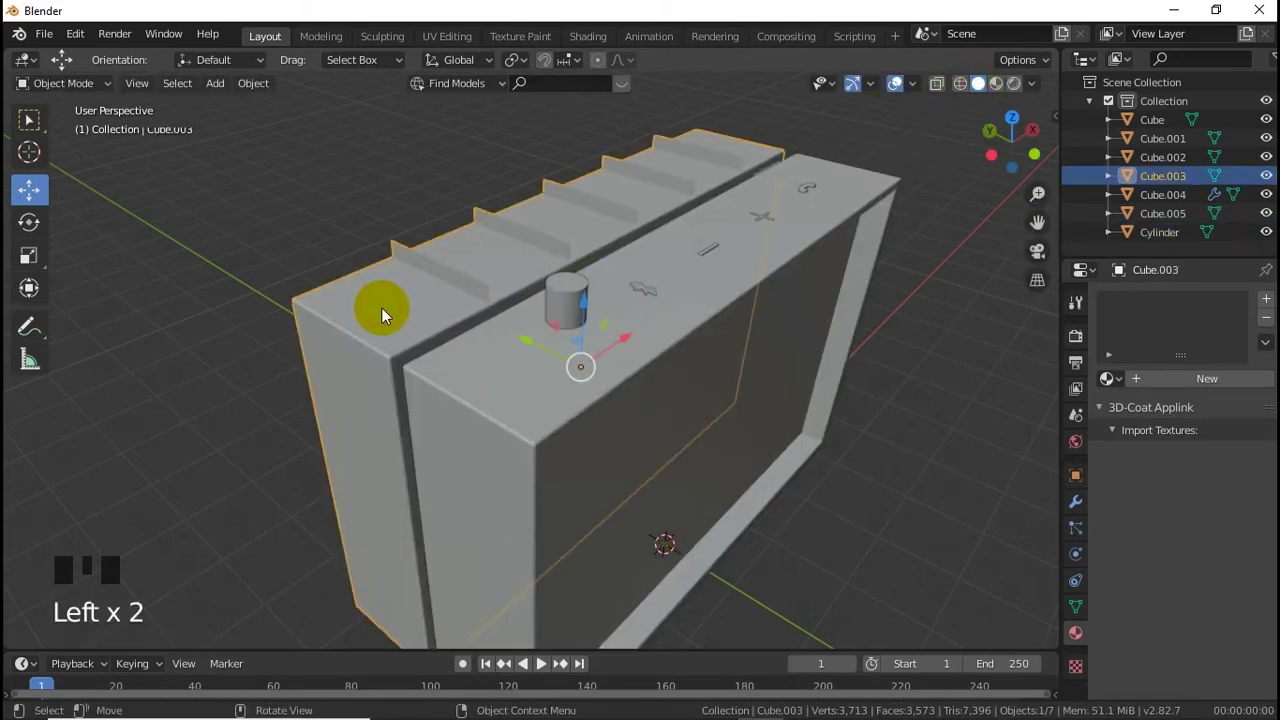
{"action": "left_click", "coordinate": [590, 301]}
{"action": "scroll", "scroll_direction": "down", "scroll_amount": 3}
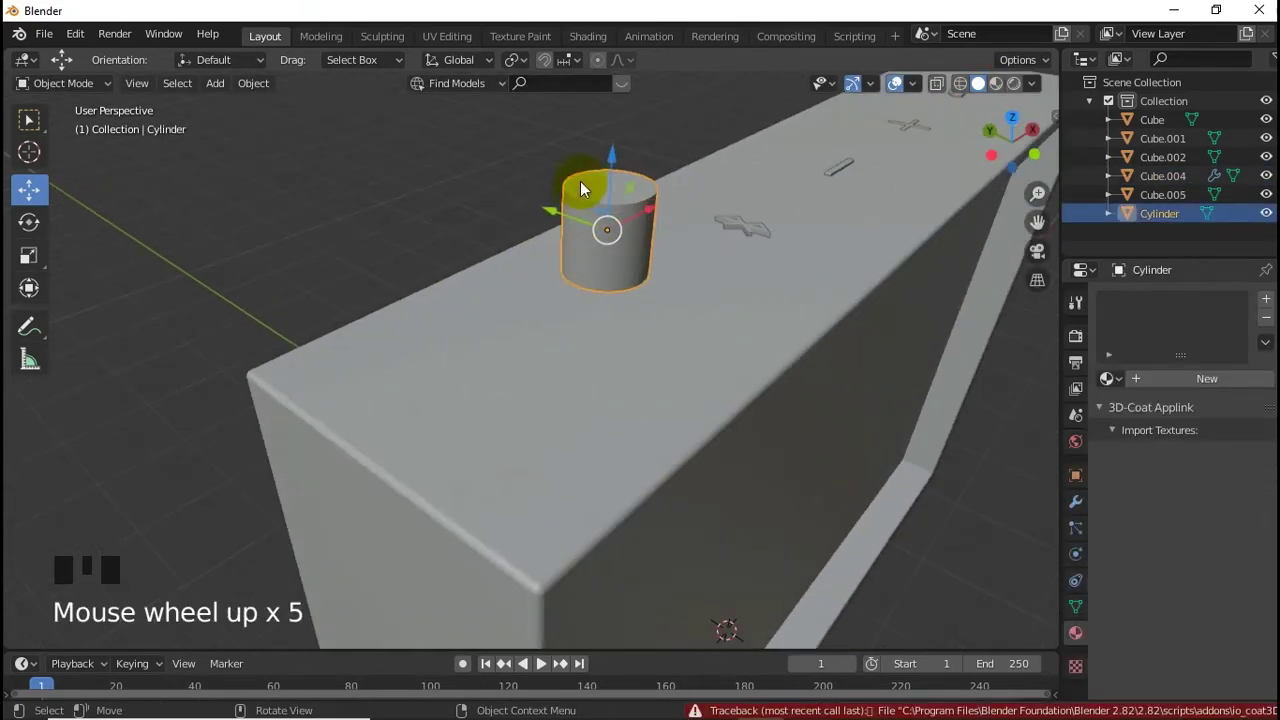
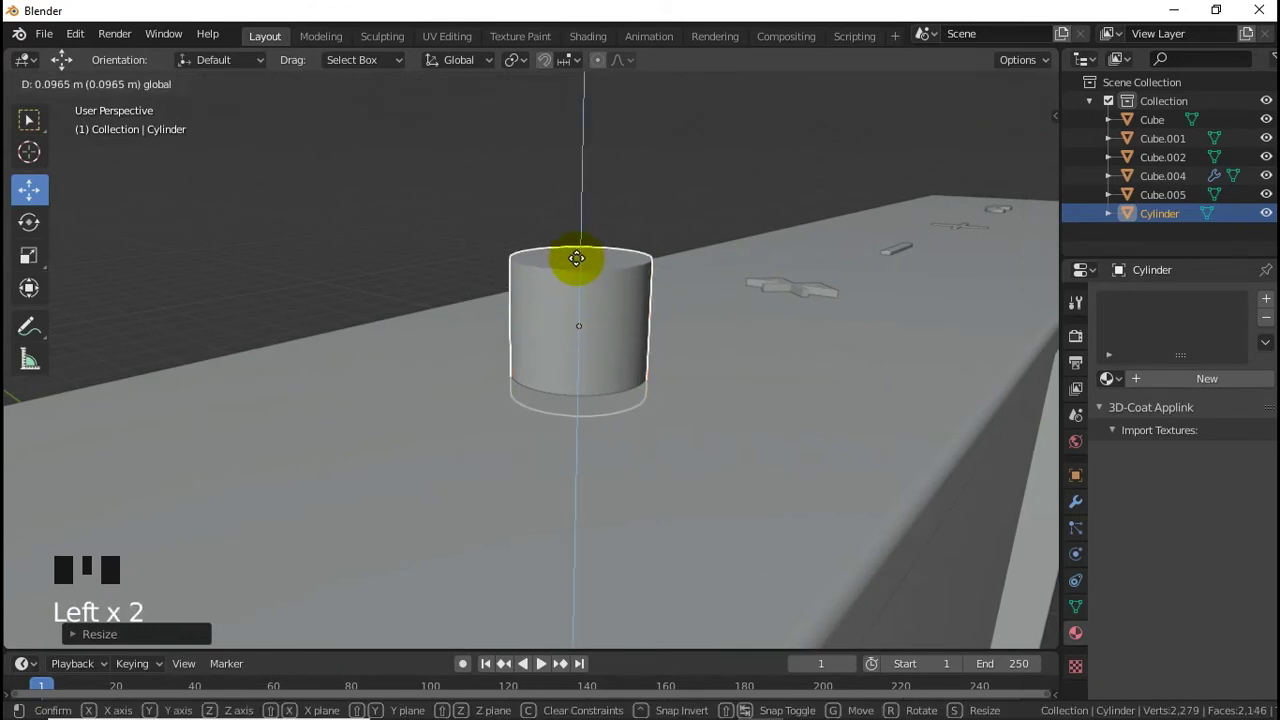
Step: Select Cube.002 as the body to receive the round hole from the cylinder
{"action": "left_click", "coordinate": [805, 437]}
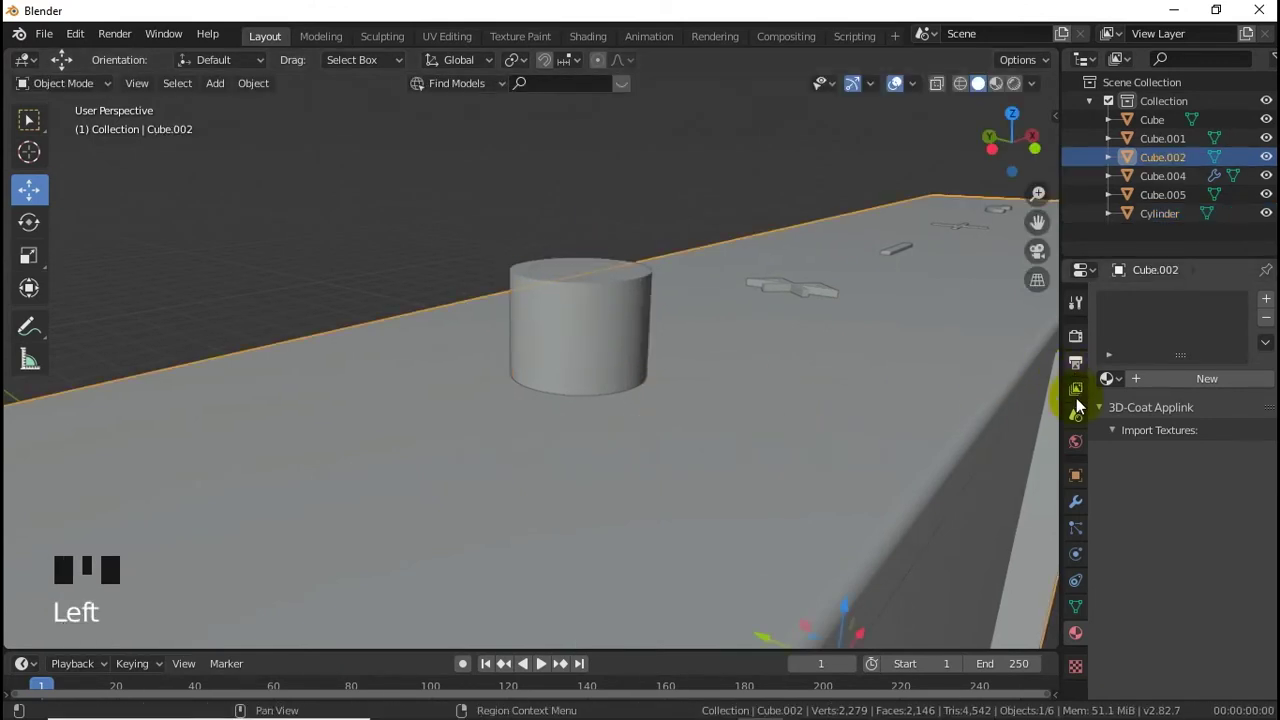
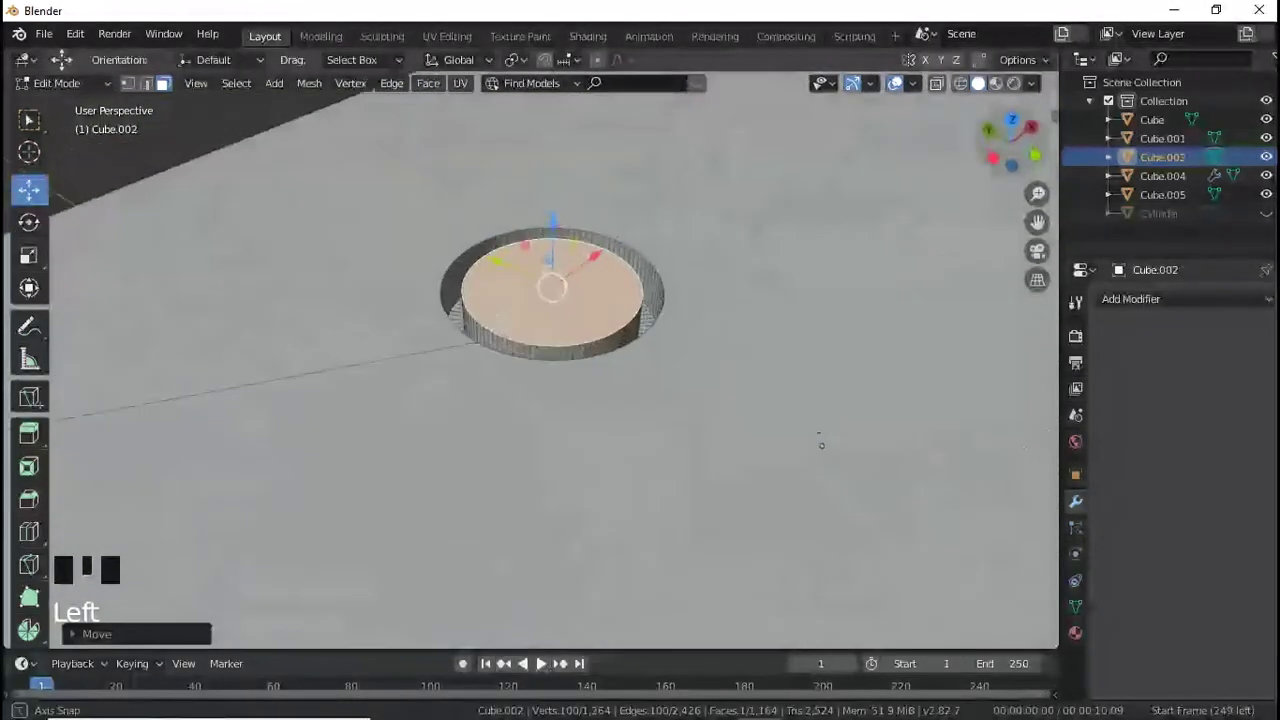
Step: Bevel the knob's top rim edge loop smoothly with 10 segments (Ctrl+B)
{"action": "scroll", "scroll_direction": "up", "scroll_amount": 3}
{"action": "key", "text": "ctrl+b"}
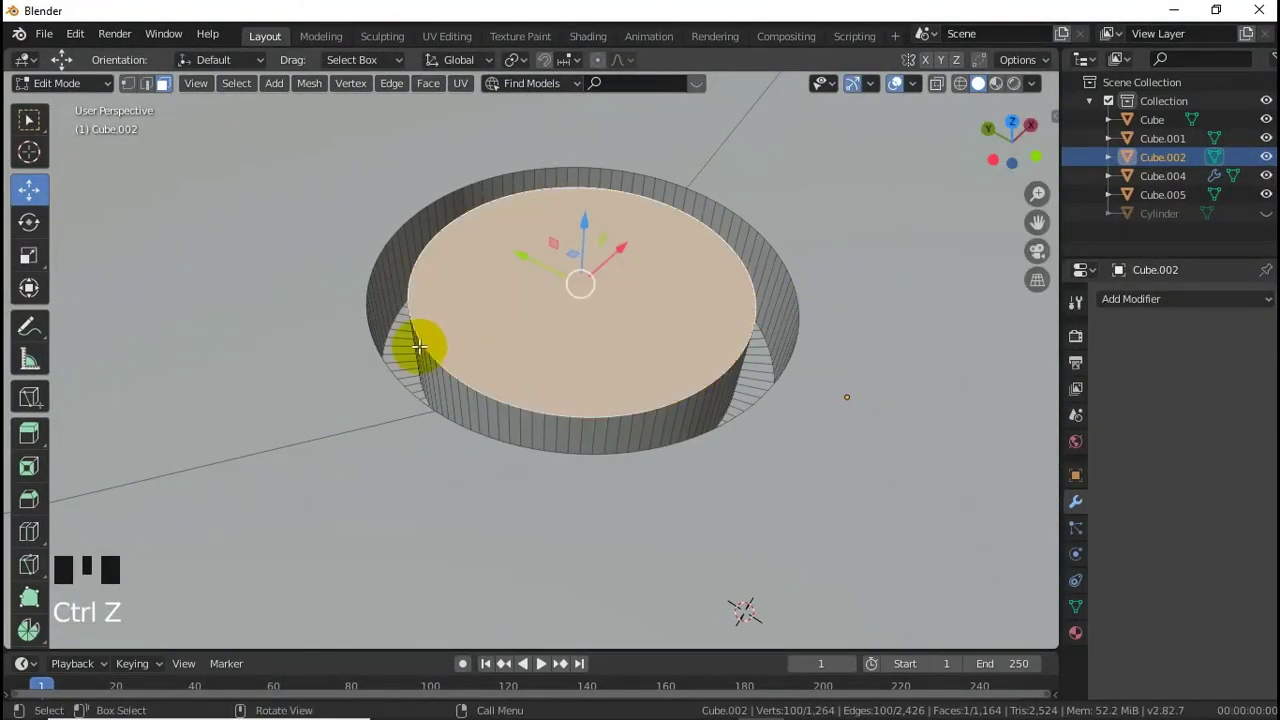
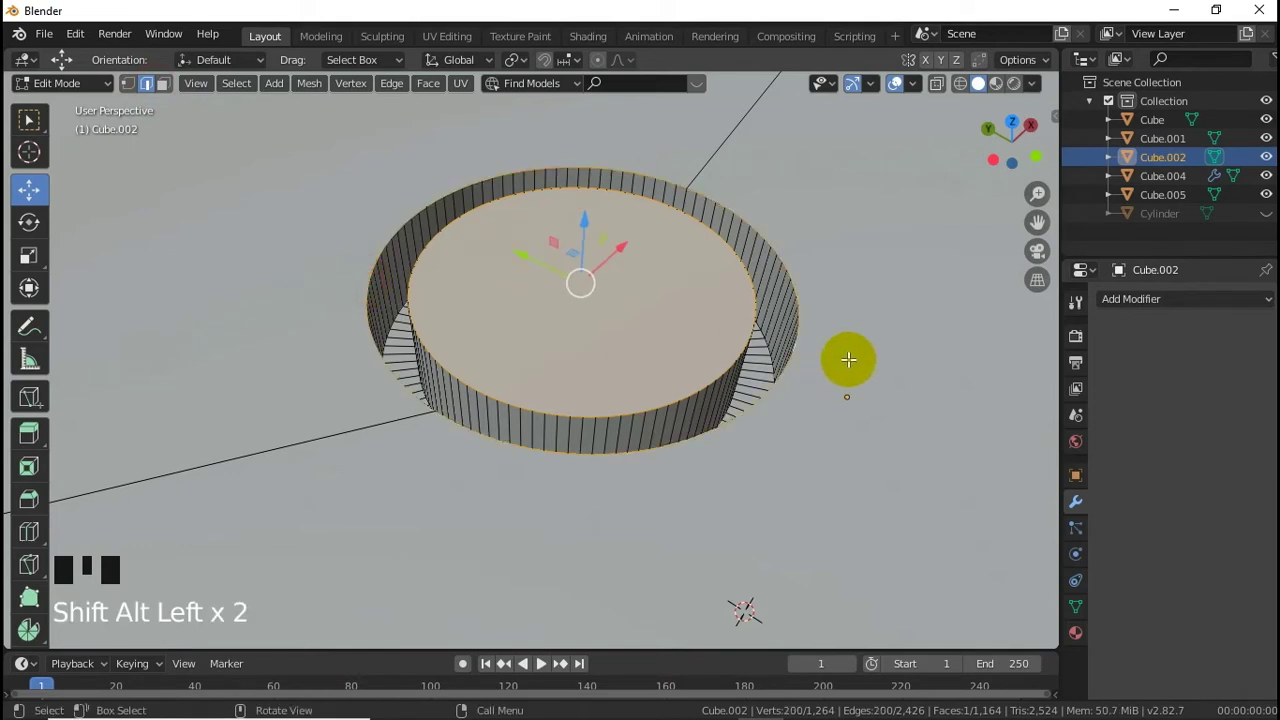
{"action": "key", "text": "ctrl+b"}
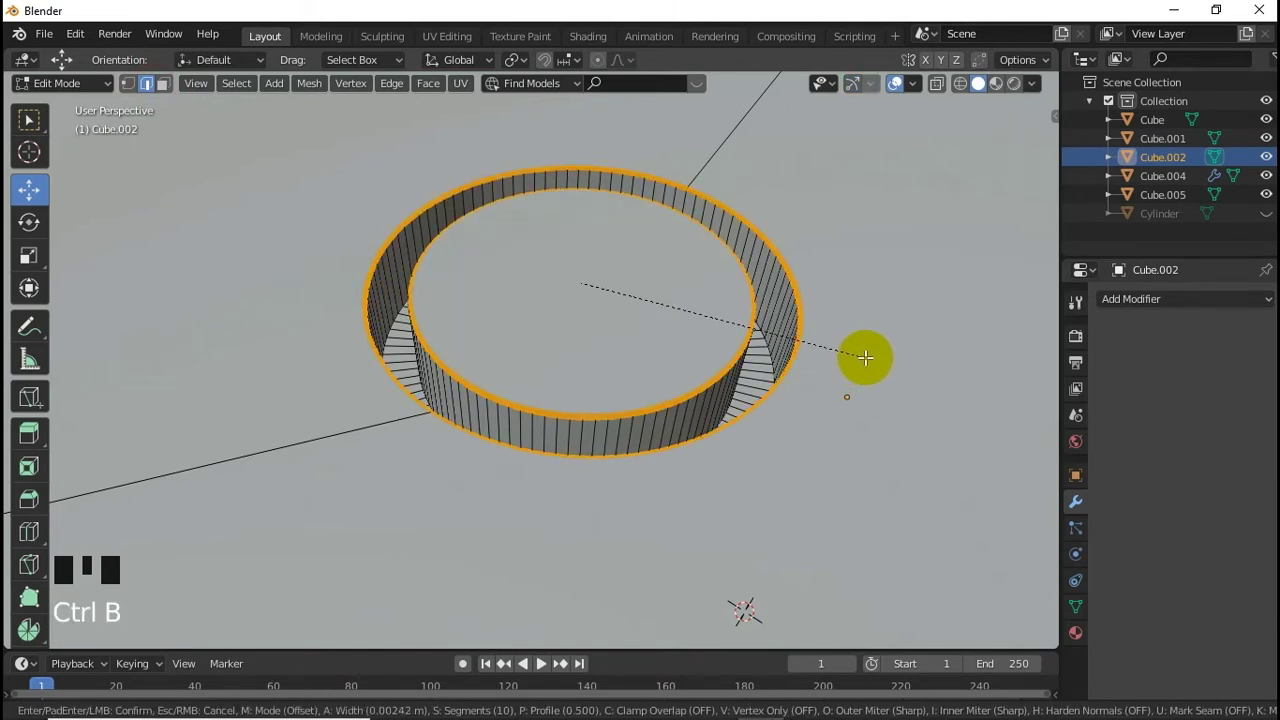
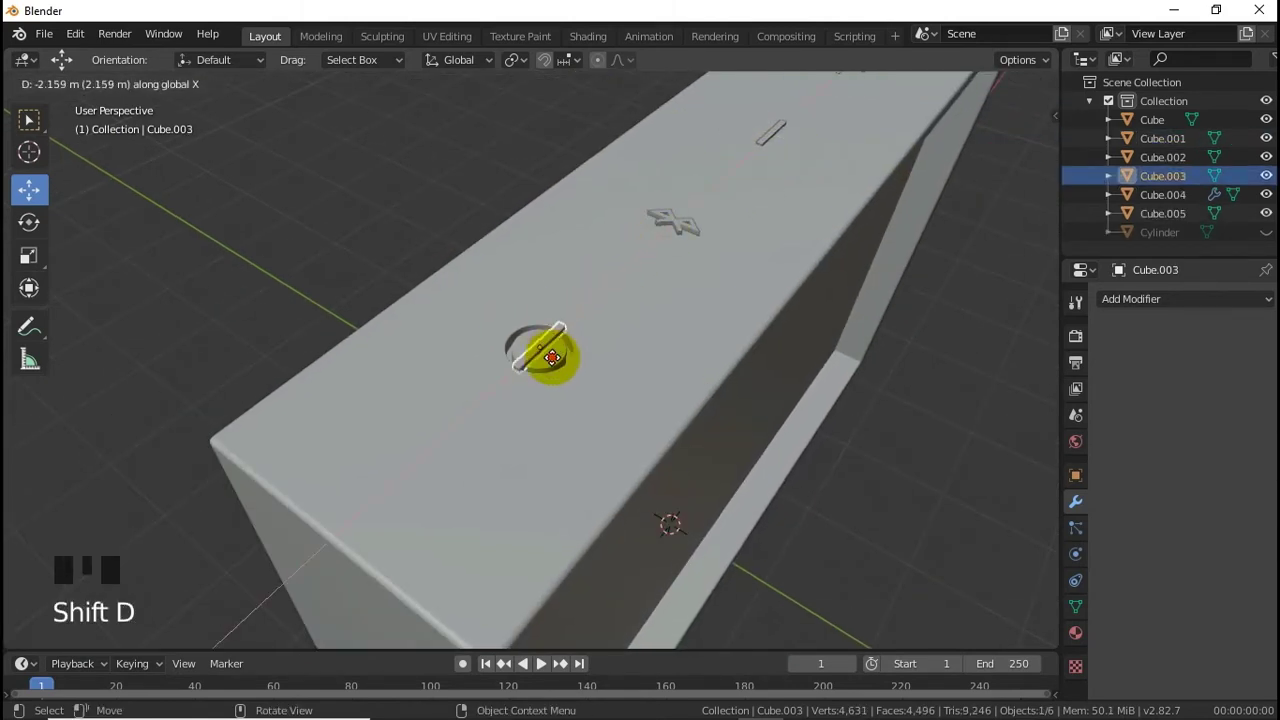
Step: Rotate the copied bar around the Z axis above the round knob
{"action": "scroll", "scroll_direction": "up", "scroll_amount": 3}
{"action": "key", "text": "r"}
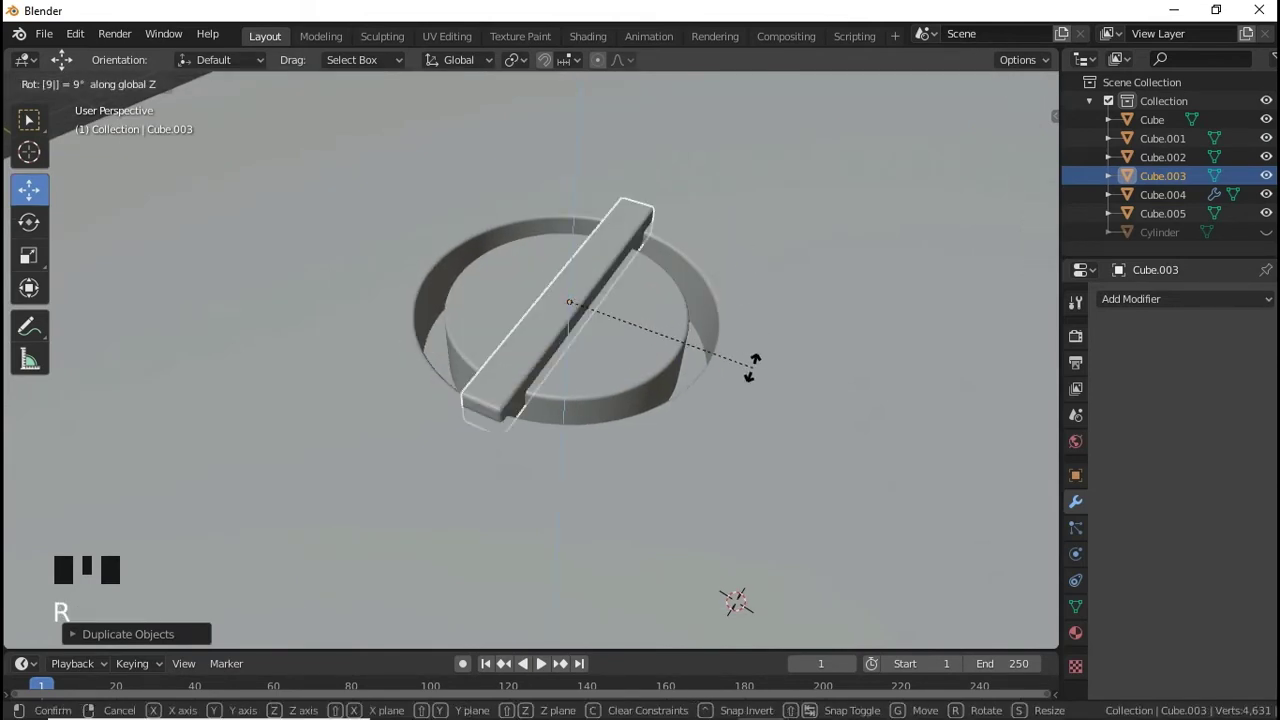
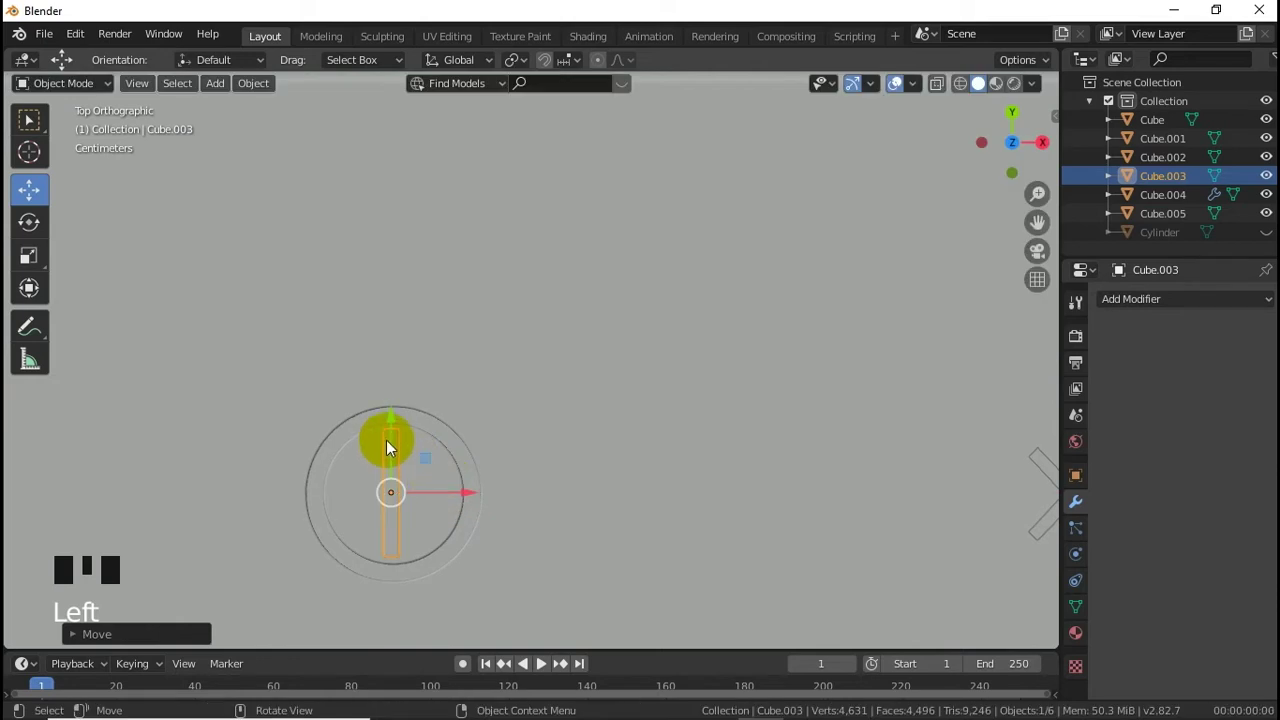
Step: Shift the bar onto the centre of the round knob in top view and confirm its position
{"action": "left_click", "coordinate": [393, 445]}
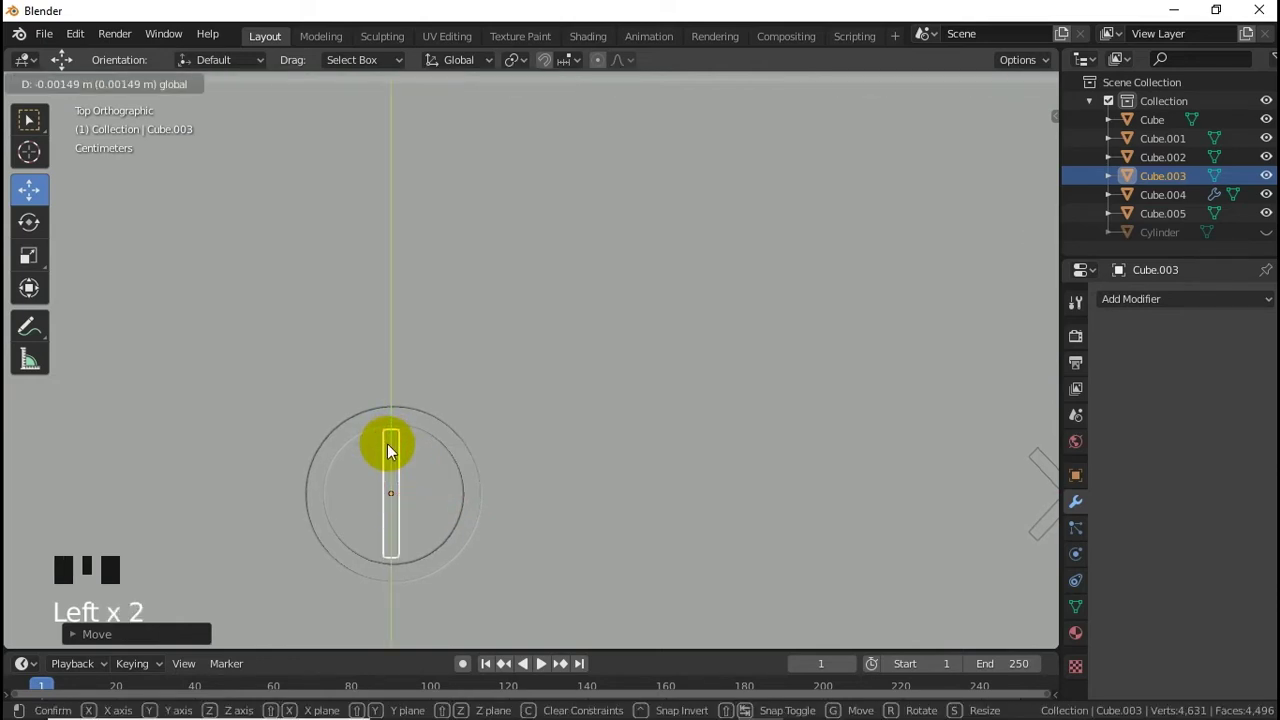
{"action": "left_click", "coordinate": [395, 440]}
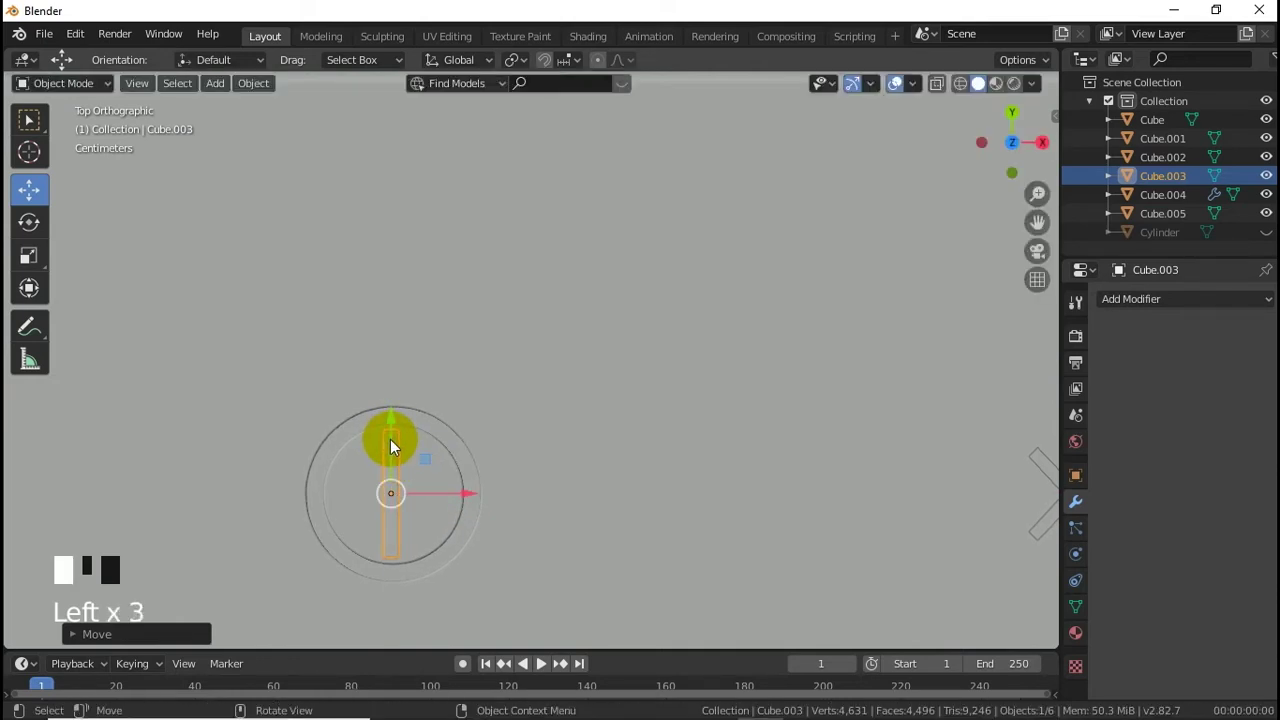
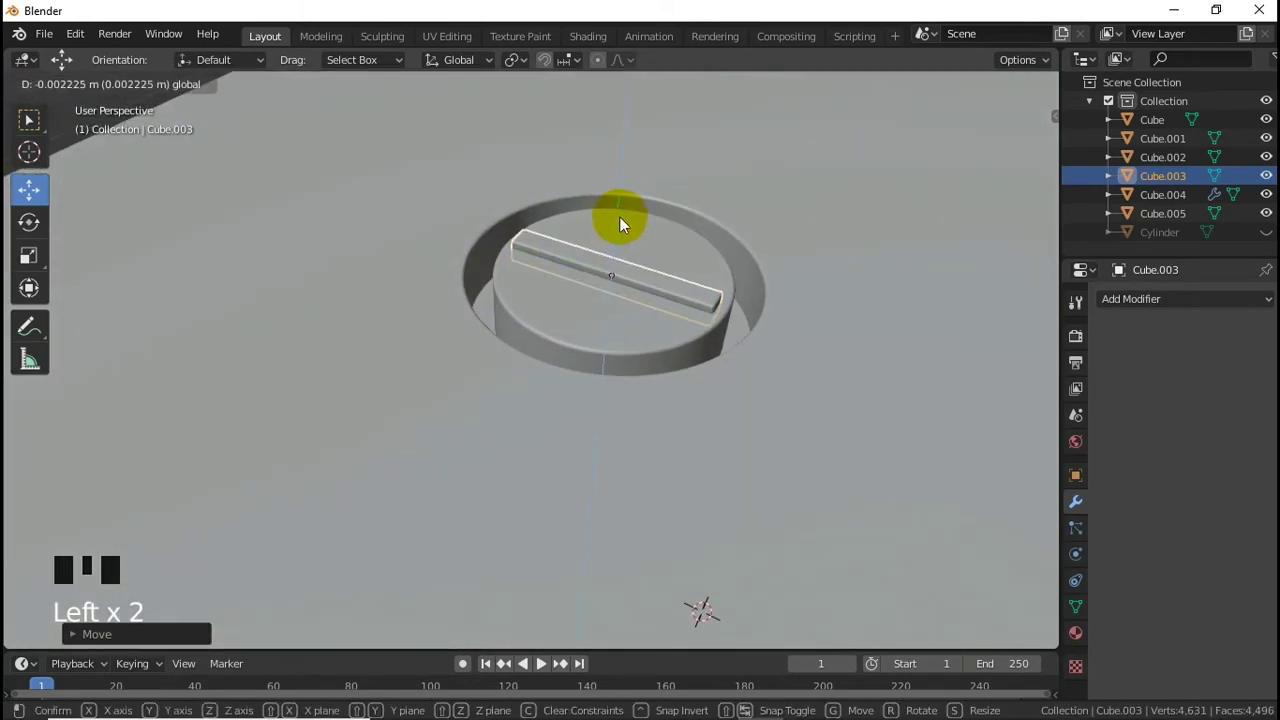
Step: Give Cube.002 a Boolean Difference modifier using the bar and curved cutter objects
{"action": "left_click", "coordinate": [587, 342]}
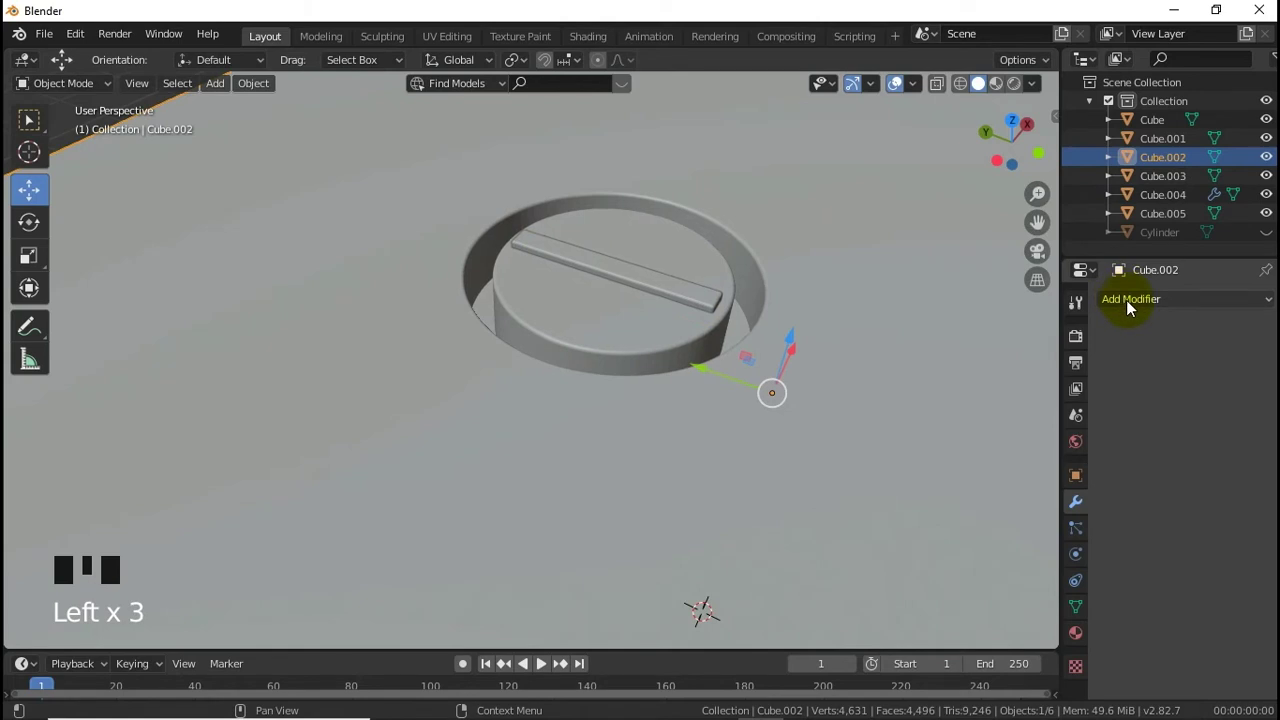
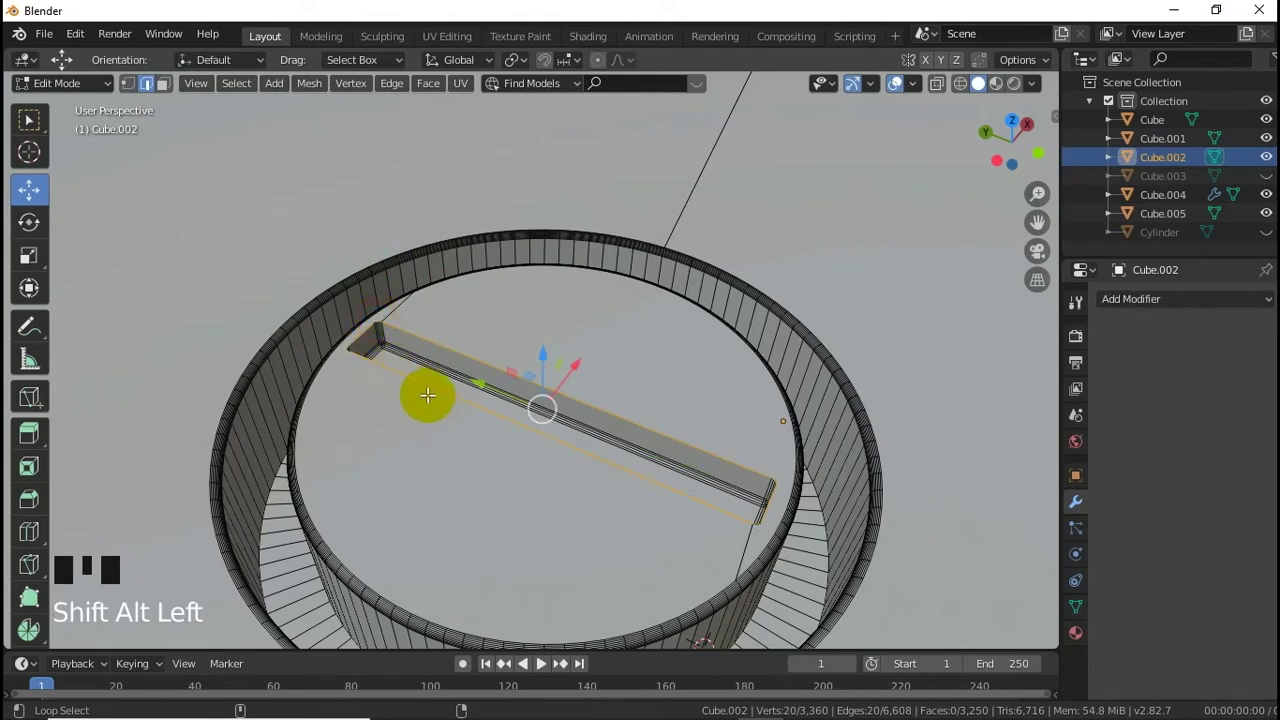
{"action": "key", "text": "ctrl+b"}
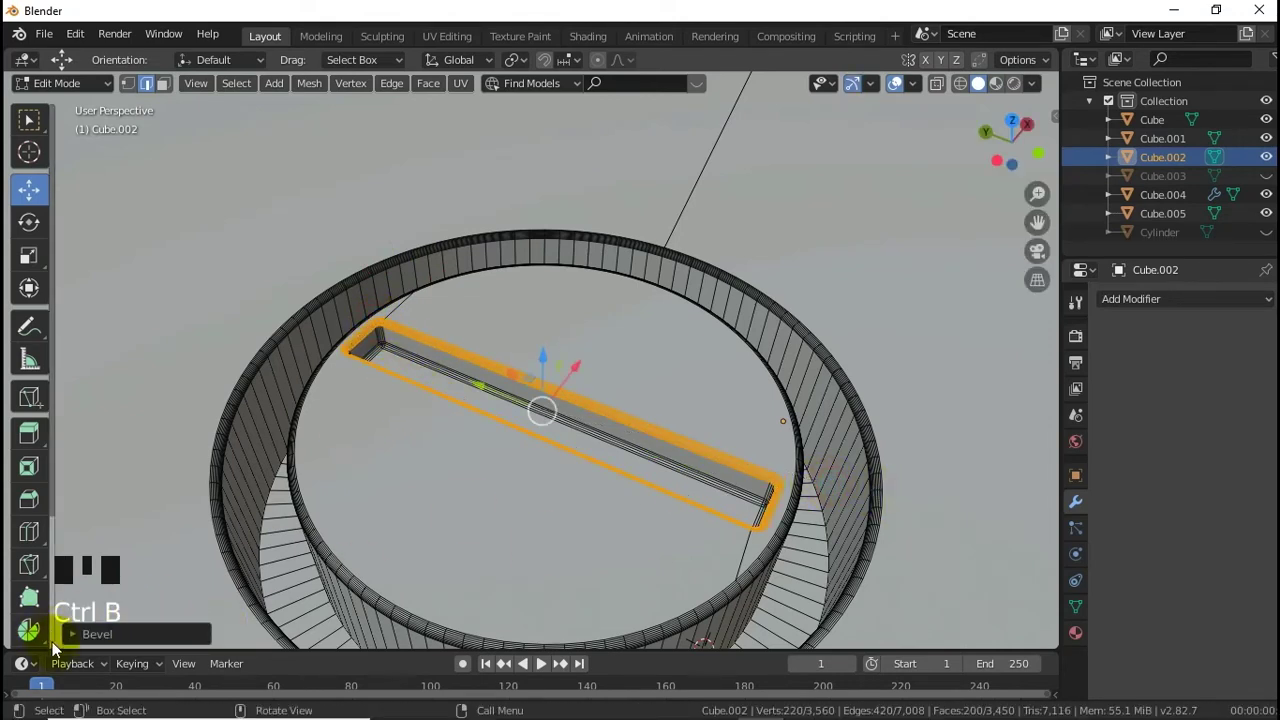
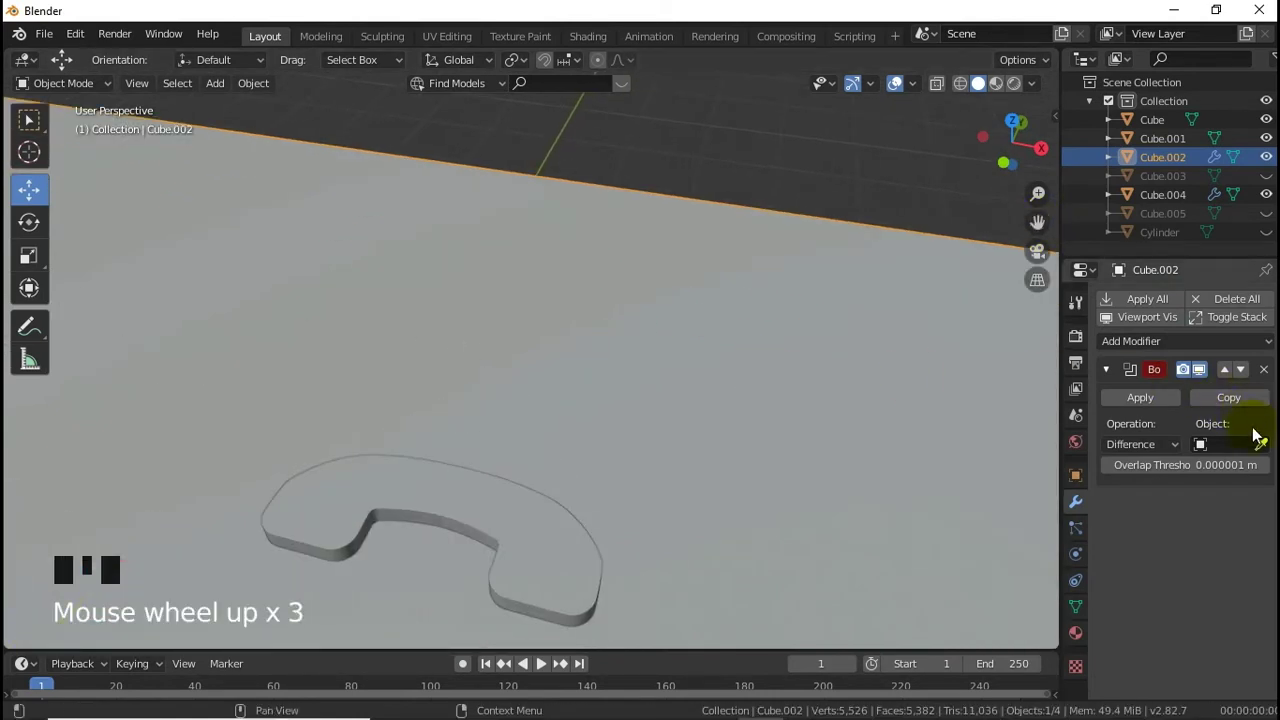
{"action": "left_click", "coordinate": [1271, 452]}
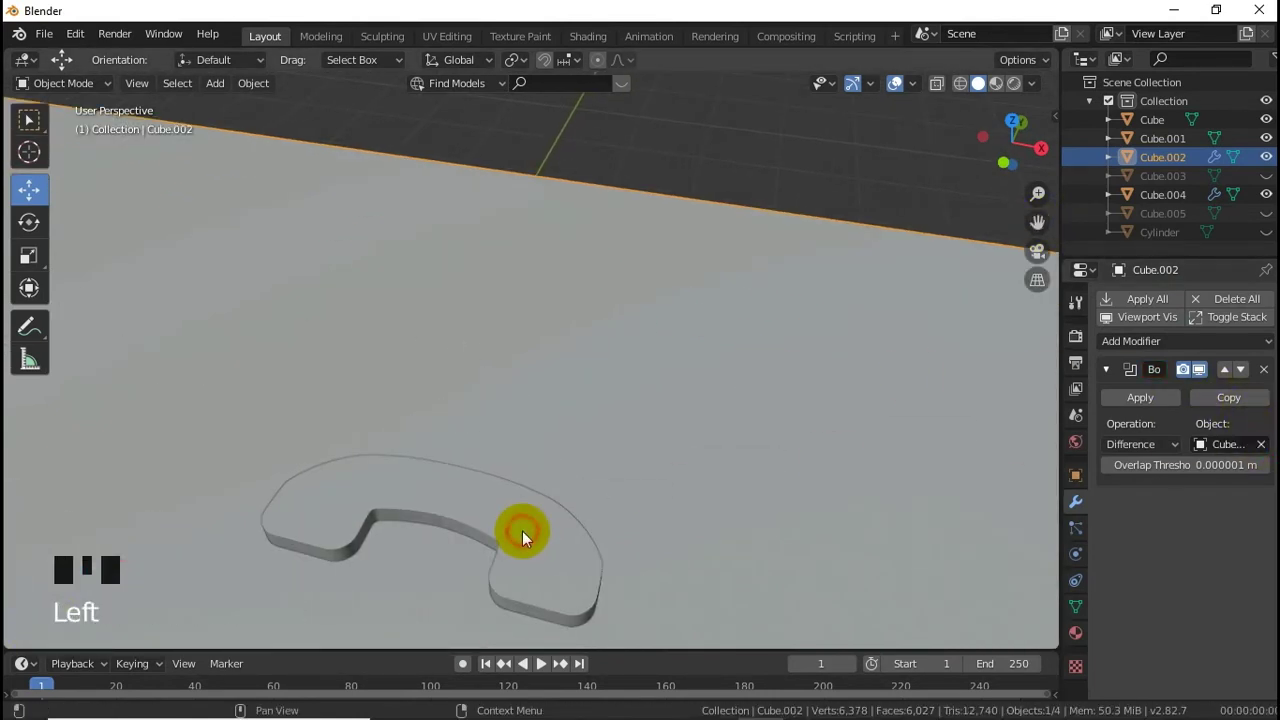
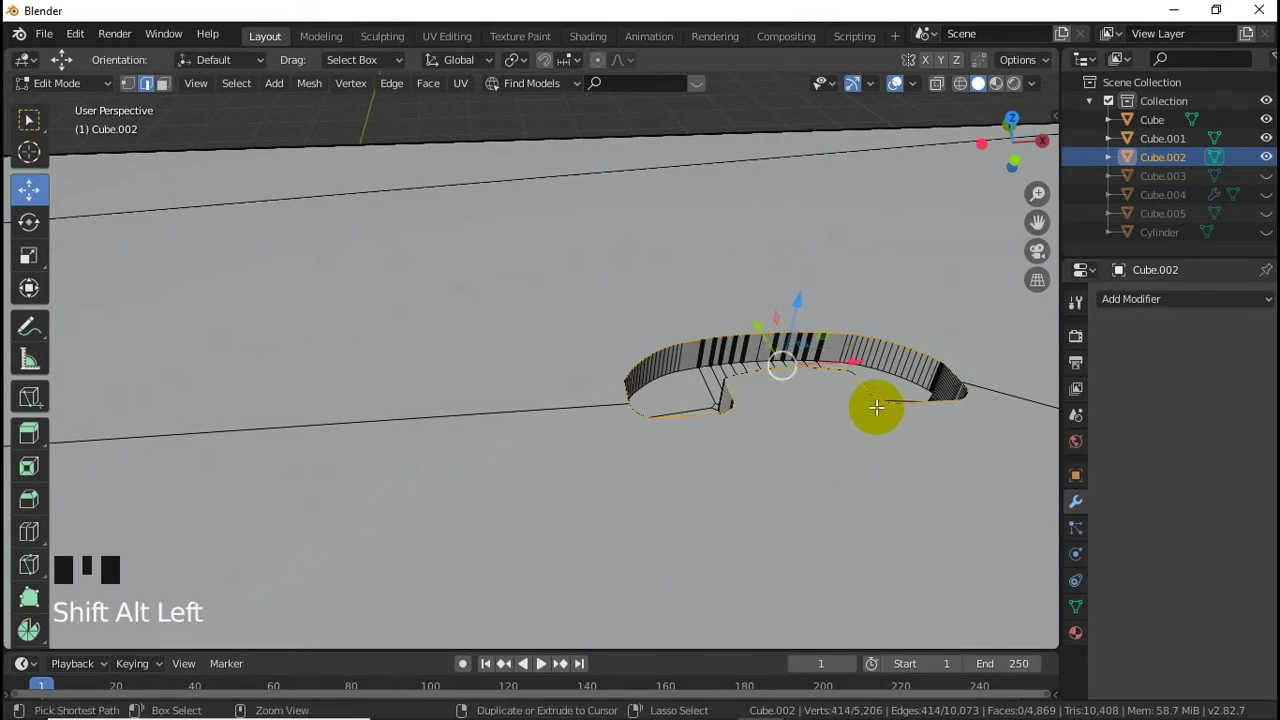
Step: Bevel the rim edges of the curved notch cut into Cube.002
{"action": "key", "text": "ctrl+b"}
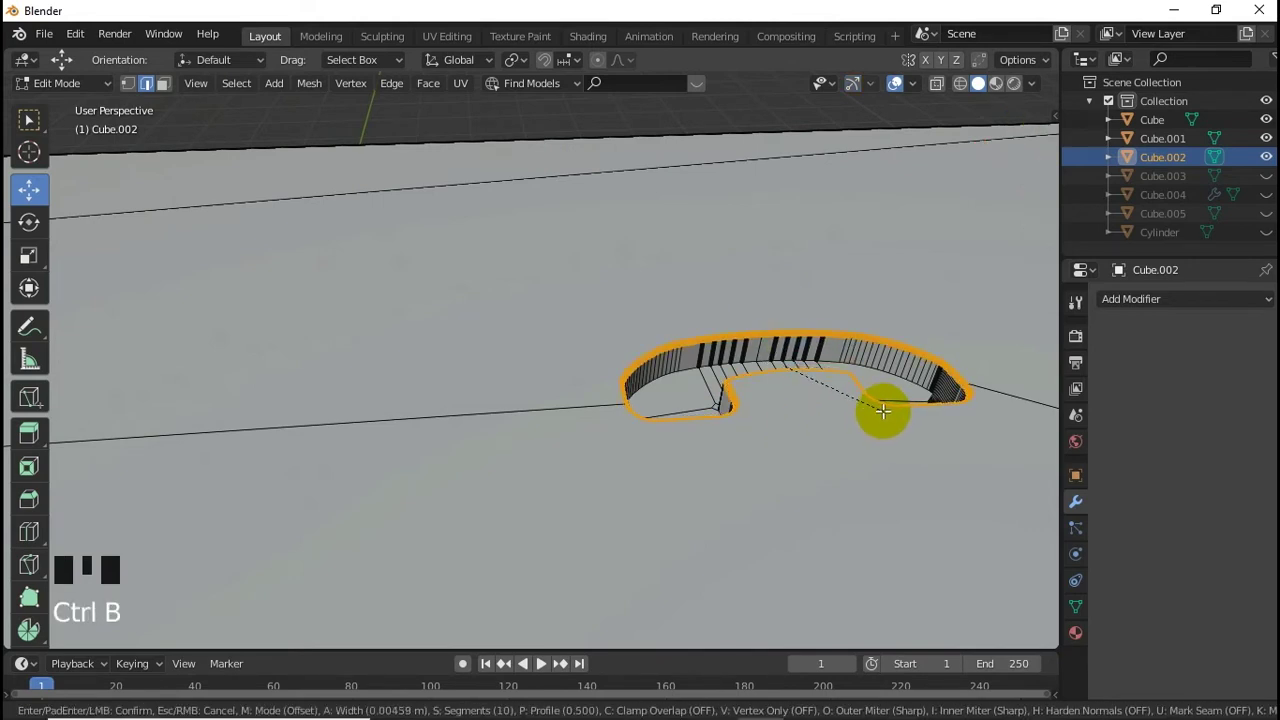
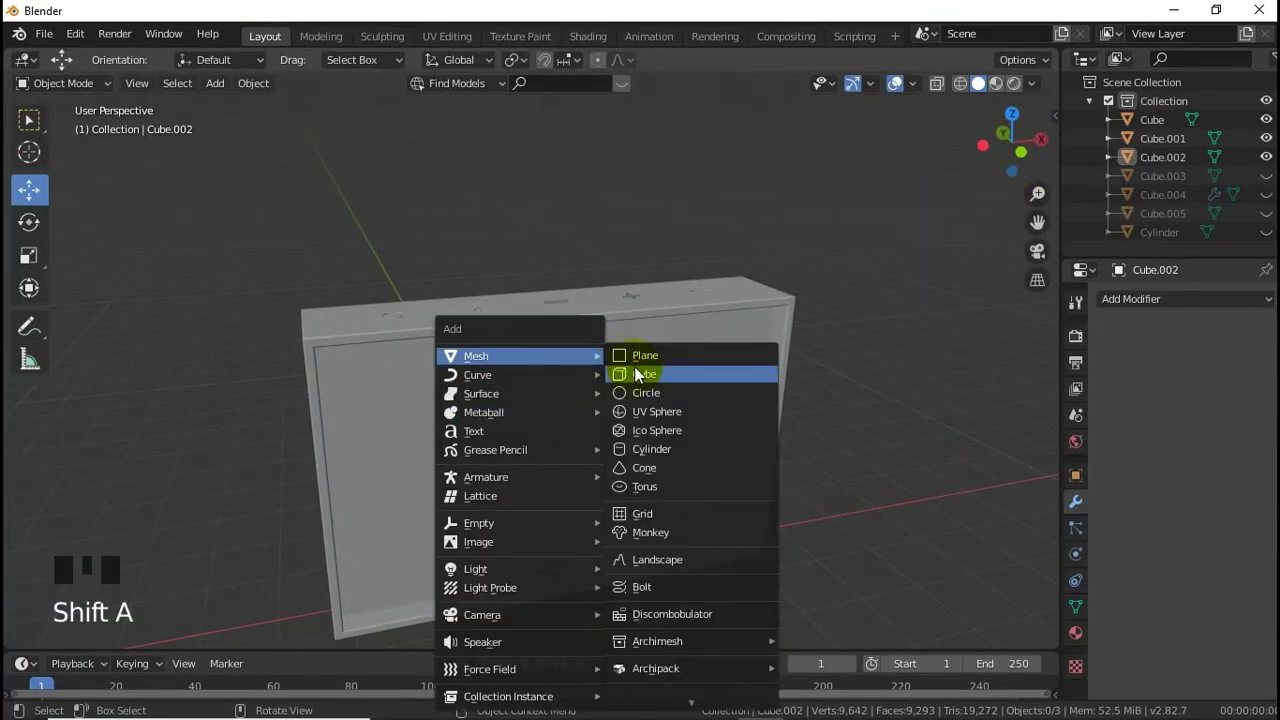
Step: Add a new cube beside the panel, raise it, and select it from the opposite side view
{"action": "left_click", "coordinate": [541, 557]}
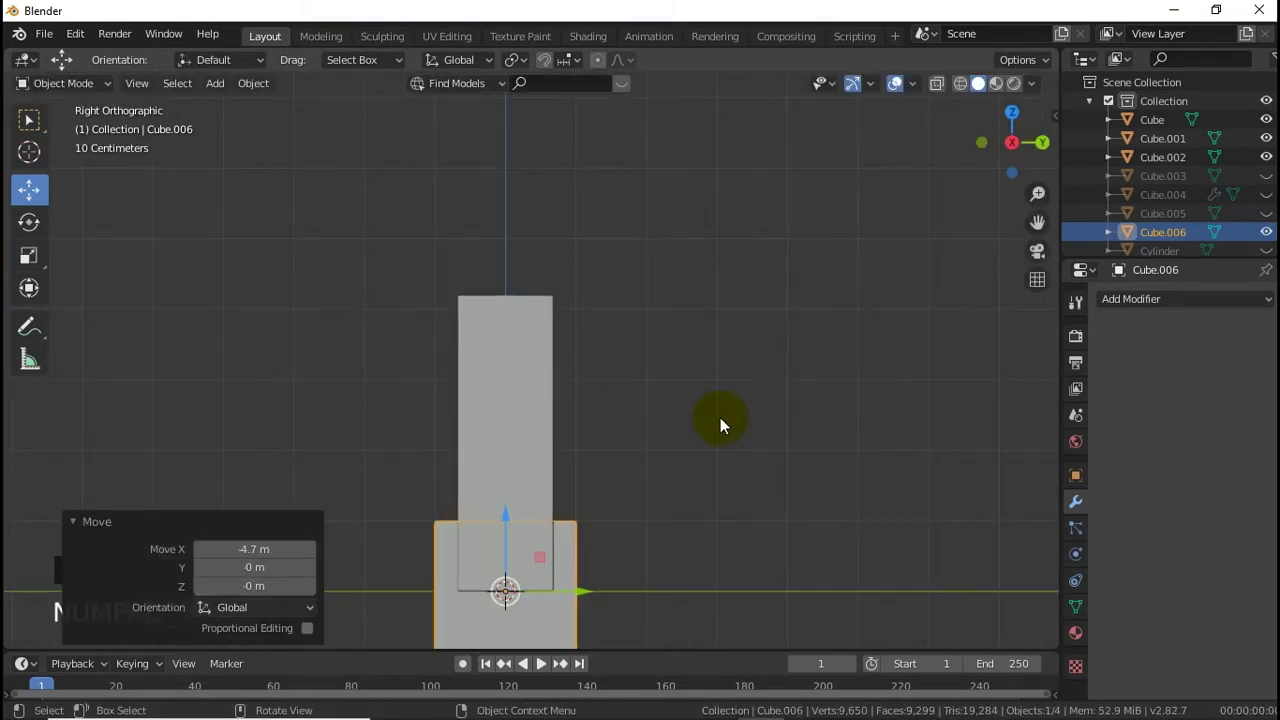
{"action": "left_click", "coordinate": [508, 539]}
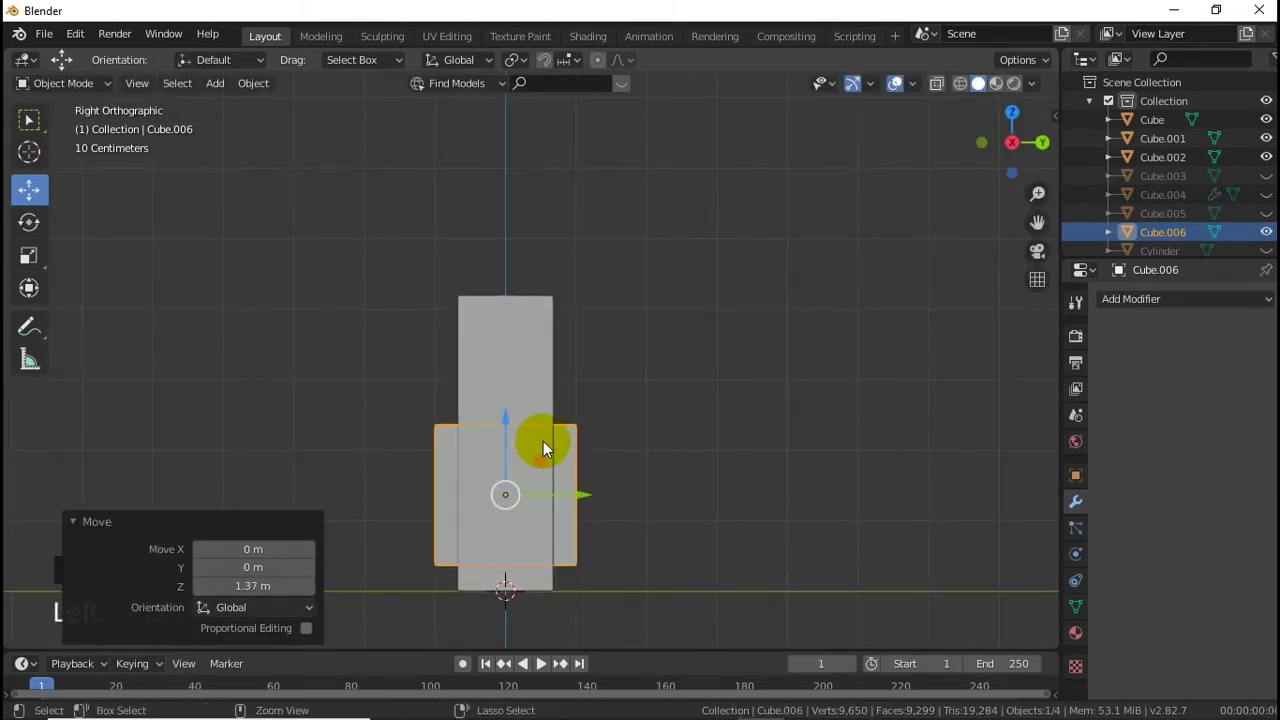
{"action": "left_click", "coordinate": [566, 382]}
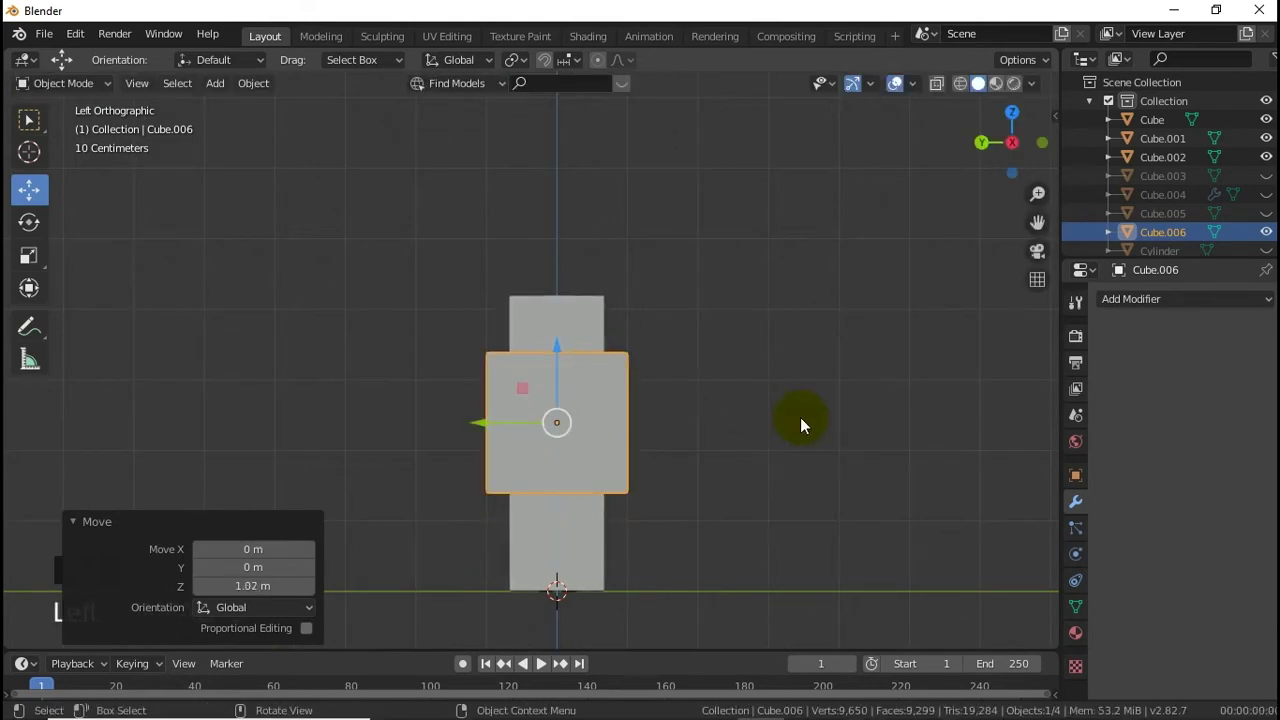
{"action": "left_click", "coordinate": [806, 422]}
{"action": "left_click", "coordinate": [617, 430]}
Step: Scale the cube into a narrow tall block and move it higher up the panel side
{"action": "key", "text": "s"}
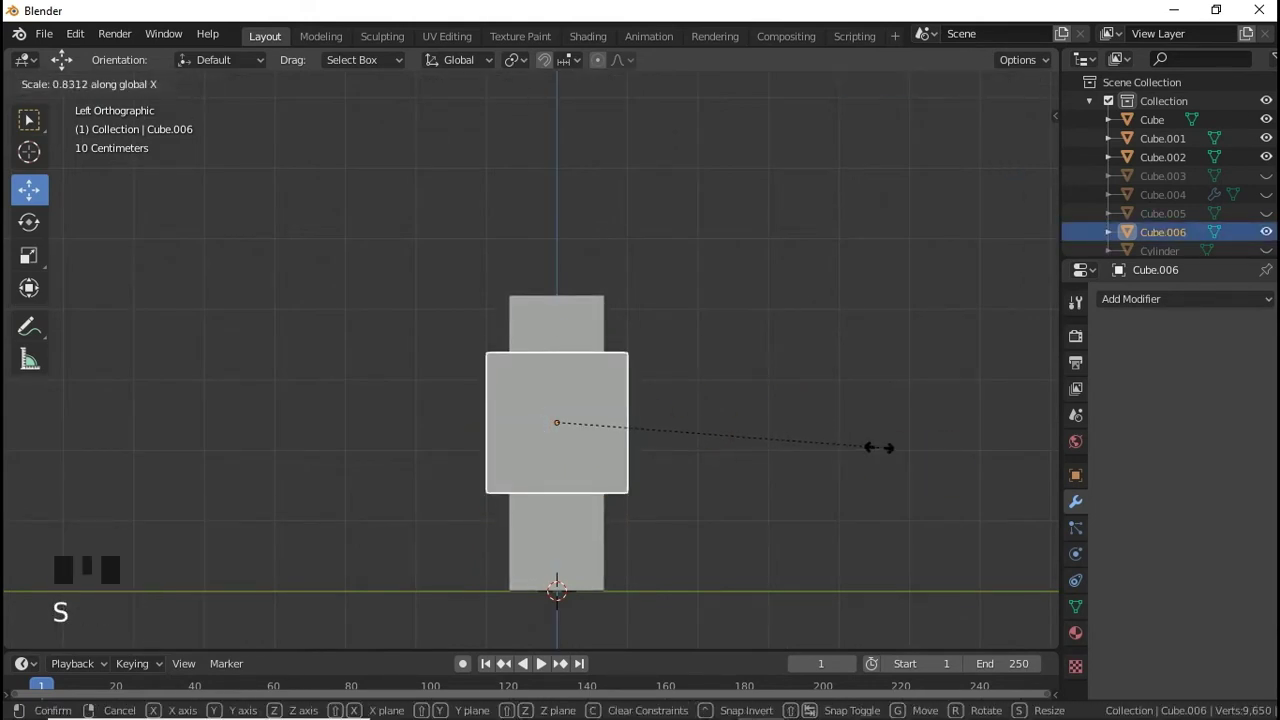
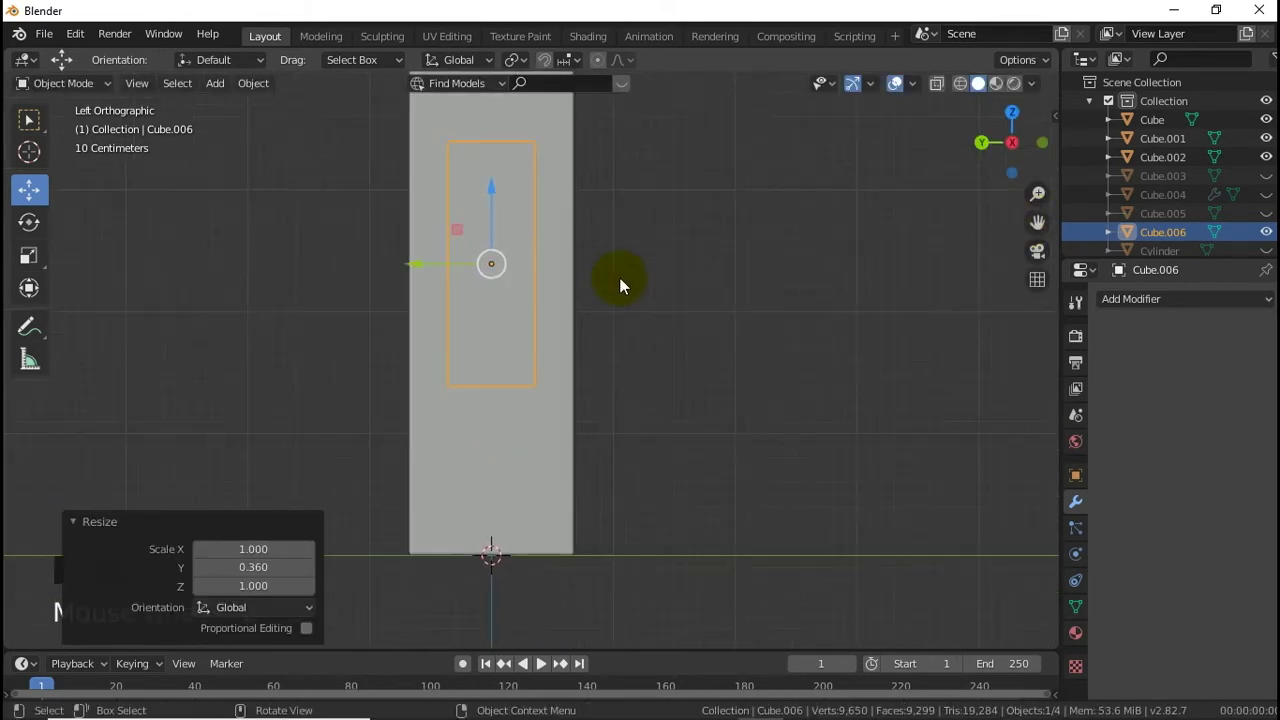
{"action": "left_click", "coordinate": [496, 200]}
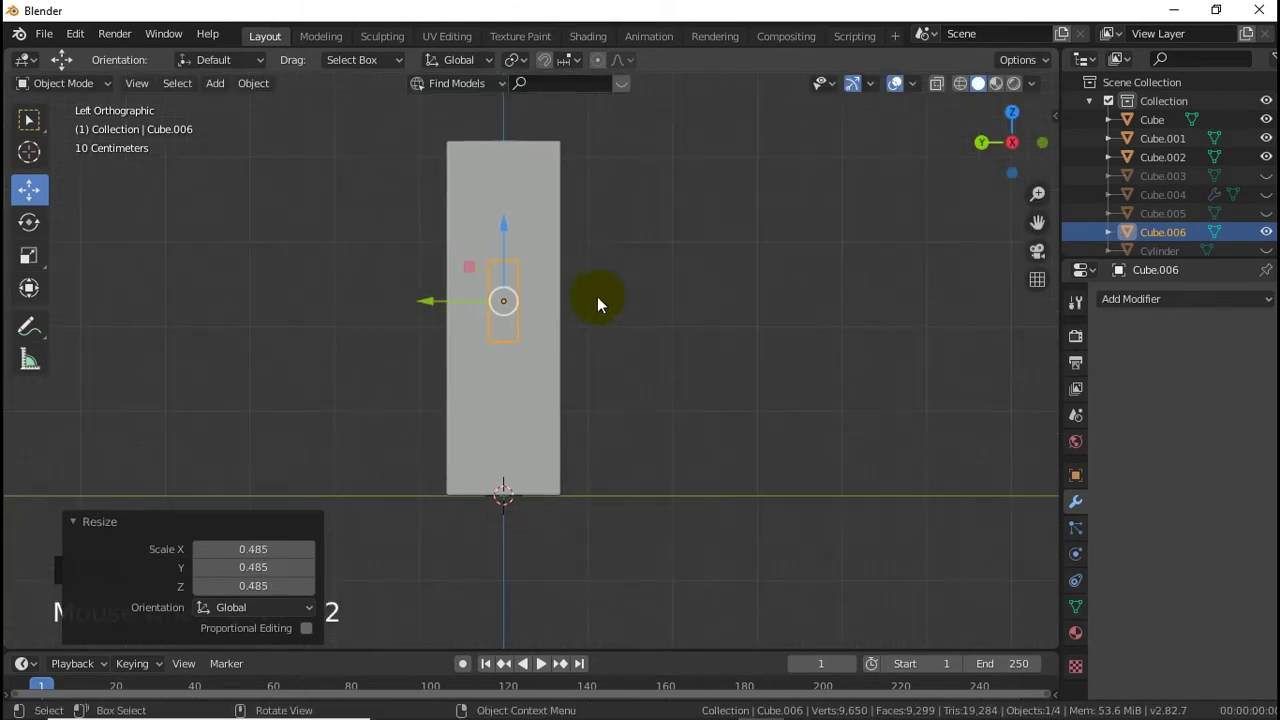
{"action": "left_click", "coordinate": [513, 250]}
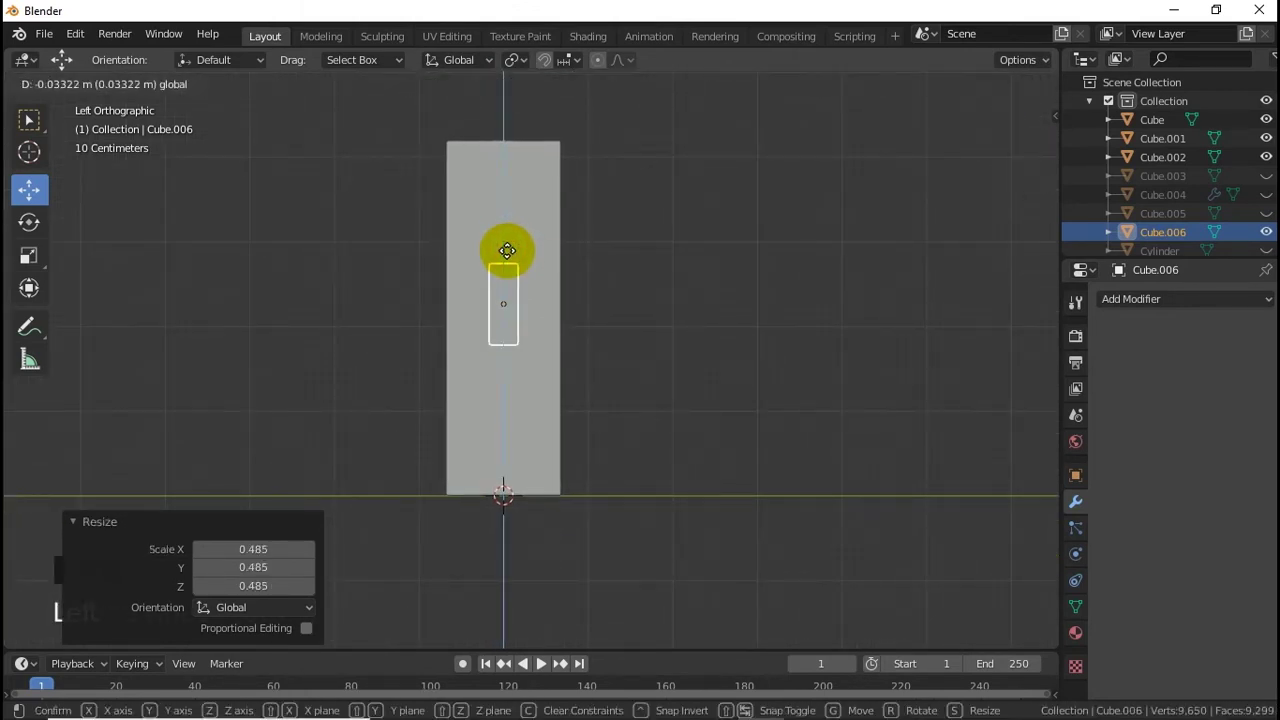
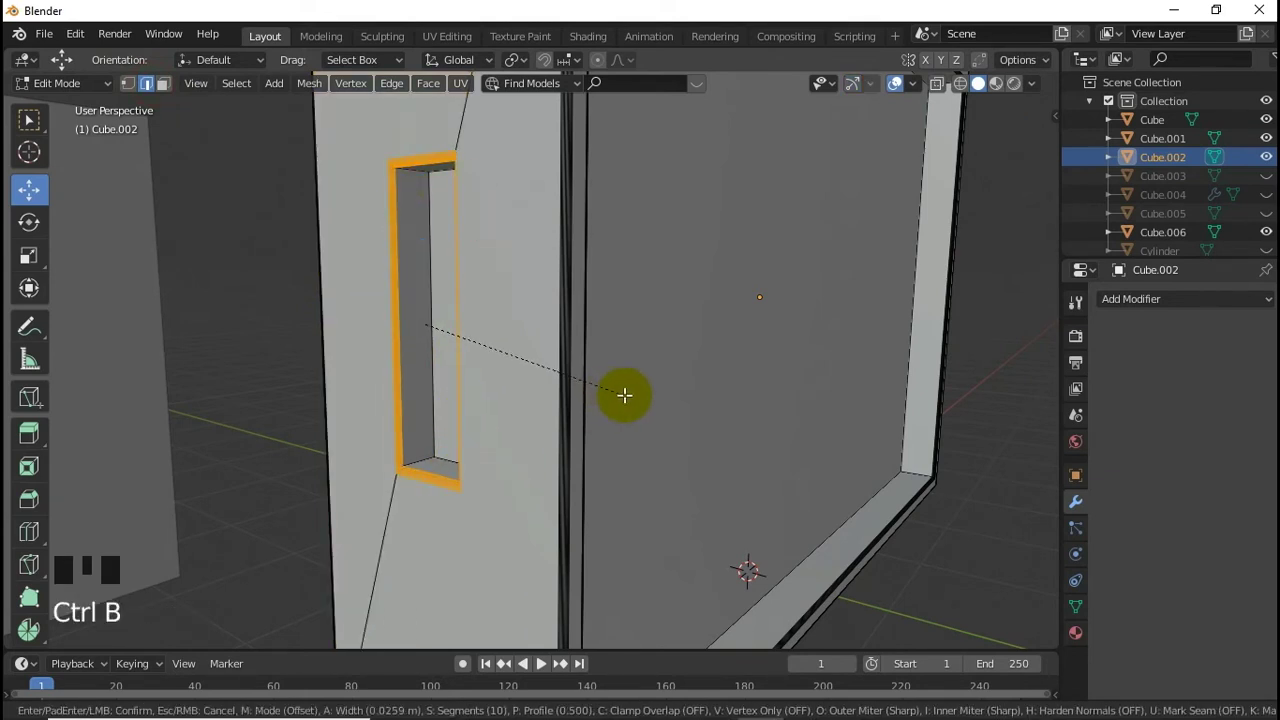
Step: Leave Edit Mode and move Cube.006 into the rectangular slot opening, orbiting to face it
{"action": "key", "text": "Tab"}
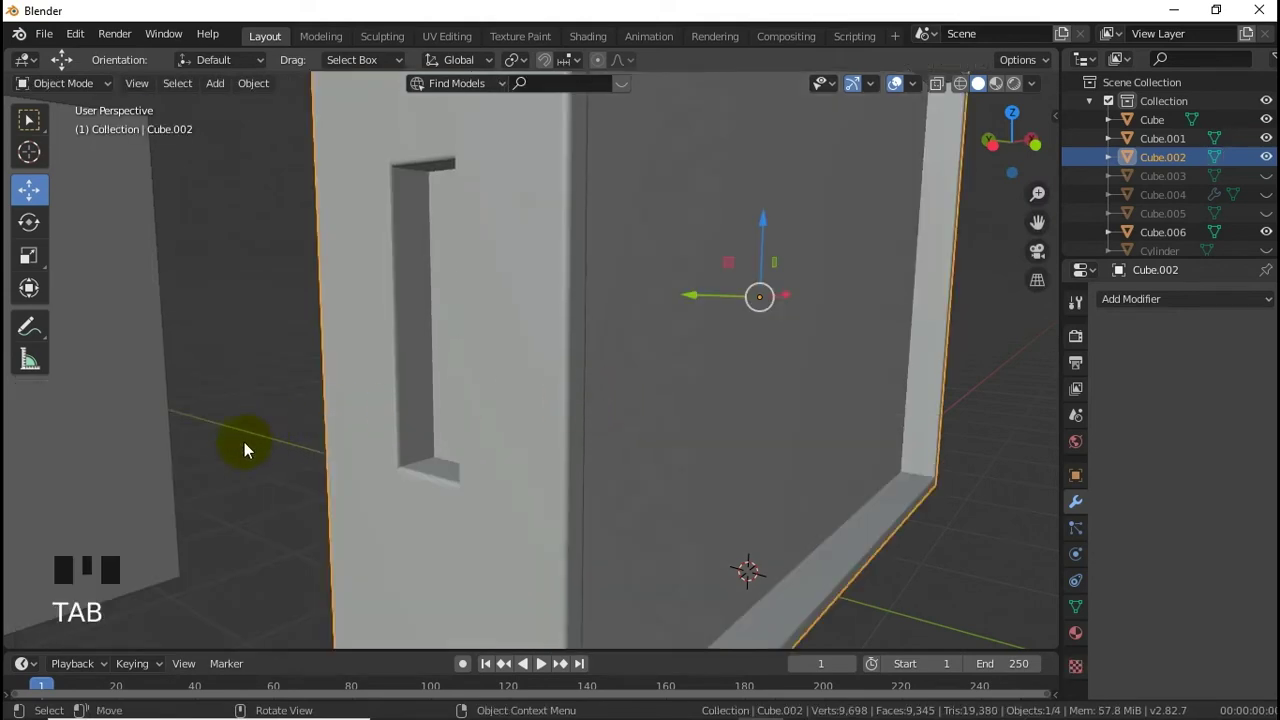
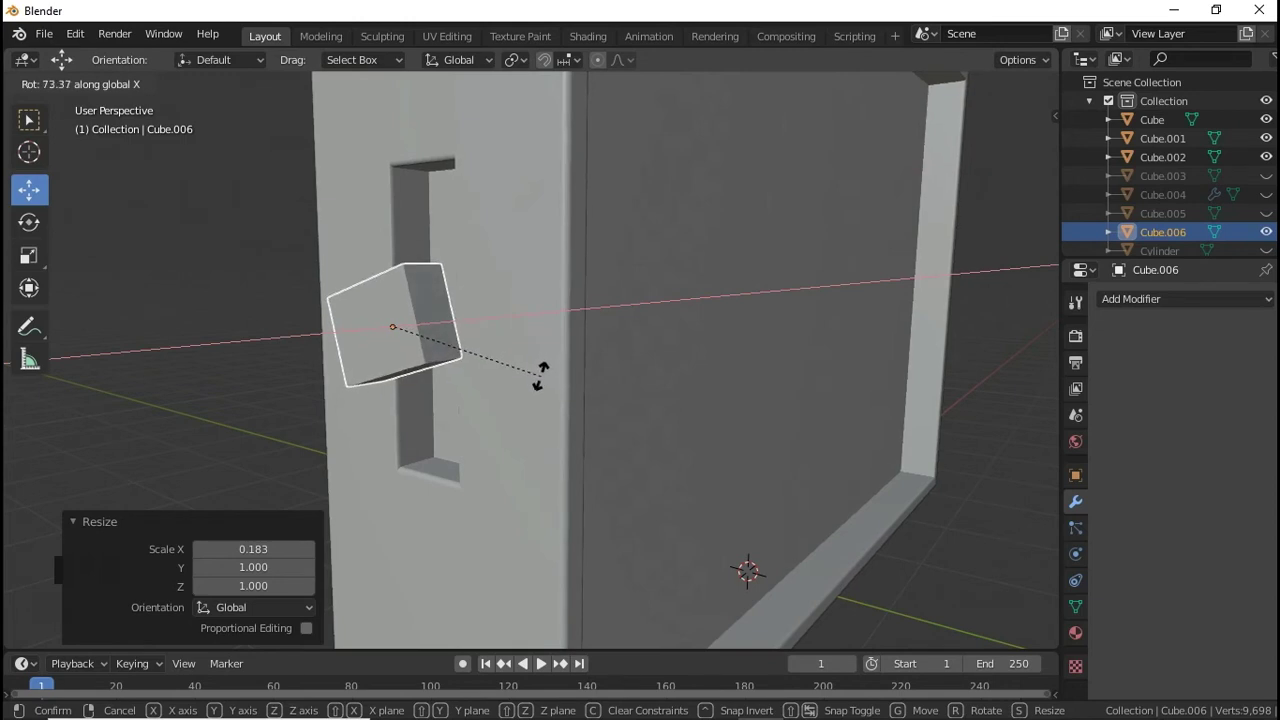
{"action": "left_click", "coordinate": [451, 326]}
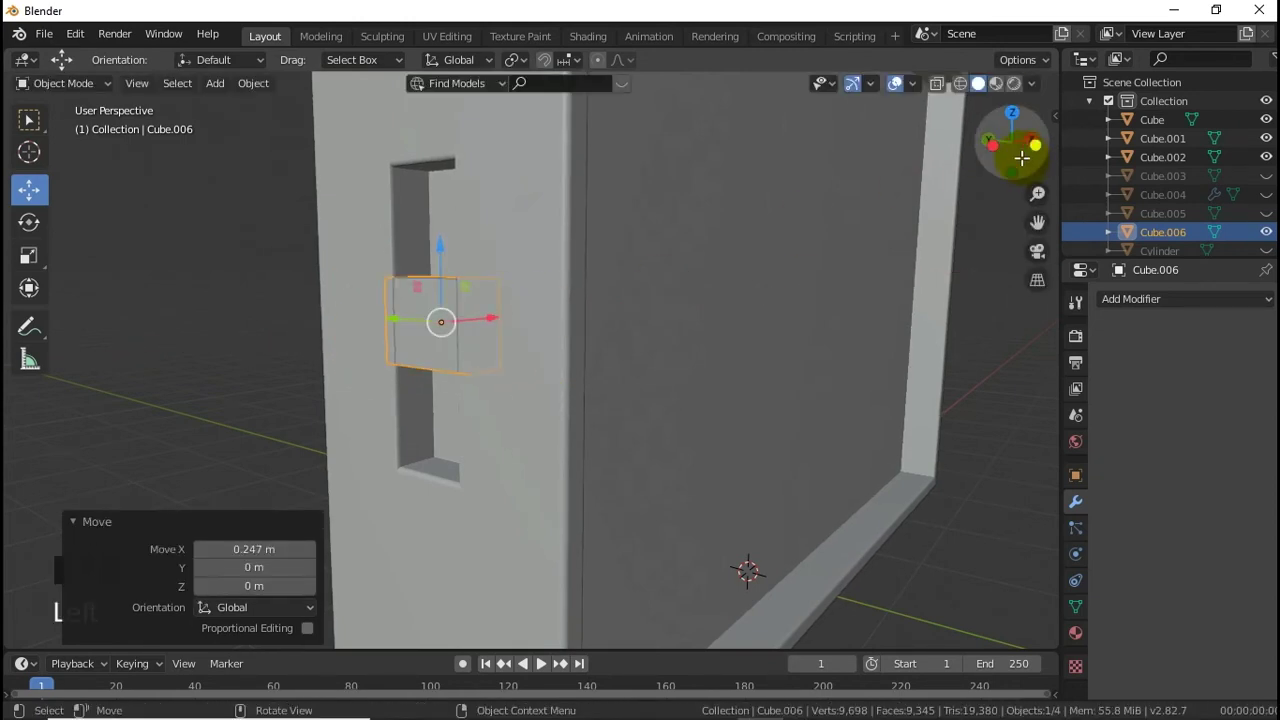
{"action": "left_click", "coordinate": [652, 342]}
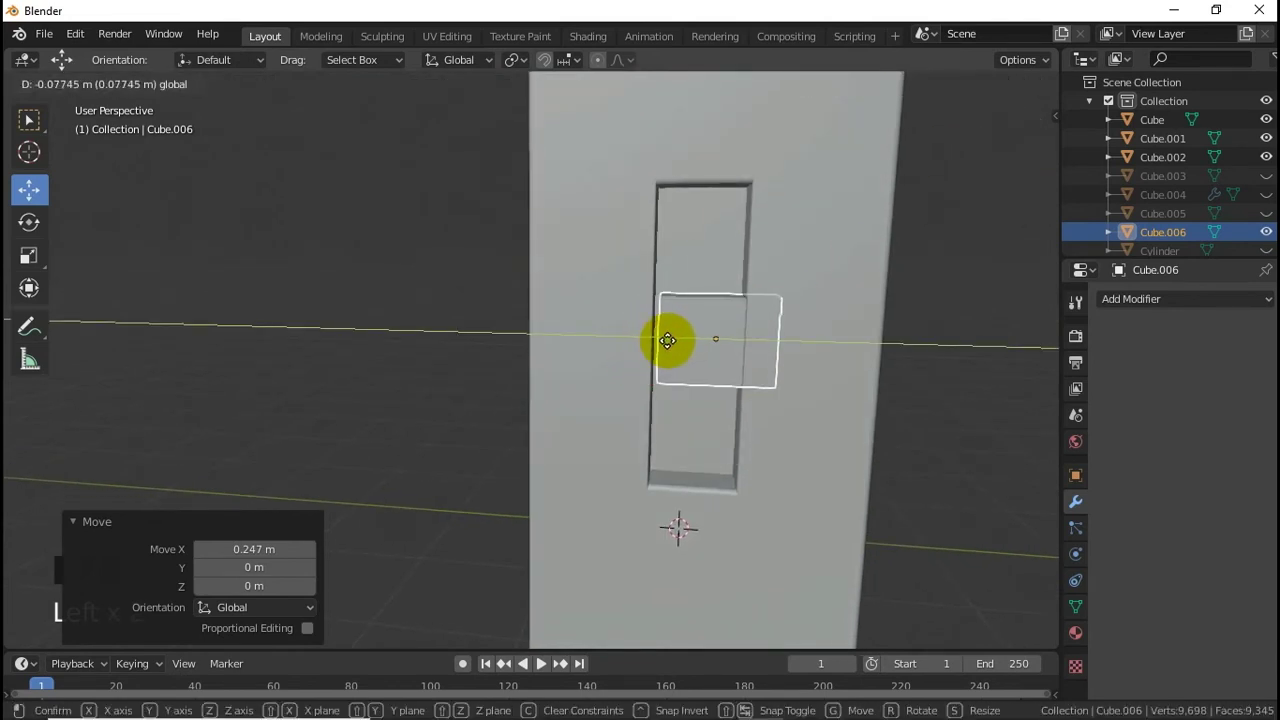
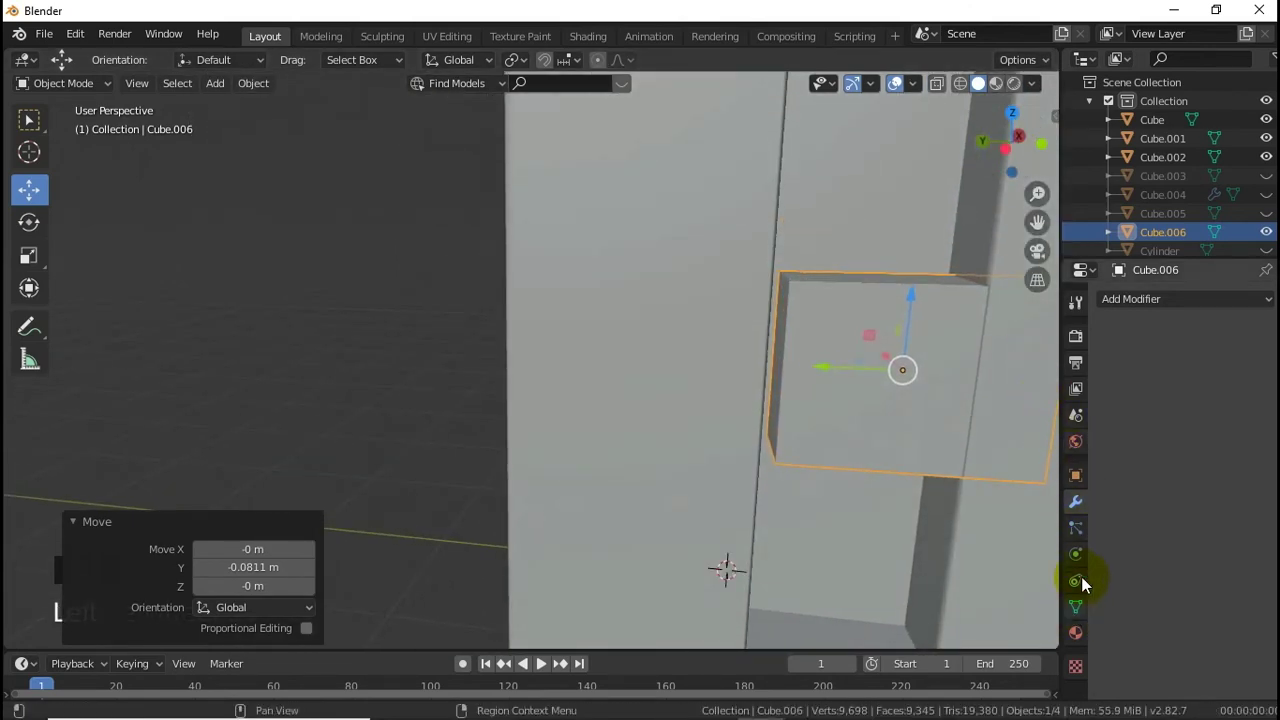
{"action": "left_click_drag", "start_coordinate": [1114, 313], "coordinate": [1274, 532]}
{"action": "left_click", "coordinate": [1274, 532]}
{"action": "left_click", "coordinate": [1140, 397]}
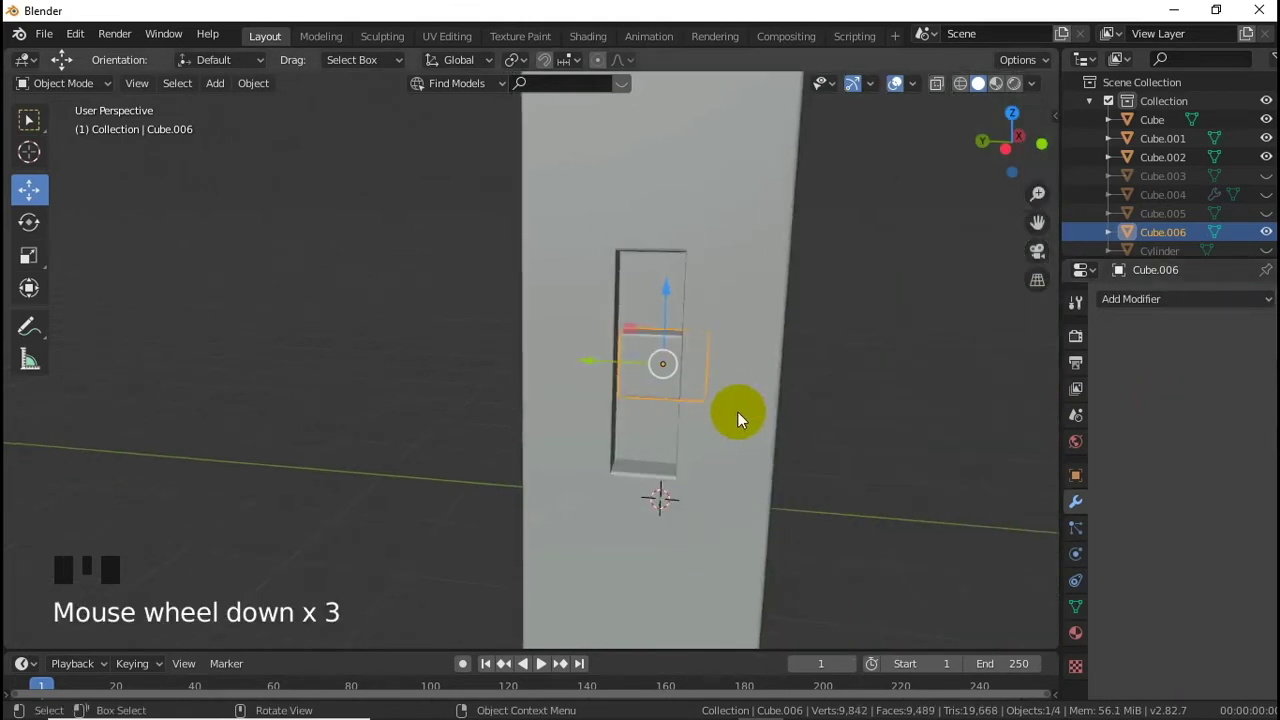
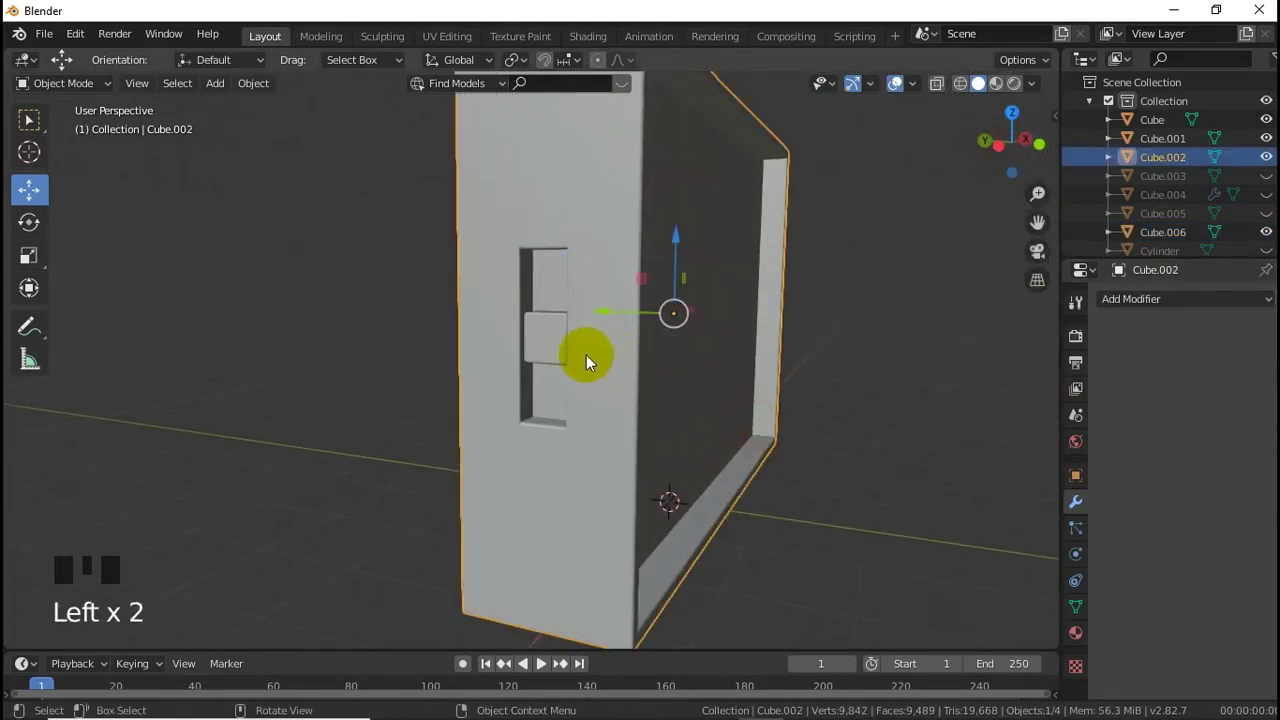
Step: Select the small button cube sitting in the slot for further shifting
{"action": "left_click", "coordinate": [561, 338]}
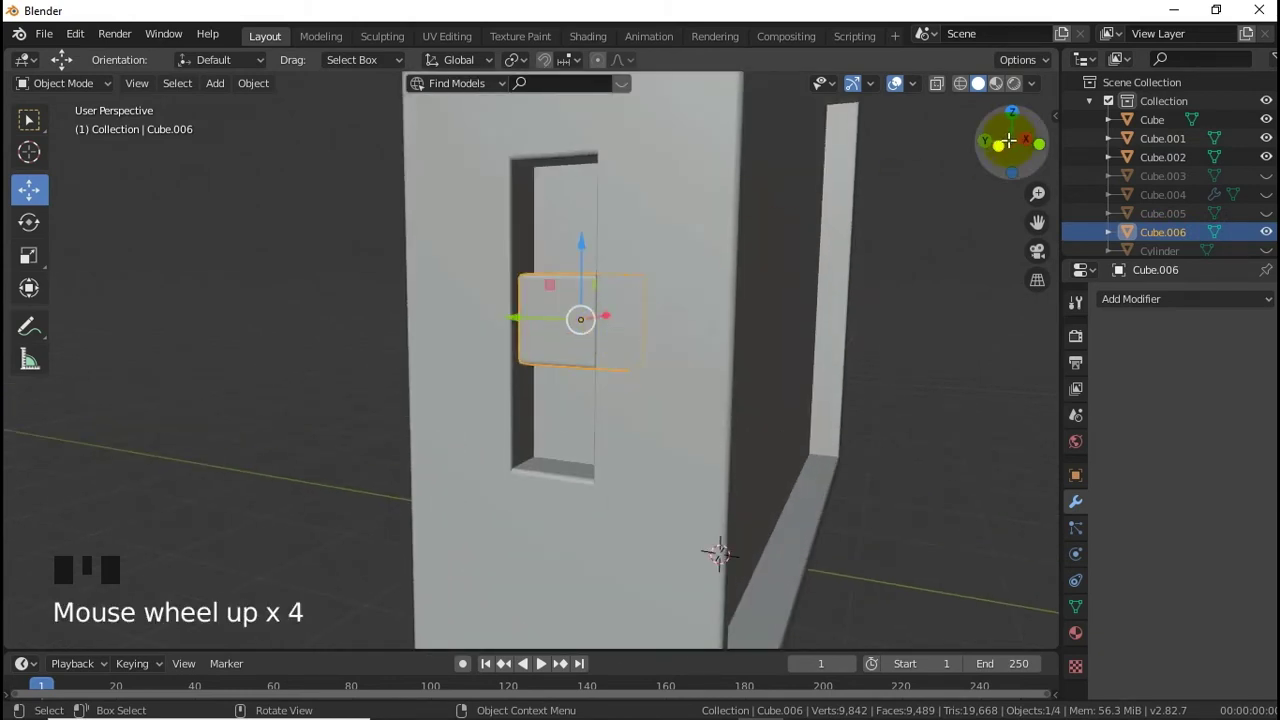
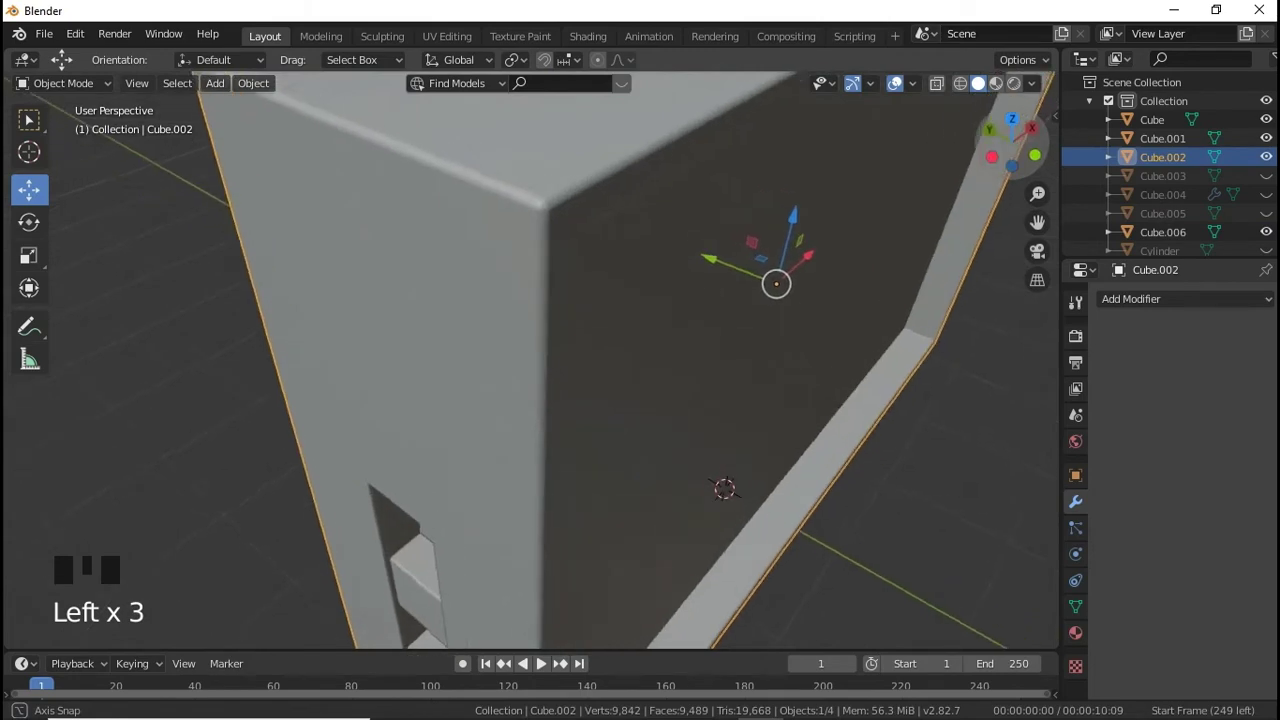
{"action": "left_click", "coordinate": [720, 373]}
{"action": "left_click", "coordinate": [685, 373]}
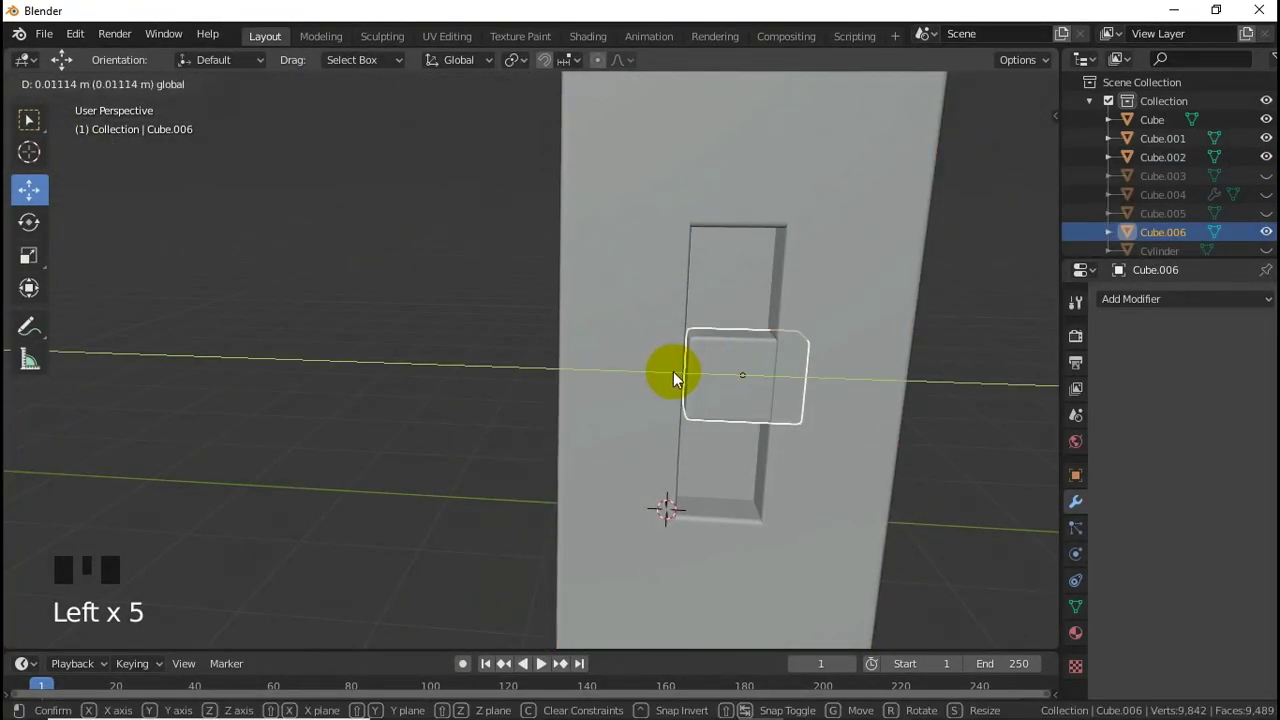
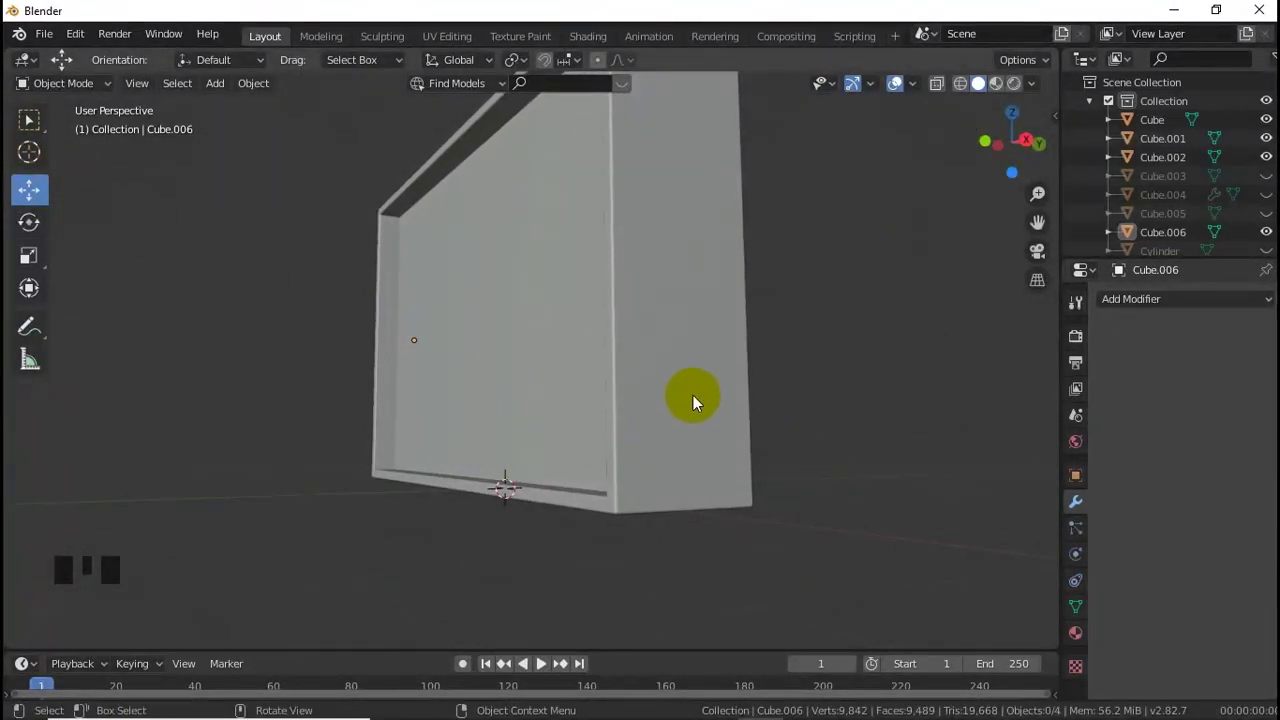
Step: From the side view add a new Cube.007, scale it down and place it against the panel's side edge
{"action": "key", "text": "KP_3"}
{"action": "scroll", "scroll_direction": "up", "scroll_amount": 3}
{"action": "key", "text": "shift+a"}
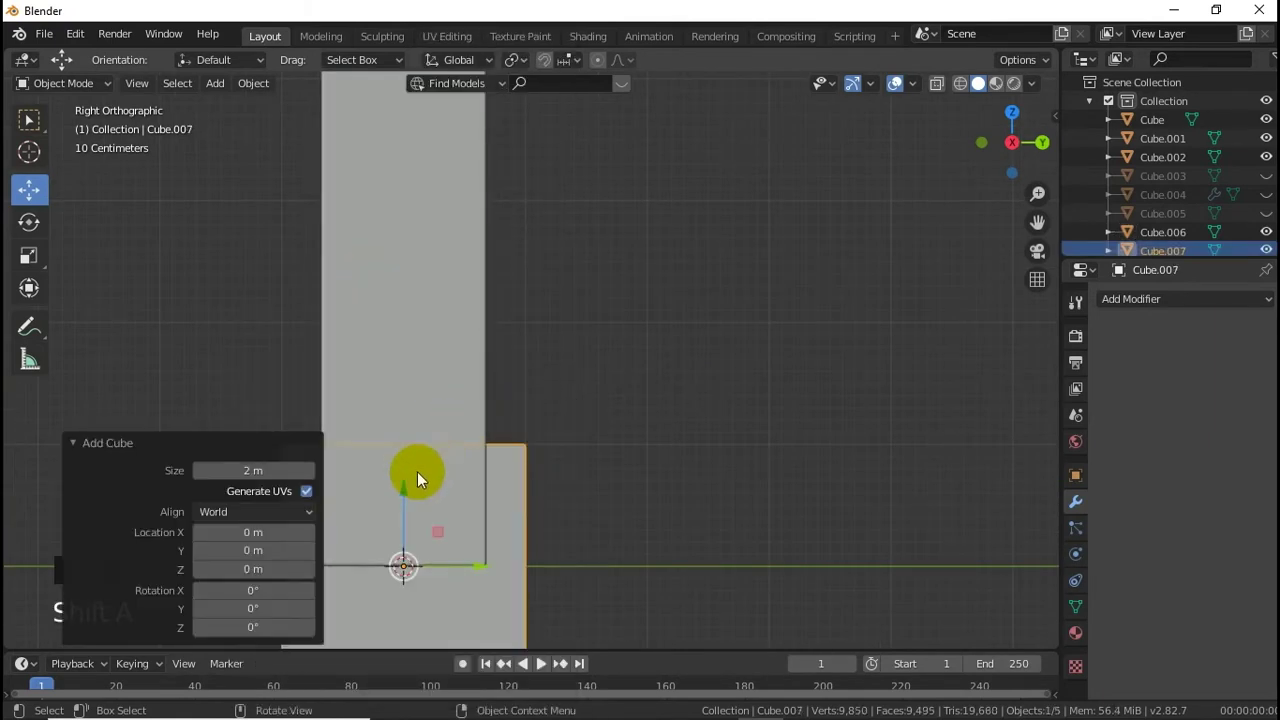
{"action": "left_click", "coordinate": [406, 514]}
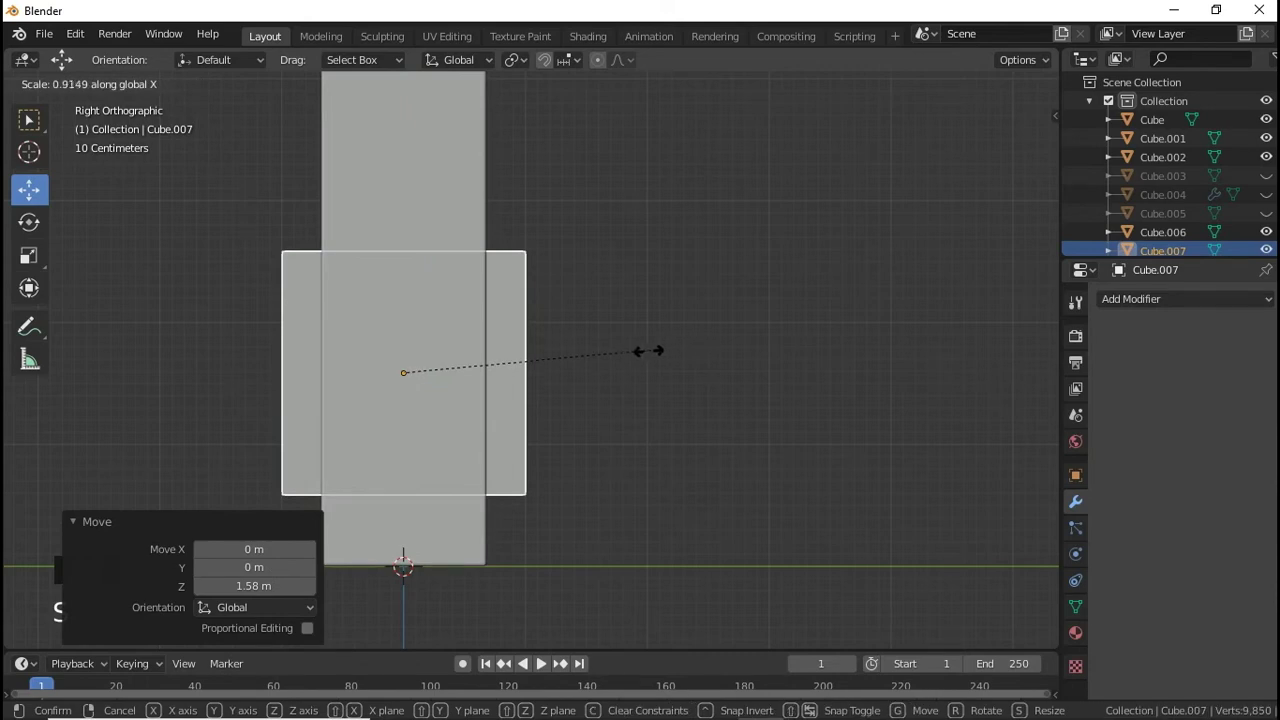
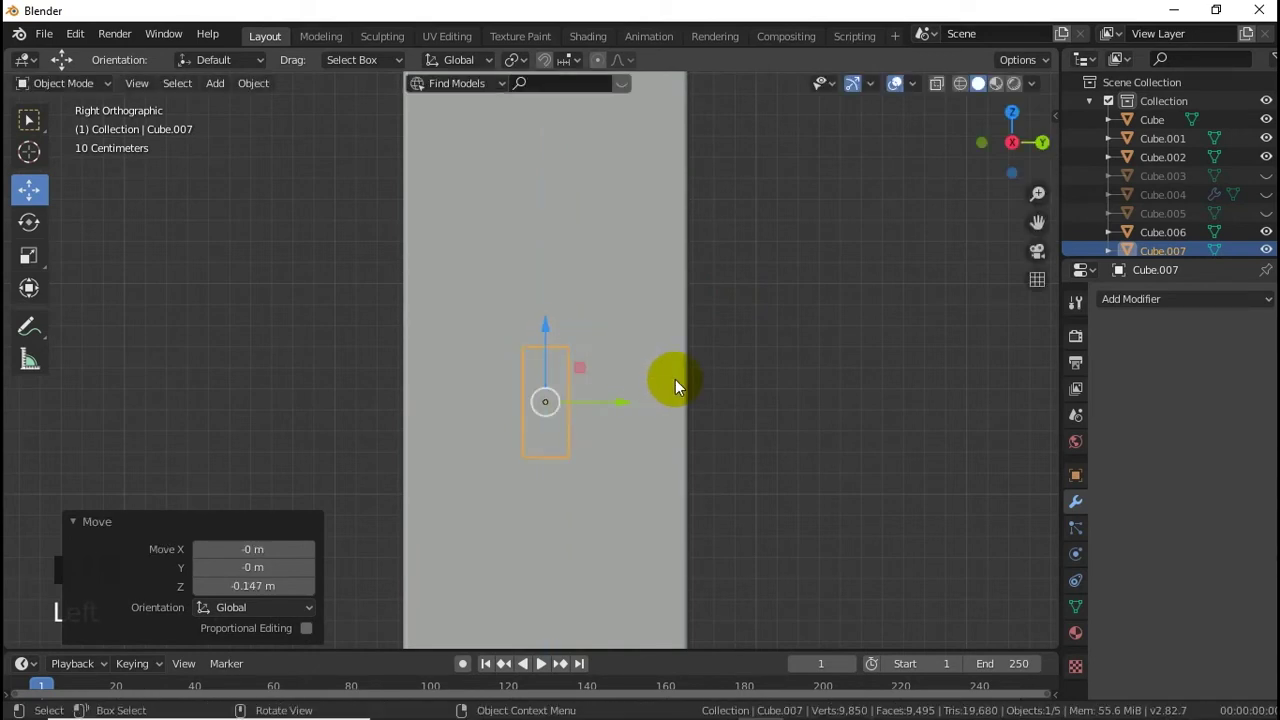
{"action": "key", "text": "s"}
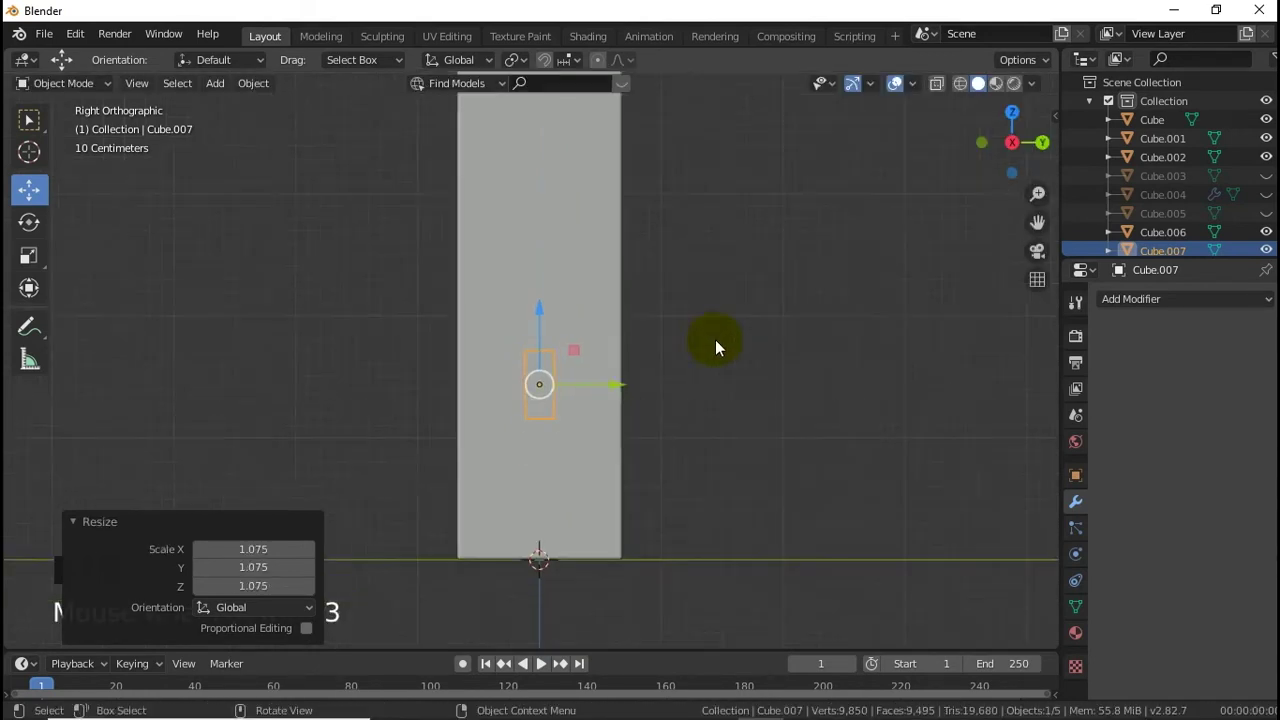
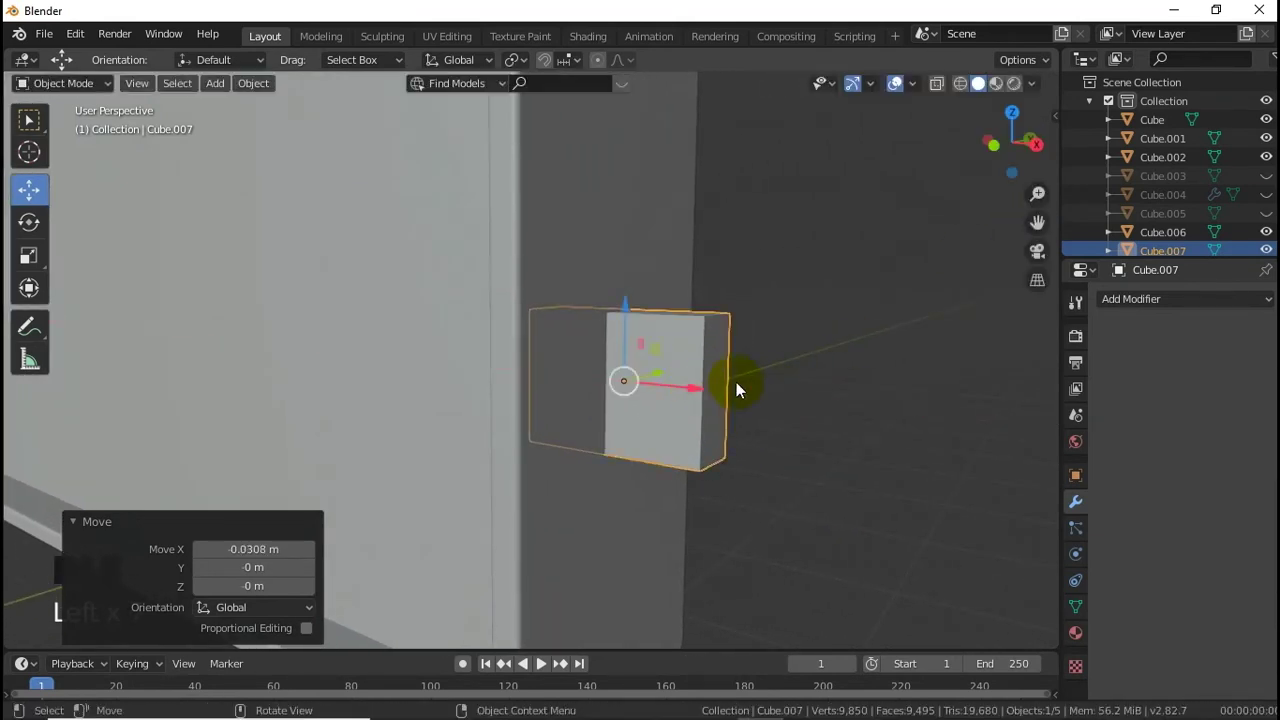
{"action": "left_click", "coordinate": [586, 324]}
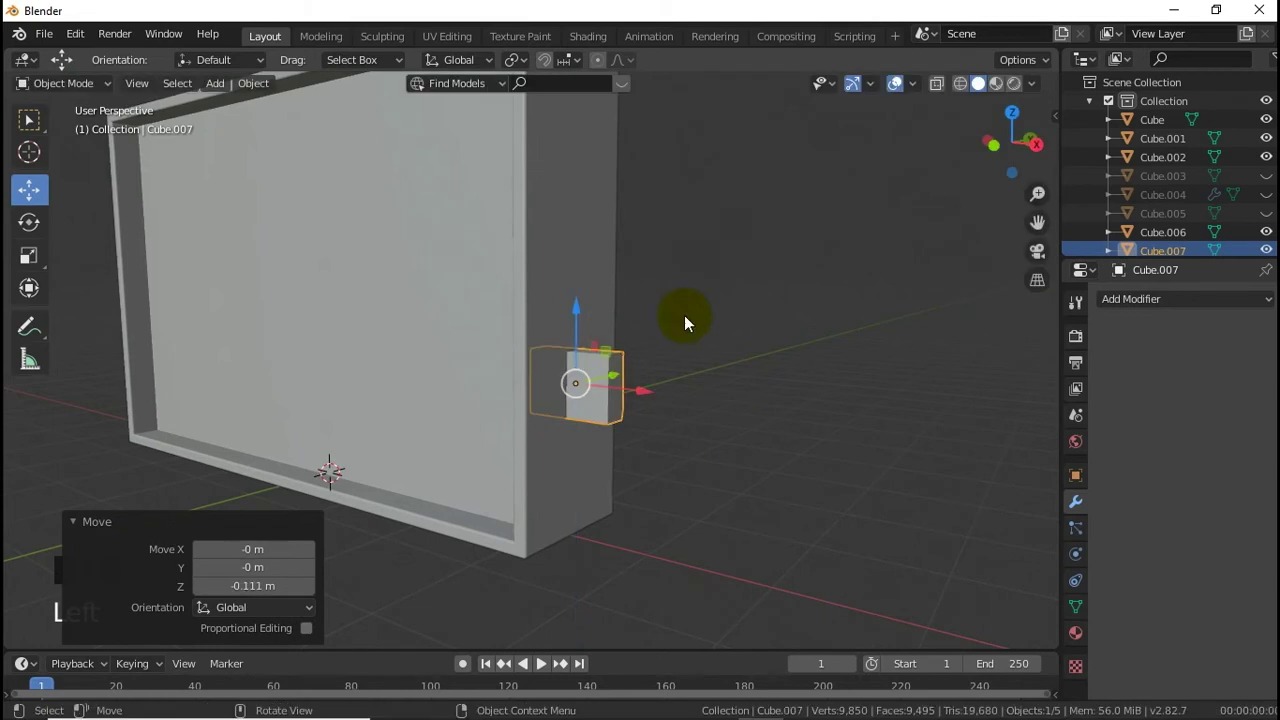
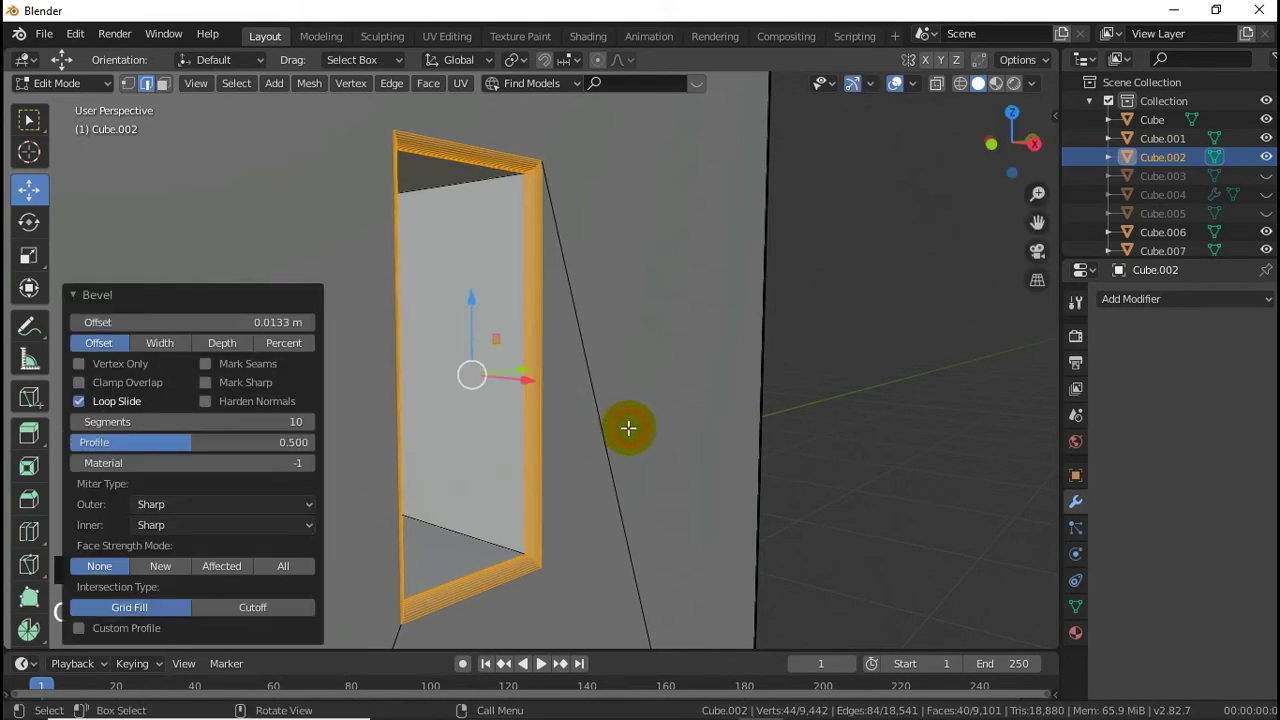
Step: Leave the panel's Edit Mode, select Cube.007 and narrow it along Y to fit the slot
{"action": "key", "text": "Tab"}
{"action": "scroll", "scroll_direction": "down", "scroll_amount": 3}
{"action": "left_click", "coordinate": [893, 395]}
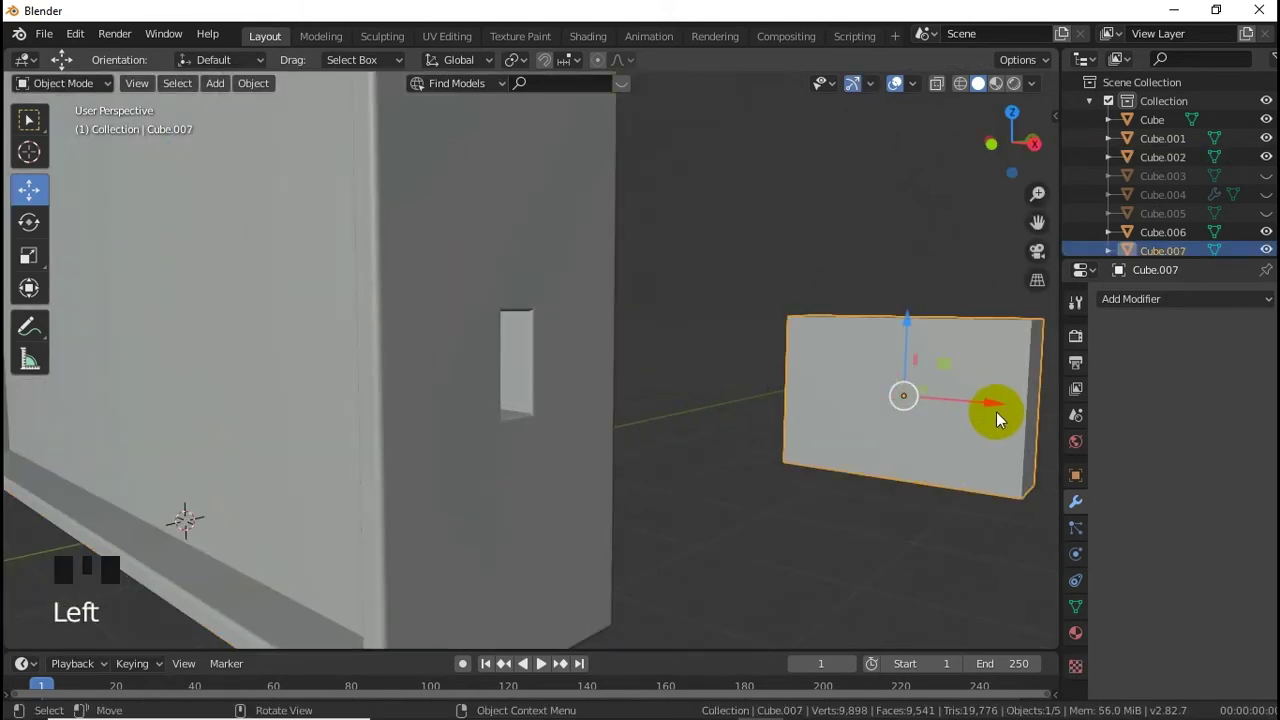
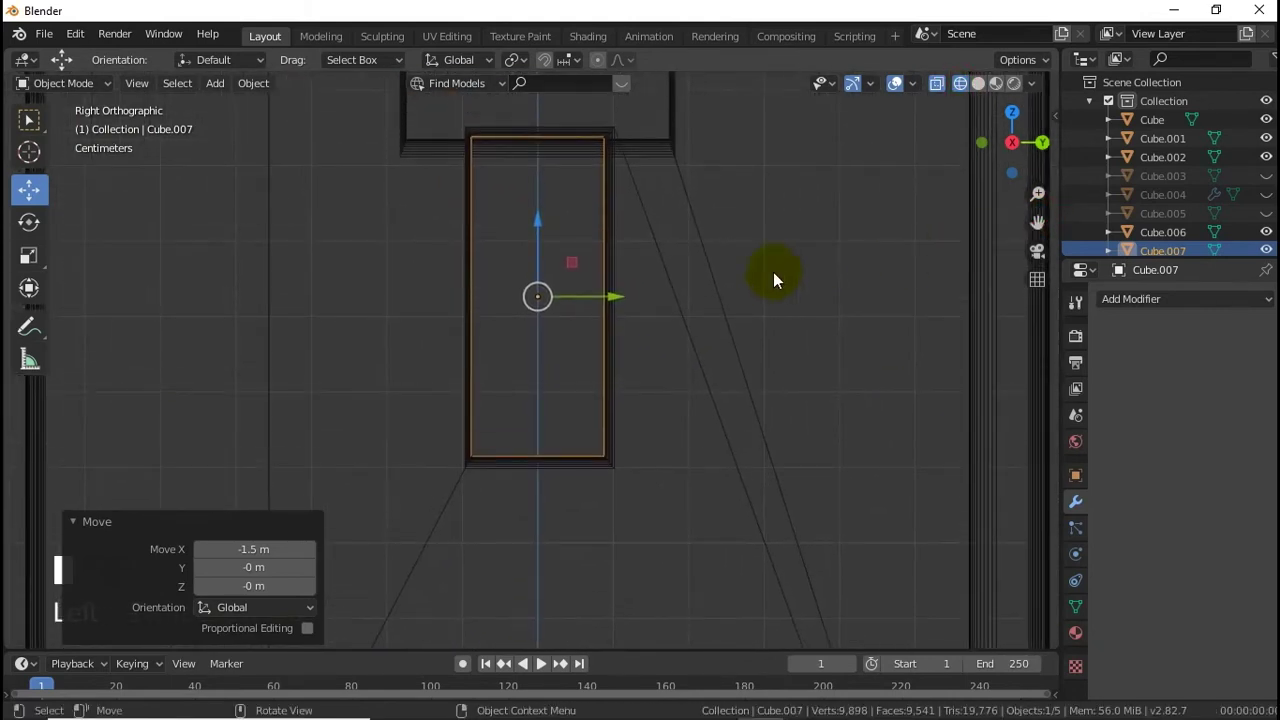
{"action": "key", "text": "s"}
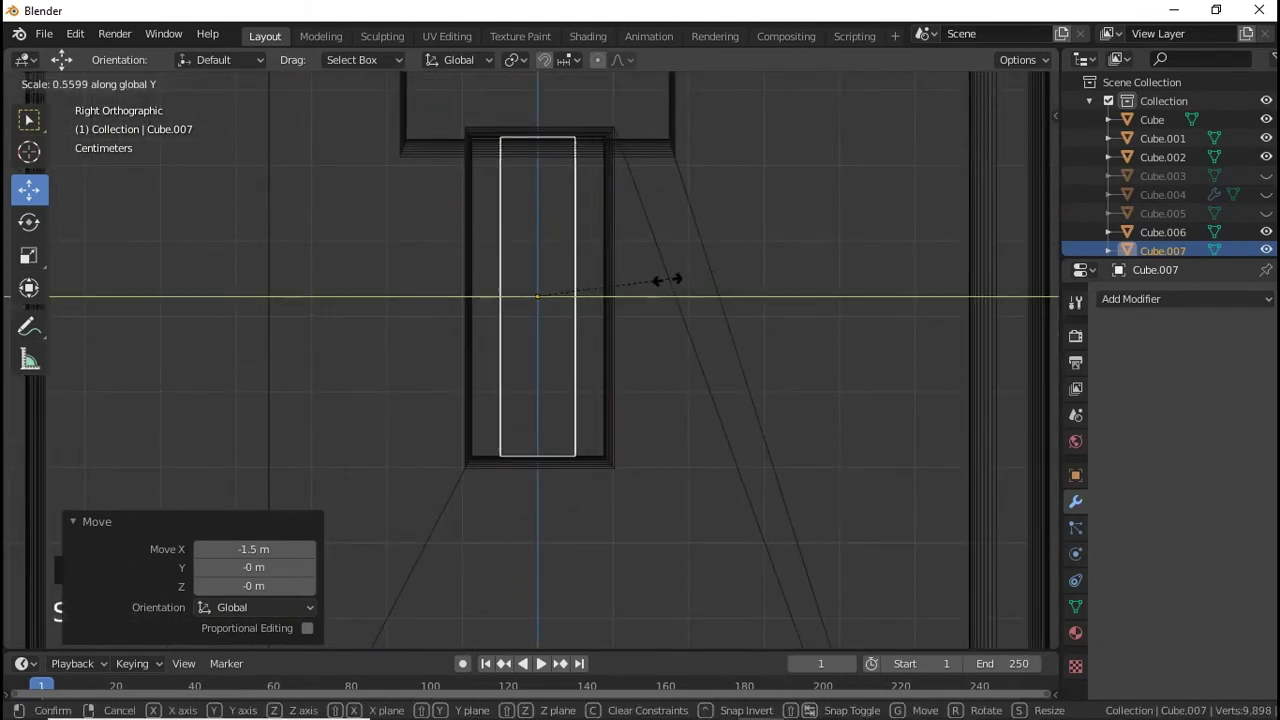
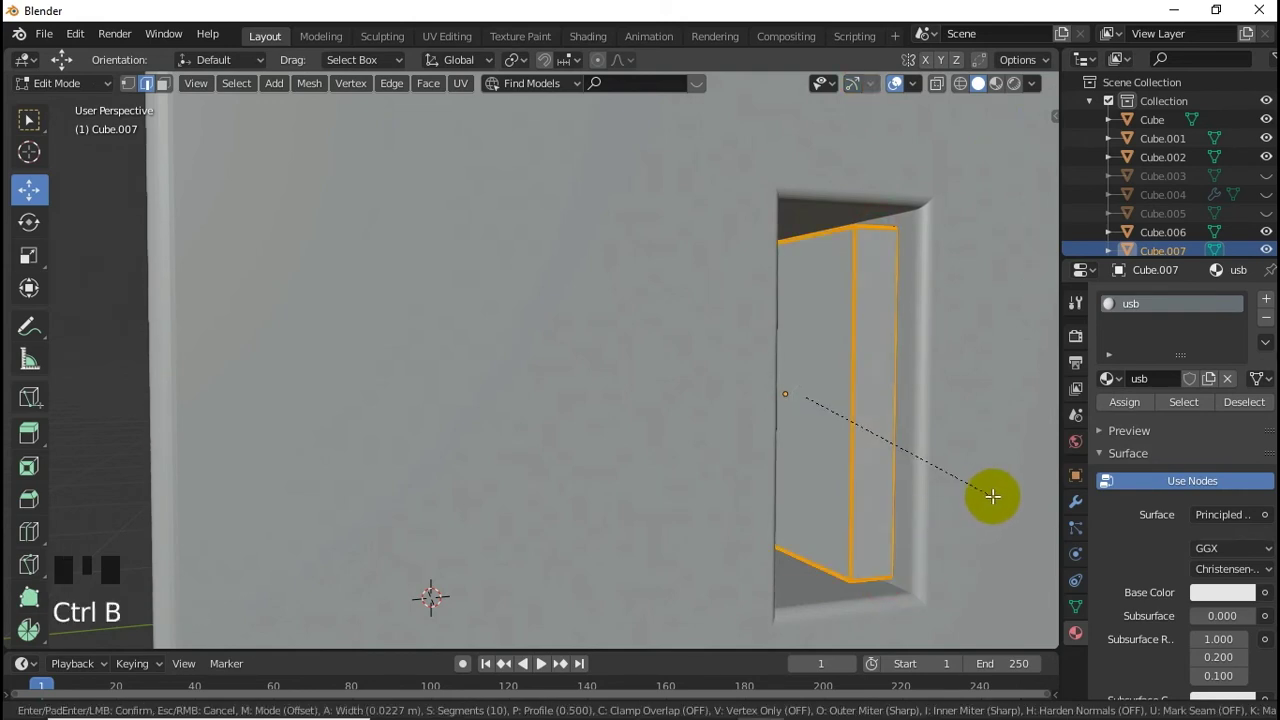
Step: Finish editing the block, duplicate it with Shift+D, then undo the flattened duplicate
{"action": "key", "text": "Tab"}
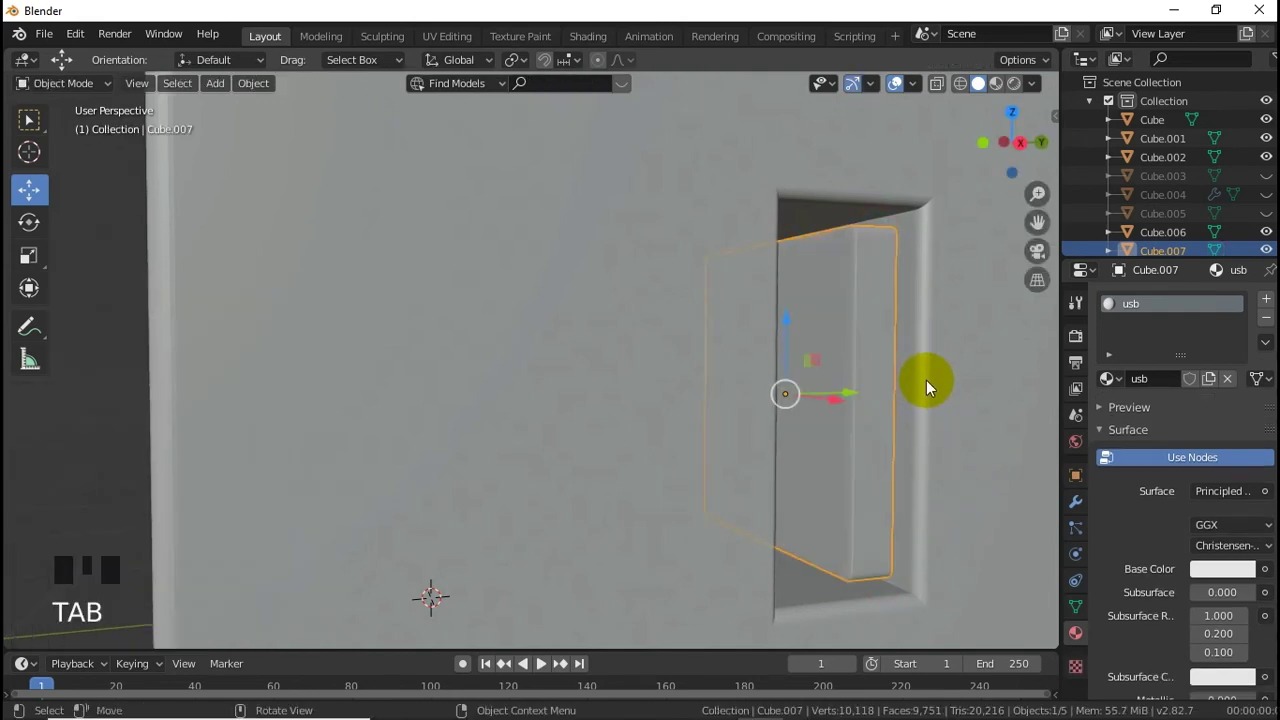
{"action": "key", "text": "shift+d"}
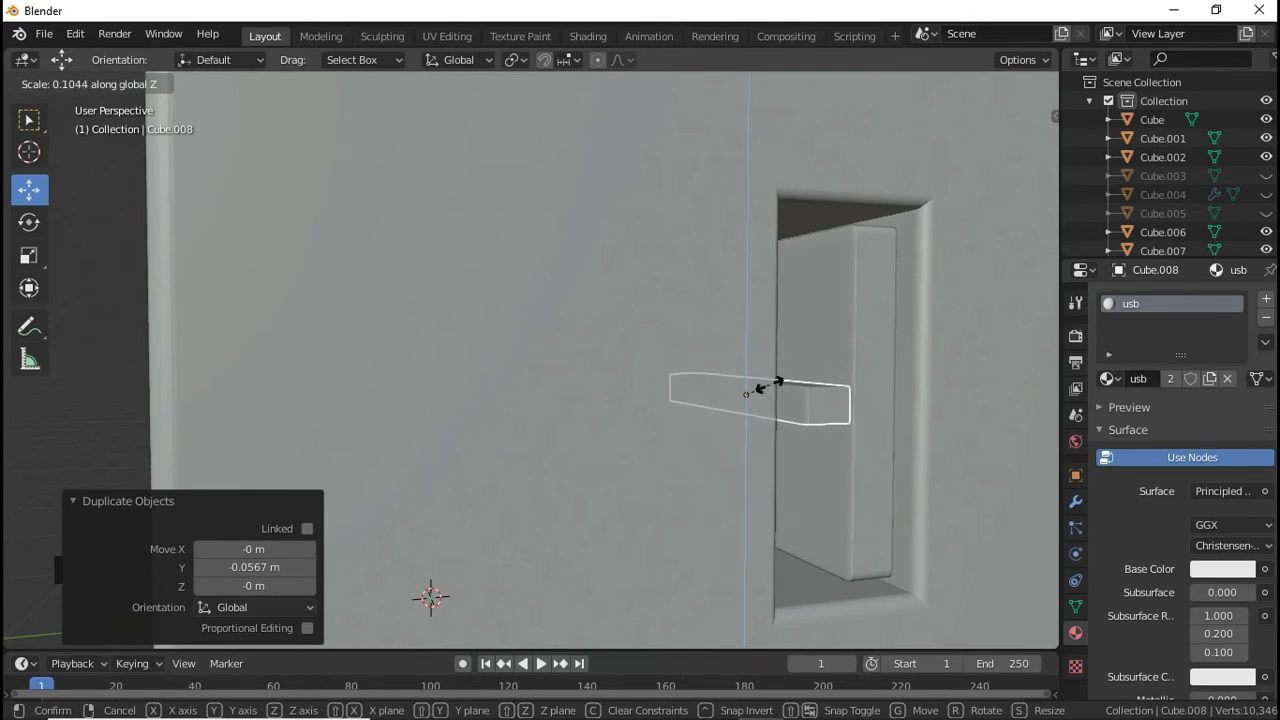
{"action": "key", "text": "ctrl+z"}
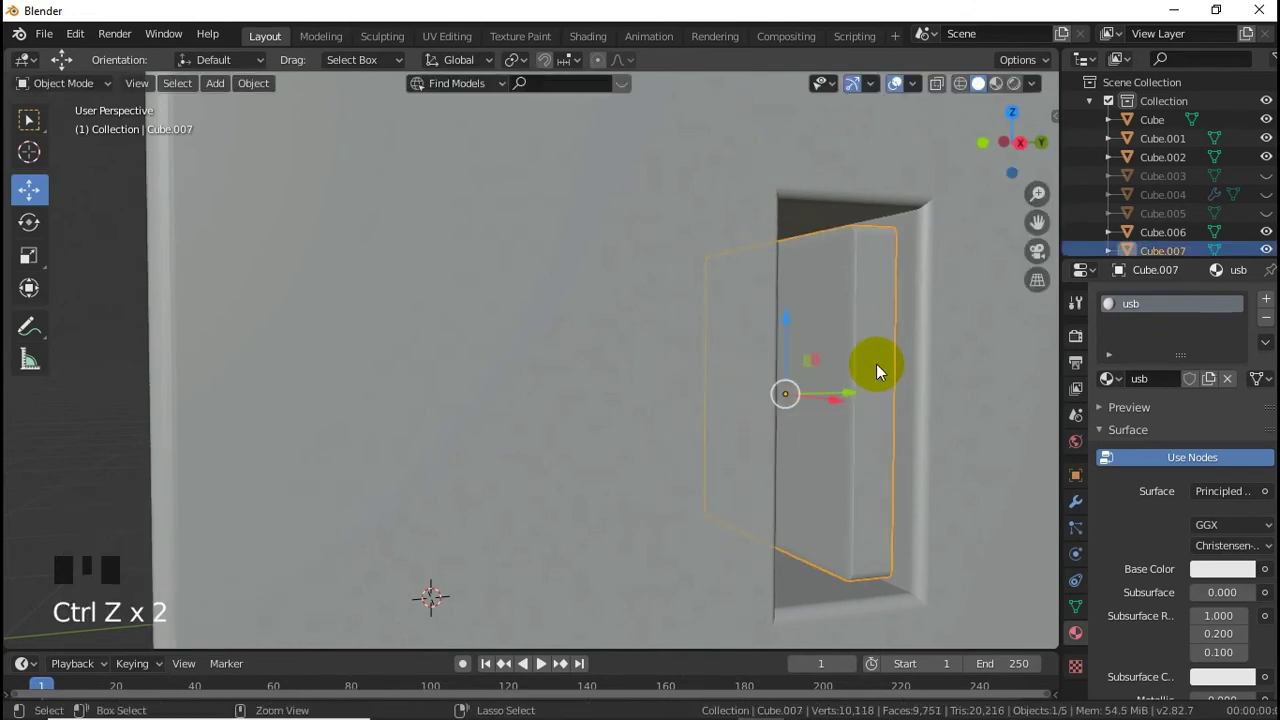
{"action": "scroll", "scroll_direction": "down", "scroll_amount": 3}
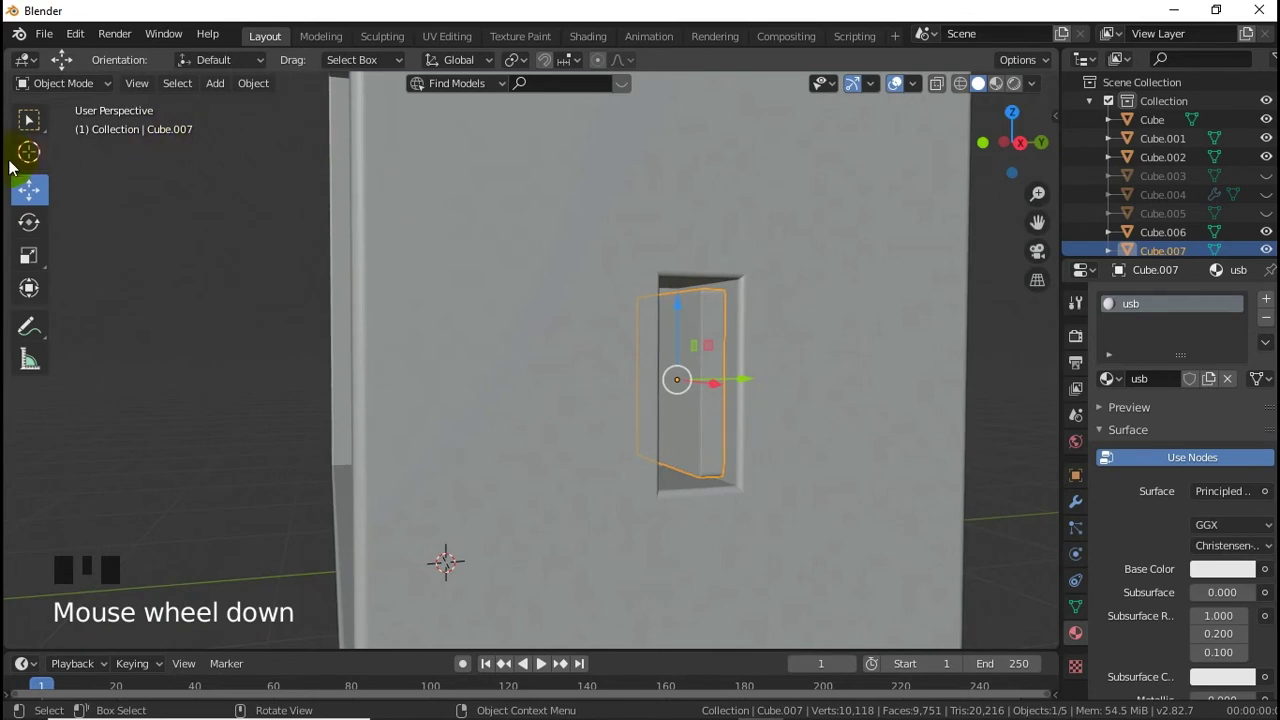
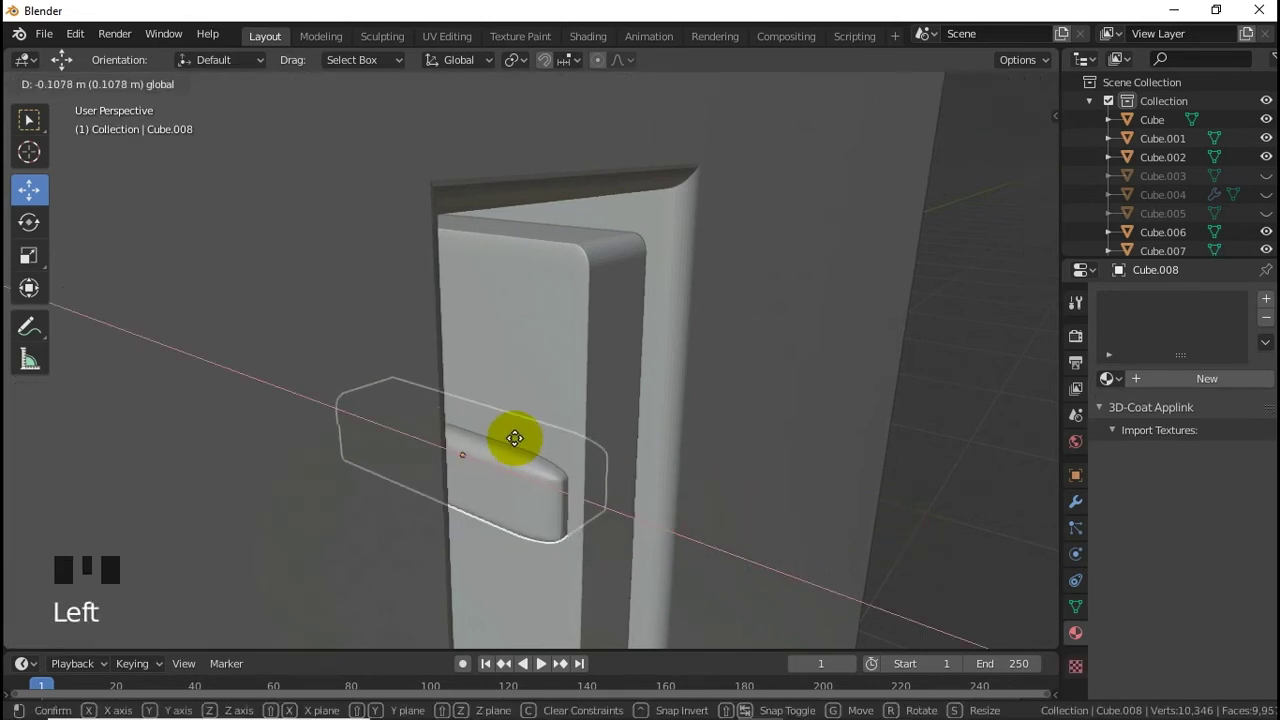
Step: Confirm the Cube.008 bar's position in the slot and stretch it wider
{"action": "left_click", "coordinate": [464, 370]}
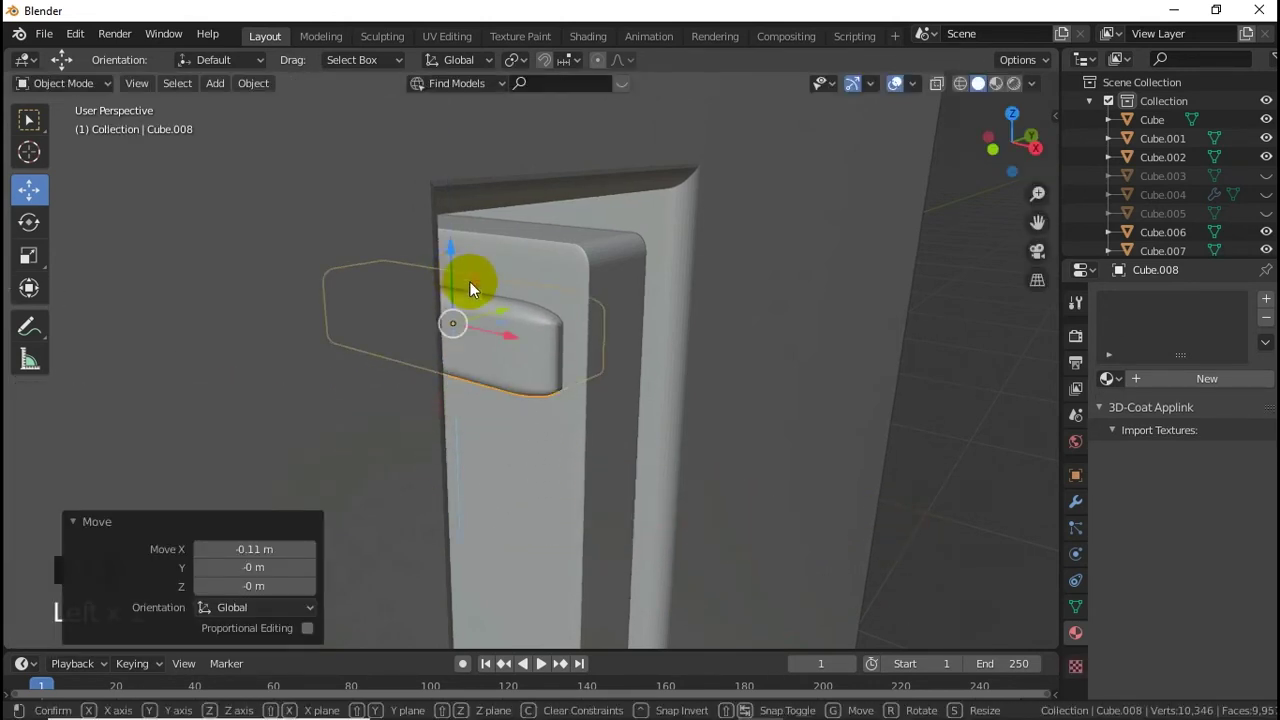
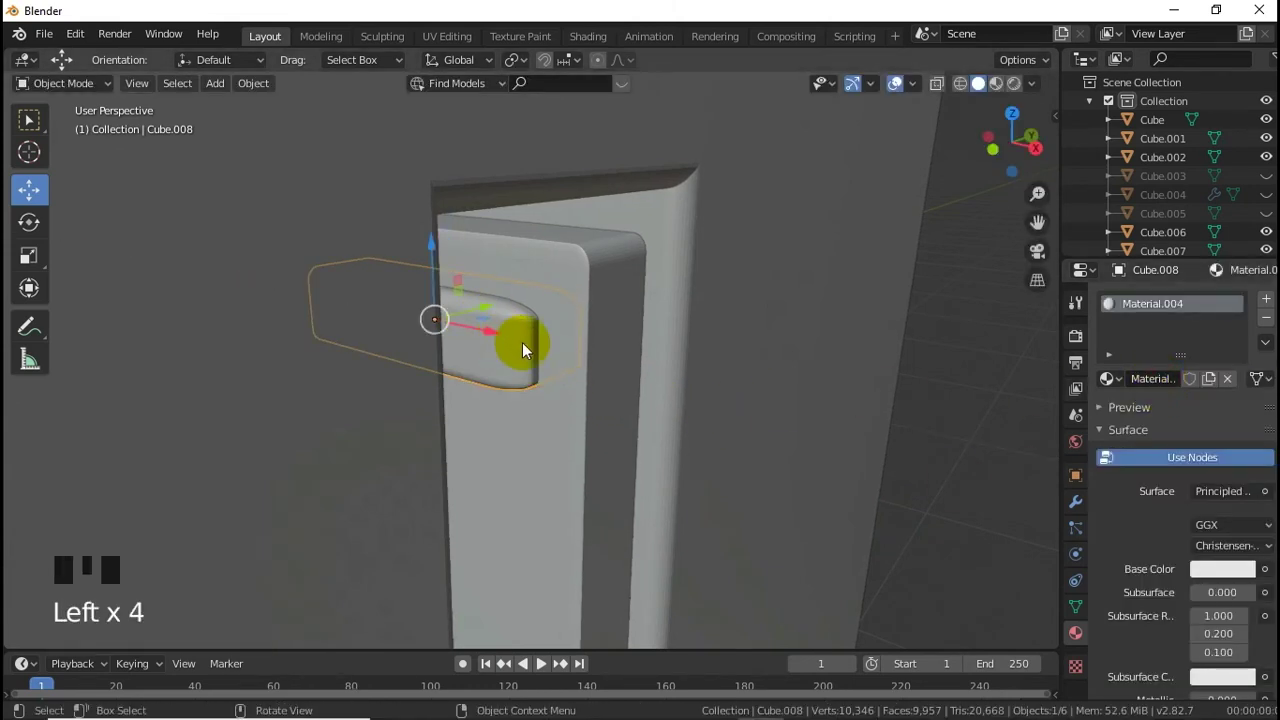
{"action": "key", "text": "s"}
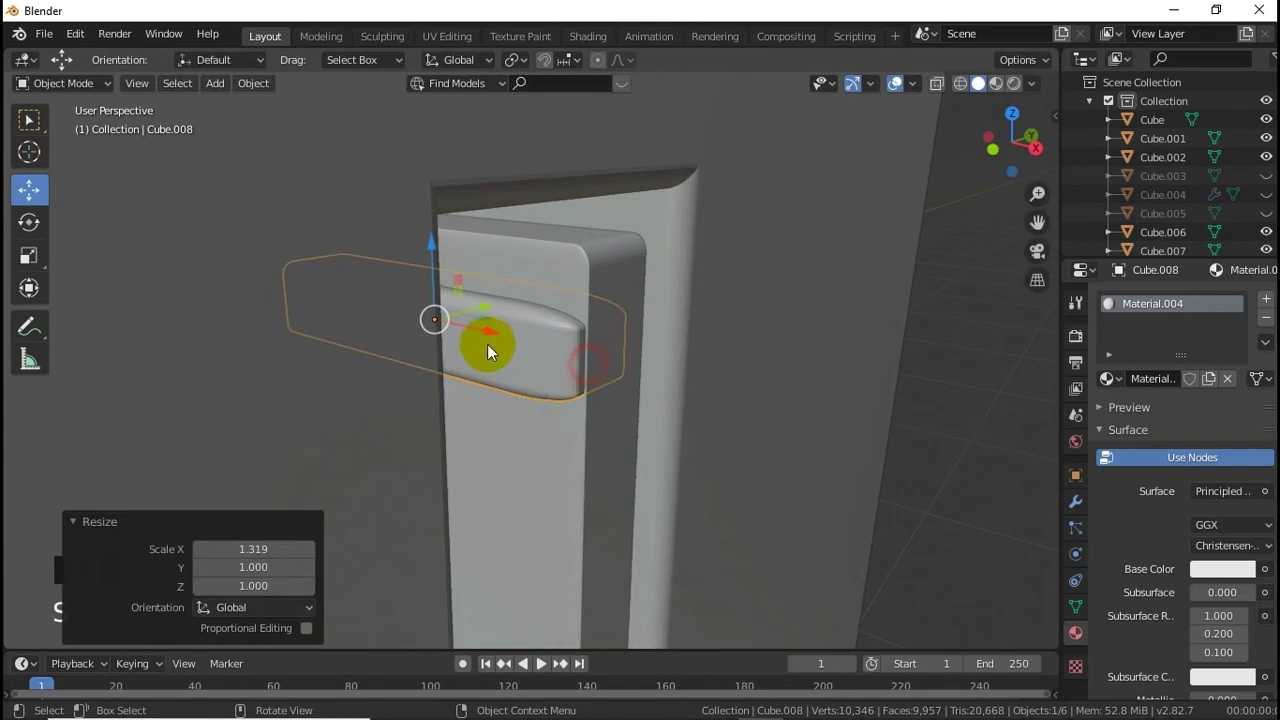
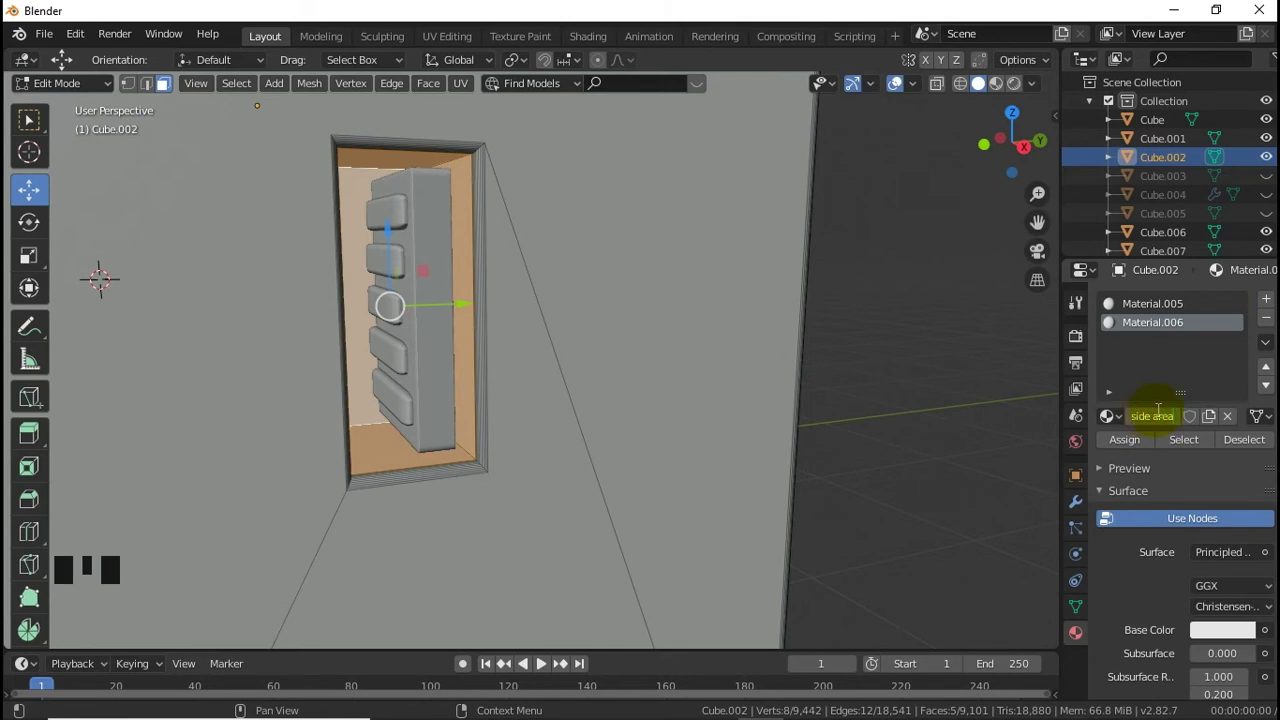
Step: Rename the slot-wall material to 'inside area' and return to Object Mode
{"action": "left_click", "coordinate": [1163, 452]}
{"action": "left_click", "coordinate": [1260, 451]}
{"action": "left_click", "coordinate": [1172, 446]}
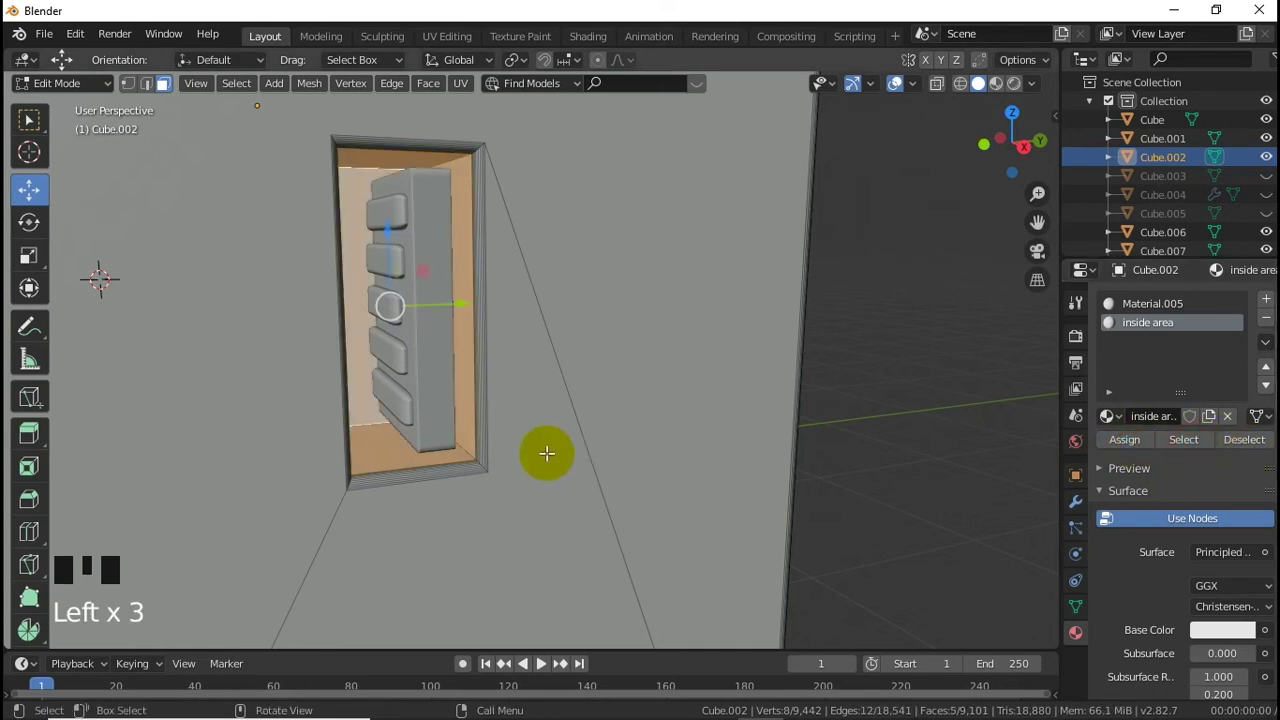
{"action": "key", "text": "Tab"}
{"action": "scroll", "scroll_direction": "down", "scroll_amount": 3}
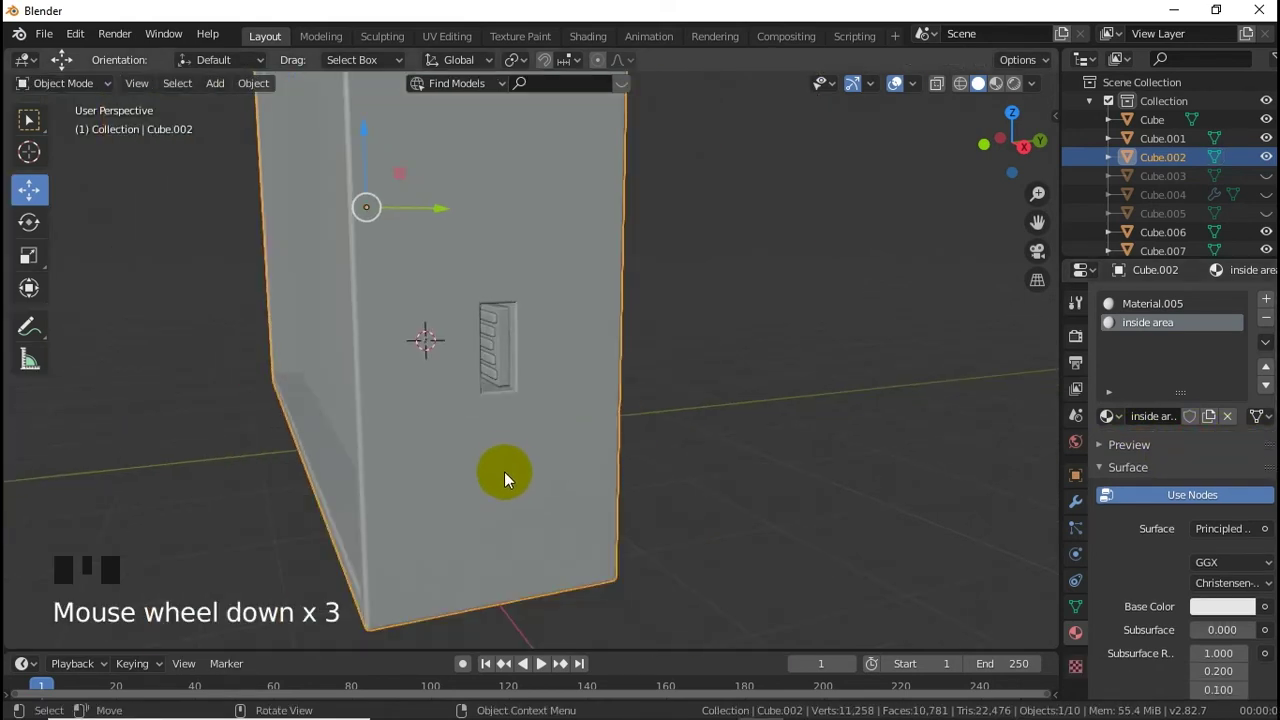
Step: Place the 3D cursor on the panel above the slot and view it from the side
{"action": "left_click", "coordinate": [44, 149]}
{"action": "left_click", "coordinate": [497, 256]}
{"action": "key", "text": "KP_3"}
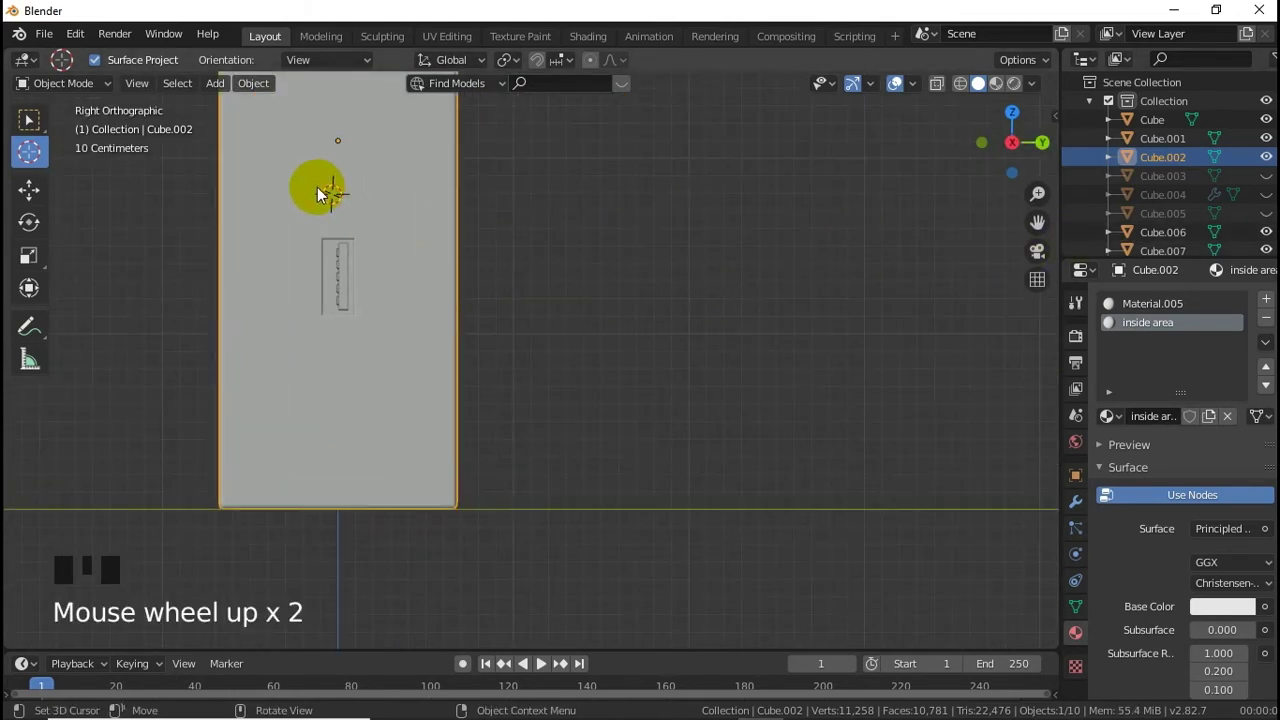
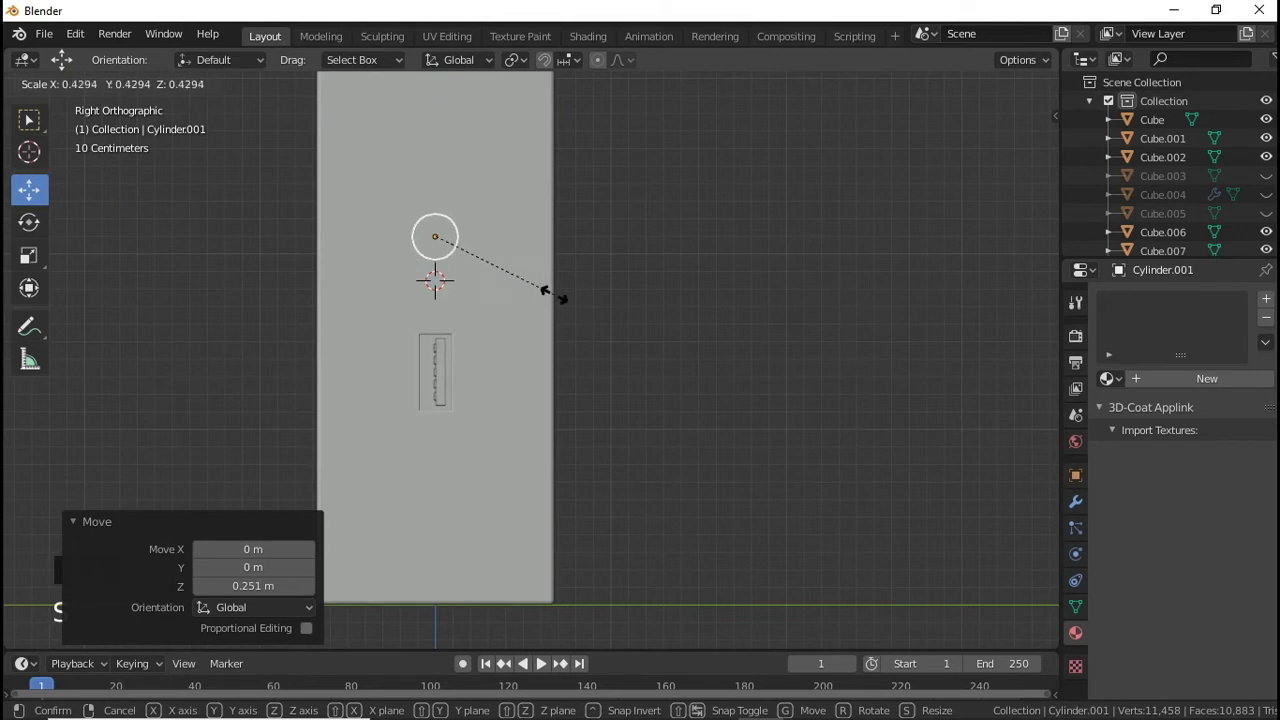
Step: Confirm the smaller size of the new Cylinder.001 above the slot
{"action": "left_click", "coordinate": [438, 215]}
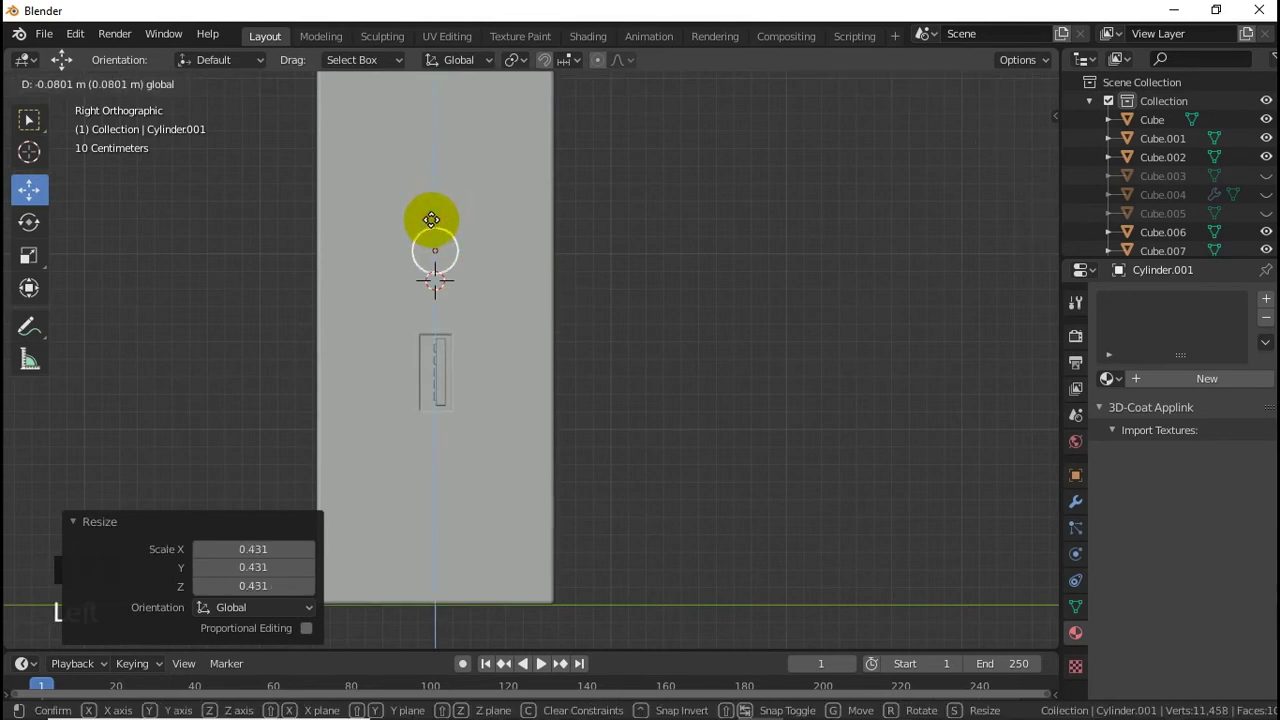
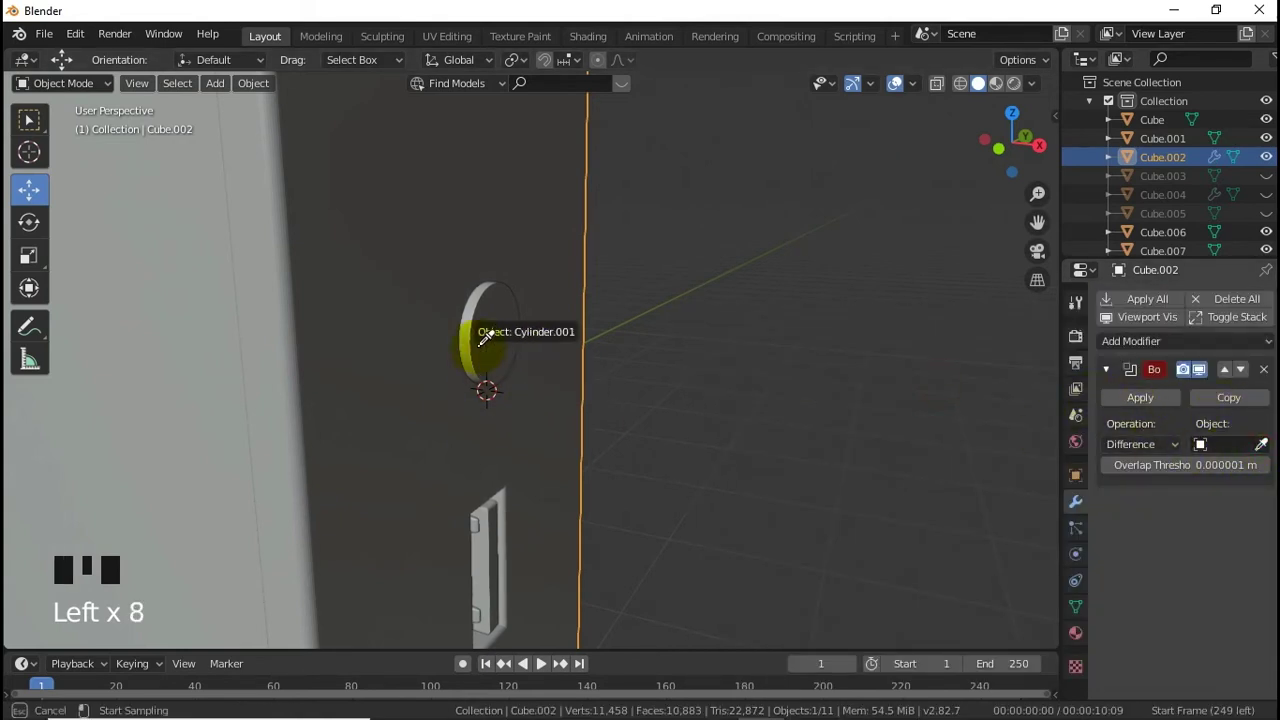
Step: Pick Cylinder.001 as the boolean cutter and scale it to about 0.71
{"action": "left_click_drag", "start_coordinate": [1021, 406], "coordinate": [486, 346]}
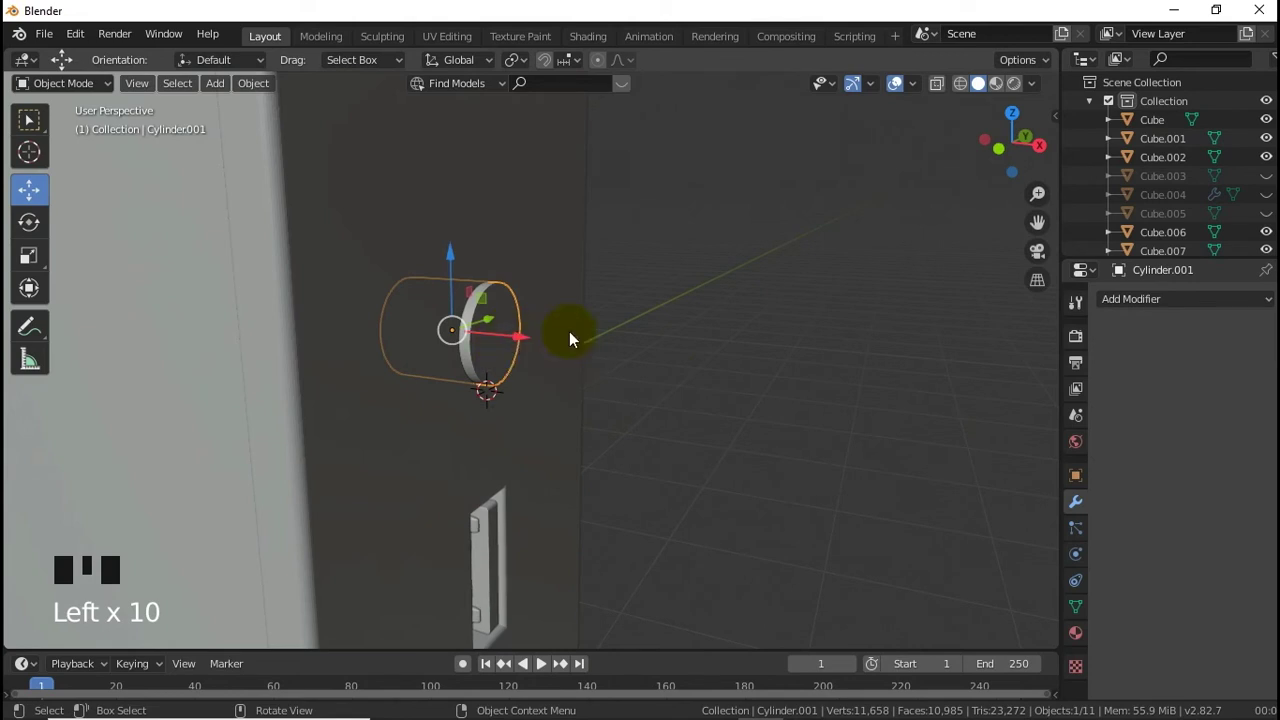
{"action": "key", "text": "s"}
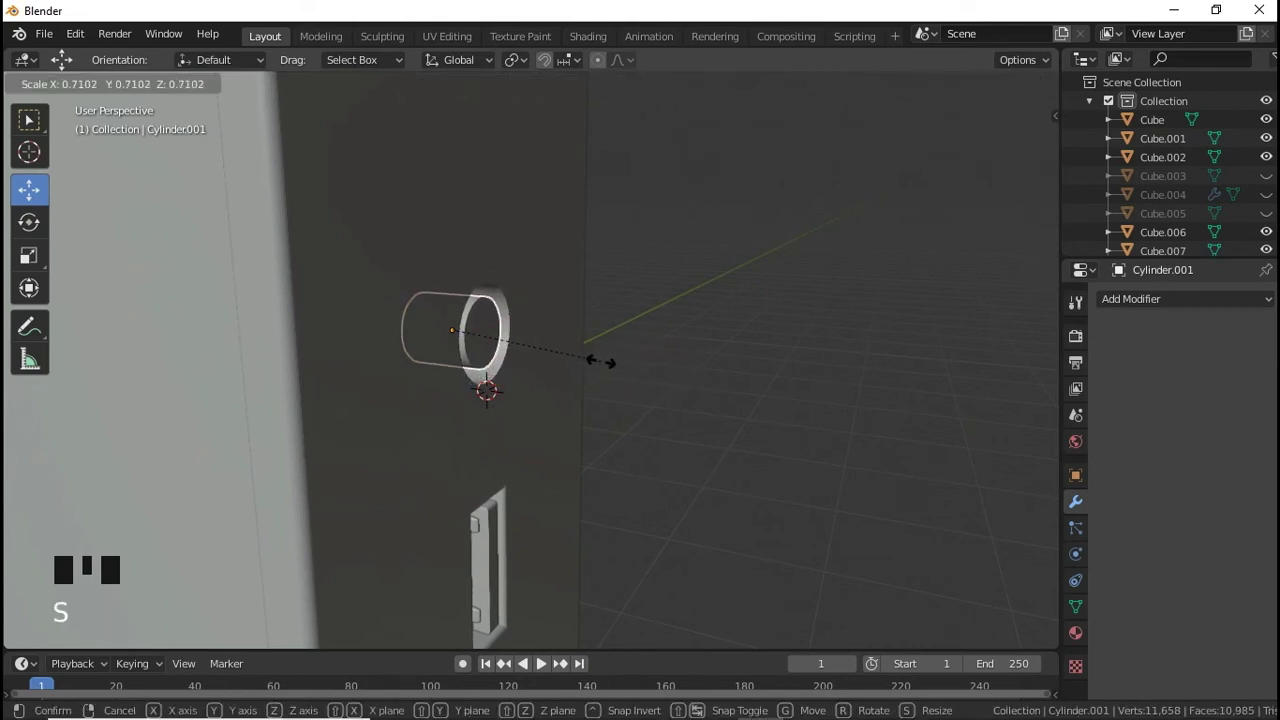
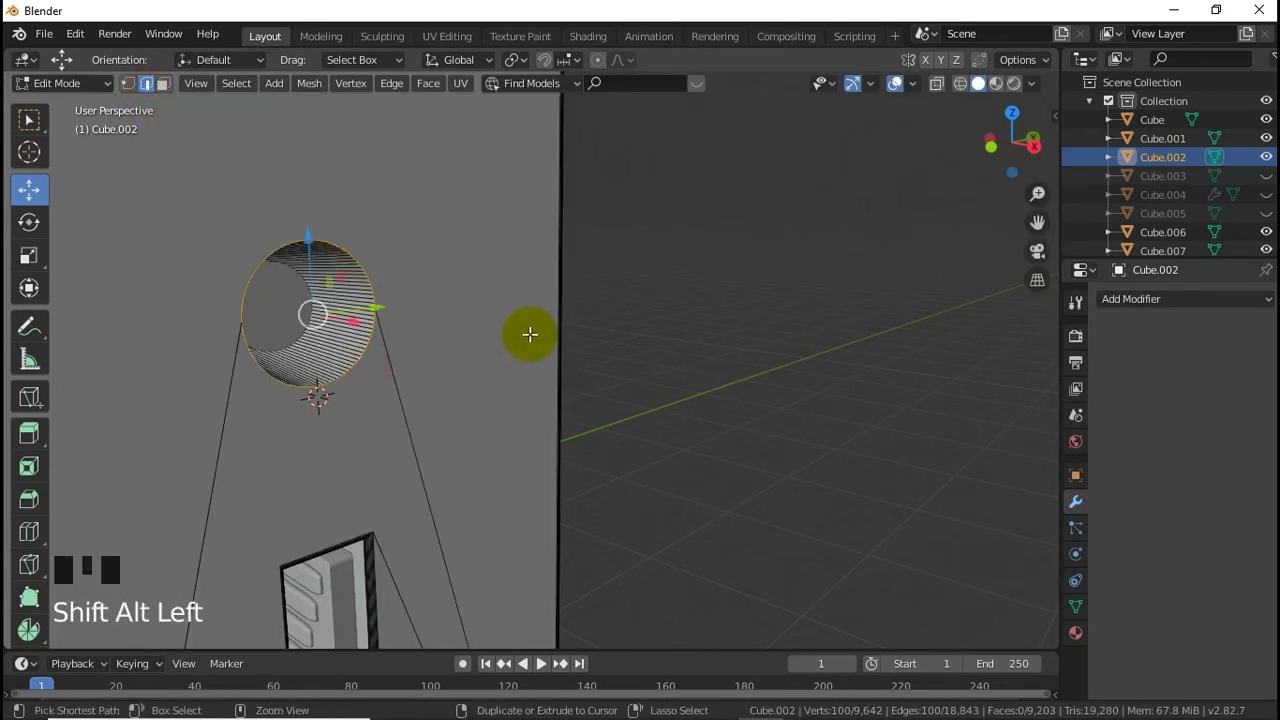
Step: Bevel the hole's rim edge loop and return to object mode to check the smoothed hole
{"action": "key", "text": "ctrl+b"}
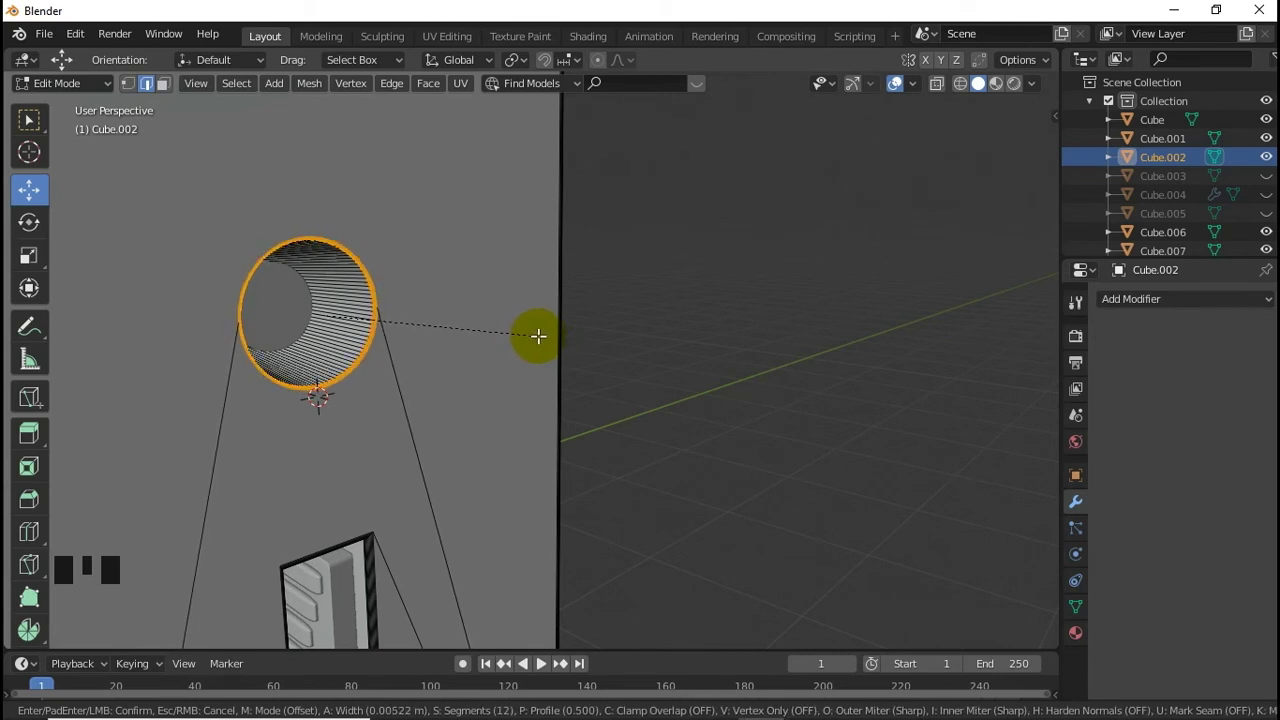
{"action": "key", "text": "Tab"}
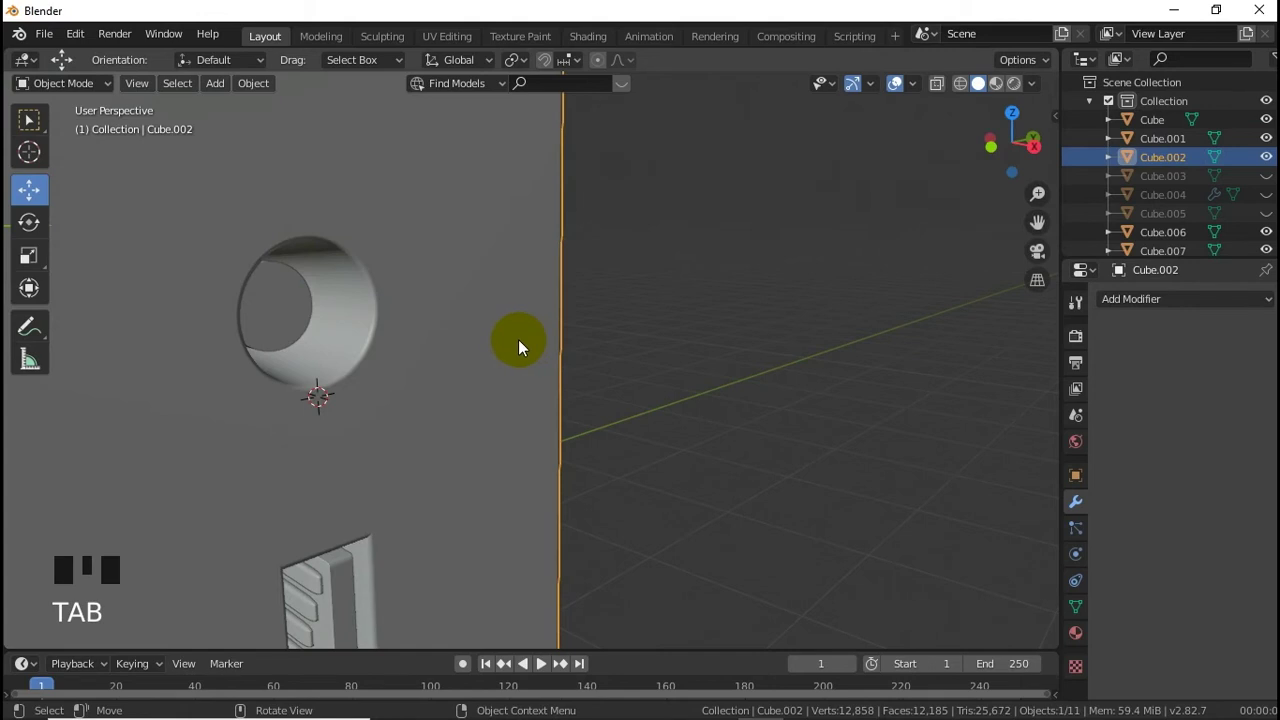
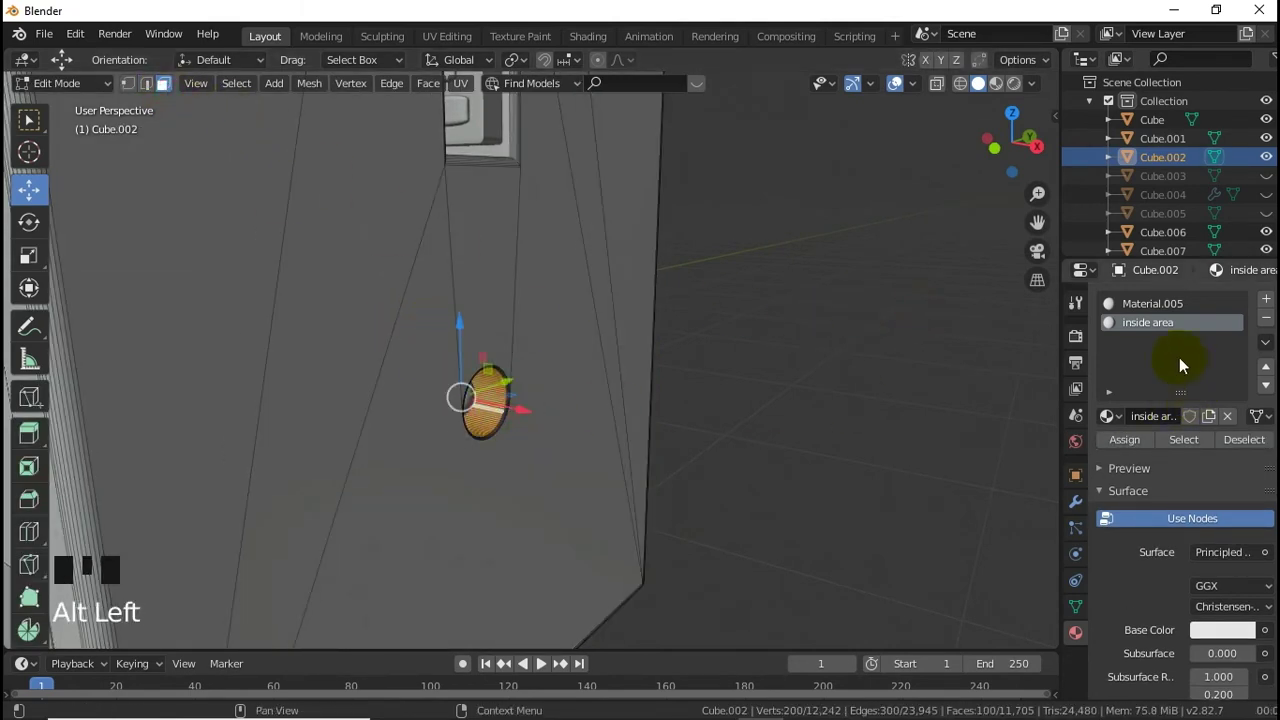
Step: Assign the 'inside area' material to the hole's inner faces and return to object mode
{"action": "left_click", "coordinate": [1130, 443]}
{"action": "left_click", "coordinate": [1219, 442]}
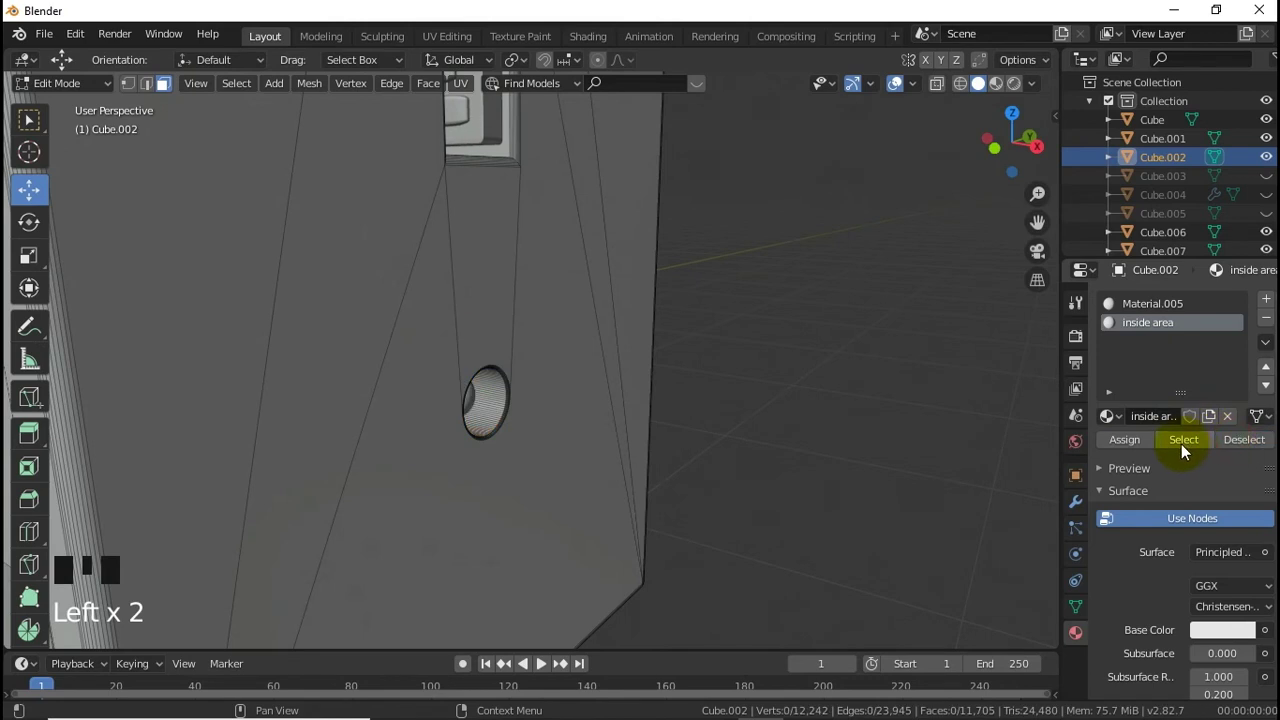
{"action": "left_click", "coordinate": [1186, 448]}
{"action": "key", "text": "Tab"}
Step: Select the USB port object and view the device face-on from the front
{"action": "scroll", "scroll_direction": "down", "scroll_amount": 3}
{"action": "left_click", "coordinate": [696, 501]}
{"action": "scroll", "scroll_direction": "down", "scroll_amount": 3}
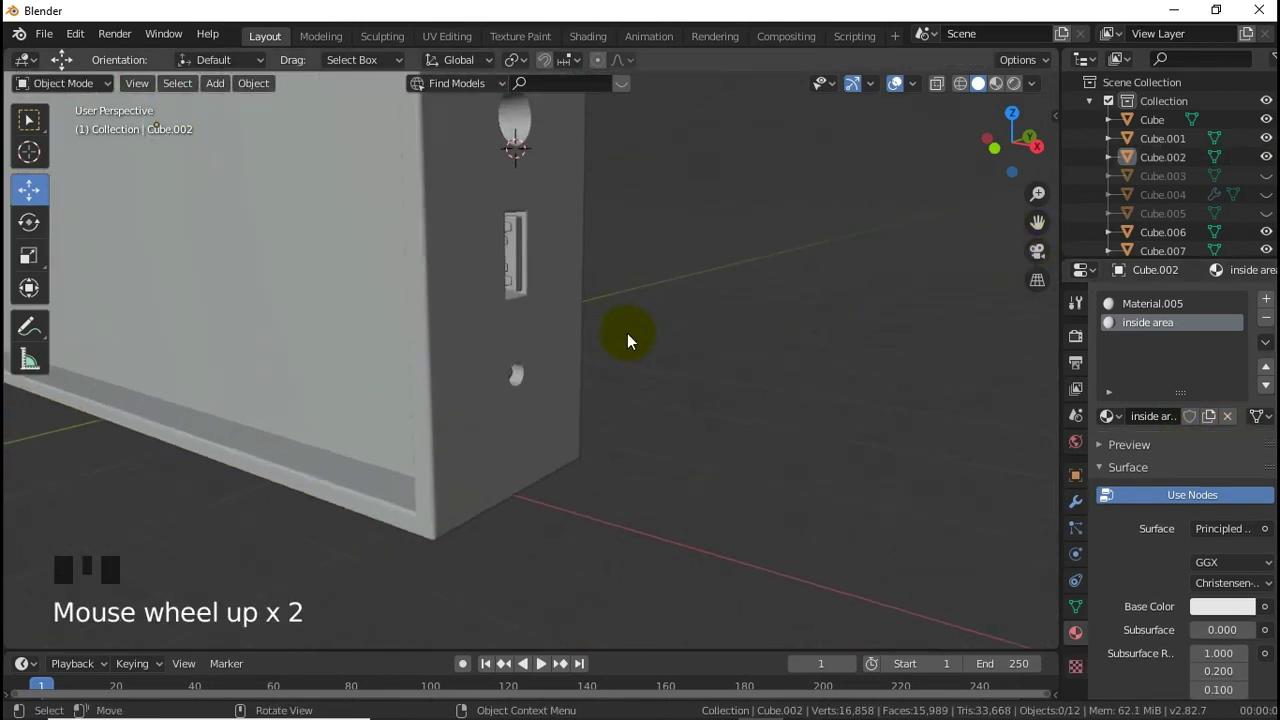
{"action": "left_click", "coordinate": [505, 143]}
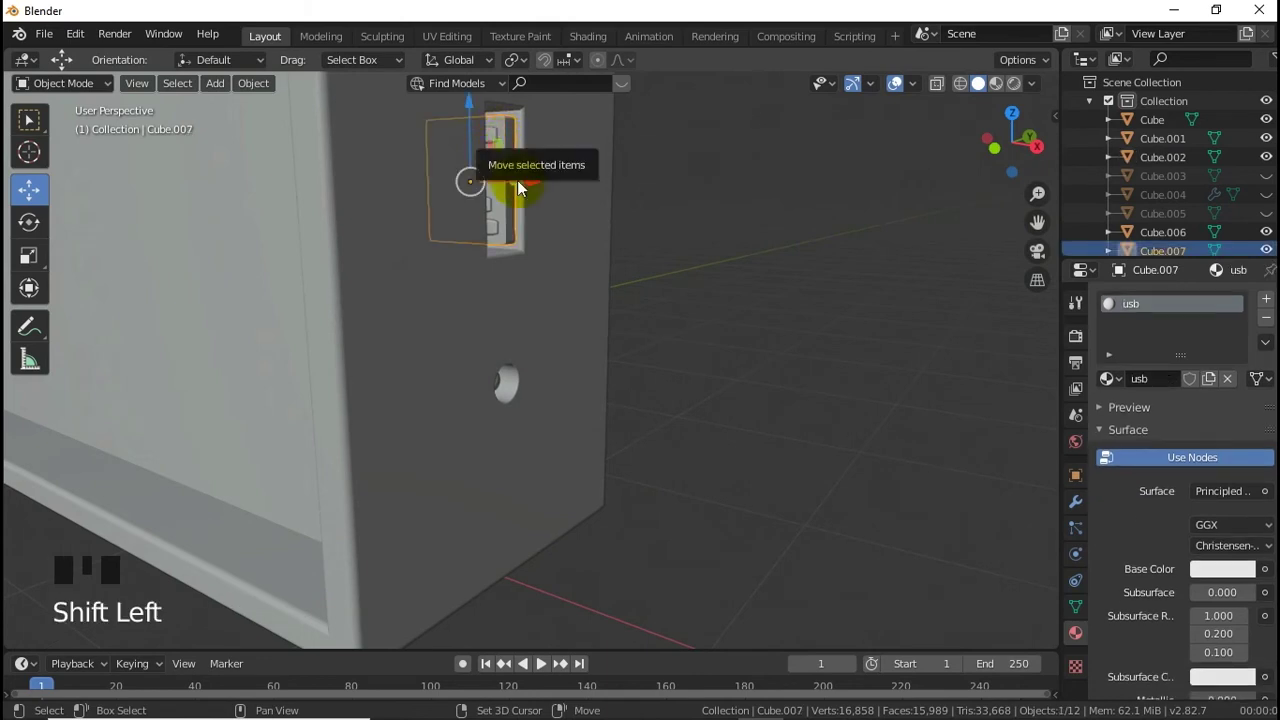
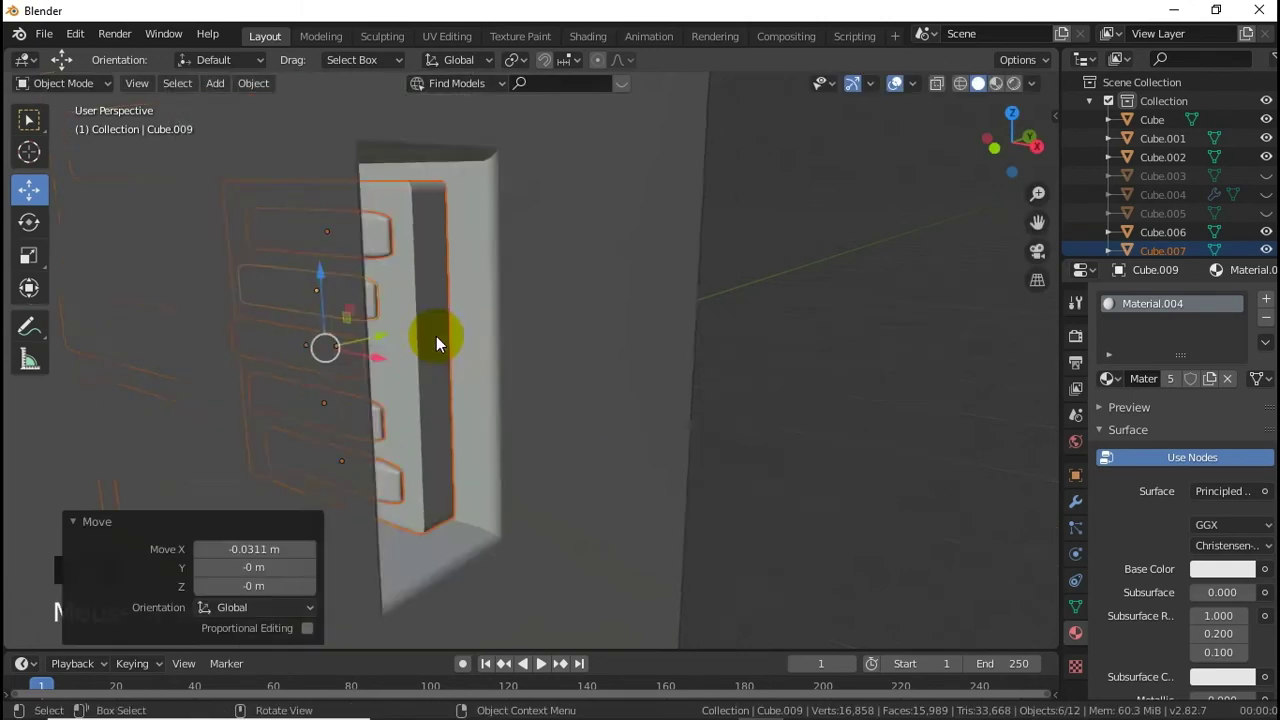
{"action": "left_click", "coordinate": [776, 375]}
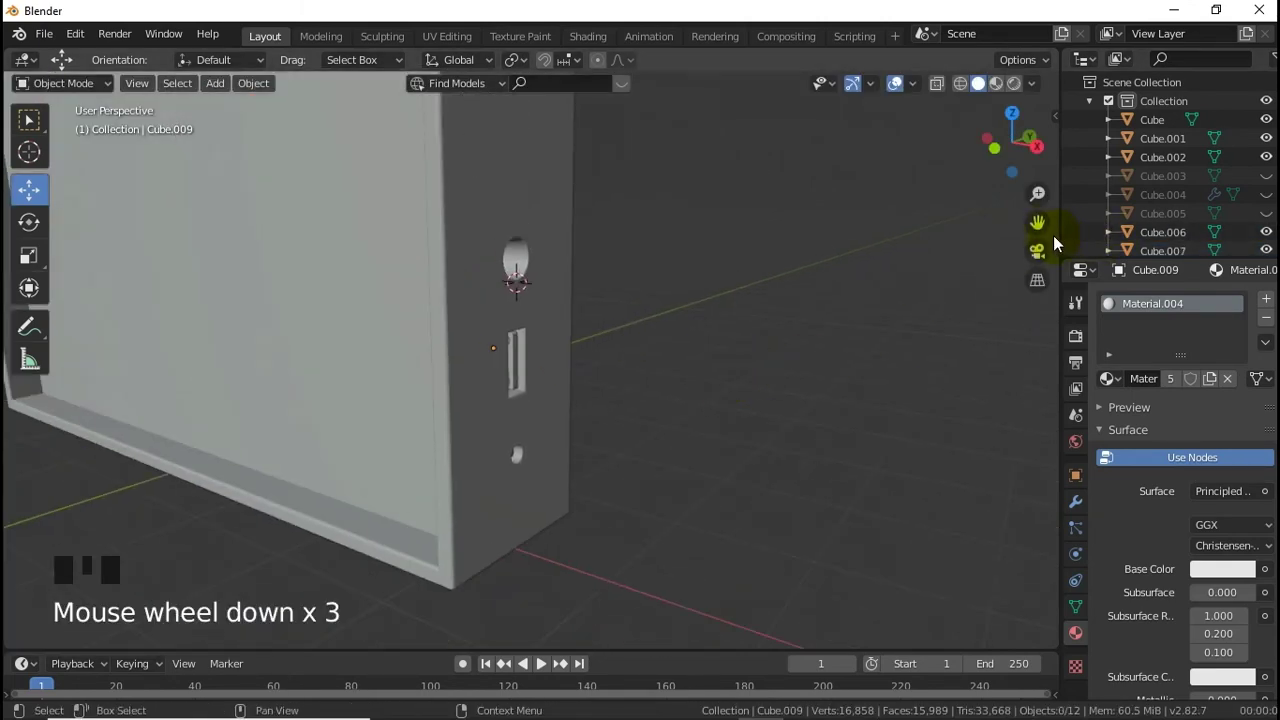
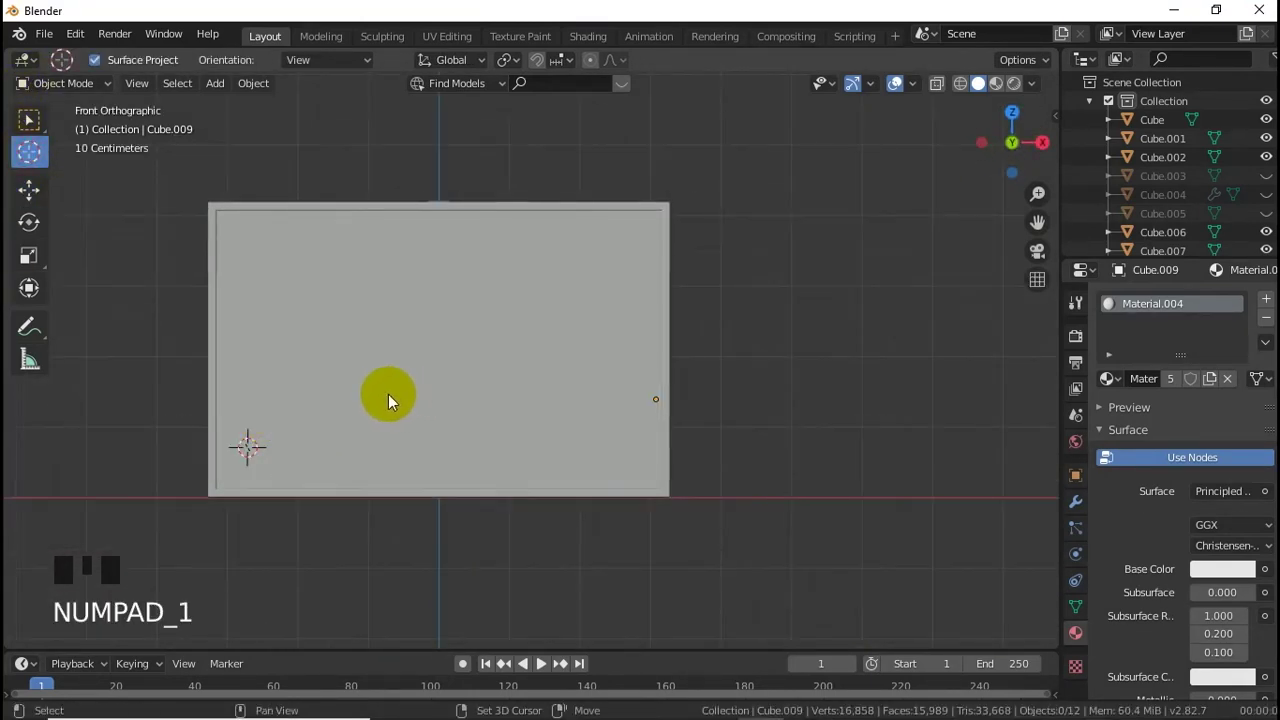
Step: Add a cube and then a cylinder to the scene
{"action": "key", "text": "shift+a"}
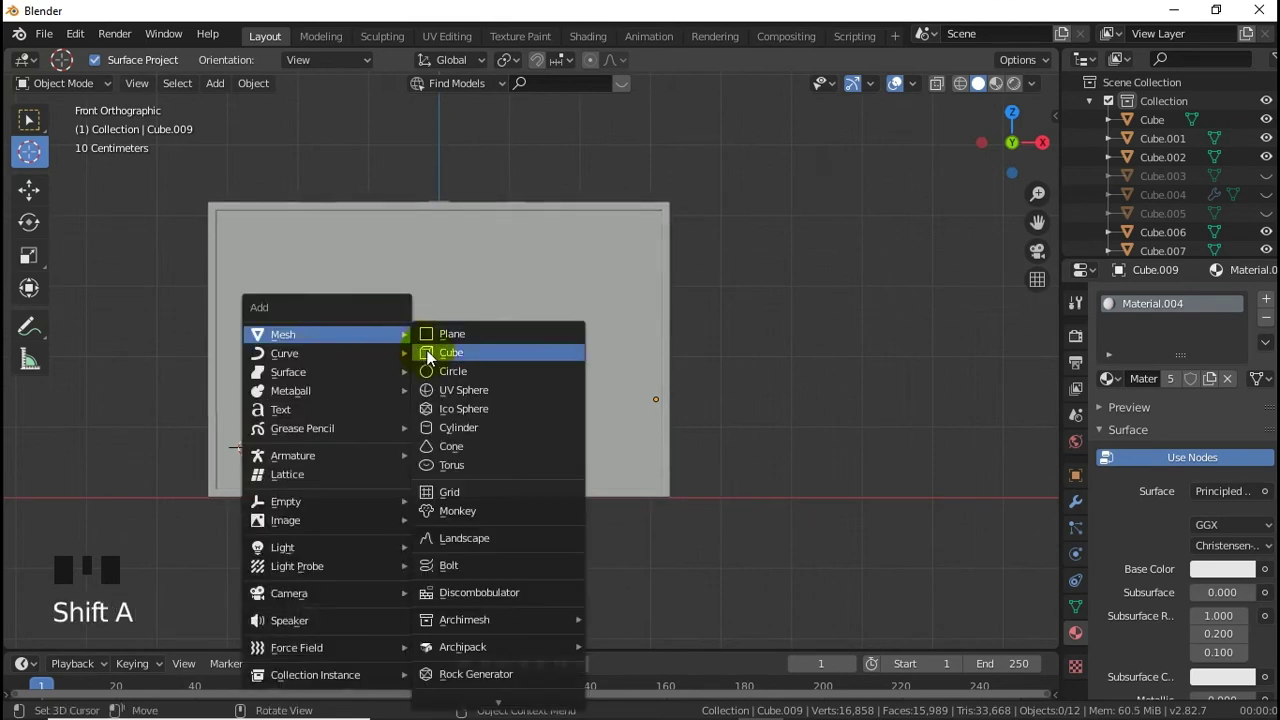
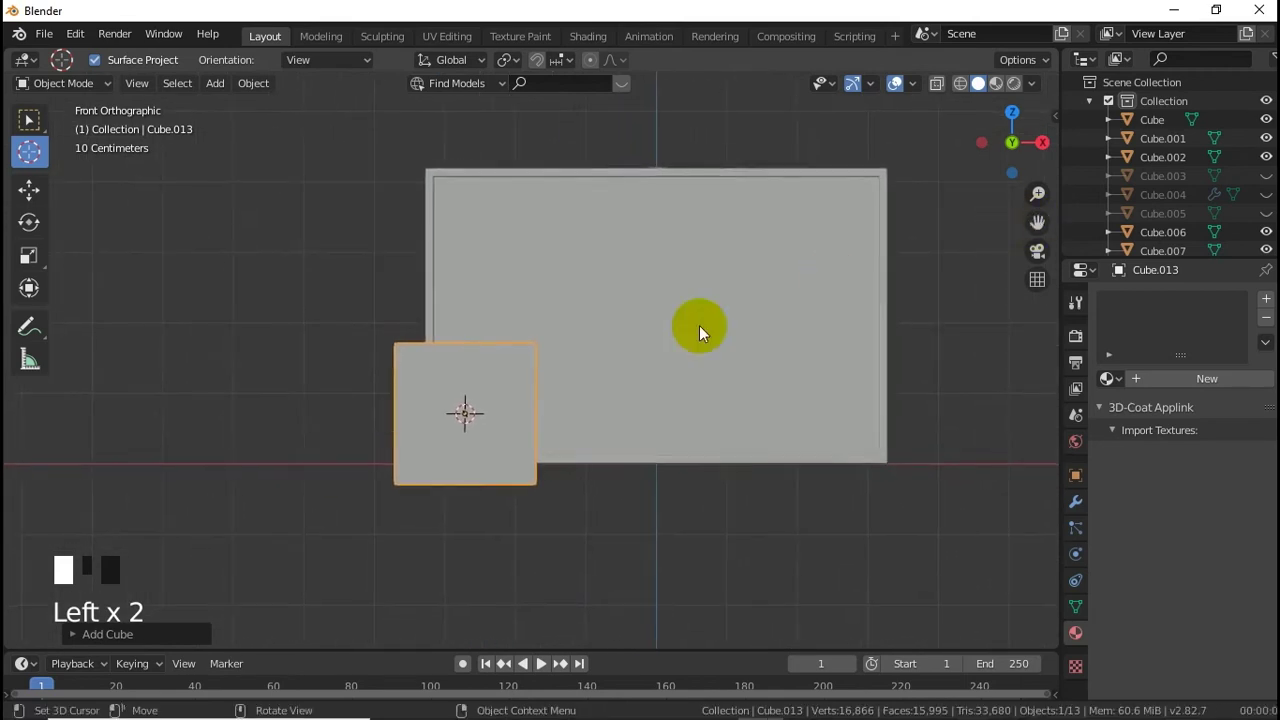
{"action": "scroll", "scroll_direction": "up", "scroll_amount": 3}
{"action": "key", "text": "shift+a"}
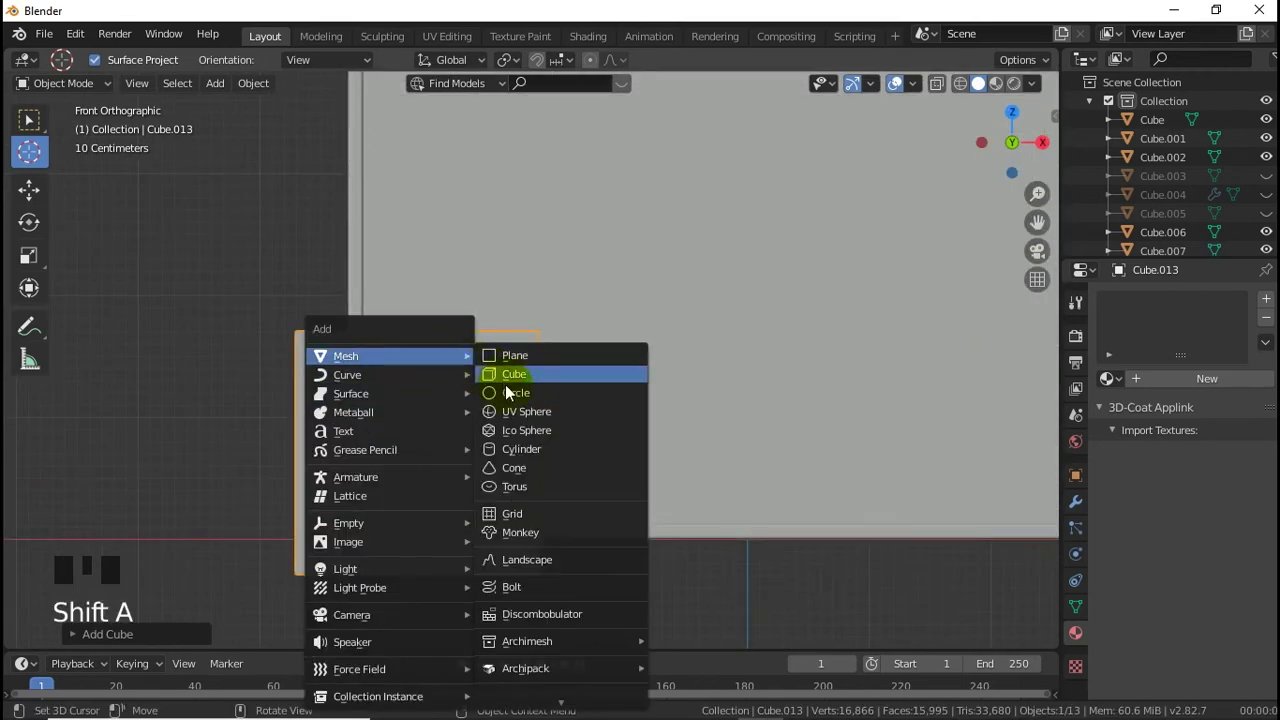
Step: Rotate the cylinder 90° on X and stretch it along X through the lower block
{"action": "key", "text": "r"}
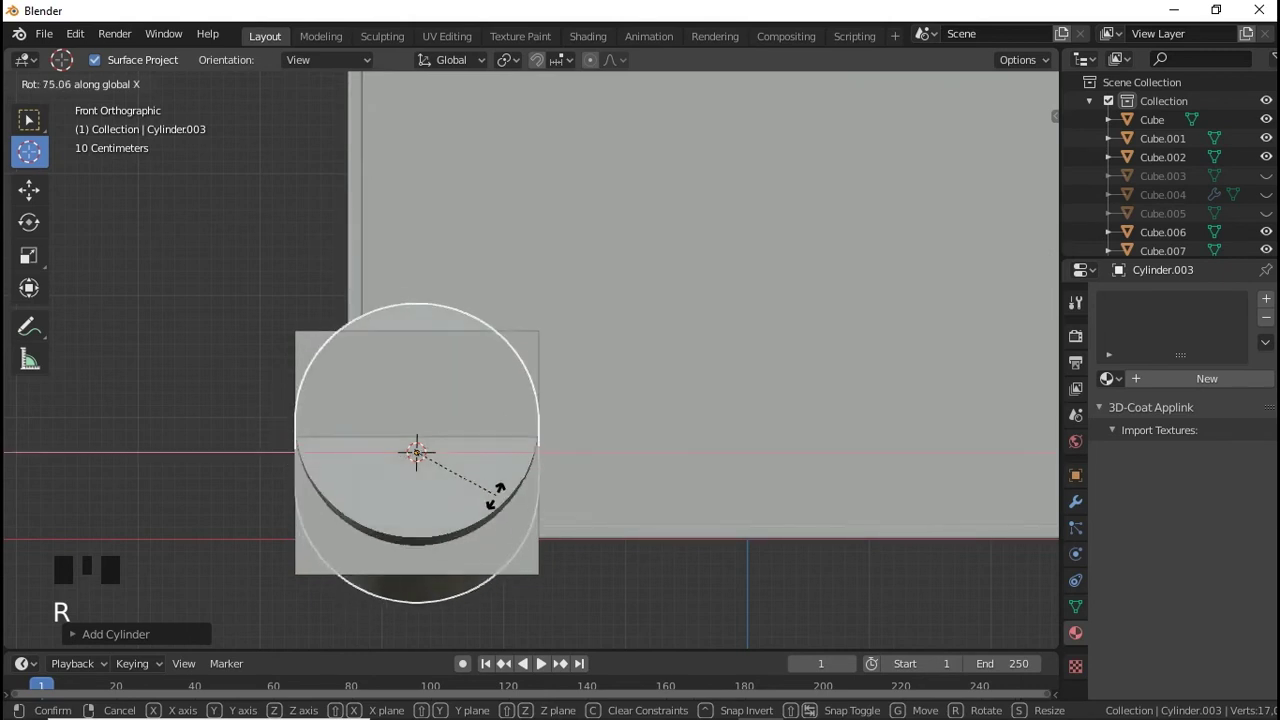
{"action": "key", "text": "s"}
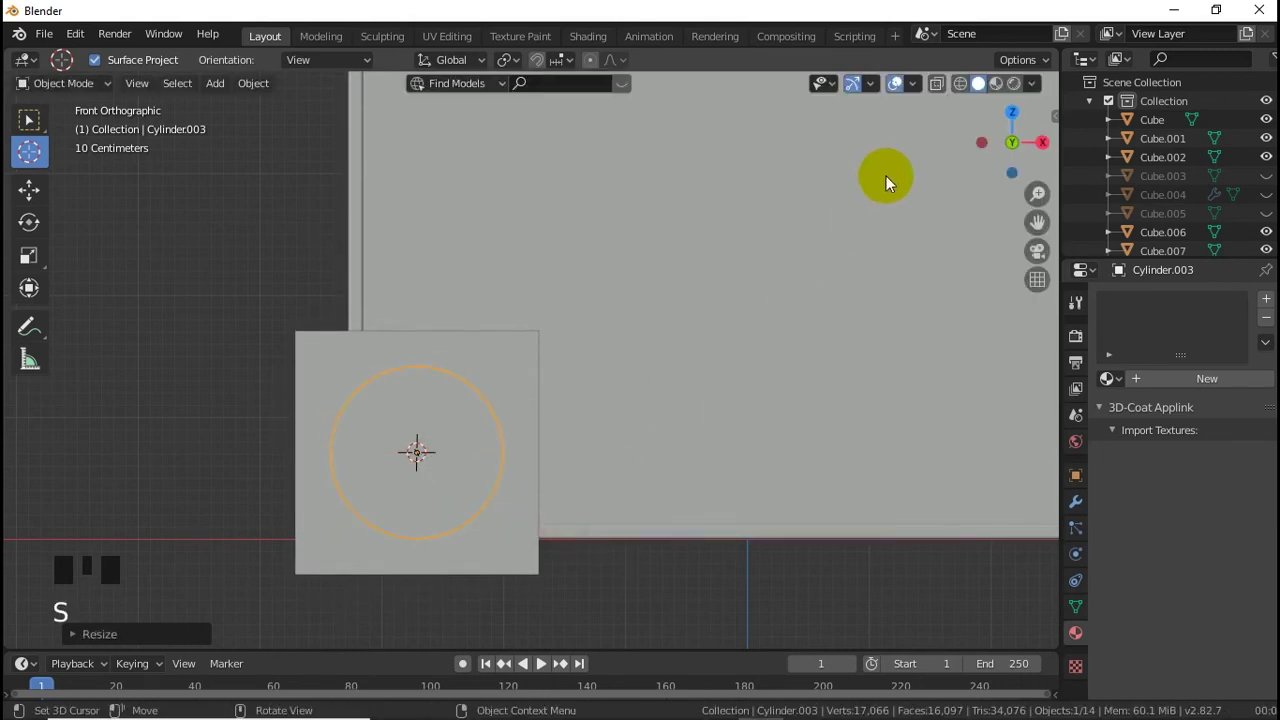
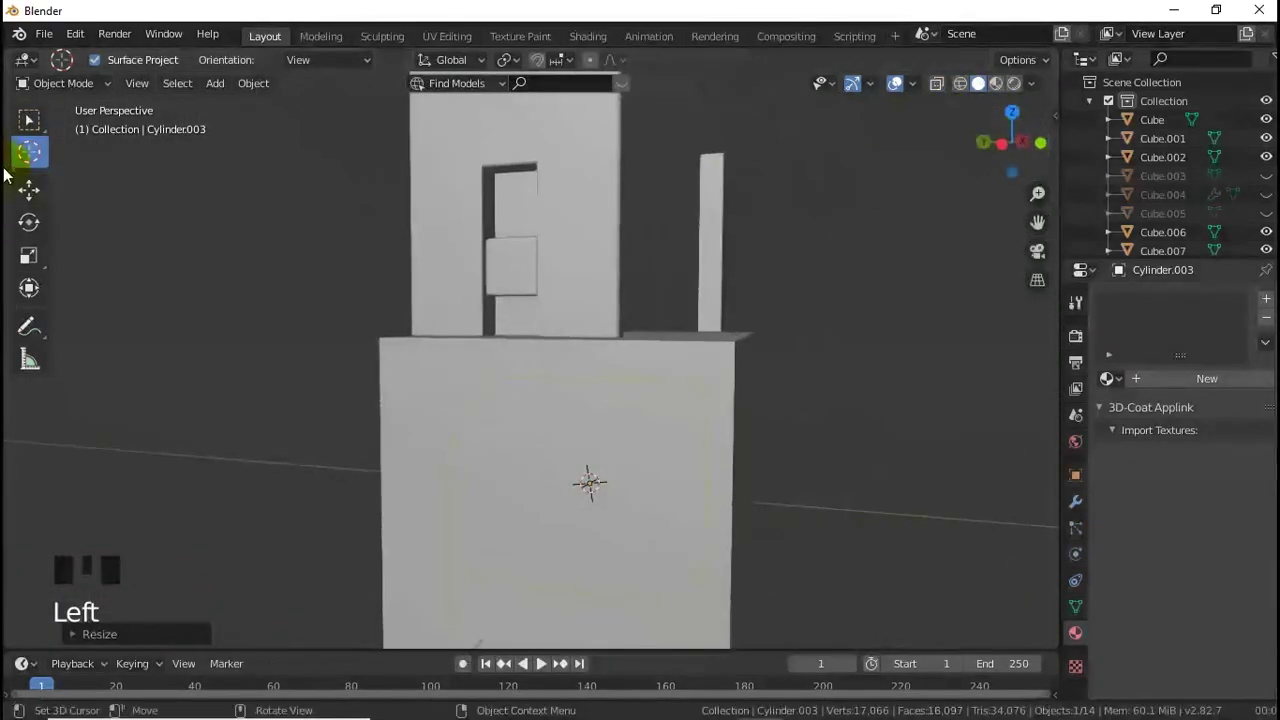
{"action": "key", "text": "s"}
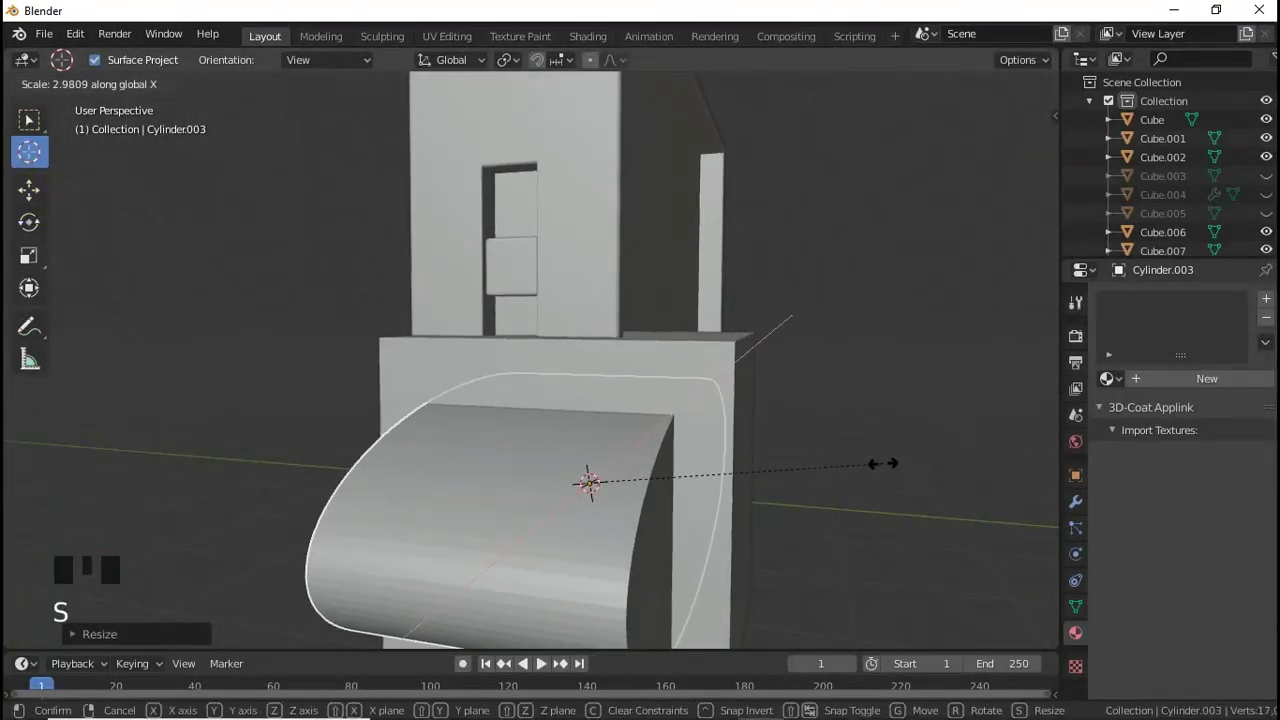
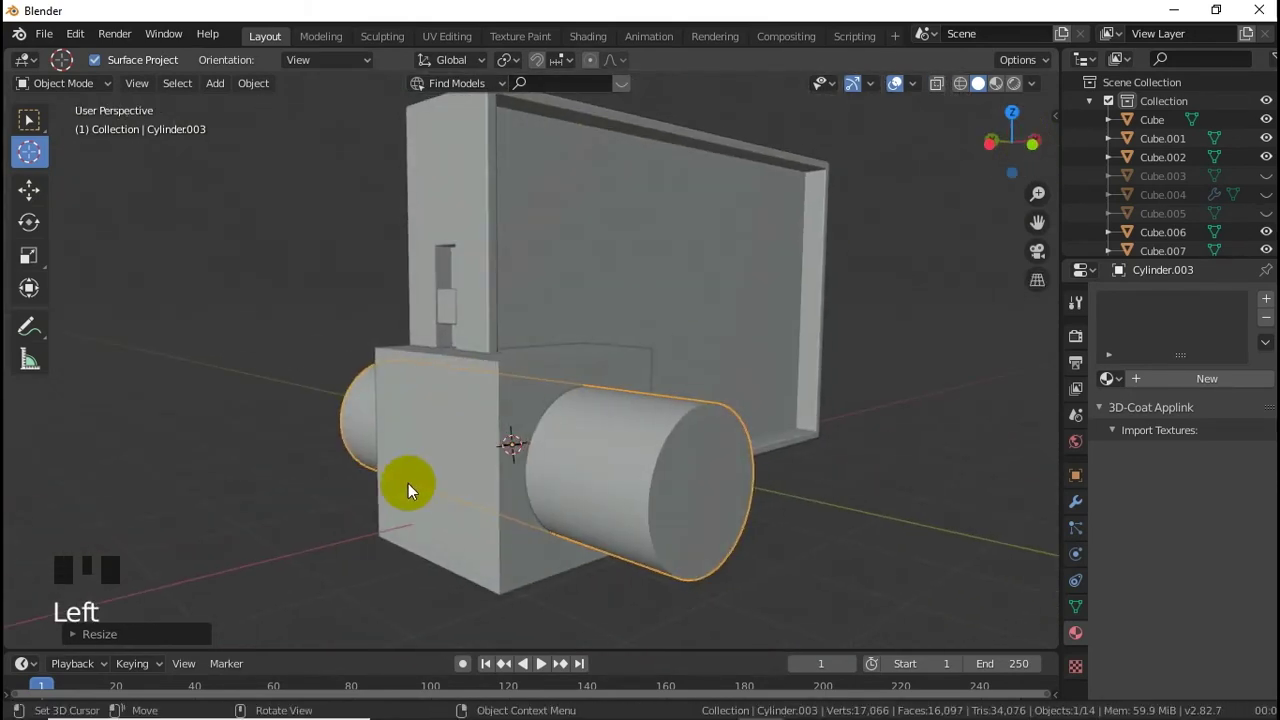
{"action": "left_click", "coordinate": [501, 450]}
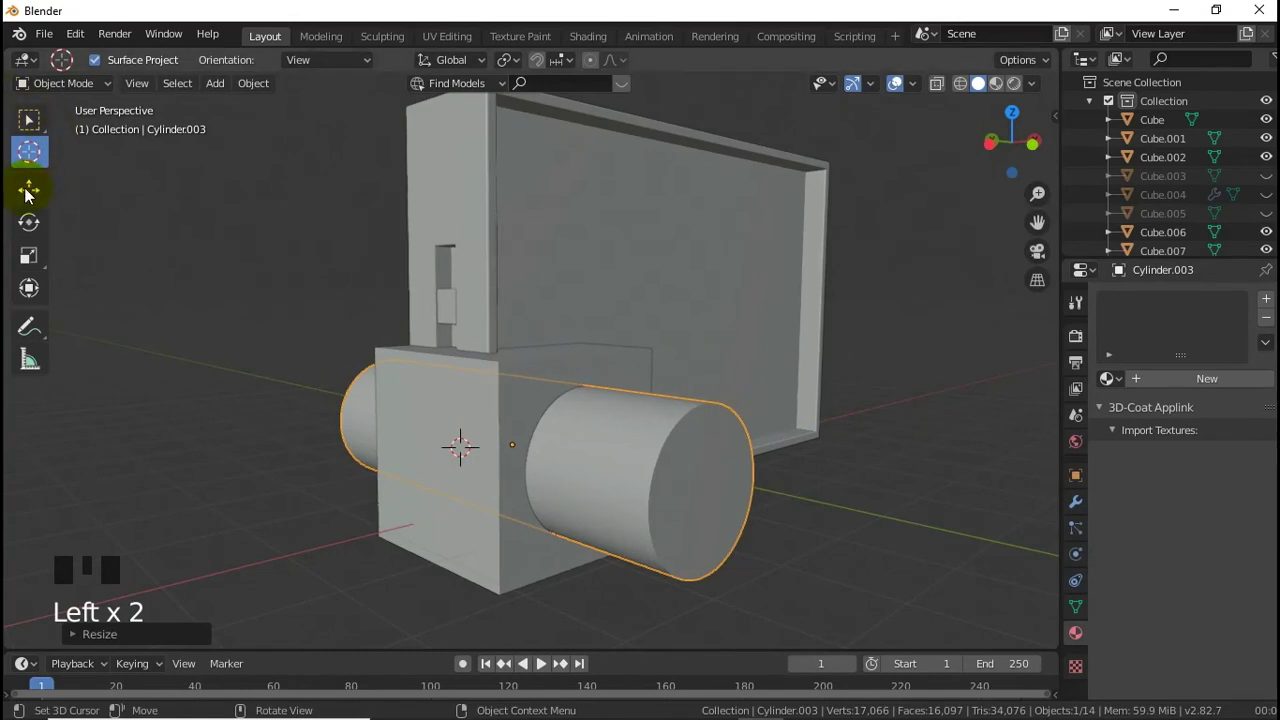
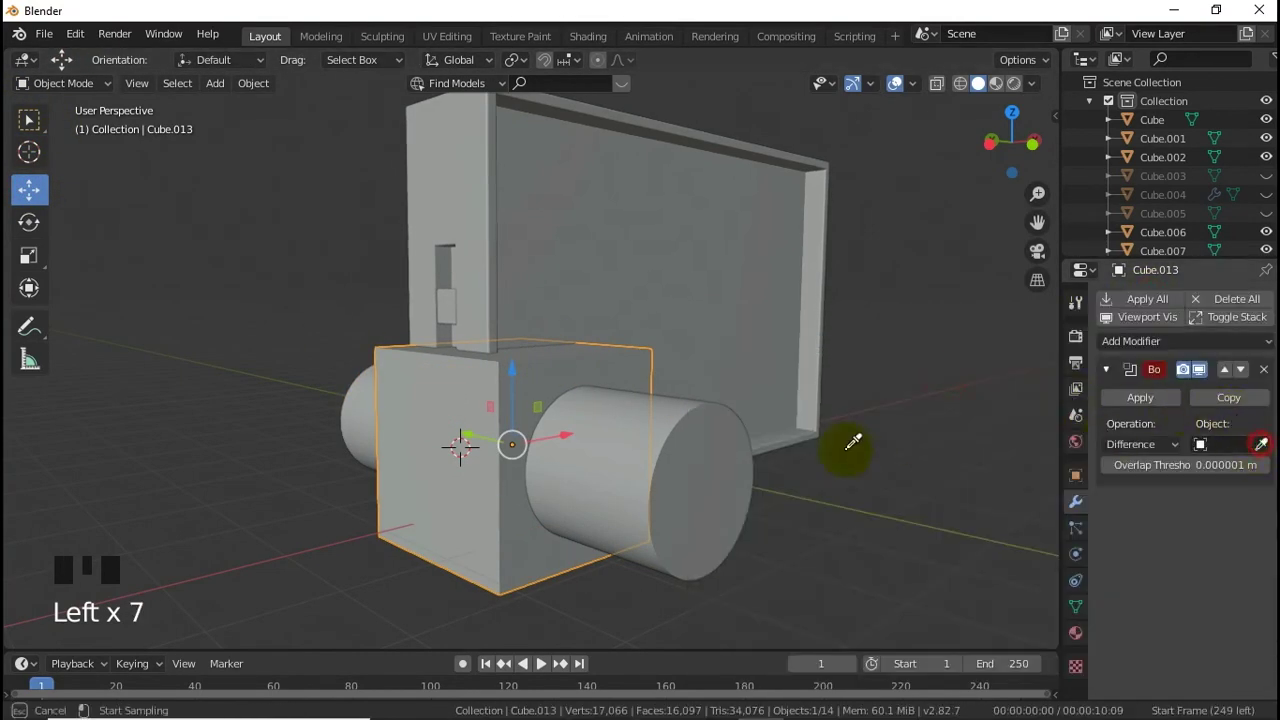
Step: Boolean-cut the cylinder hole through the cube, apply it and delete the cutter cylinder
{"action": "left_click_drag", "start_coordinate": [987, 442], "coordinate": [858, 468]}
{"action": "left_click", "coordinate": [679, 501]}
{"action": "left_click", "coordinate": [498, 461]}
{"action": "left_click", "coordinate": [483, 442]}
Step: Flatten the holed block along Y and enter edit mode on its mesh
{"action": "key", "text": "s"}
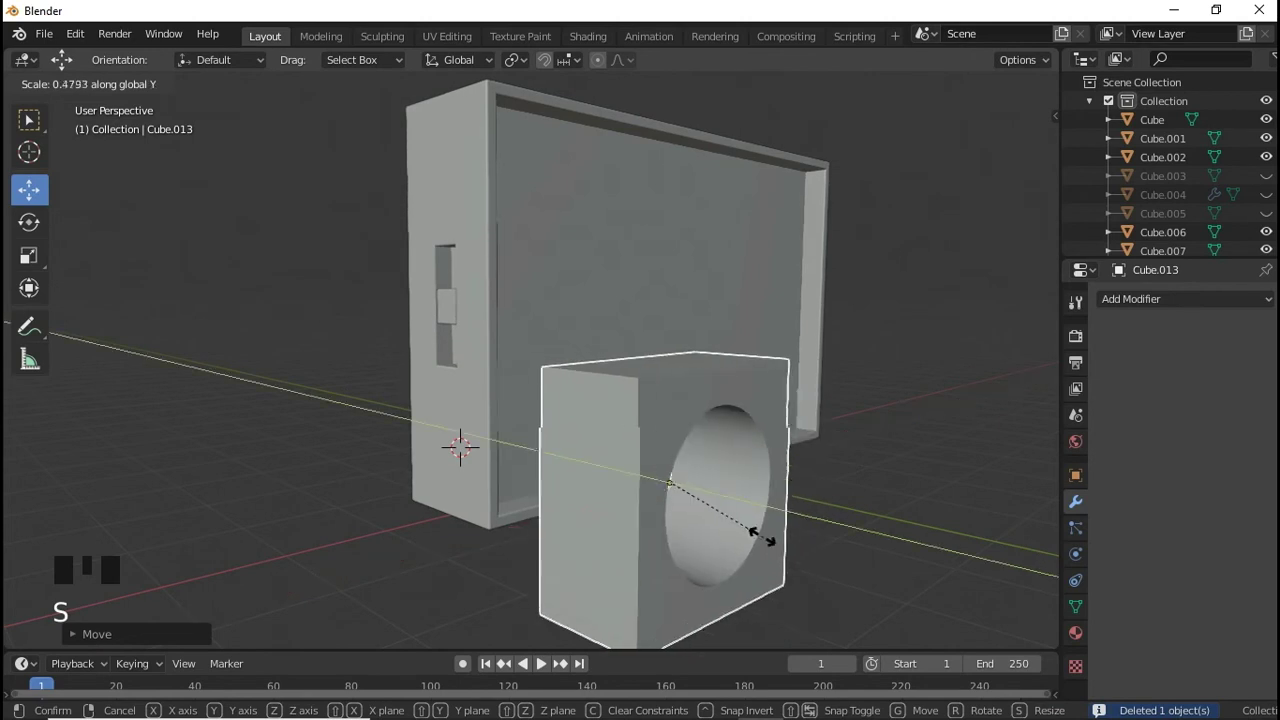
{"action": "key", "text": "Tab"}
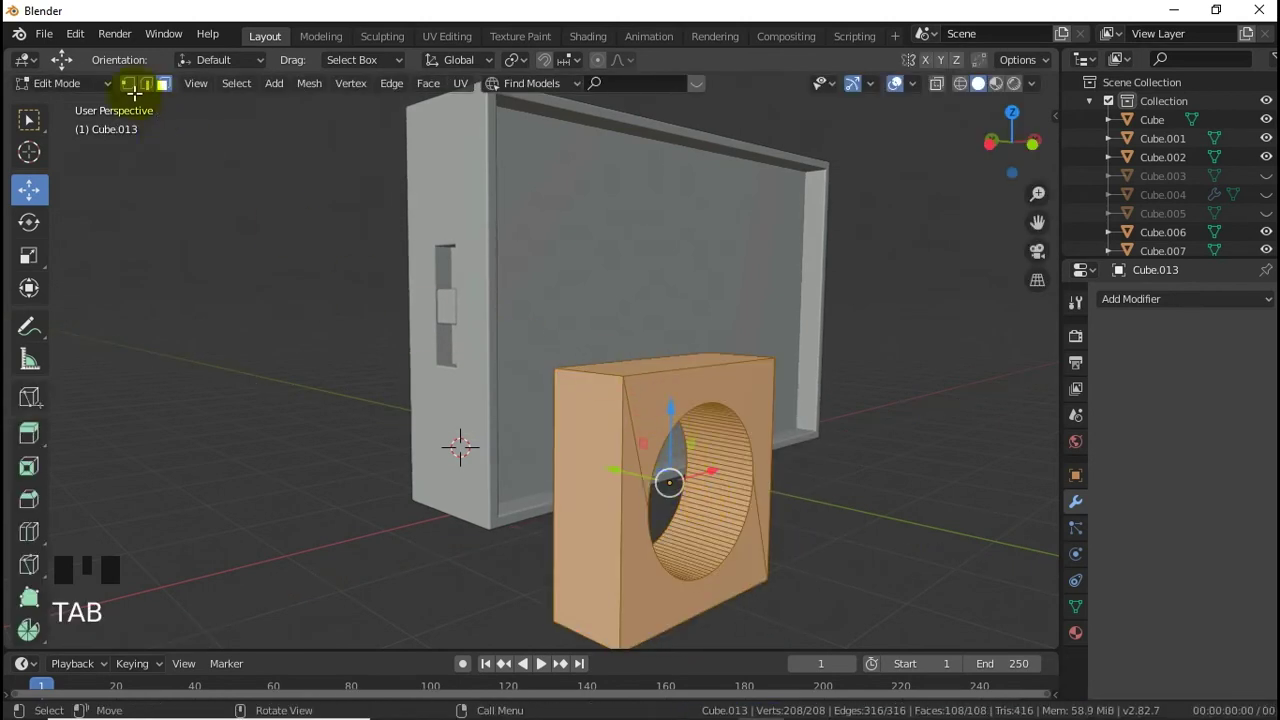
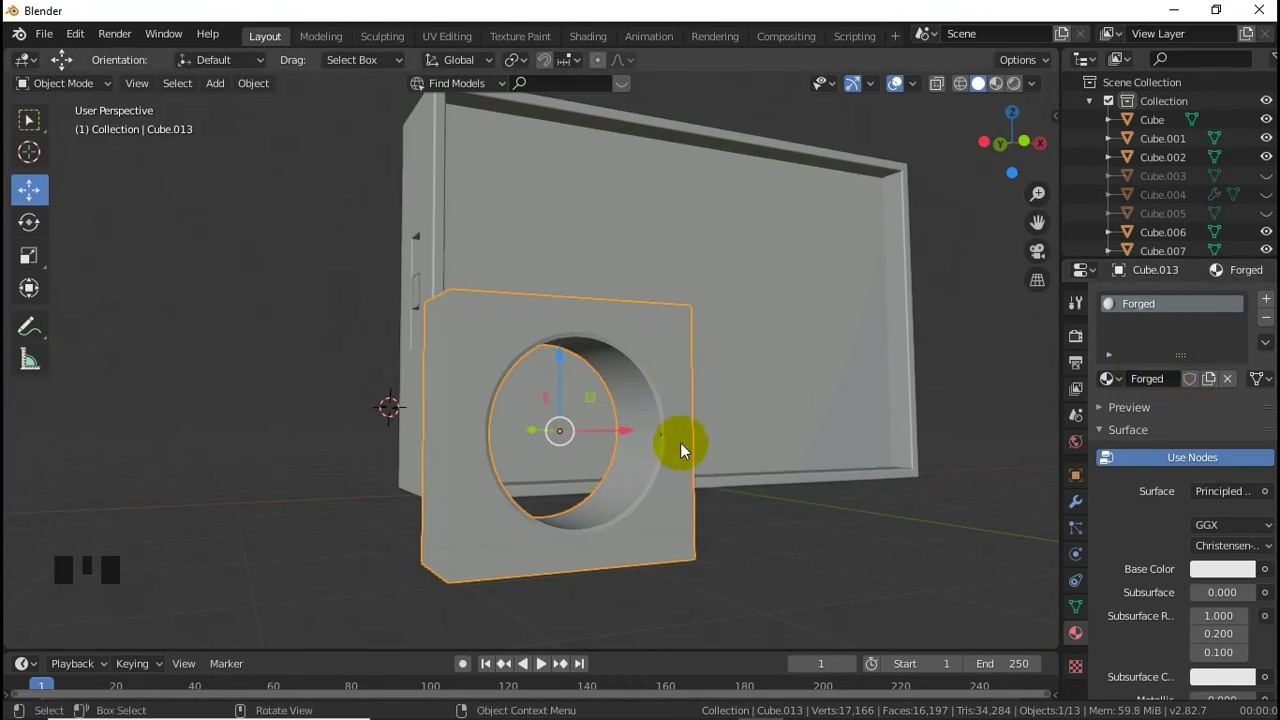
Step: From front view, scale the holed block down to about 0.08 into a small tile
{"action": "key", "text": "KP_1"}
{"action": "scroll", "scroll_direction": "up", "scroll_amount": 3}
{"action": "key", "text": "s"}
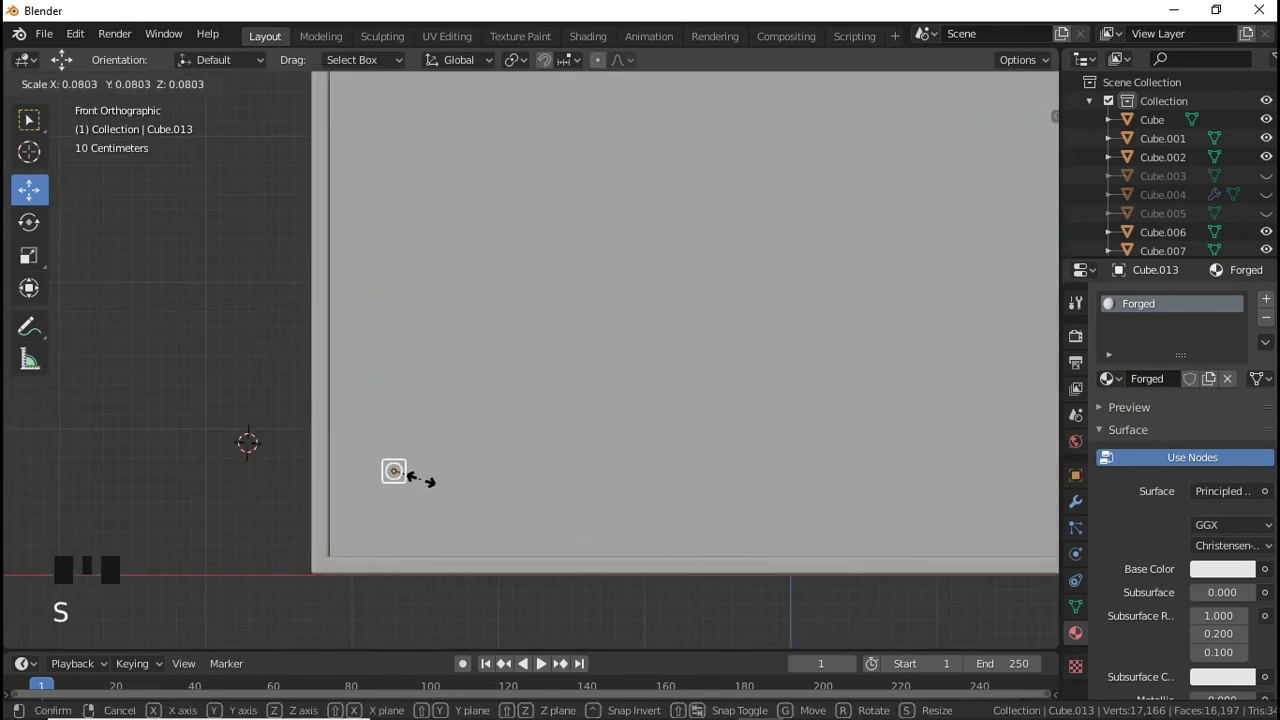
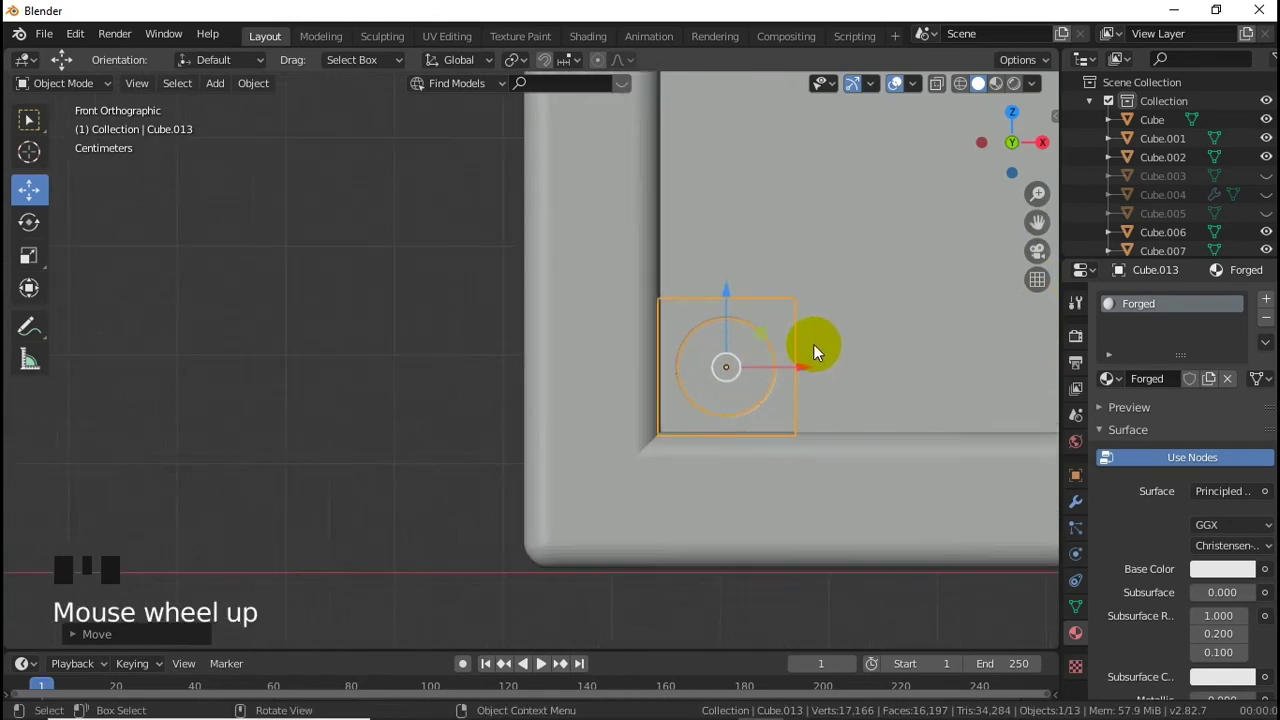
Step: Place the hole tile at the panel corner and shrink the arrayed row to run along the bottom
{"action": "left_click", "coordinate": [866, 373]}
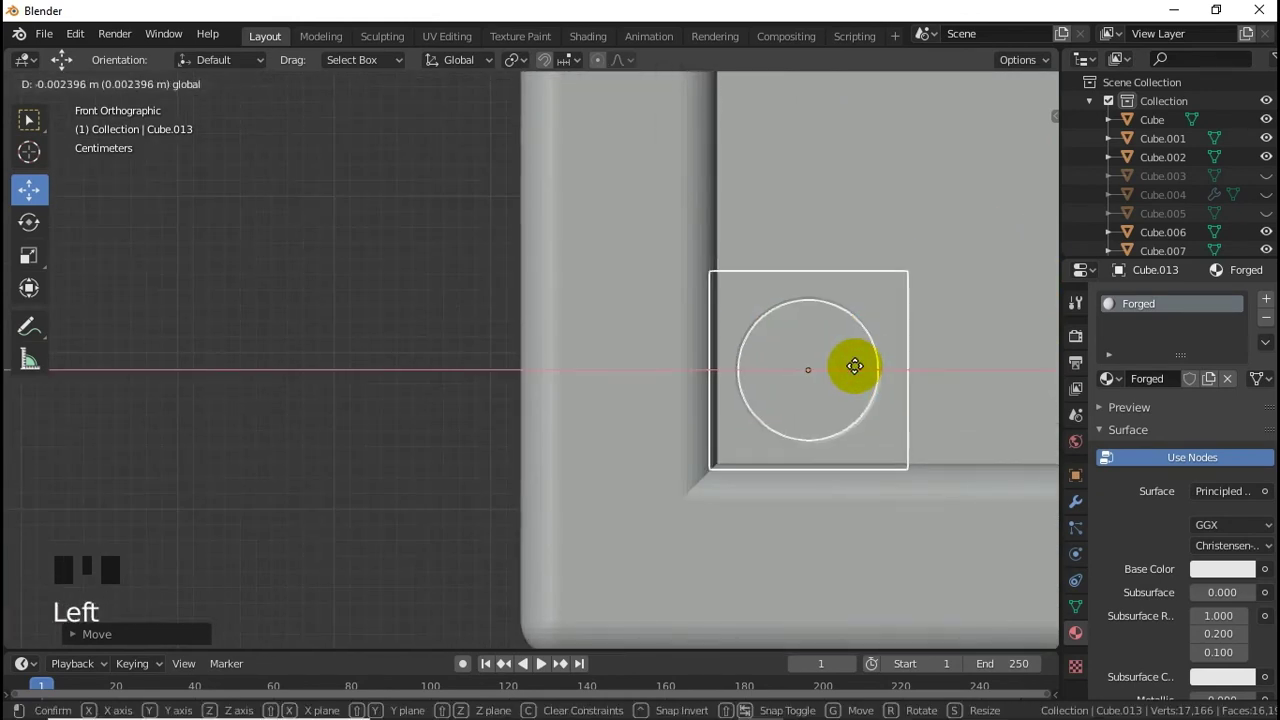
{"action": "scroll", "scroll_direction": "down", "scroll_amount": 3}
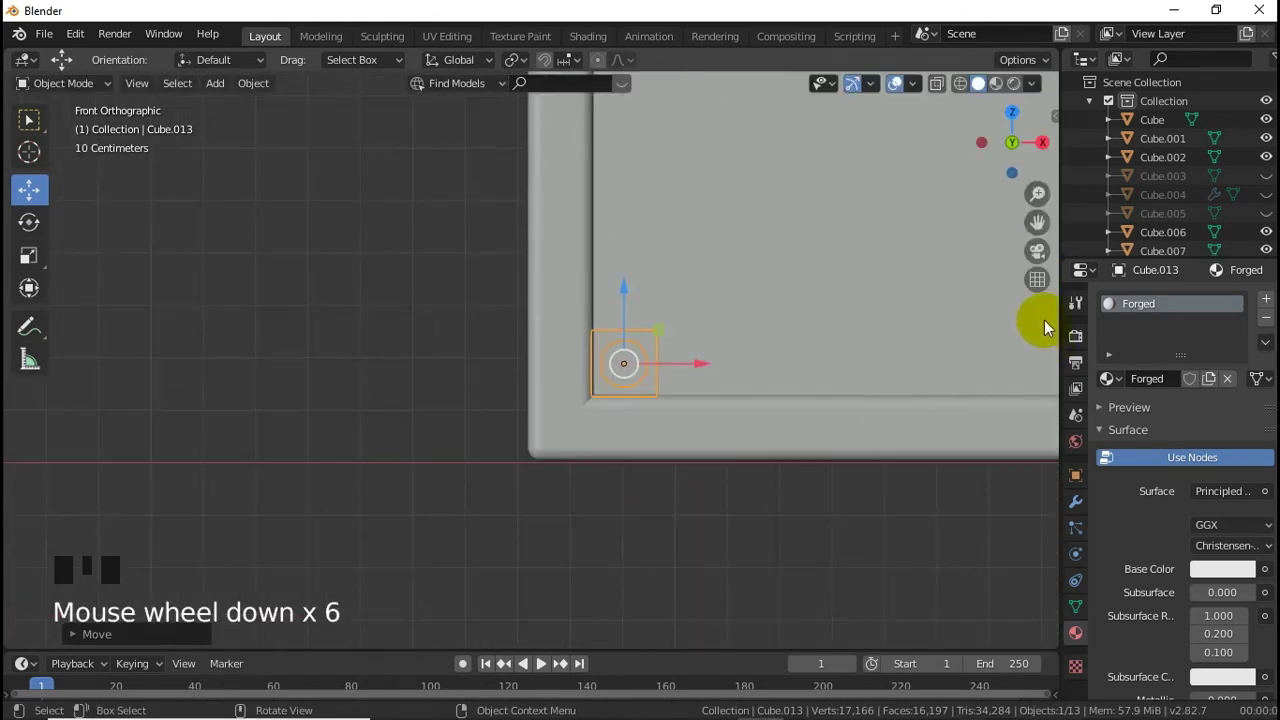
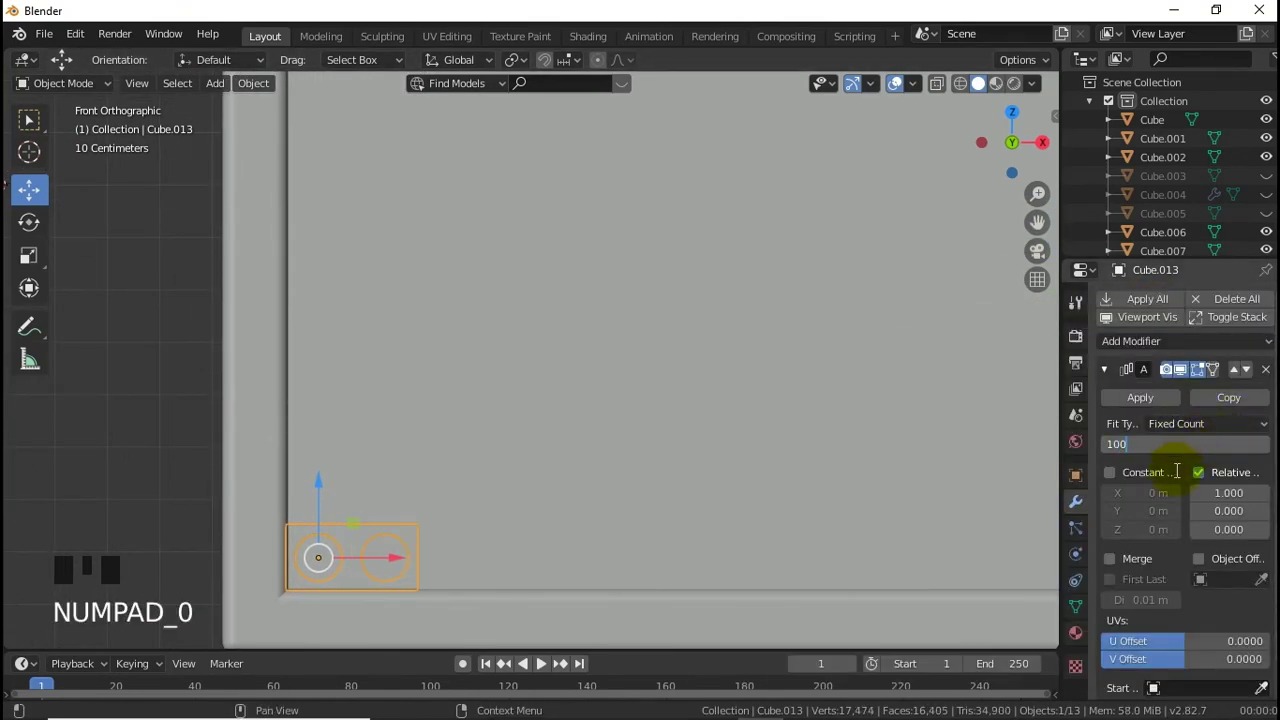
{"action": "scroll", "scroll_direction": "down", "scroll_amount": 3}
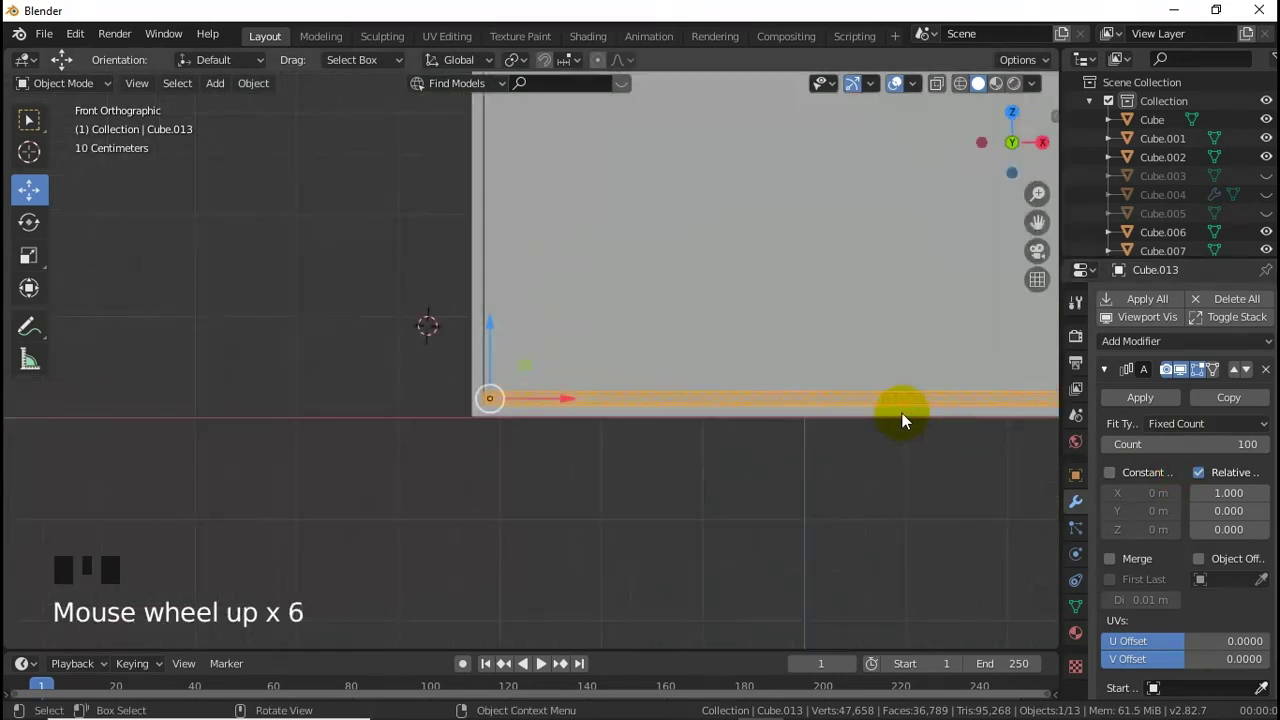
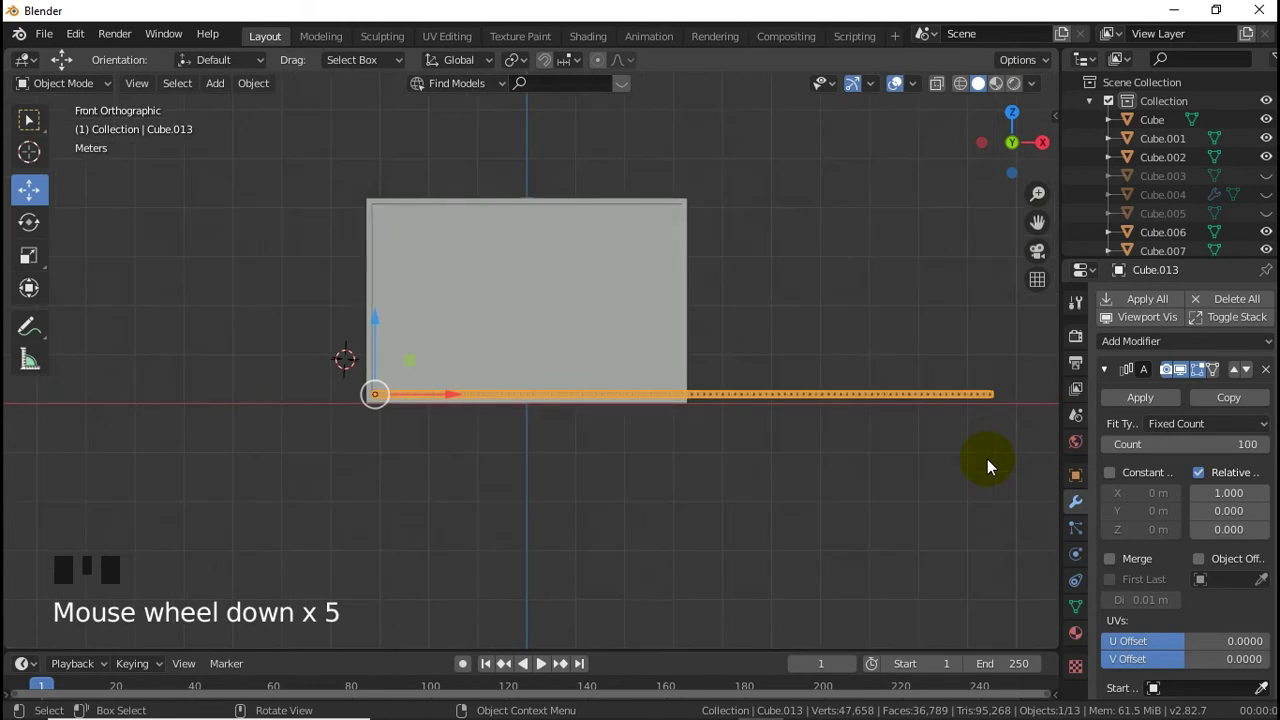
{"action": "key", "text": "s"}
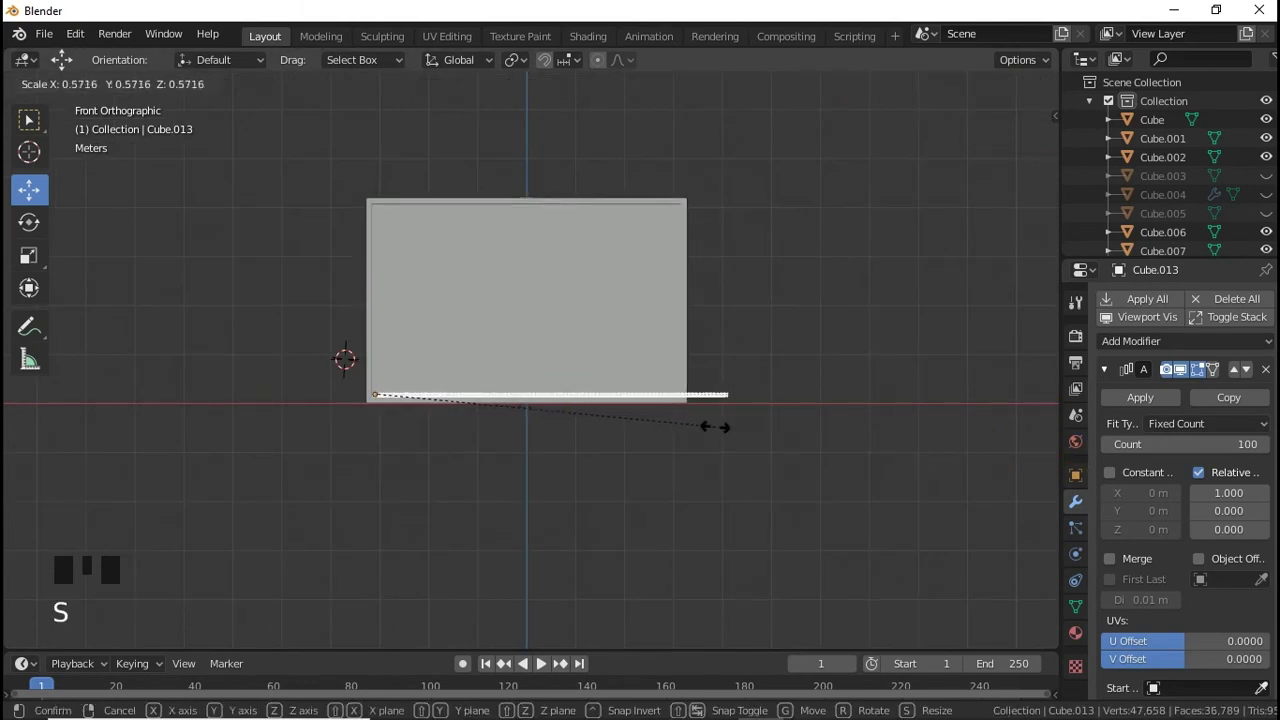
{"action": "scroll", "scroll_direction": "up", "scroll_amount": 3}
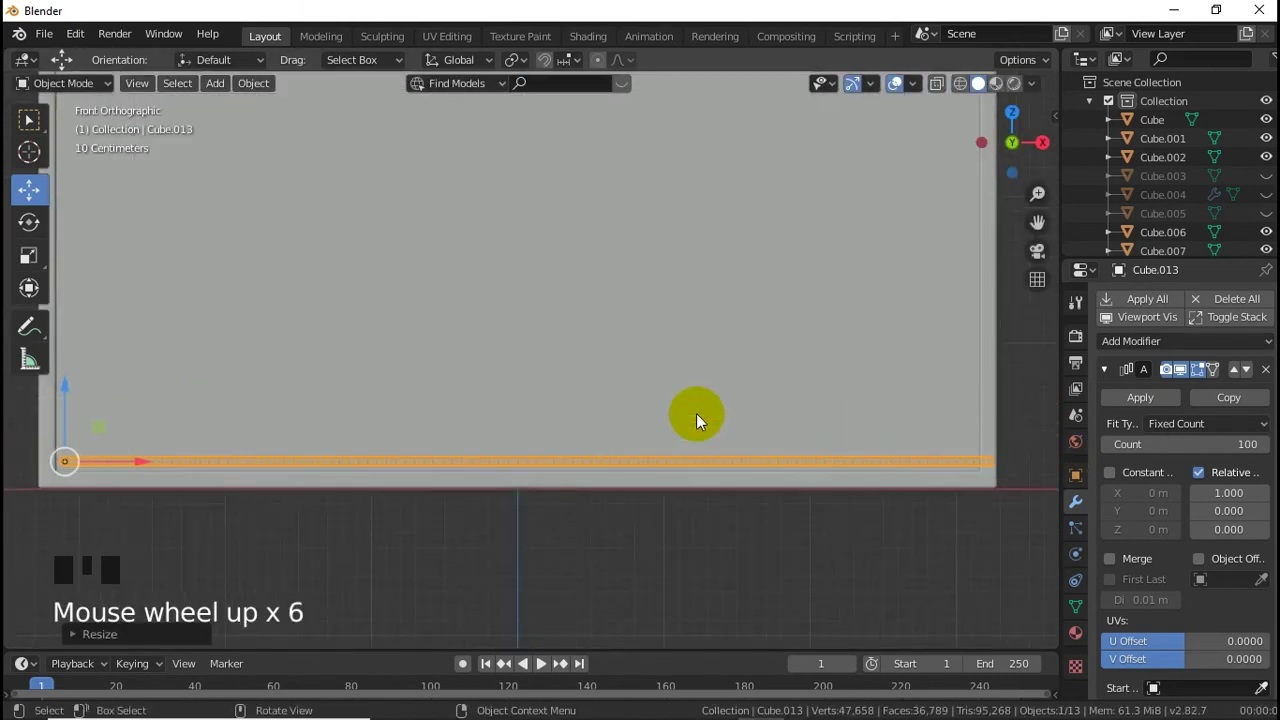
{"action": "key", "text": "s"}
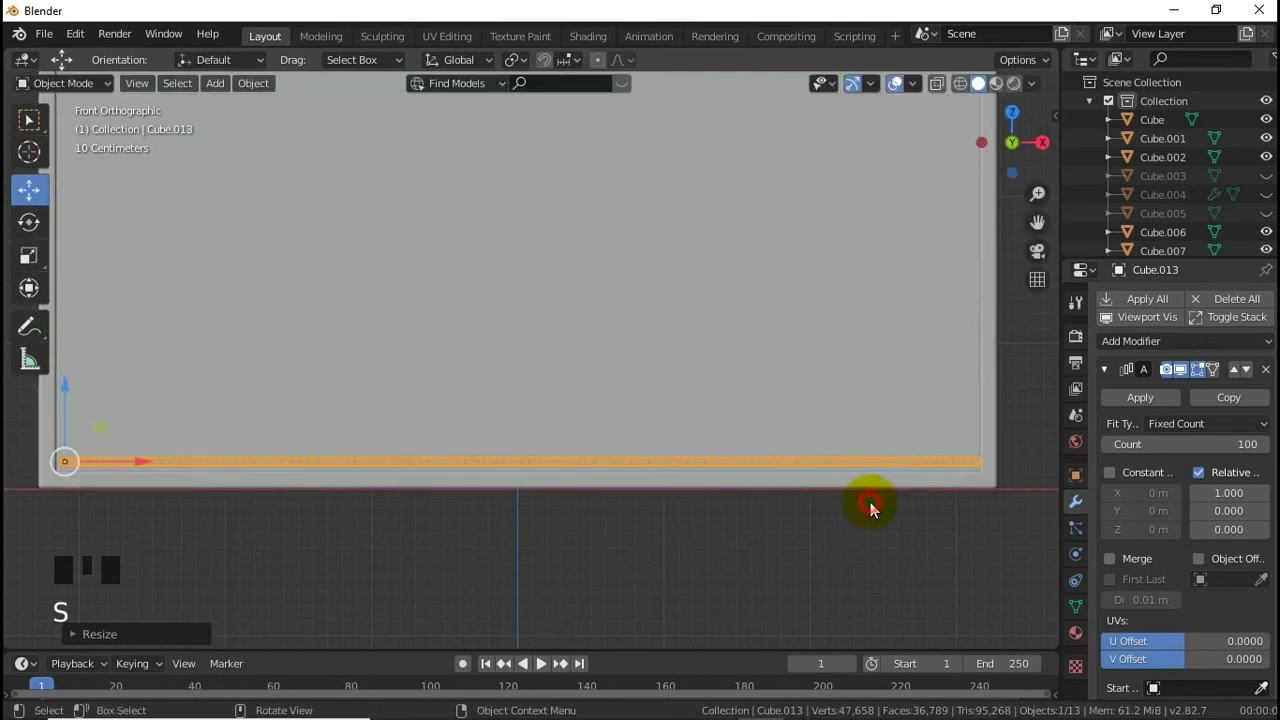
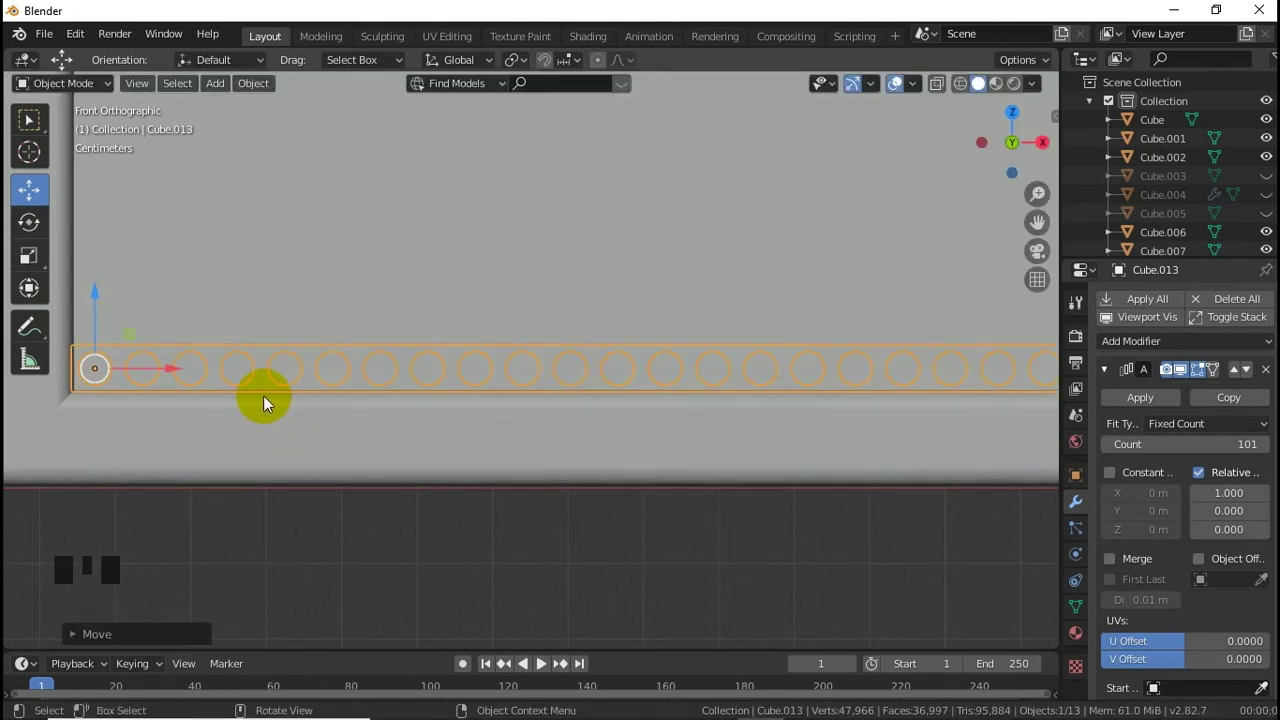
Step: Duplicate the hole row upward as a staggered second row with count 102, then reselect the bottom row
{"action": "key", "text": "shift+d"}
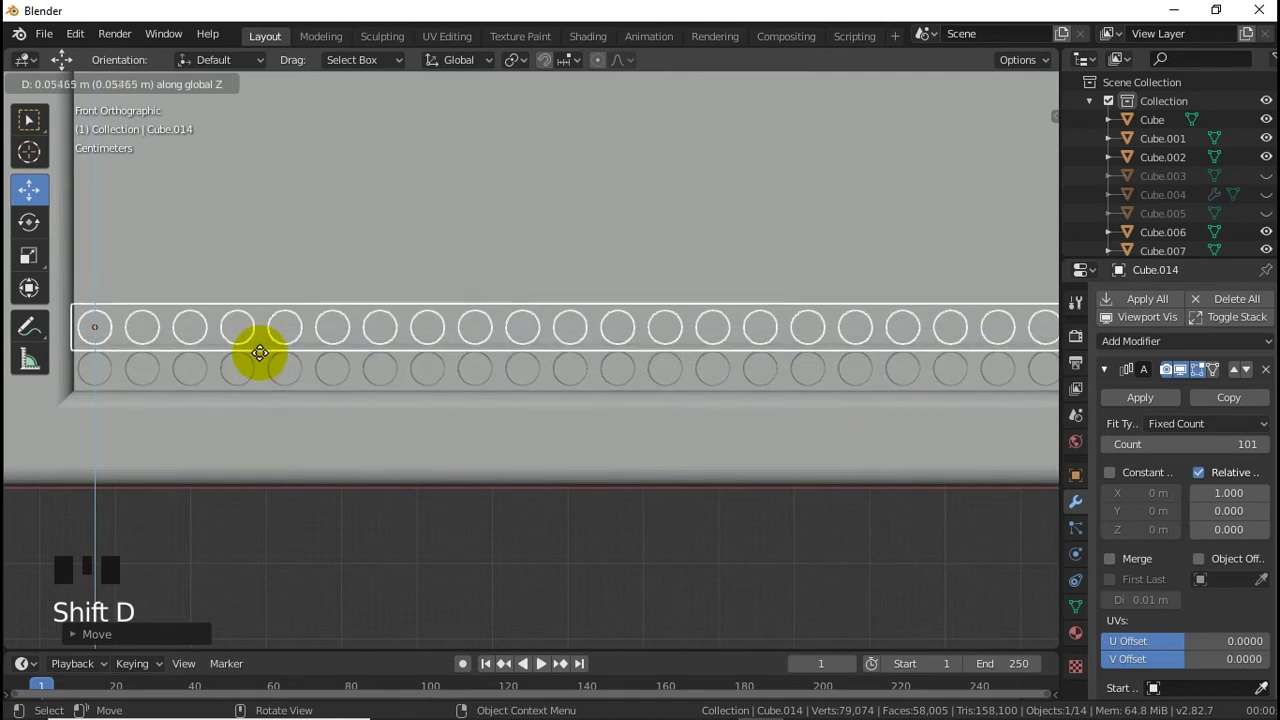
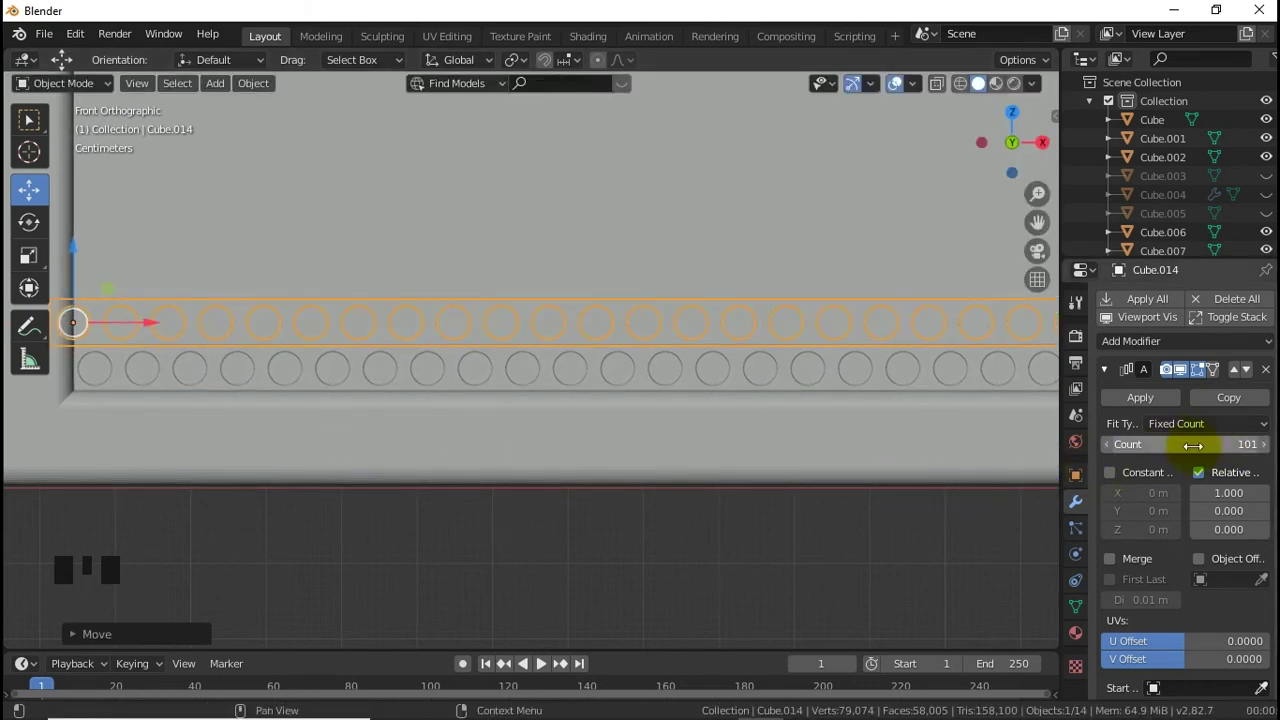
{"action": "left_click", "coordinate": [1269, 447]}
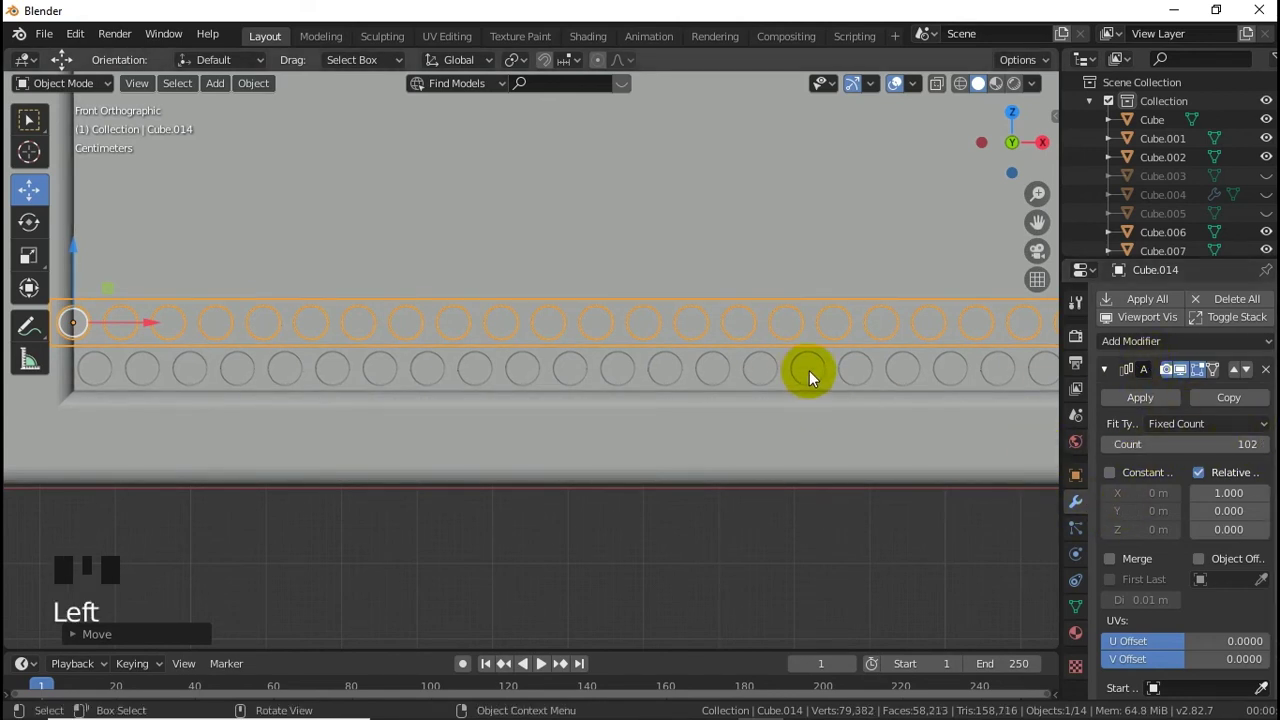
{"action": "left_click", "coordinate": [792, 381]}
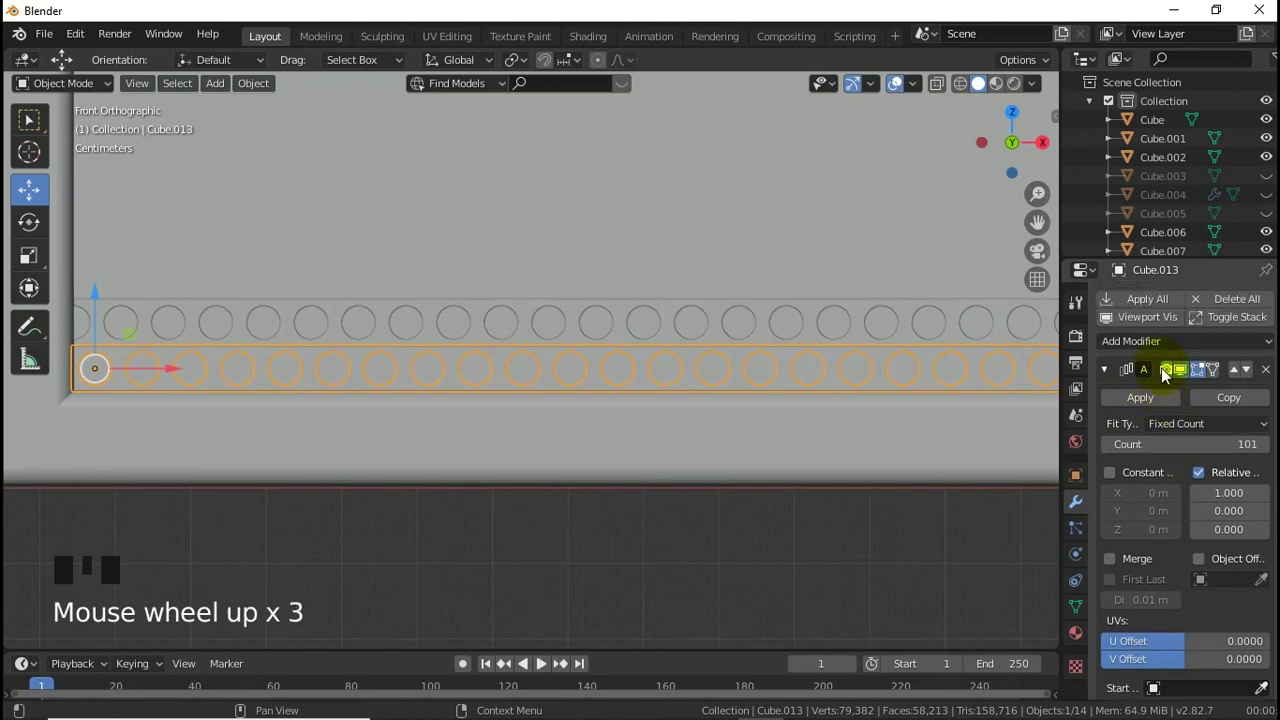
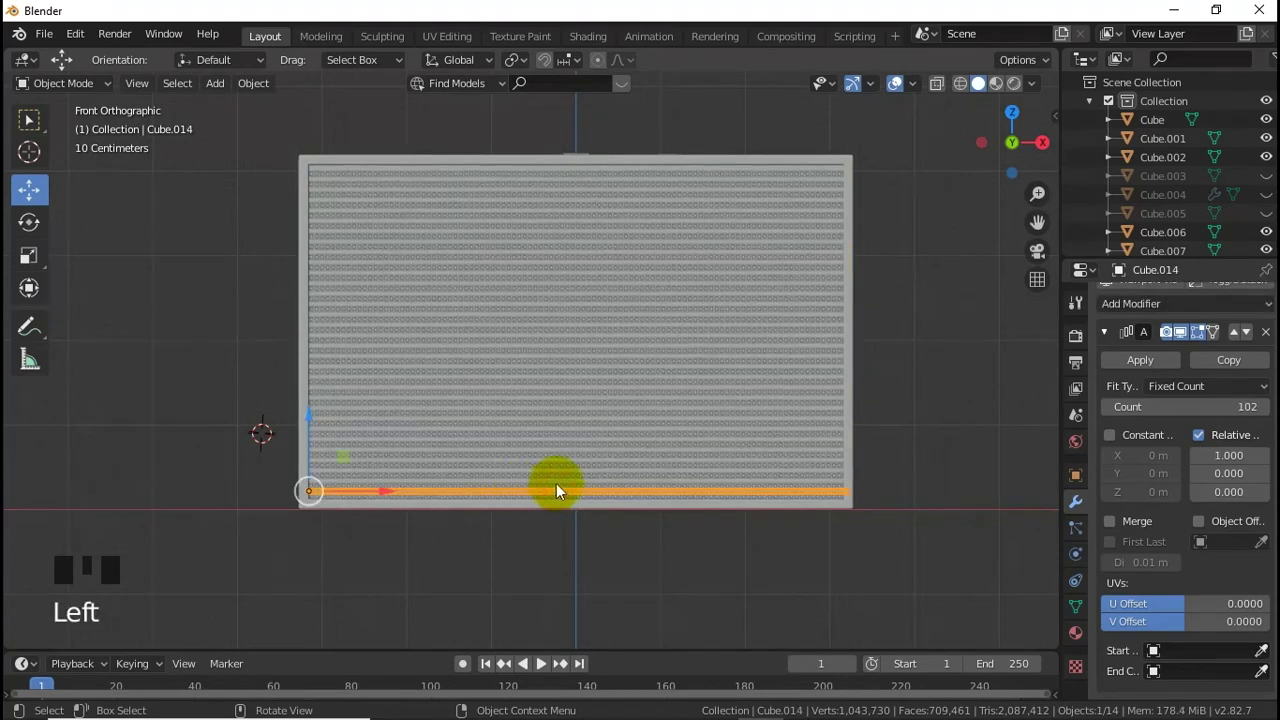
Step: Raise the Z array count on both row objects to about 32–33 stacked rows
{"action": "scroll", "scroll_direction": "down", "scroll_amount": 3}
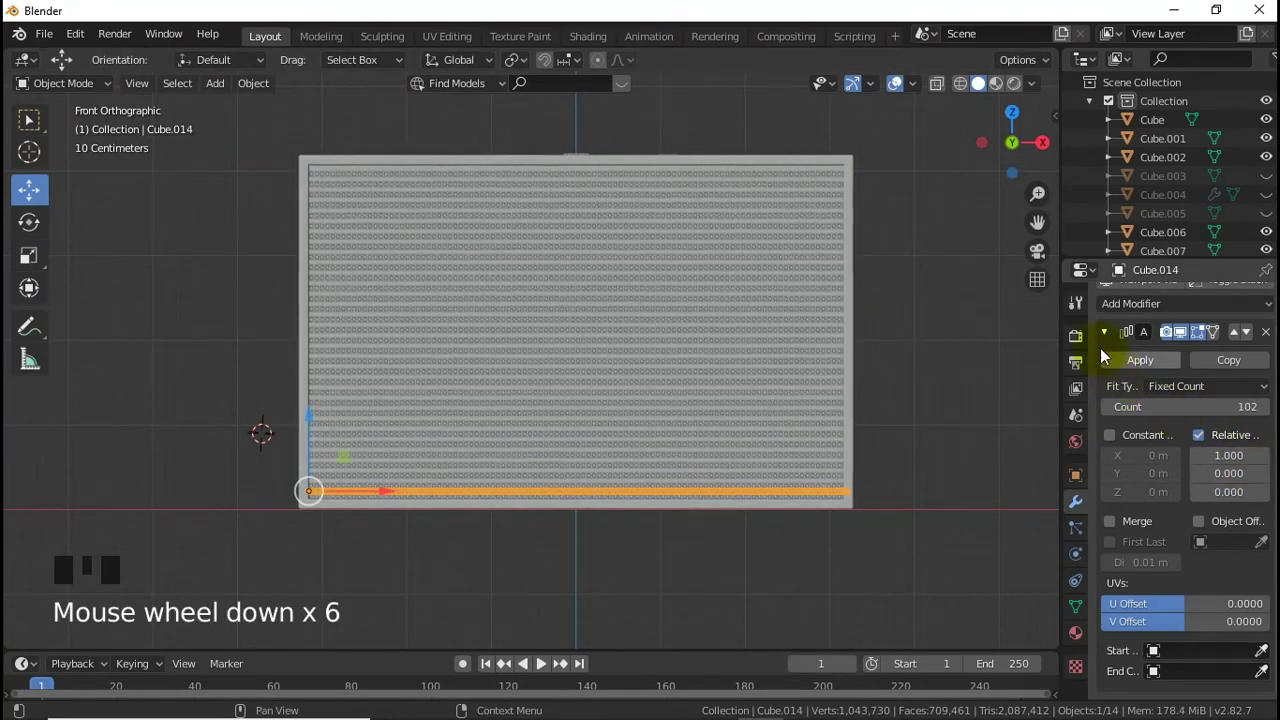
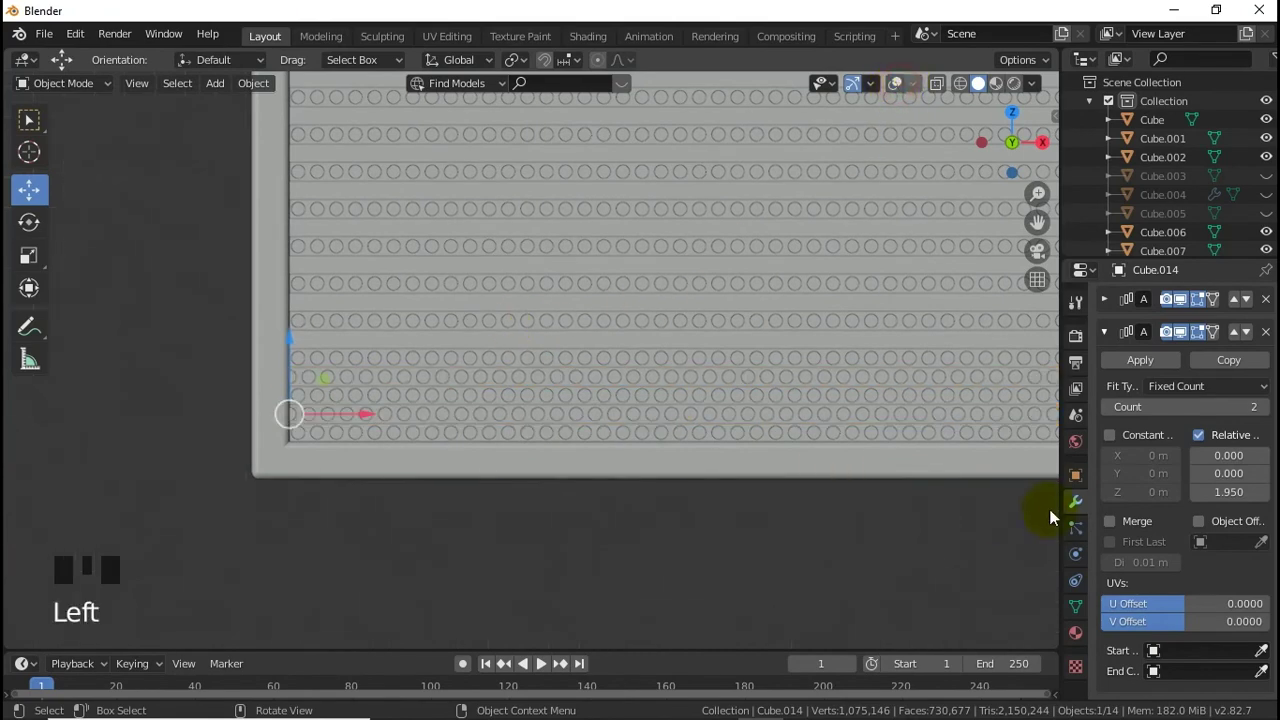
{"action": "left_click", "coordinate": [1271, 408]}
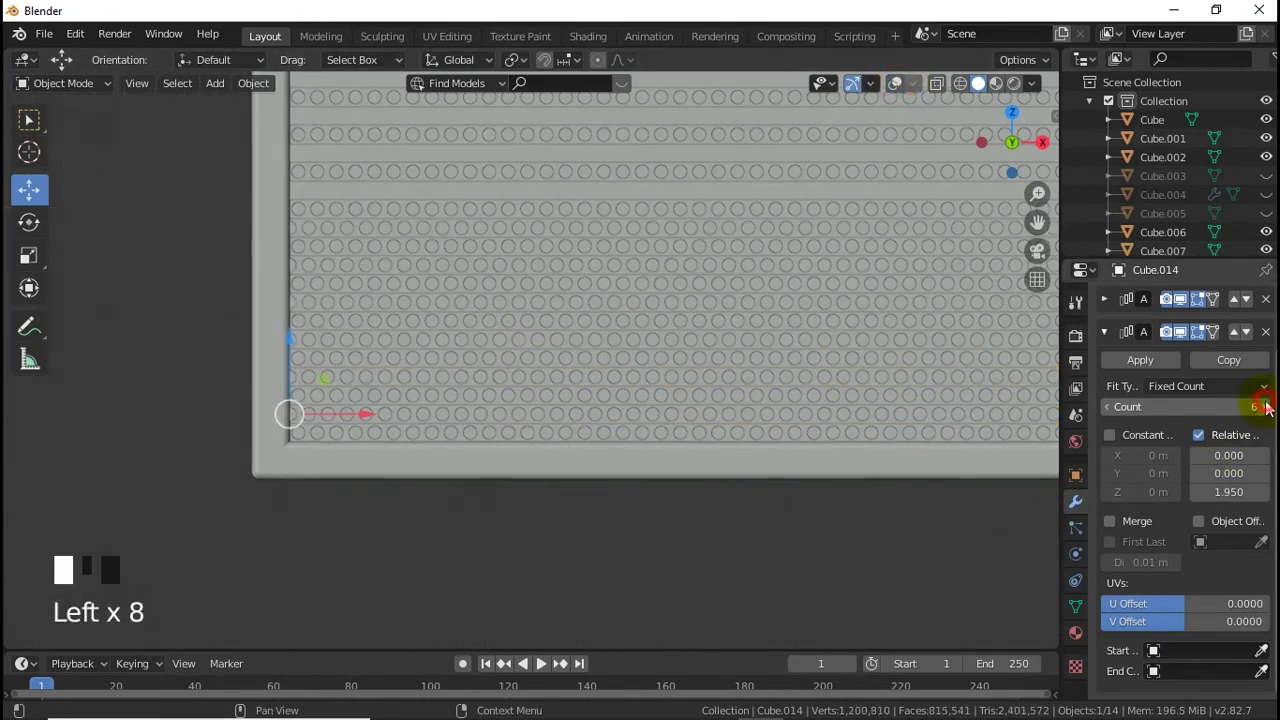
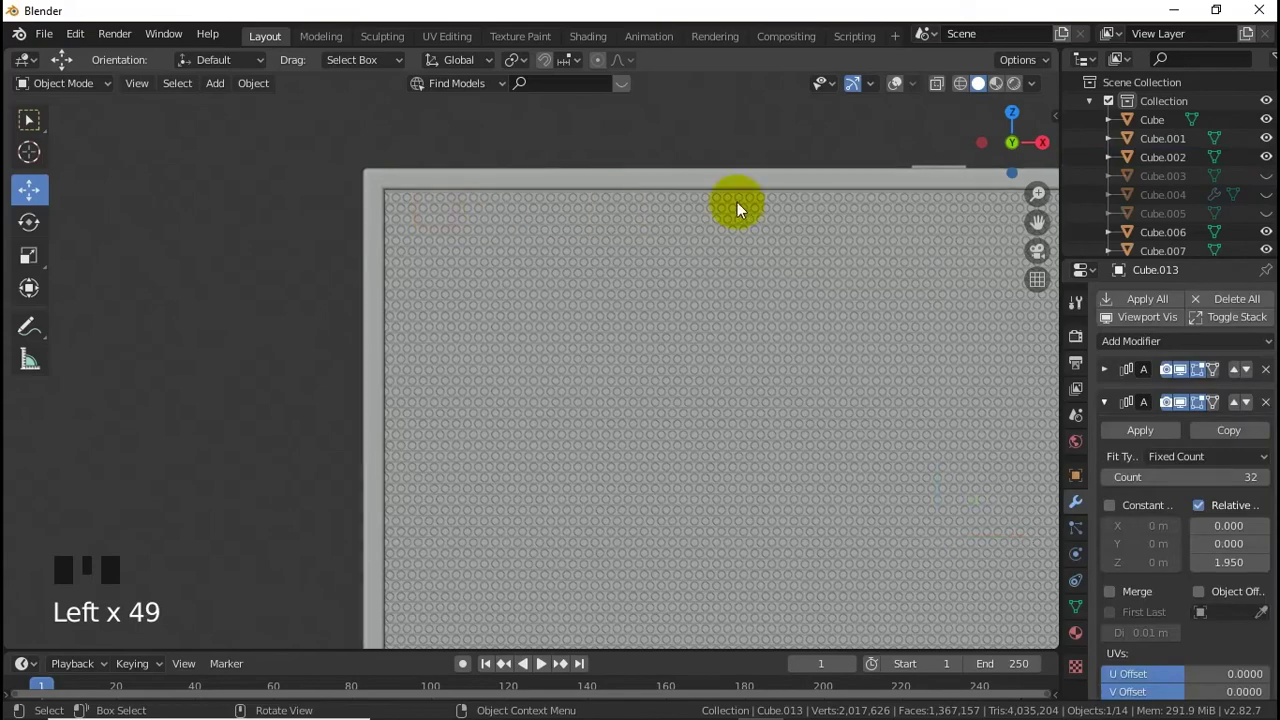
{"action": "left_click", "coordinate": [824, 122]}
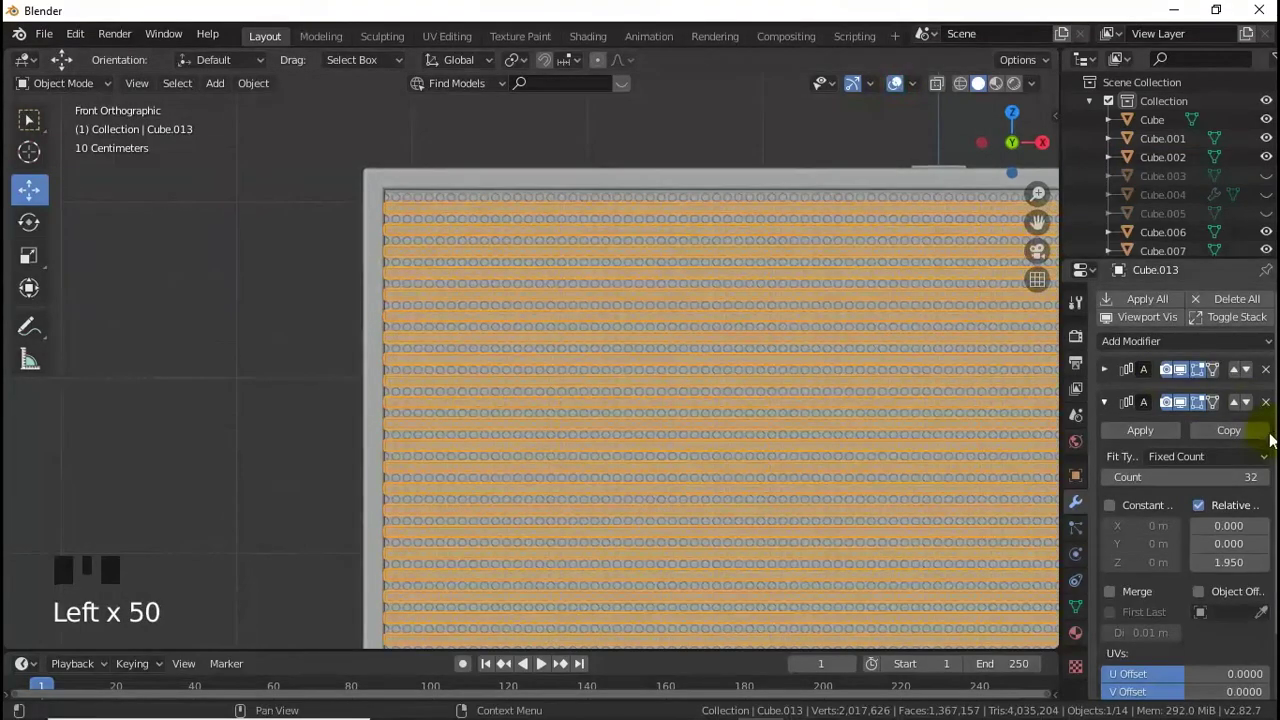
{"action": "left_click_drag", "start_coordinate": [1273, 477], "coordinate": [1135, 451]}
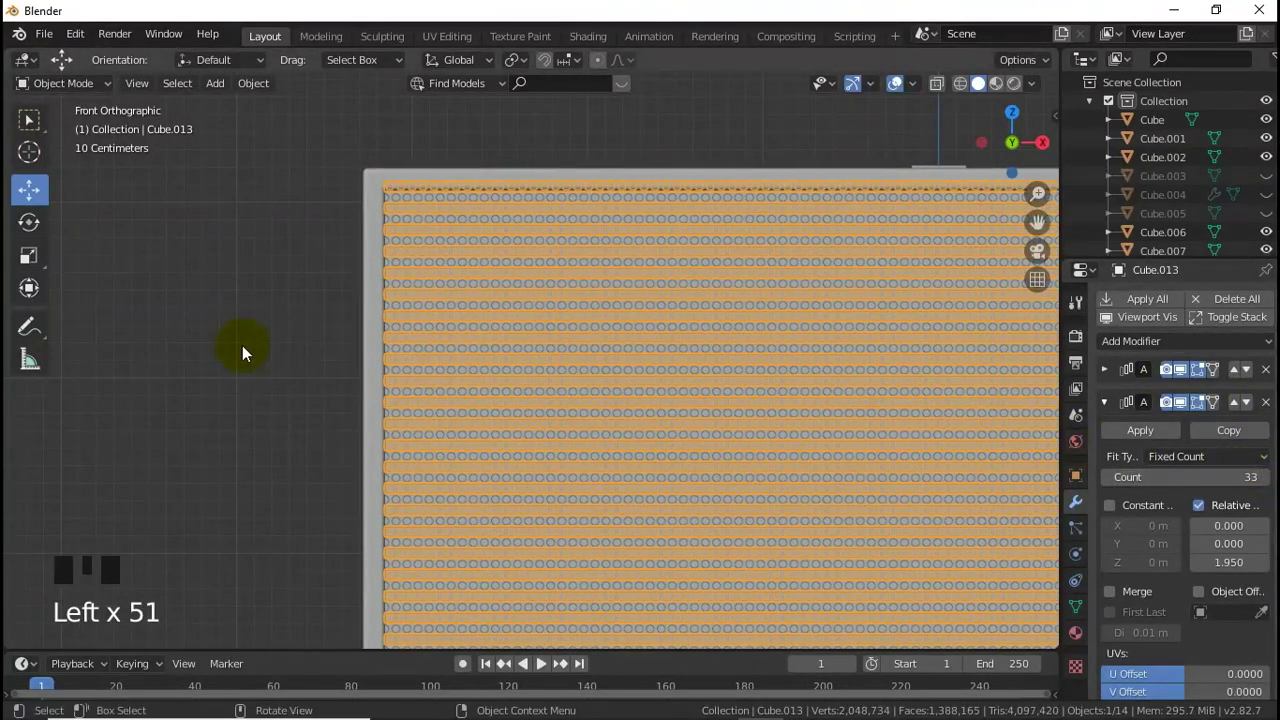
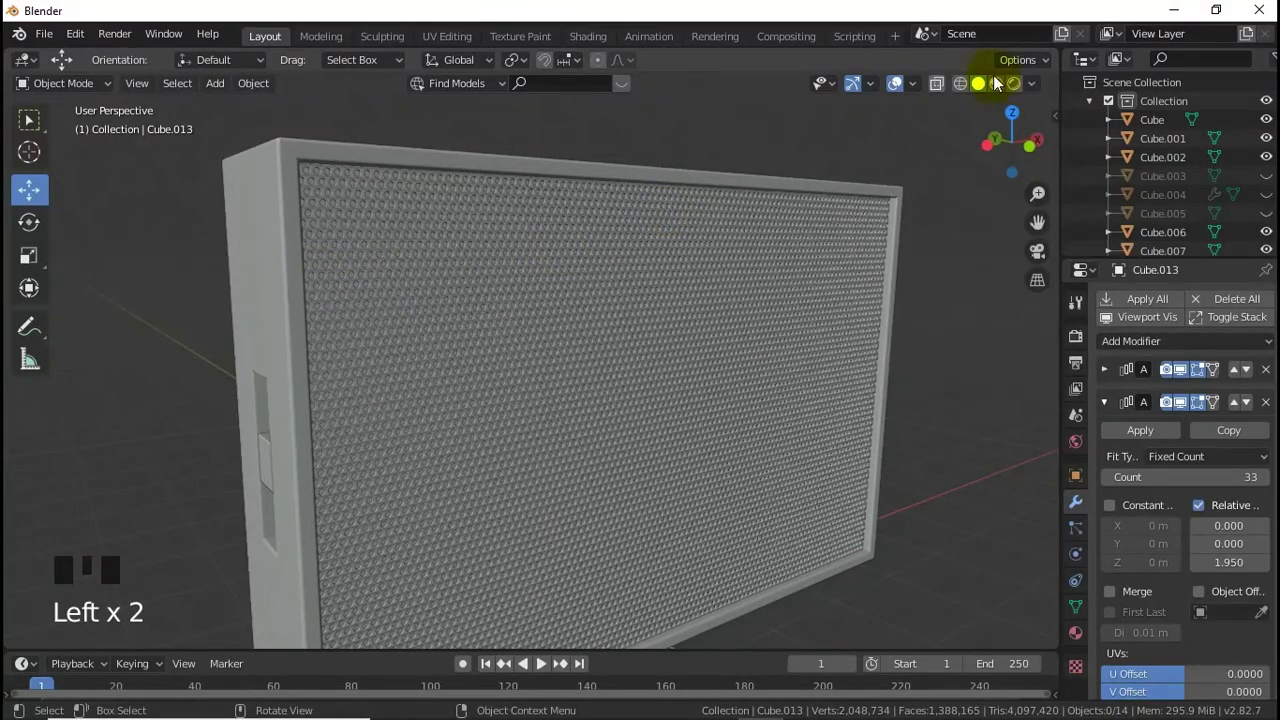
Step: Apply the array modifiers on the hole-row objects and select them for hiding
{"action": "left_click", "coordinate": [999, 85]}
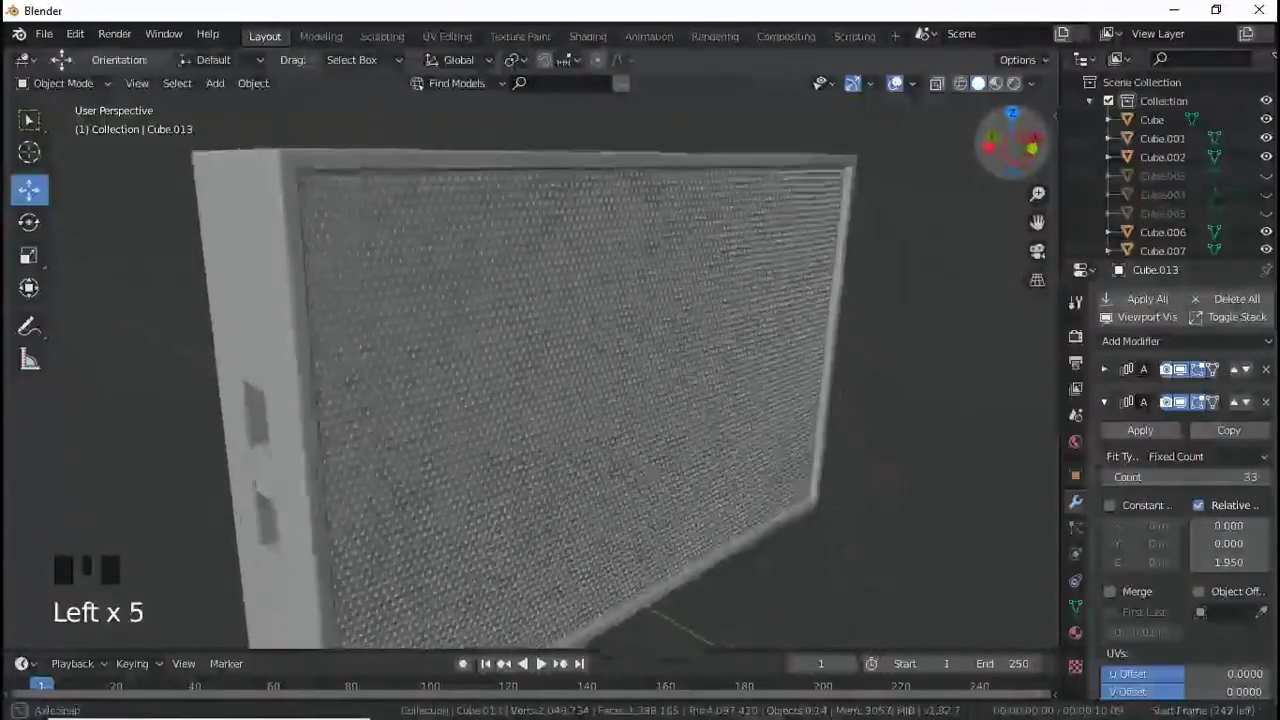
{"action": "left_click", "coordinate": [526, 421]}
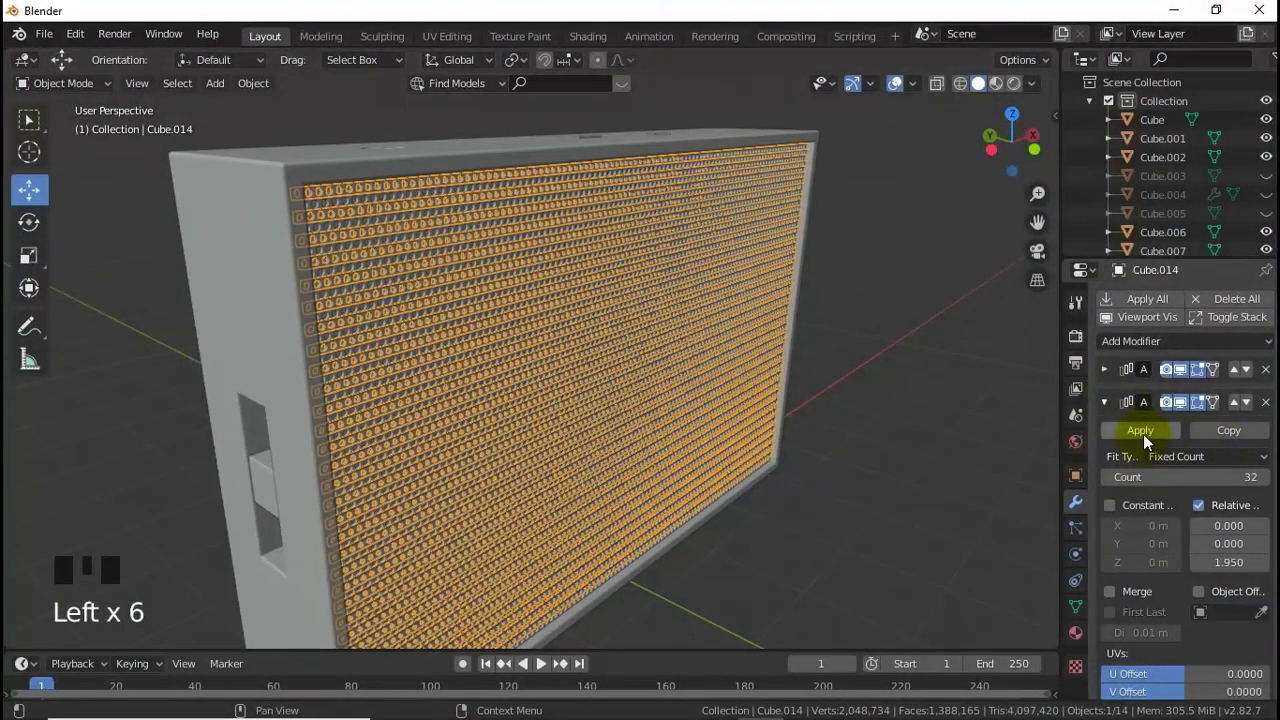
{"action": "left_click", "coordinate": [1105, 375]}
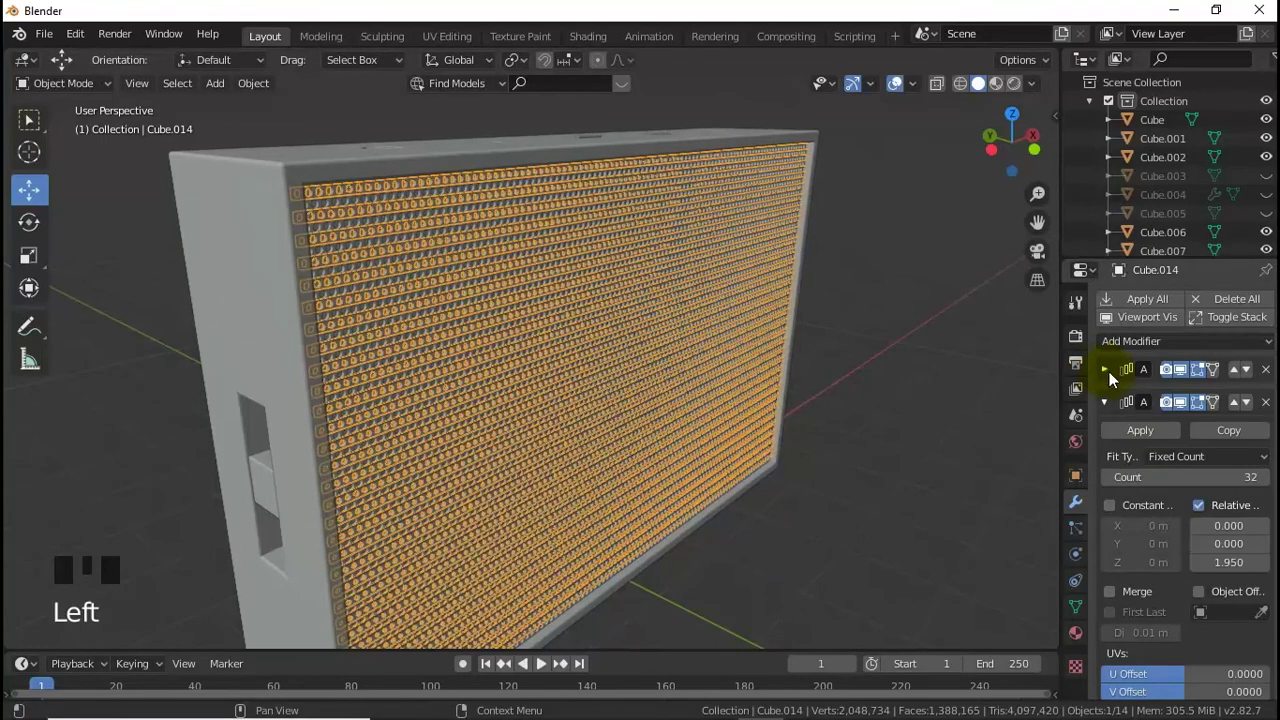
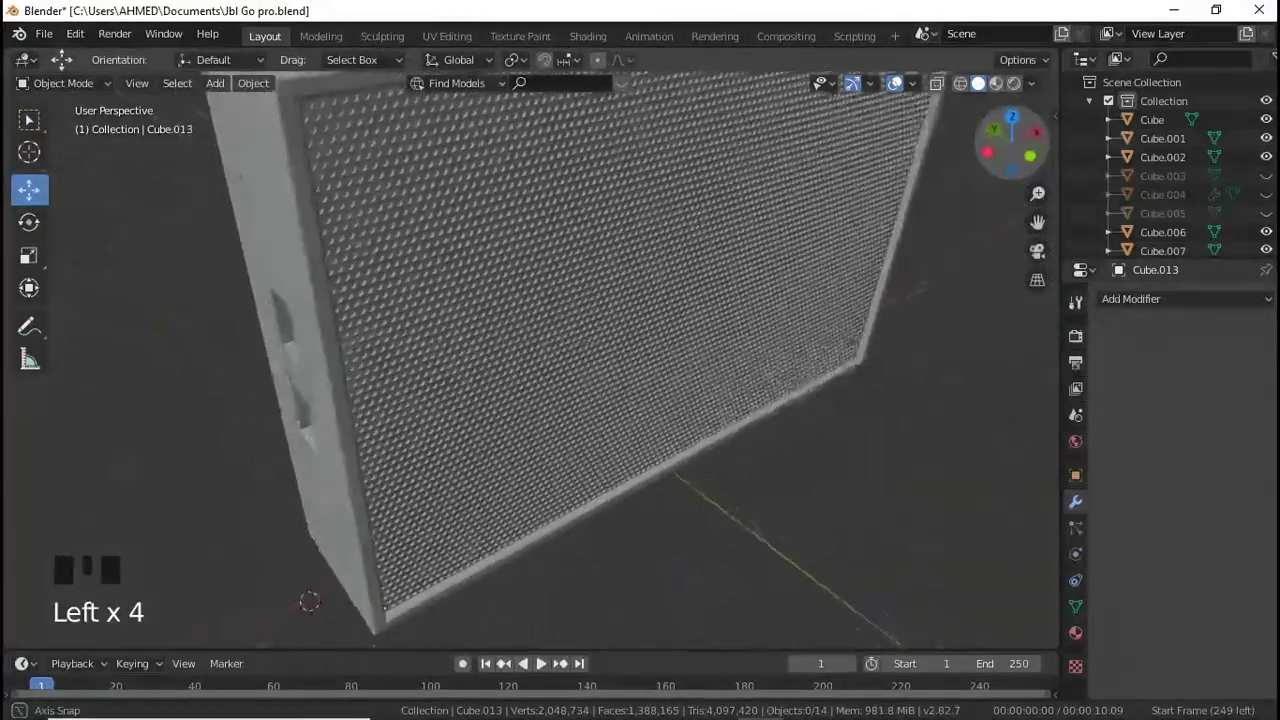
{"action": "left_click", "coordinate": [851, 270]}
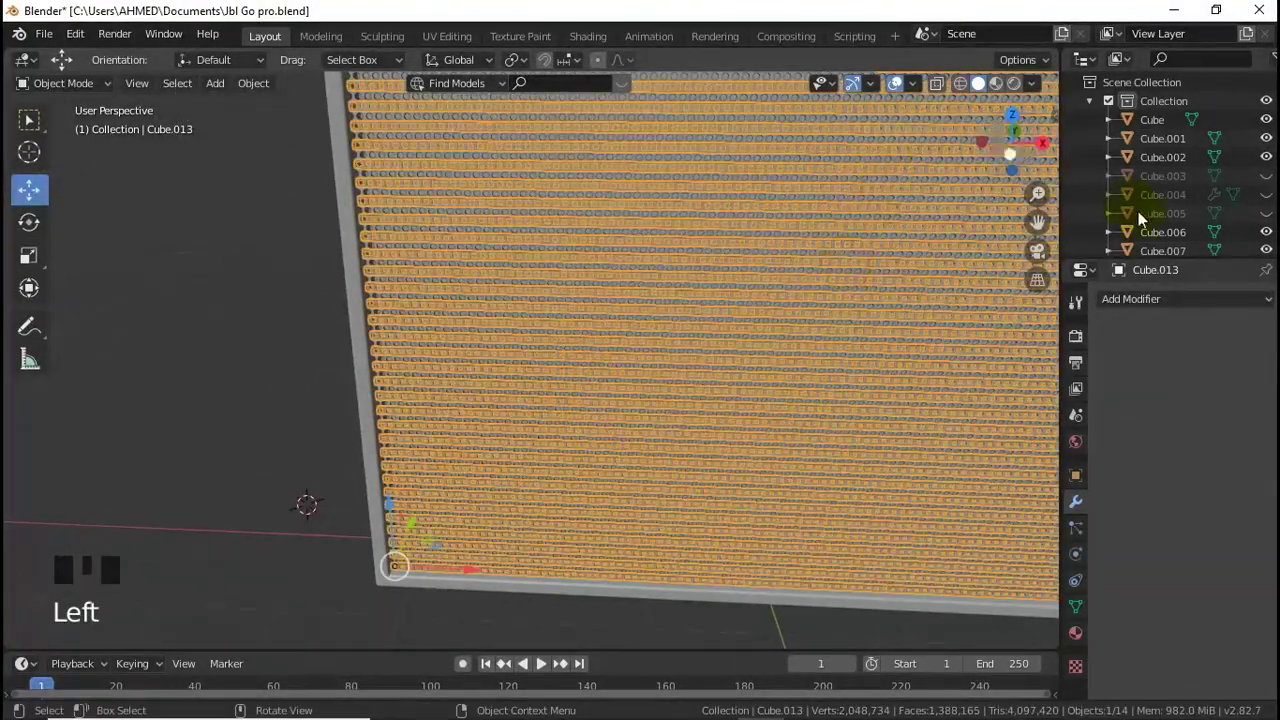
{"action": "scroll", "scroll_direction": "down", "scroll_amount": 3}
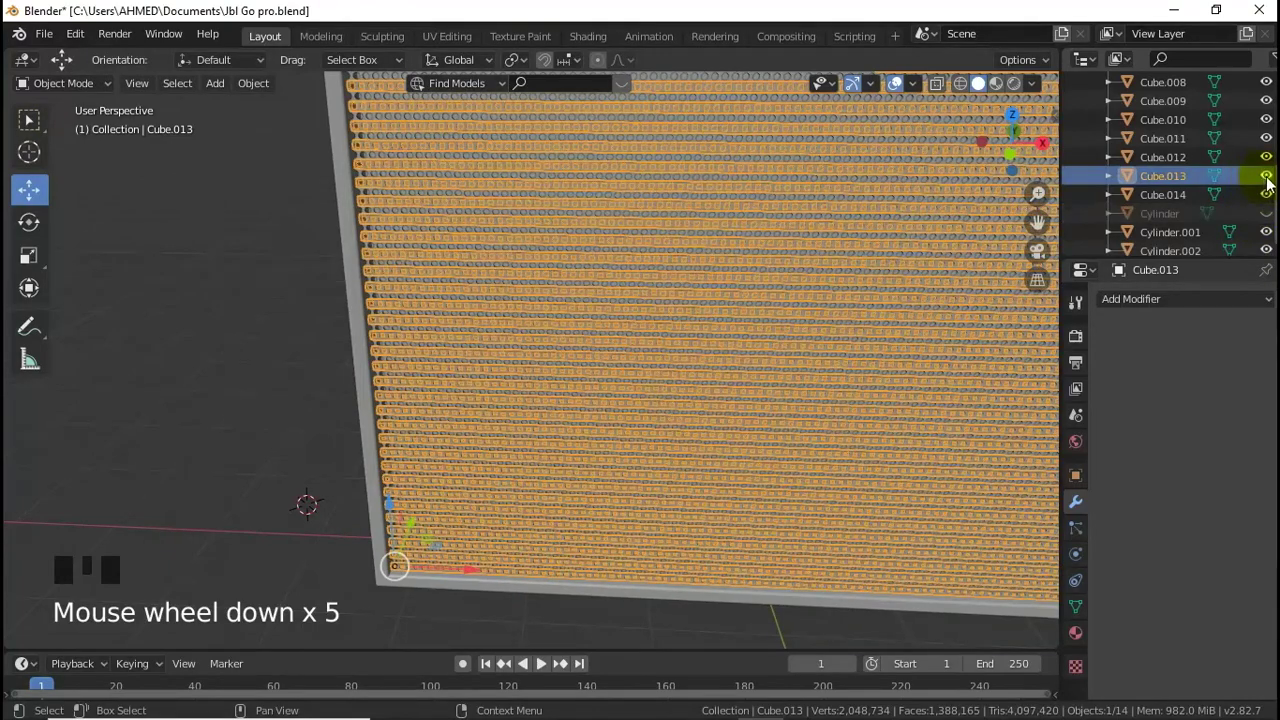
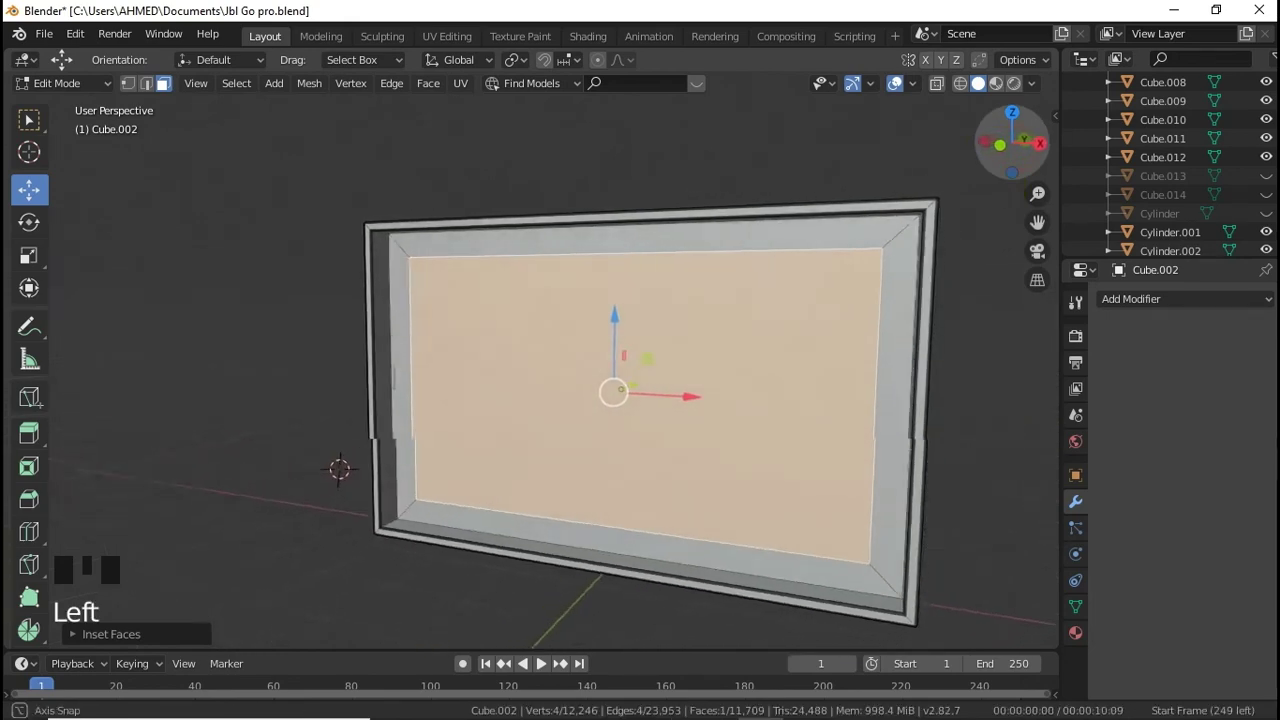
Step: Inset the speaker's front face twice and narrow the inner face along X
{"action": "key", "text": "i"}
{"action": "key", "text": "i"}
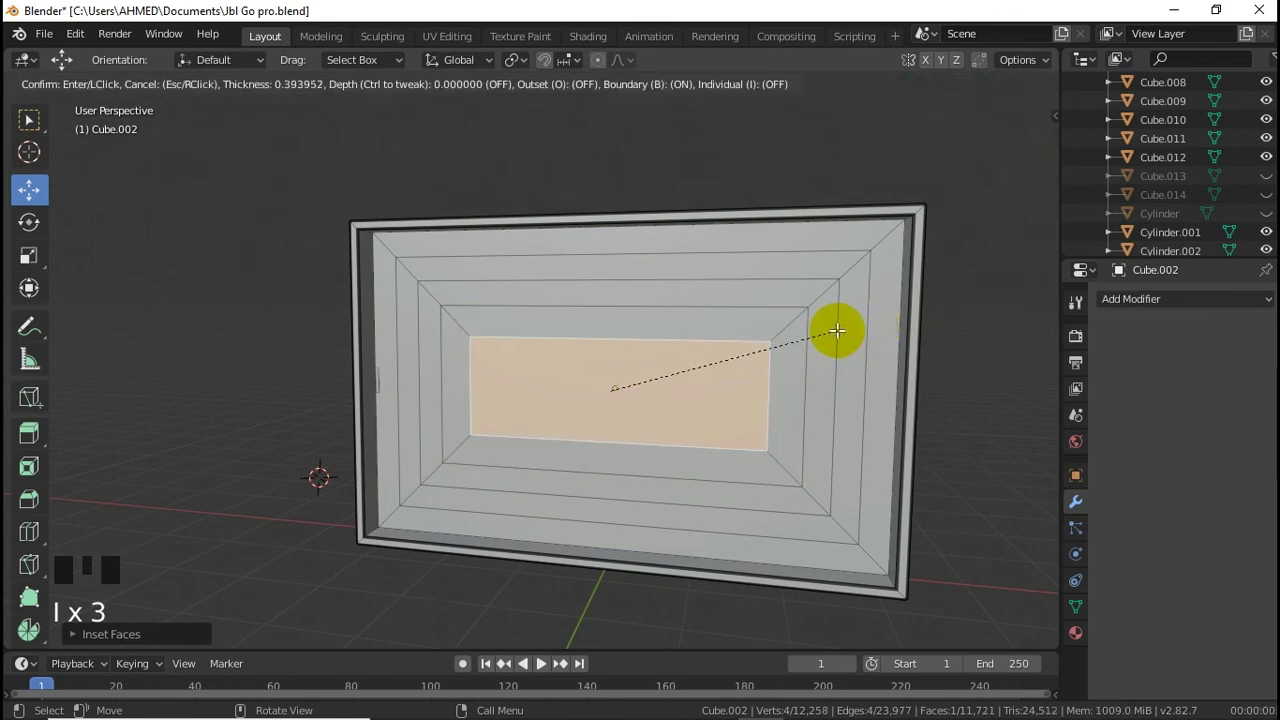
{"action": "key", "text": "s"}
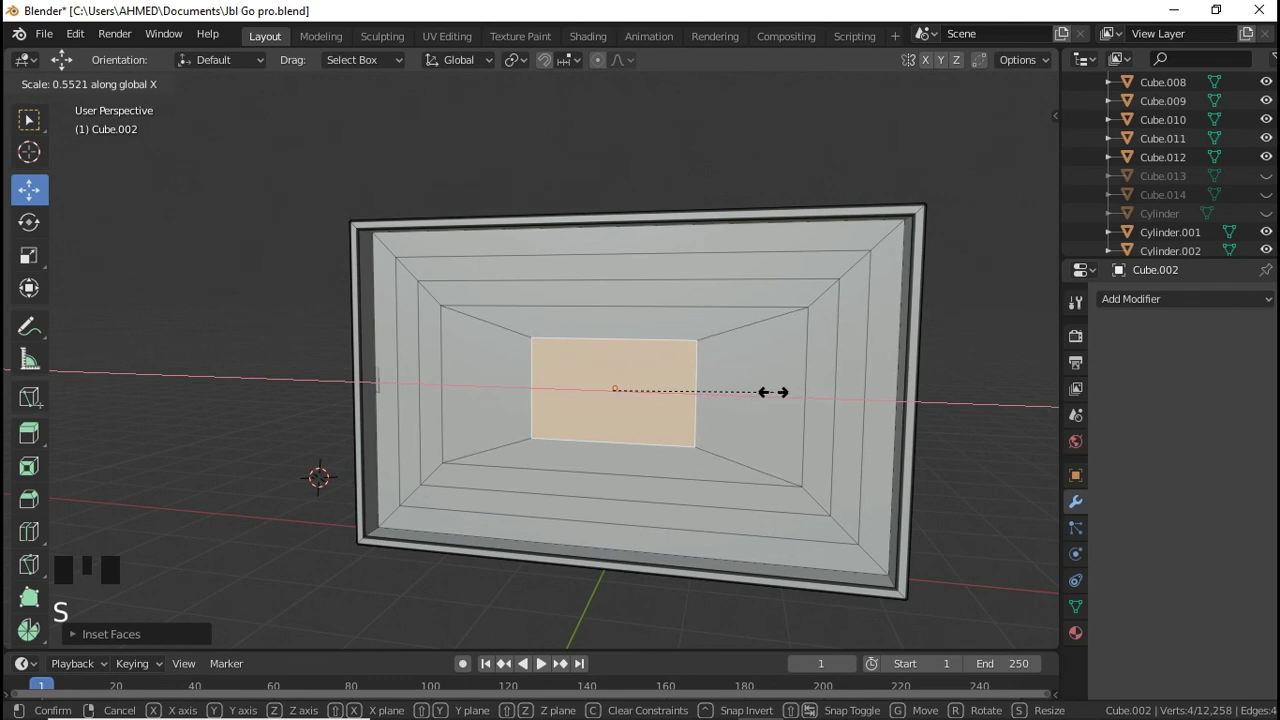
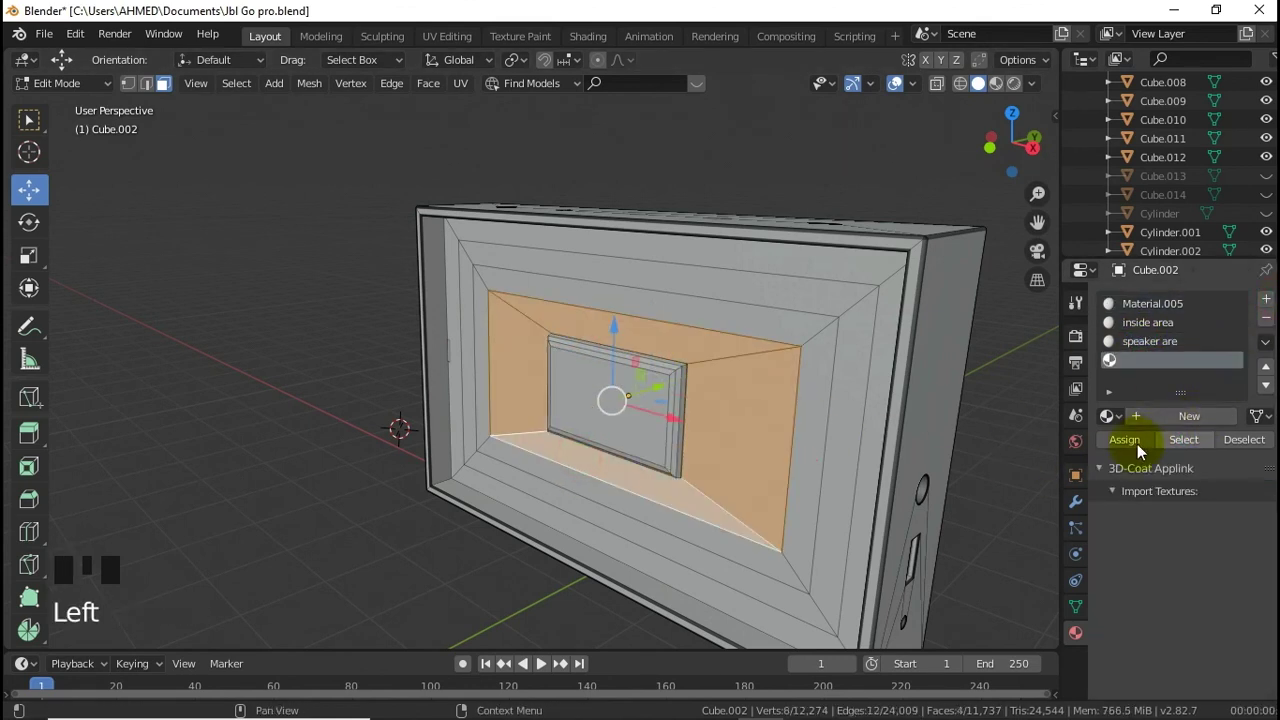
Step: Add a material slot and create a new 'speaker are' material for the recessed panel
{"action": "left_click_drag", "start_coordinate": [1147, 446], "coordinate": [1266, 446]}
{"action": "left_click", "coordinate": [1206, 444]}
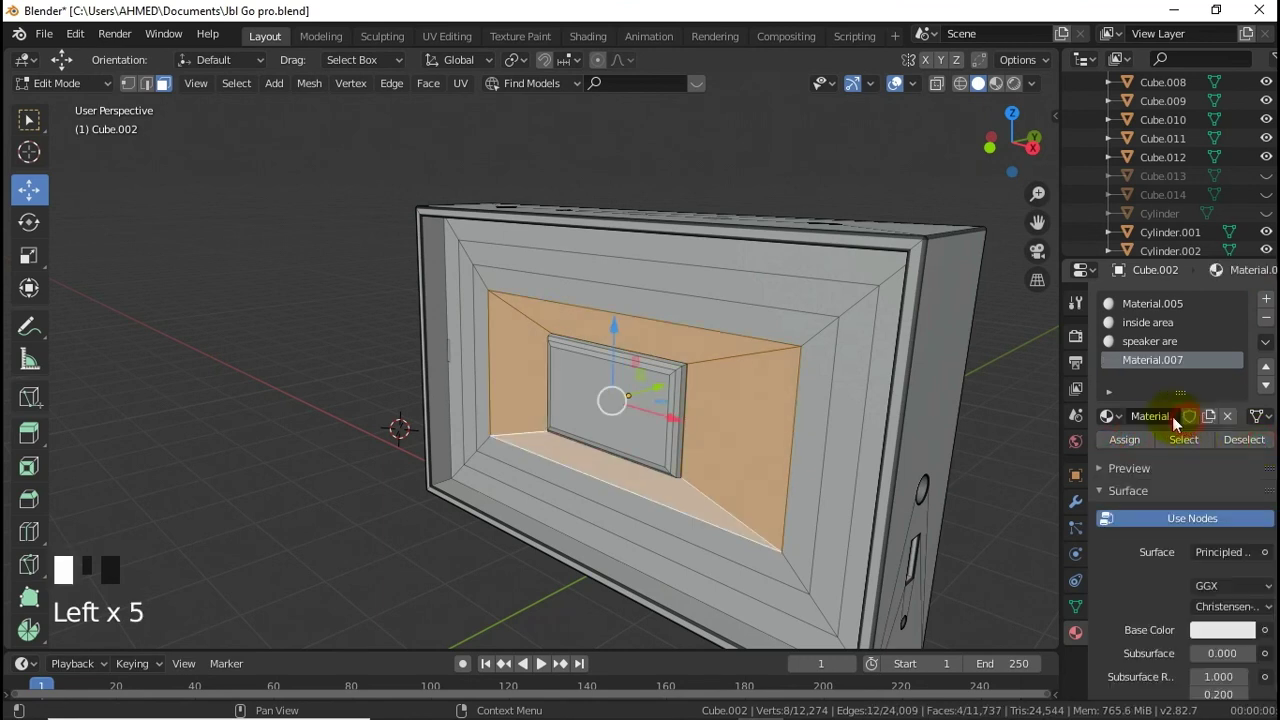